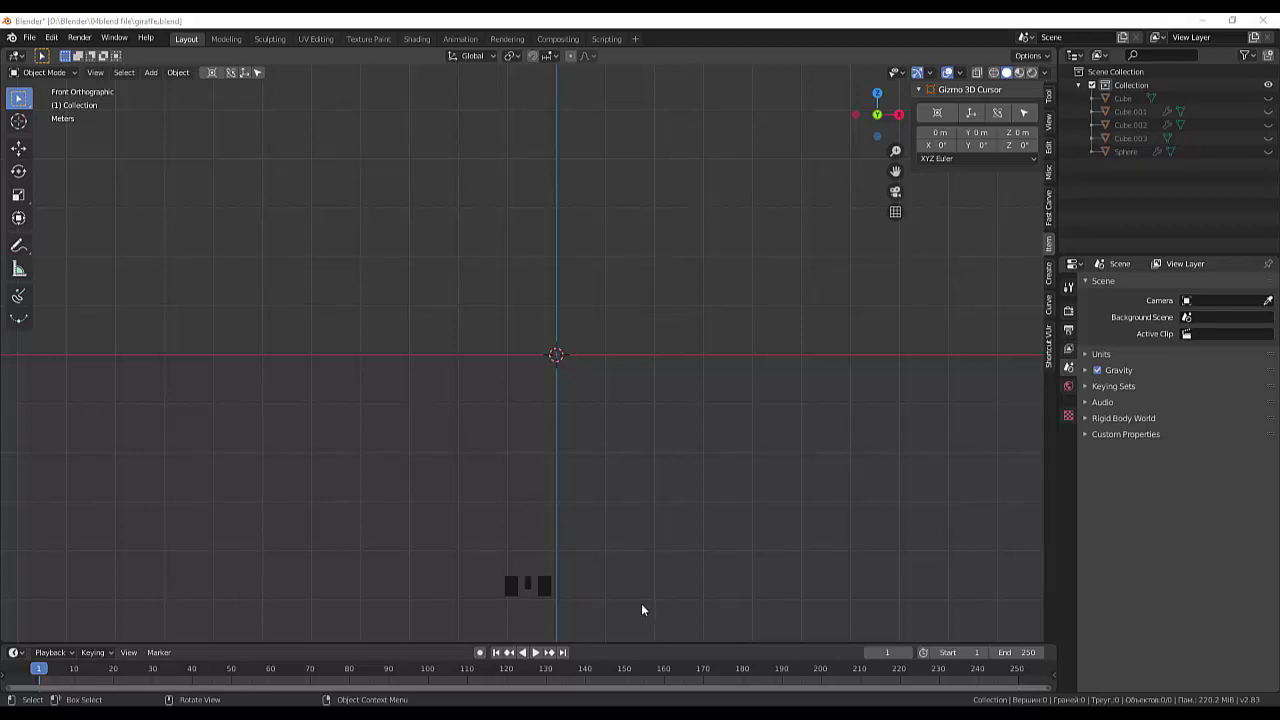
# Step: Bring up the add-object list (Shift+A) to place a default 12-sided cylinder at the origin
pyautogui.click(681, 493)
pyautogui.press('shift+a')
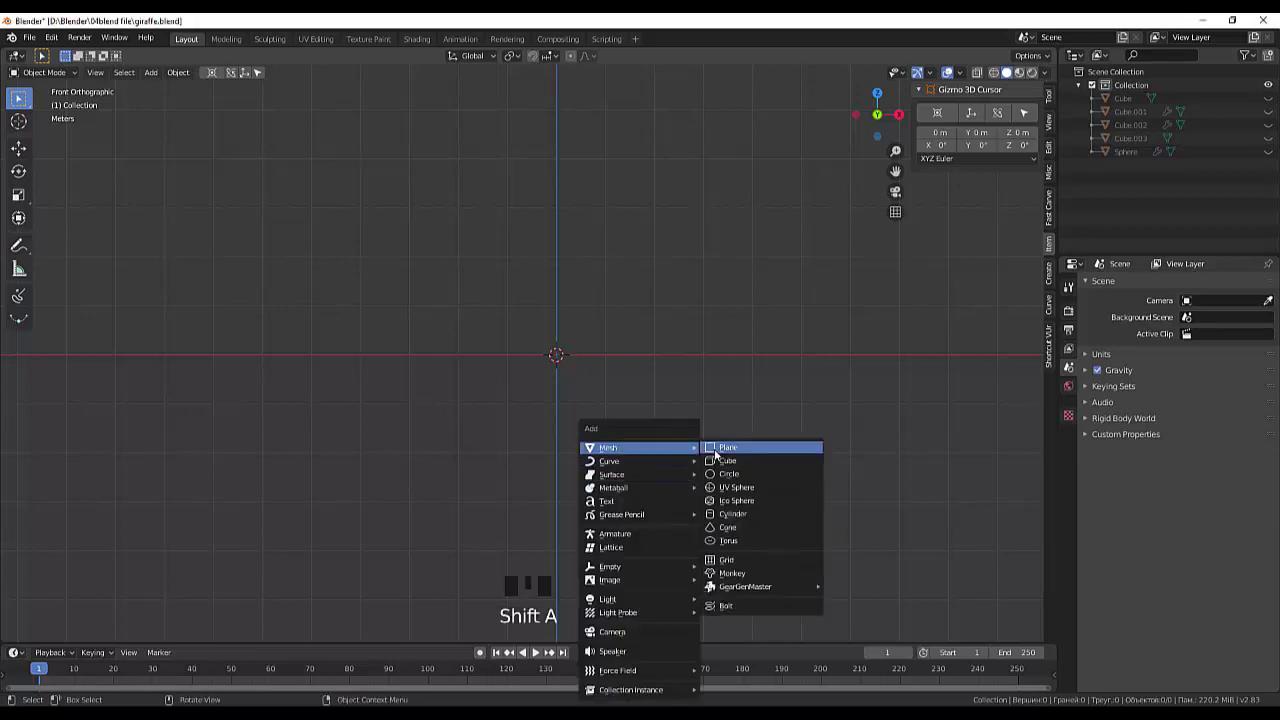
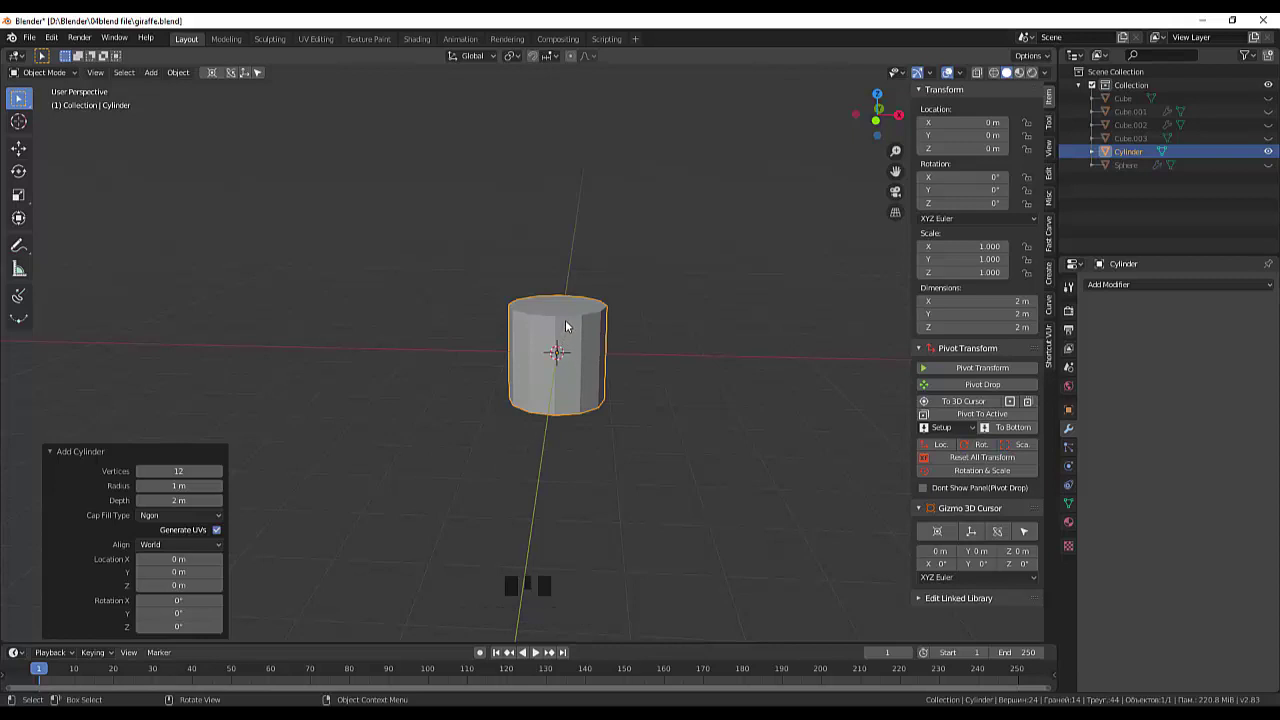
# Step: Scale down the cylinder's top face in Edit Mode to taper it into a cone-like shape
pyautogui.click(577, 320)
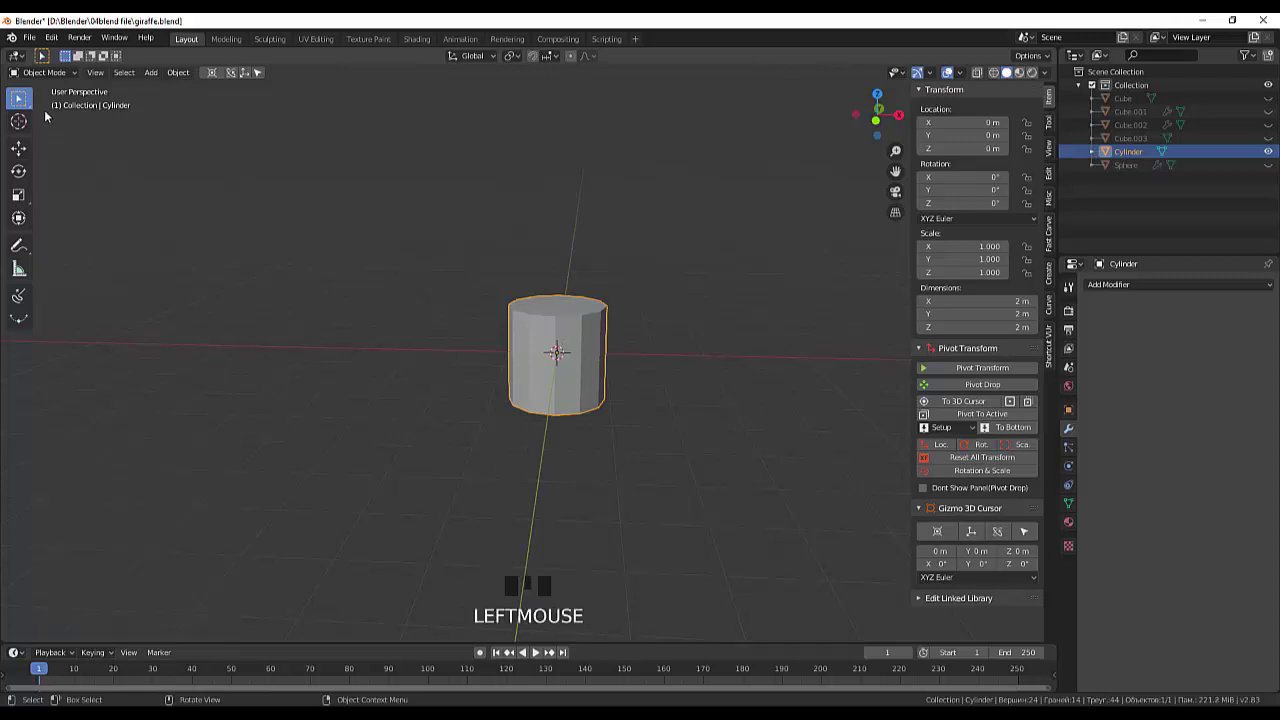
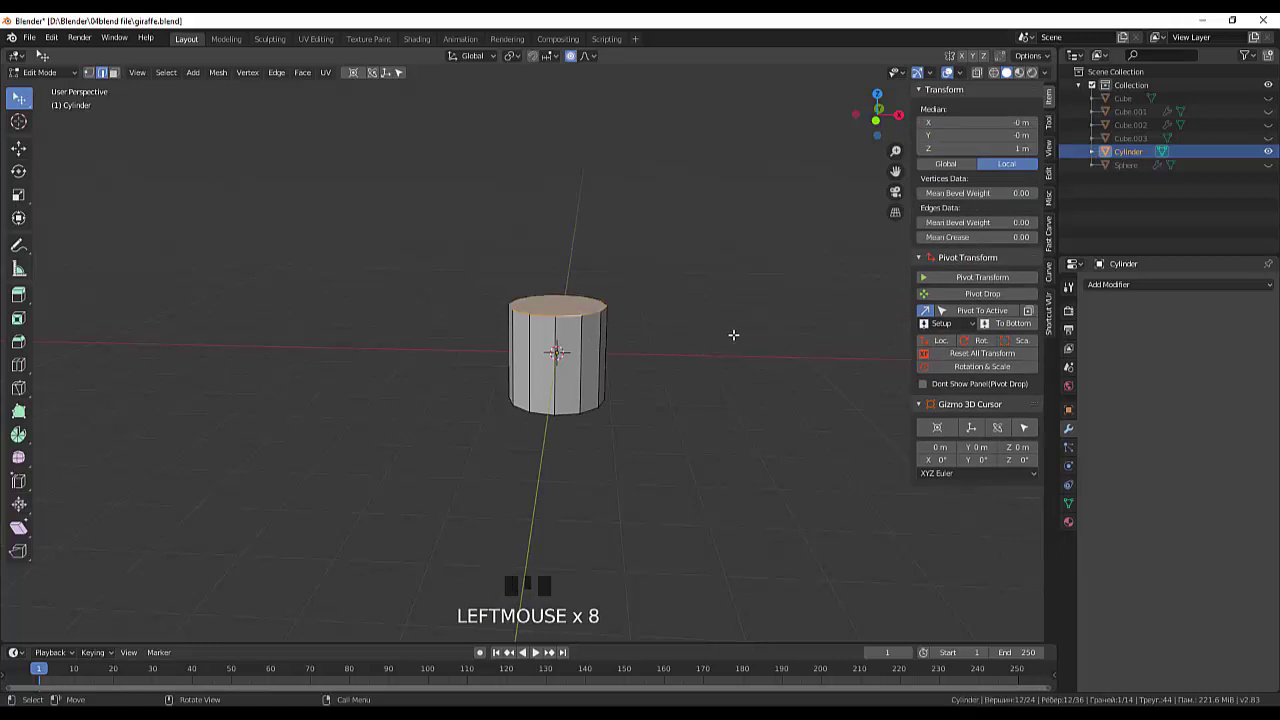
pyautogui.press('s')
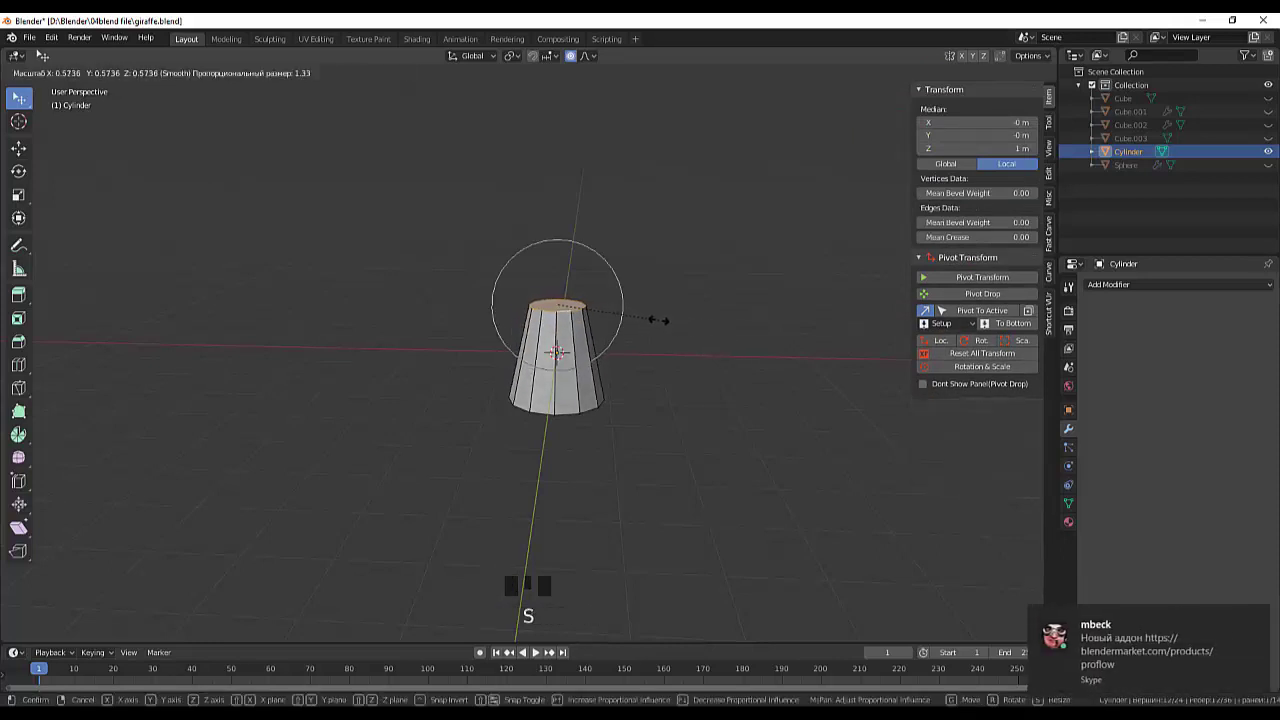
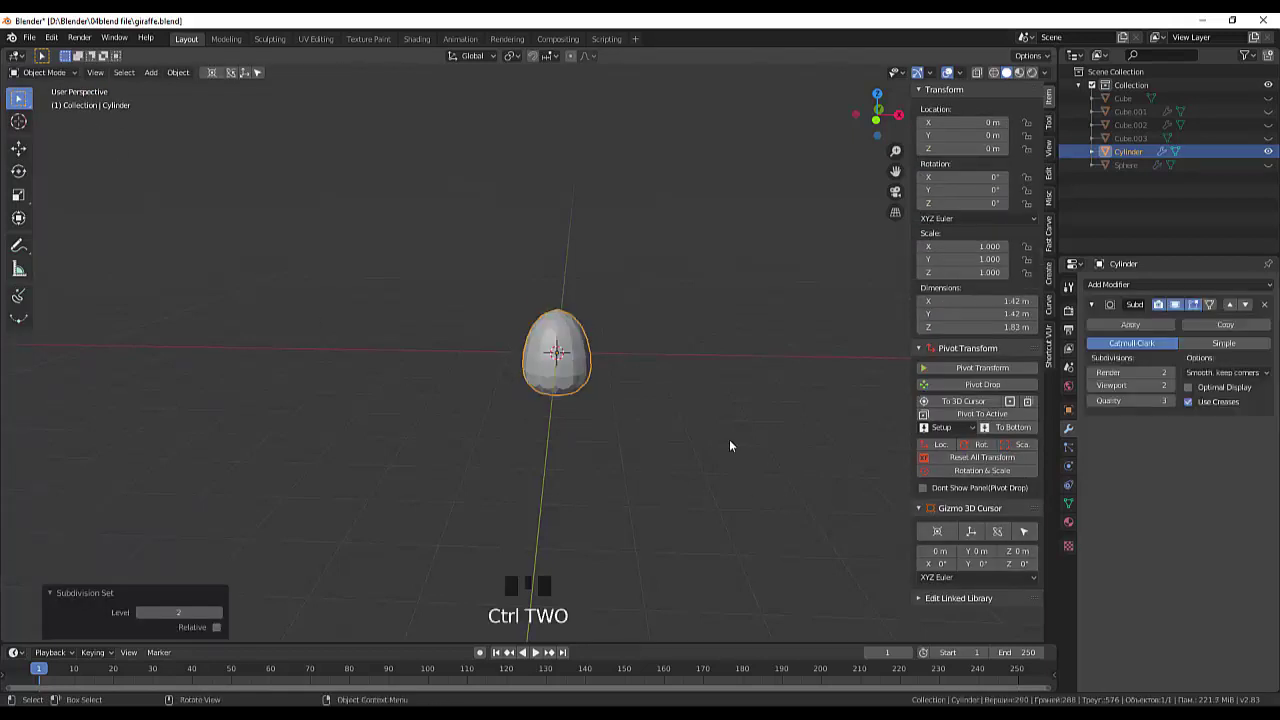
# Step: Undo the level-2 subdivision so the cylinder returns to a plain faceted tapered shape
pyautogui.moveTo(735, 444); pyautogui.dragTo(725, 410)
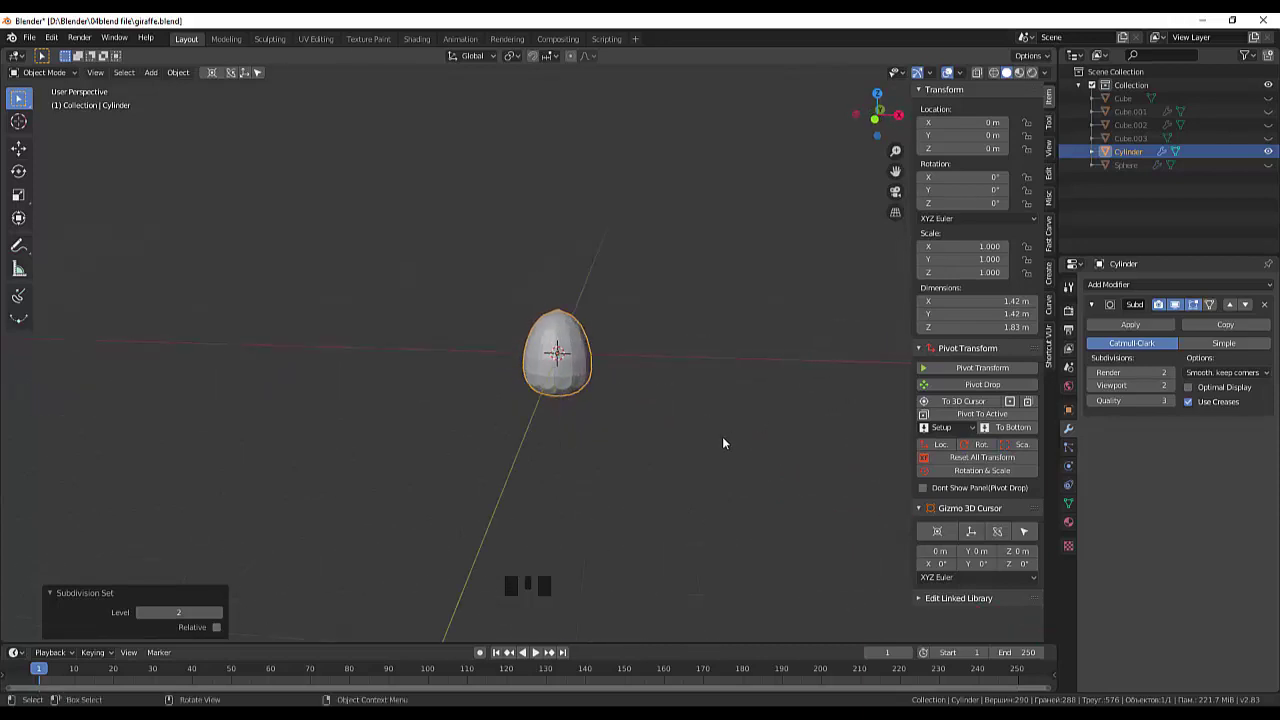
pyautogui.press('ctrl+z')
pyautogui.moveTo(699, 472); pyautogui.dragTo(695, 480)
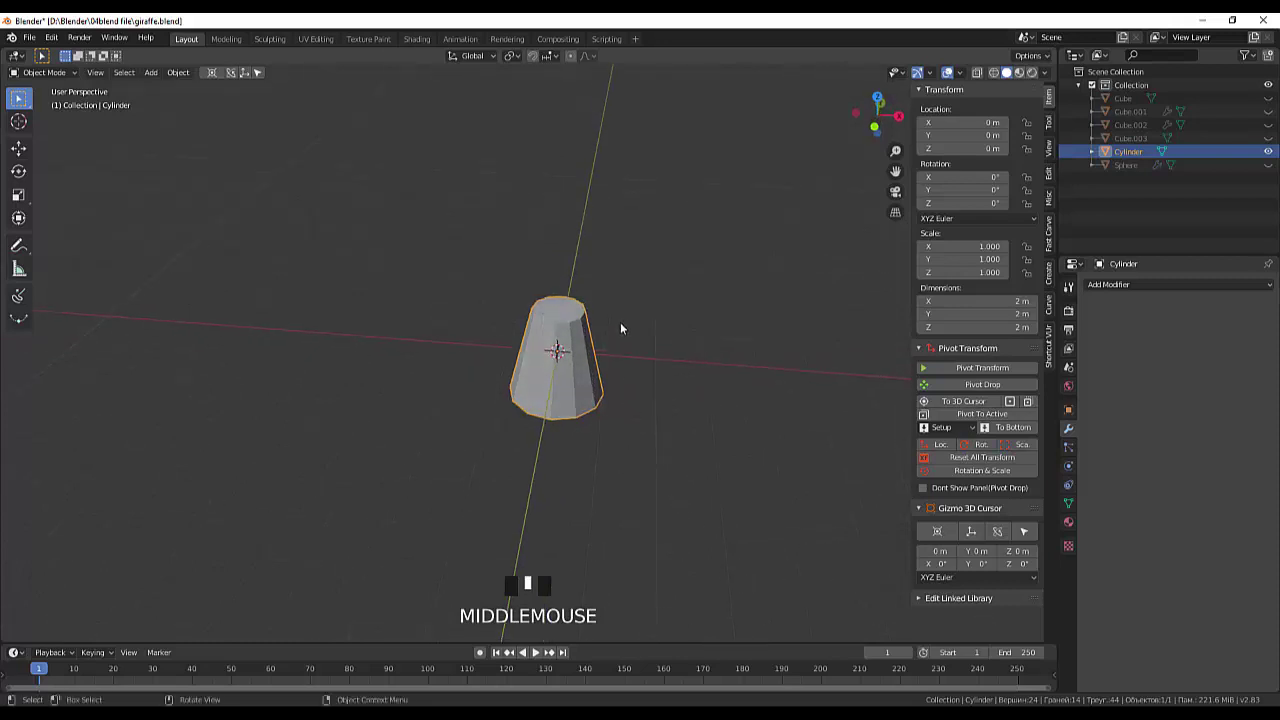
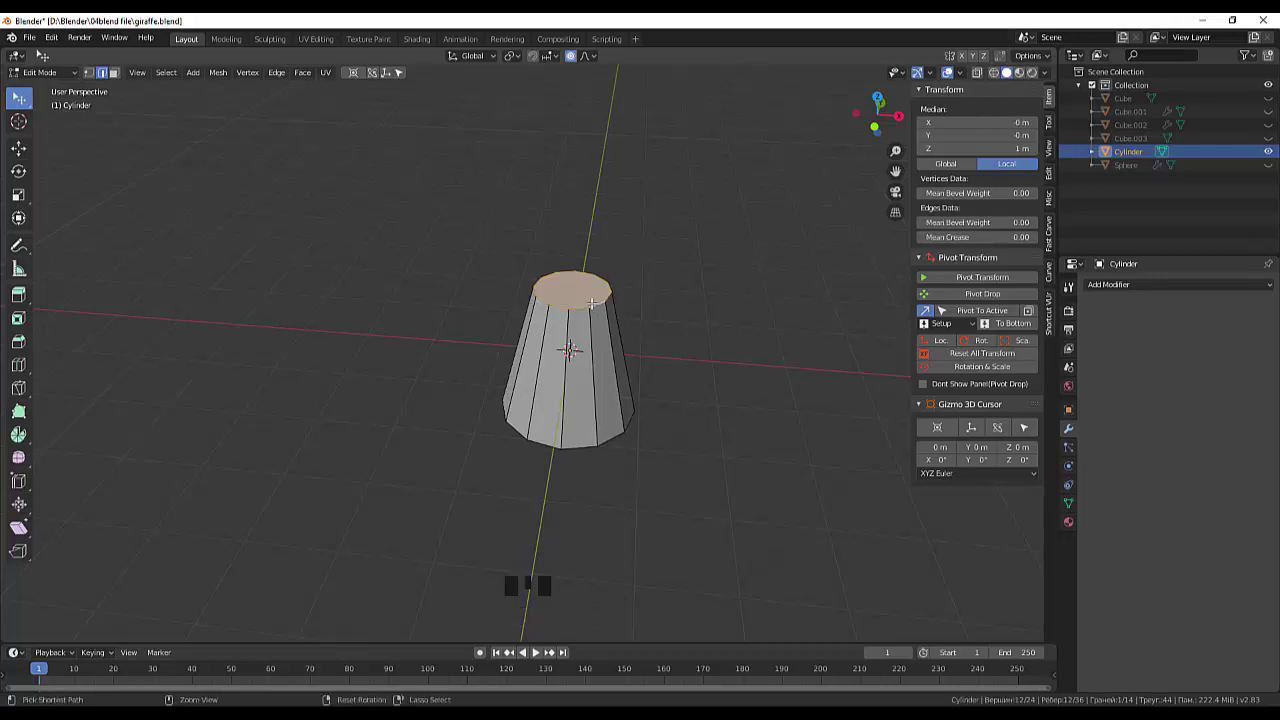
# Step: Bevel the top rim with three segments, then bevel the bottom rim the same way
pyautogui.press('ctrl+b')
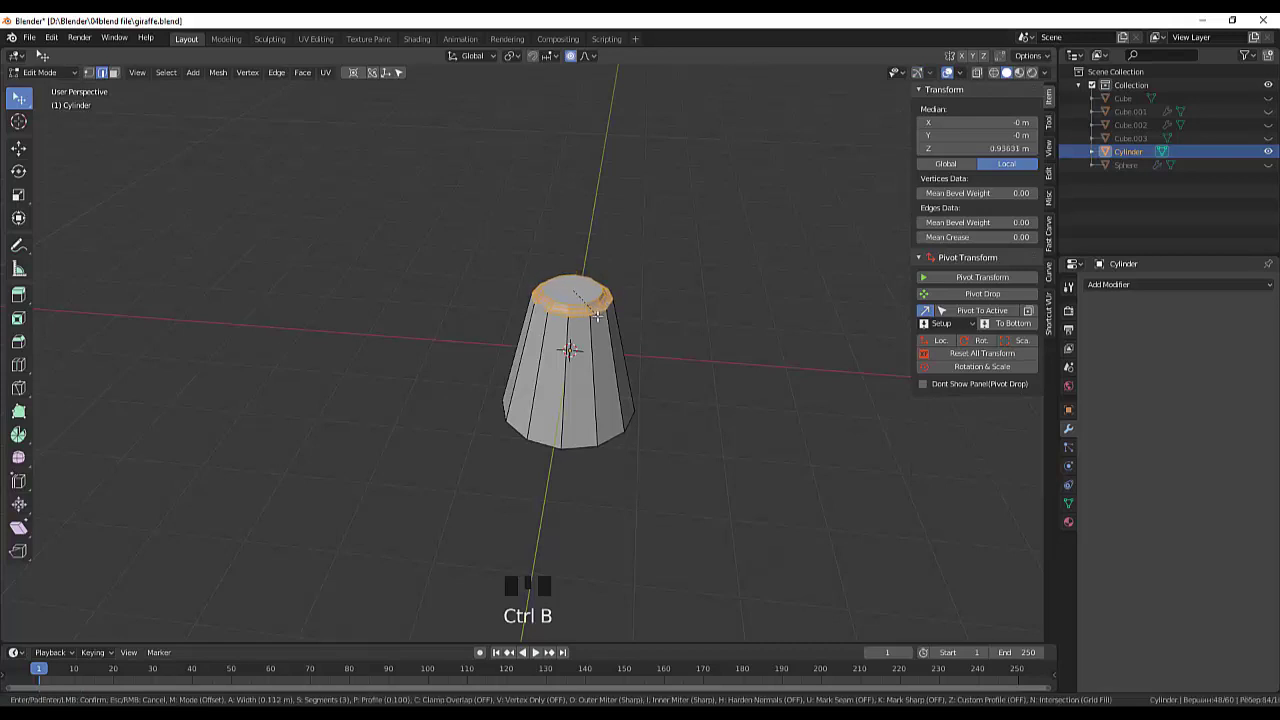
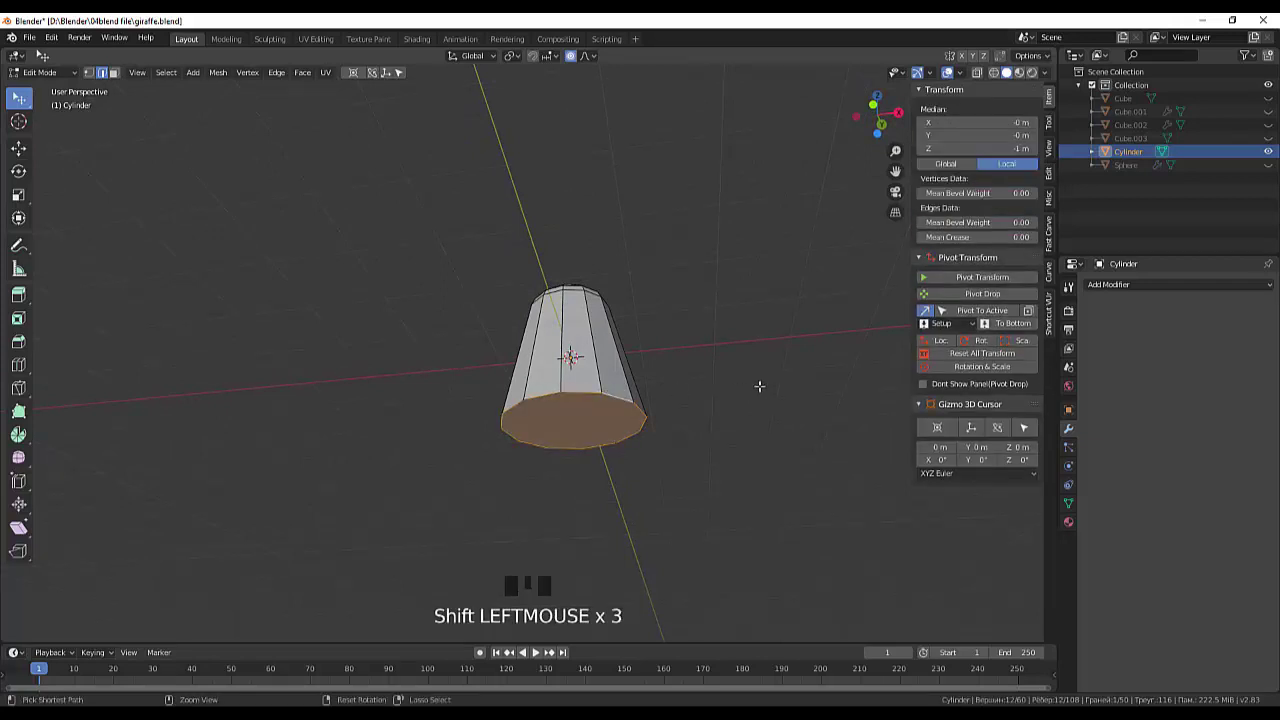
pyautogui.press('ctrl+b')
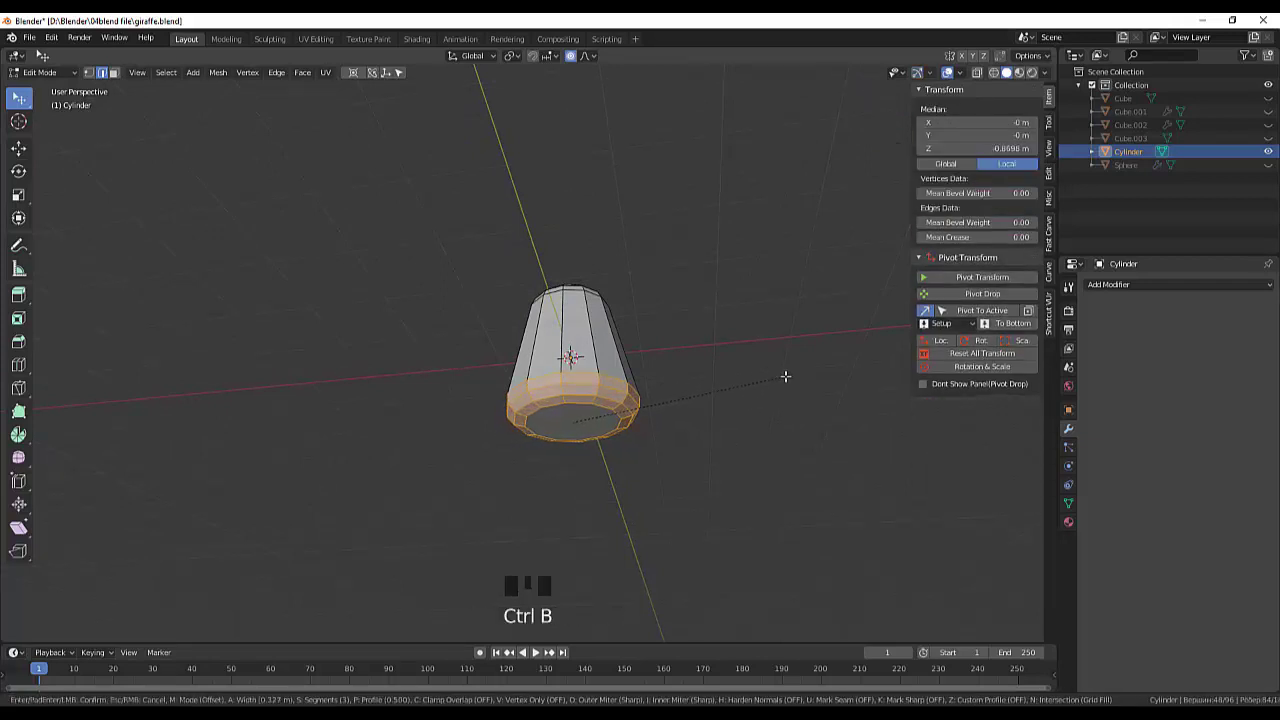
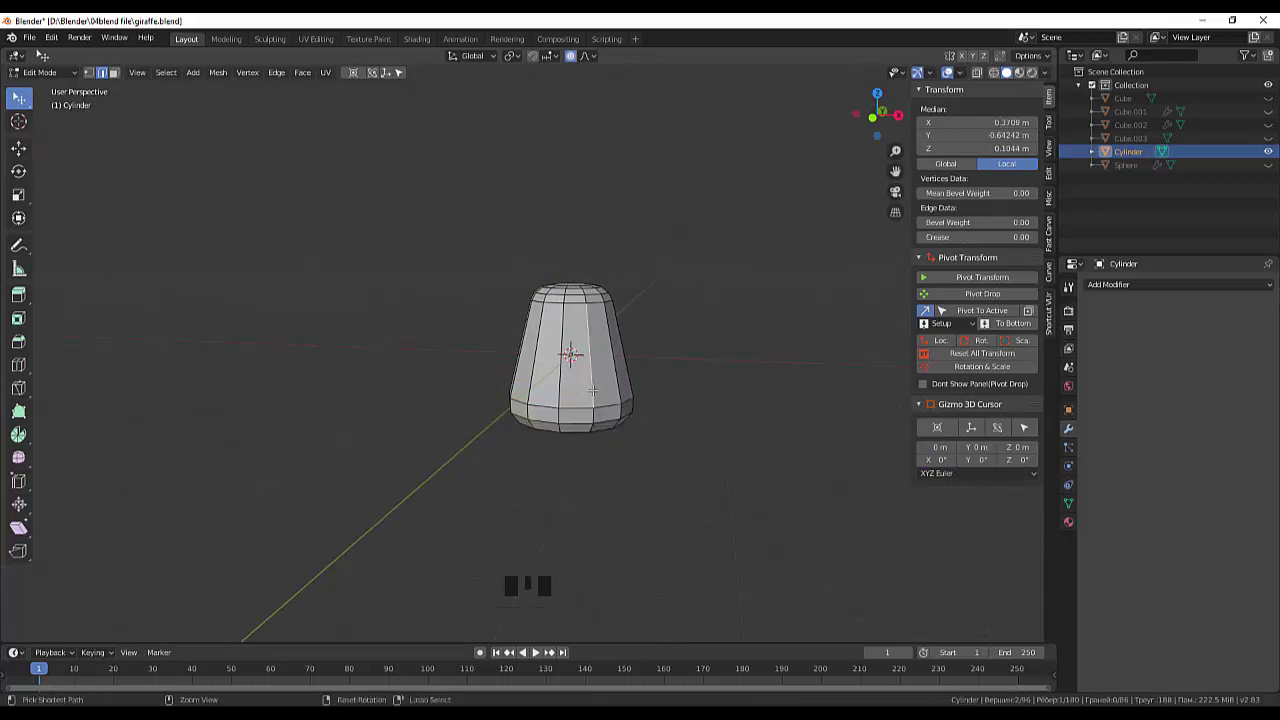
# Step: Add a two-cut loop around the middle of the tapered cylinder's sides
pyautogui.press('ctrl+r')
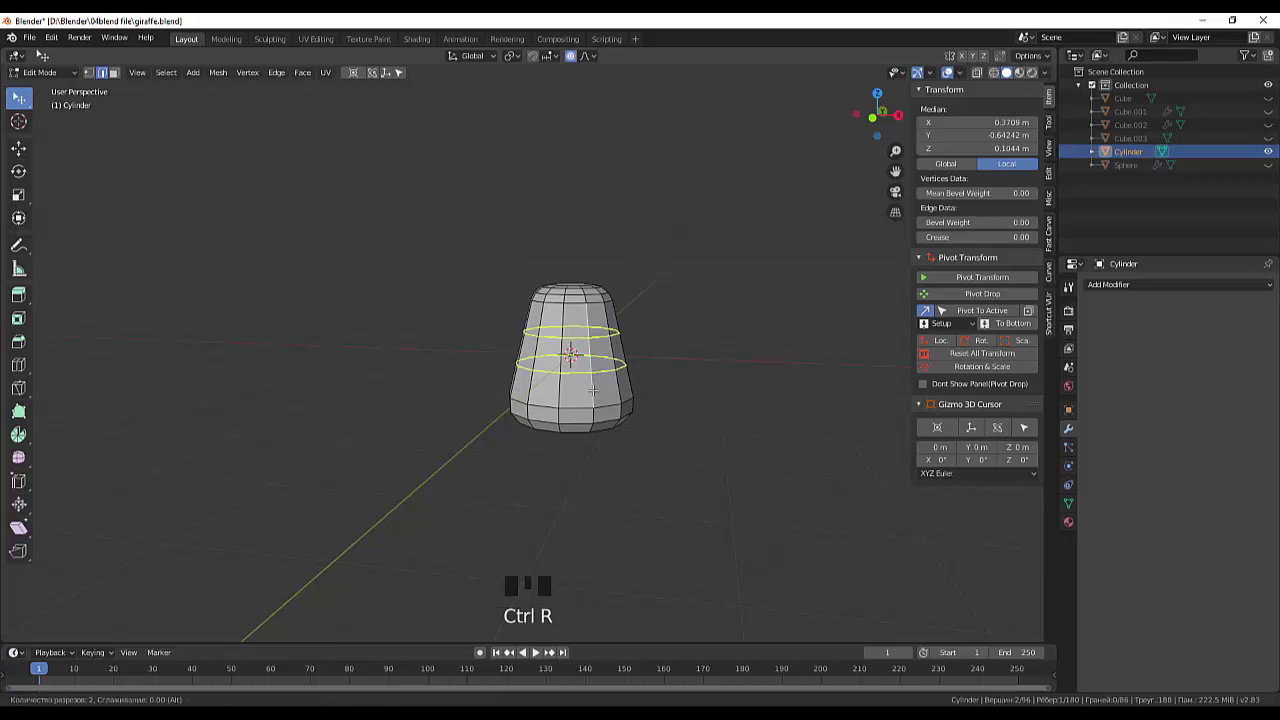
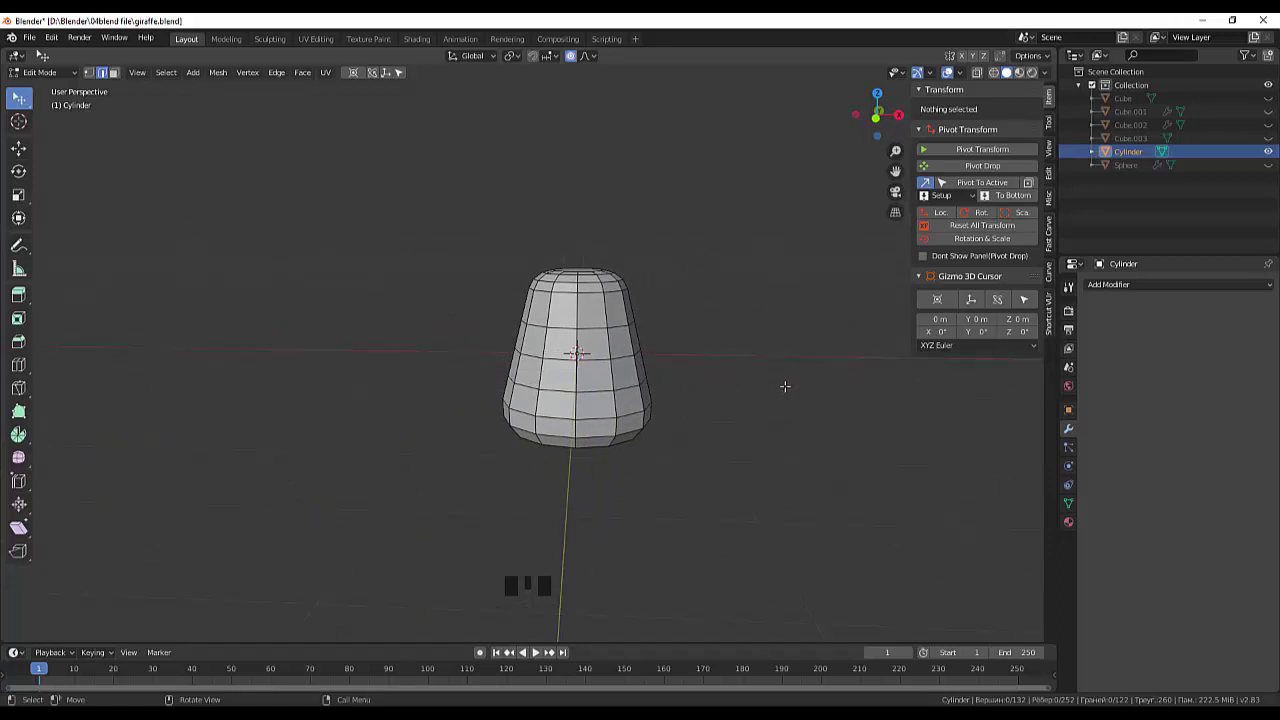
# Step: Delete the selected left-half faces and view the remaining half from the front
pyautogui.press('Delete')
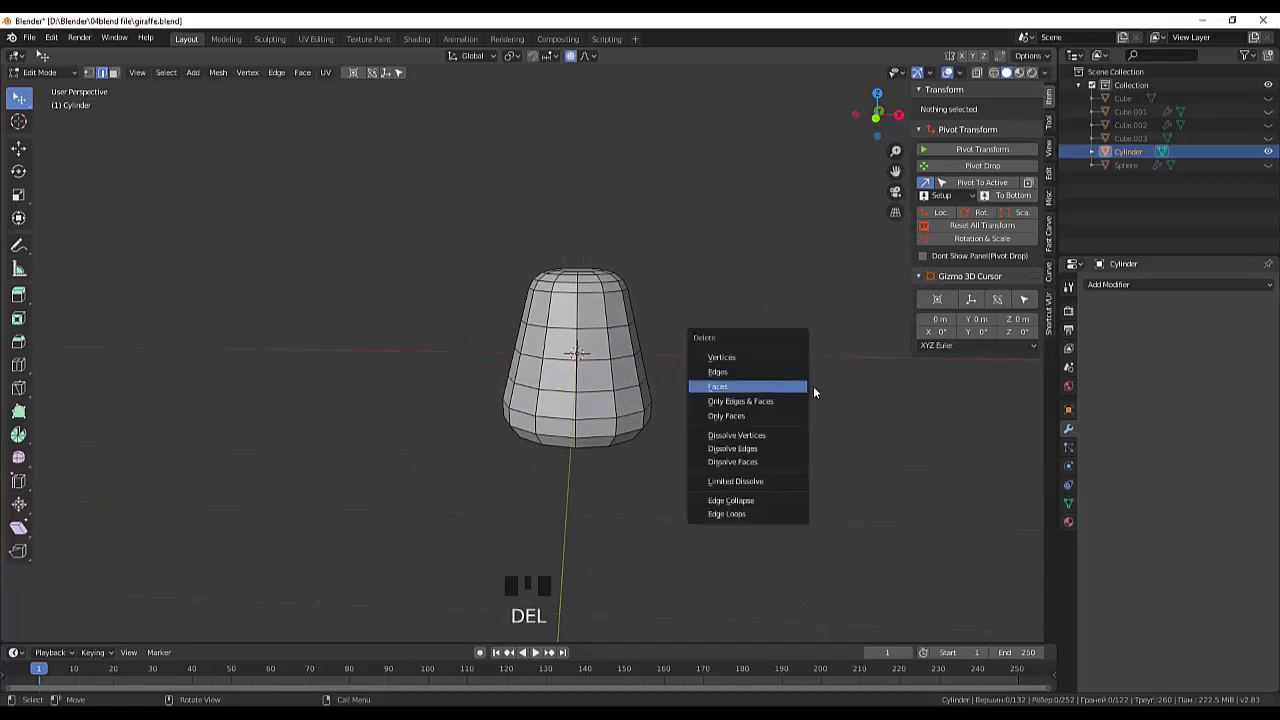
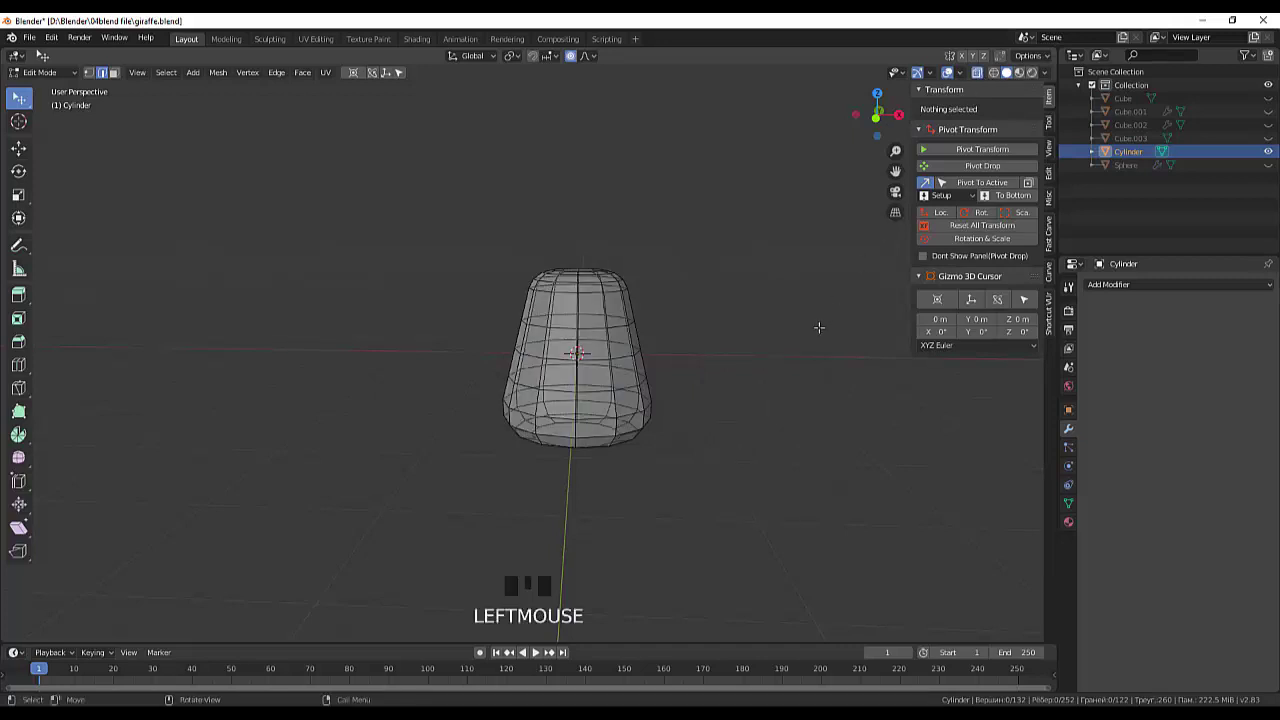
pyautogui.press('KP_1')
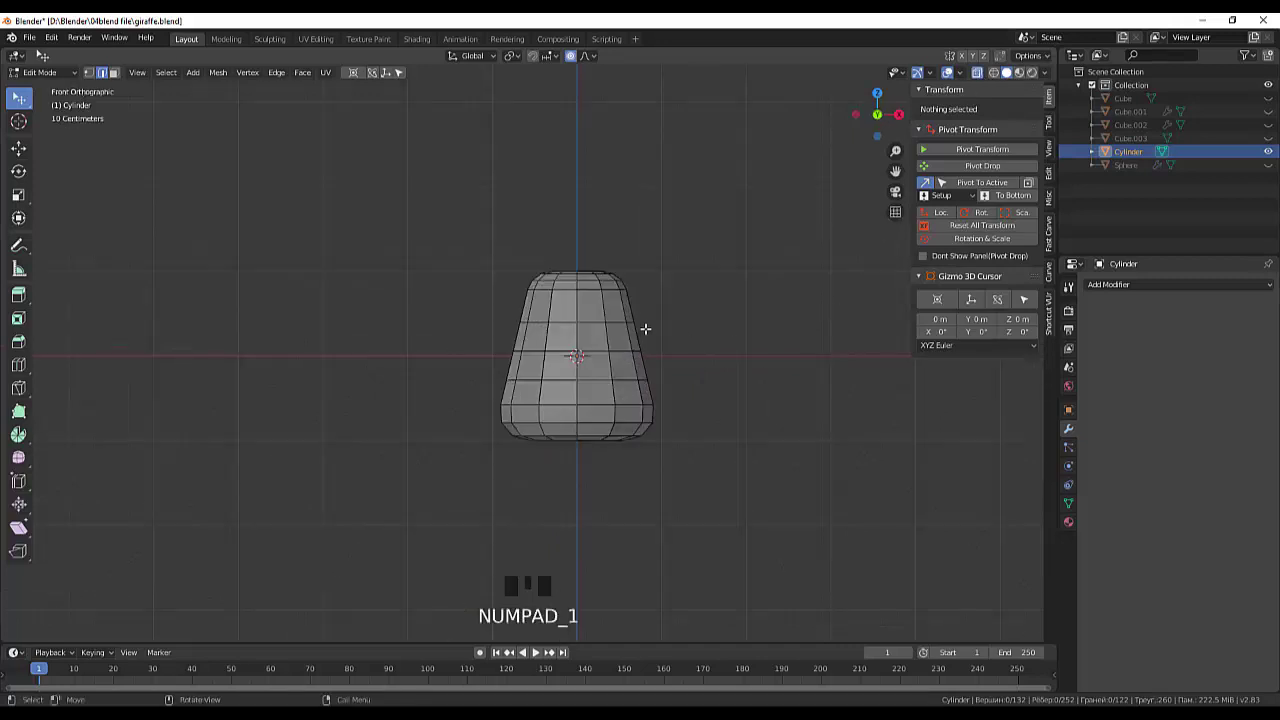
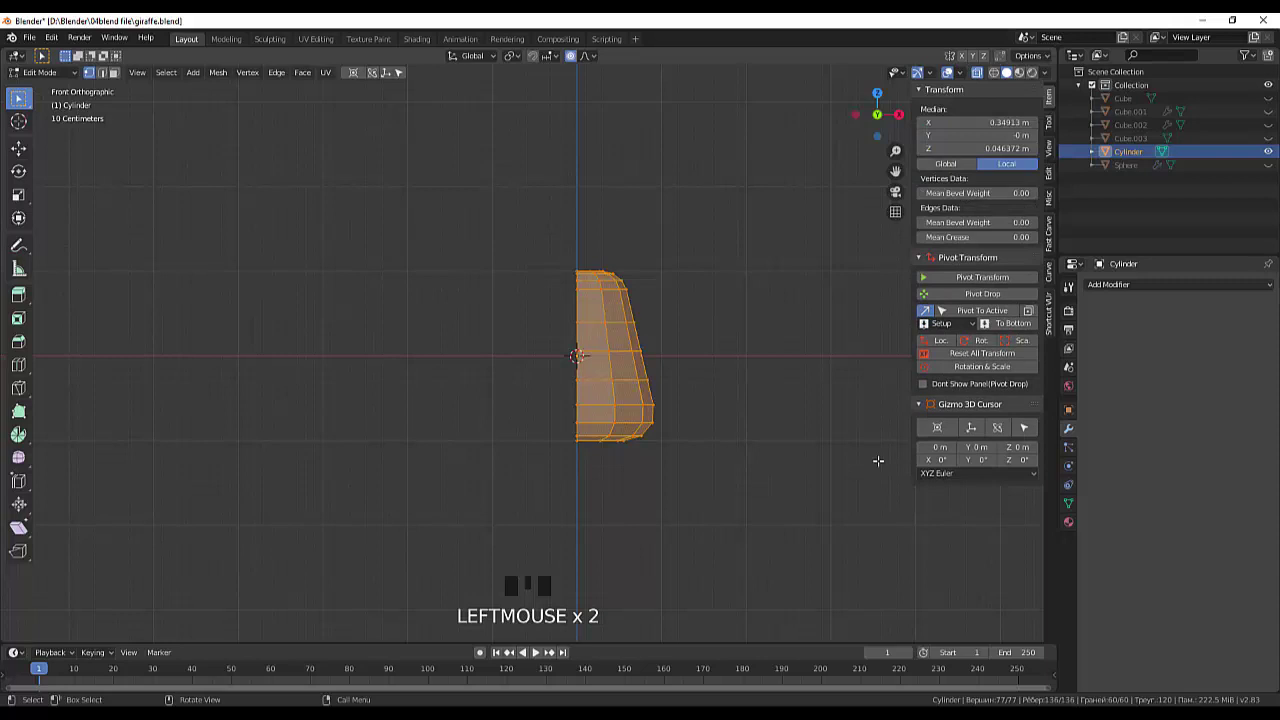
# Step: Add an X-axis Mirror modifier with clipping and merge to the half mesh
pyautogui.moveTo(1112, 293); pyautogui.dragTo(1014, 413)
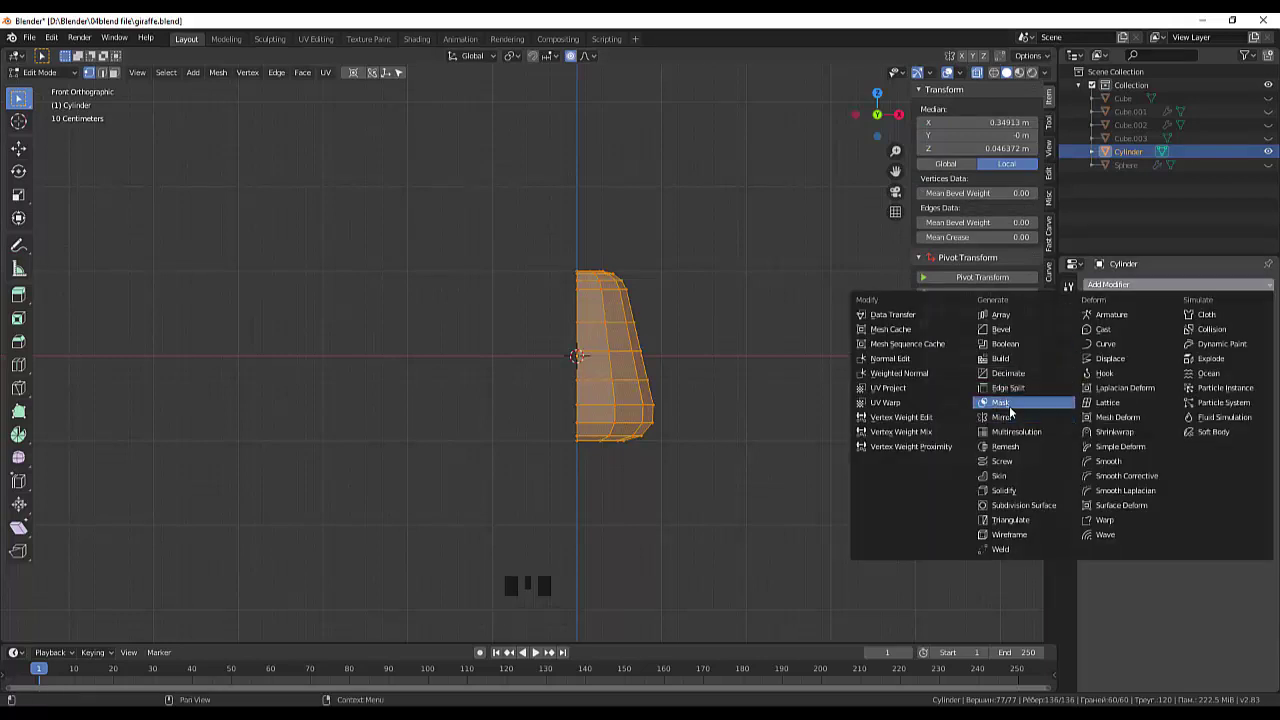
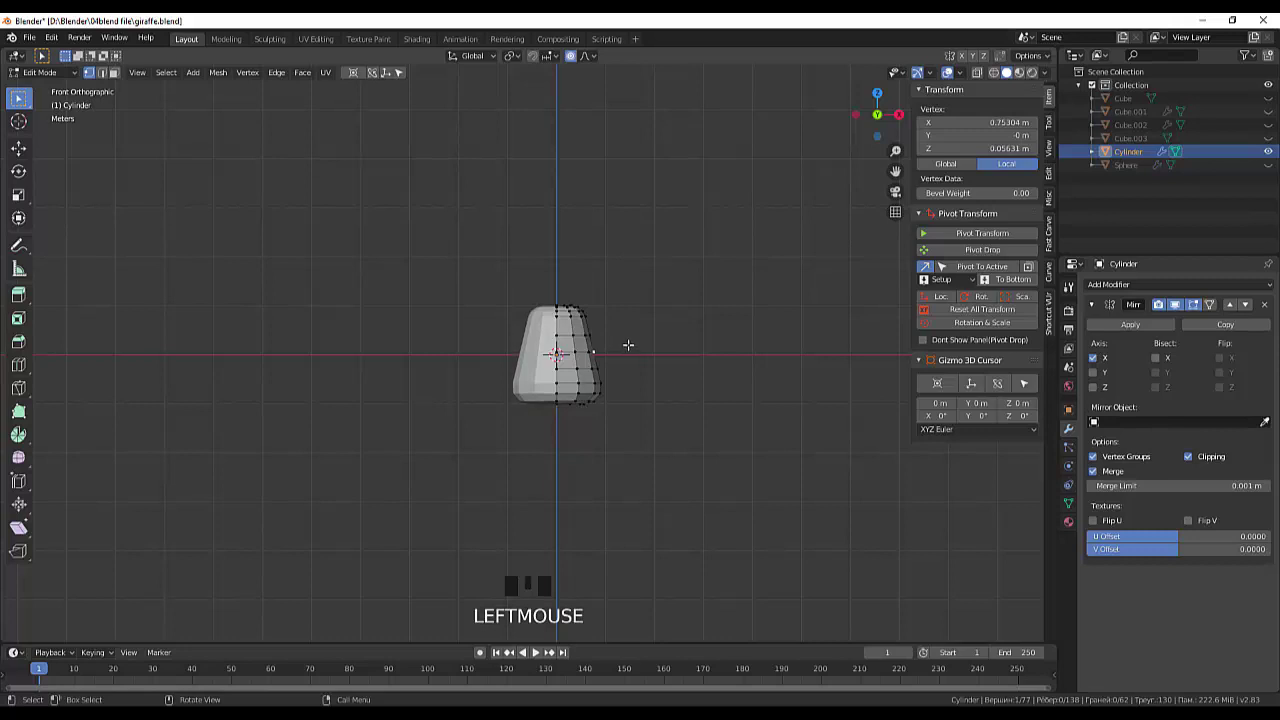
# Step: Pull a top vertex outward with proportional falloff to reshape the mirrored mesh
pyautogui.press('g')
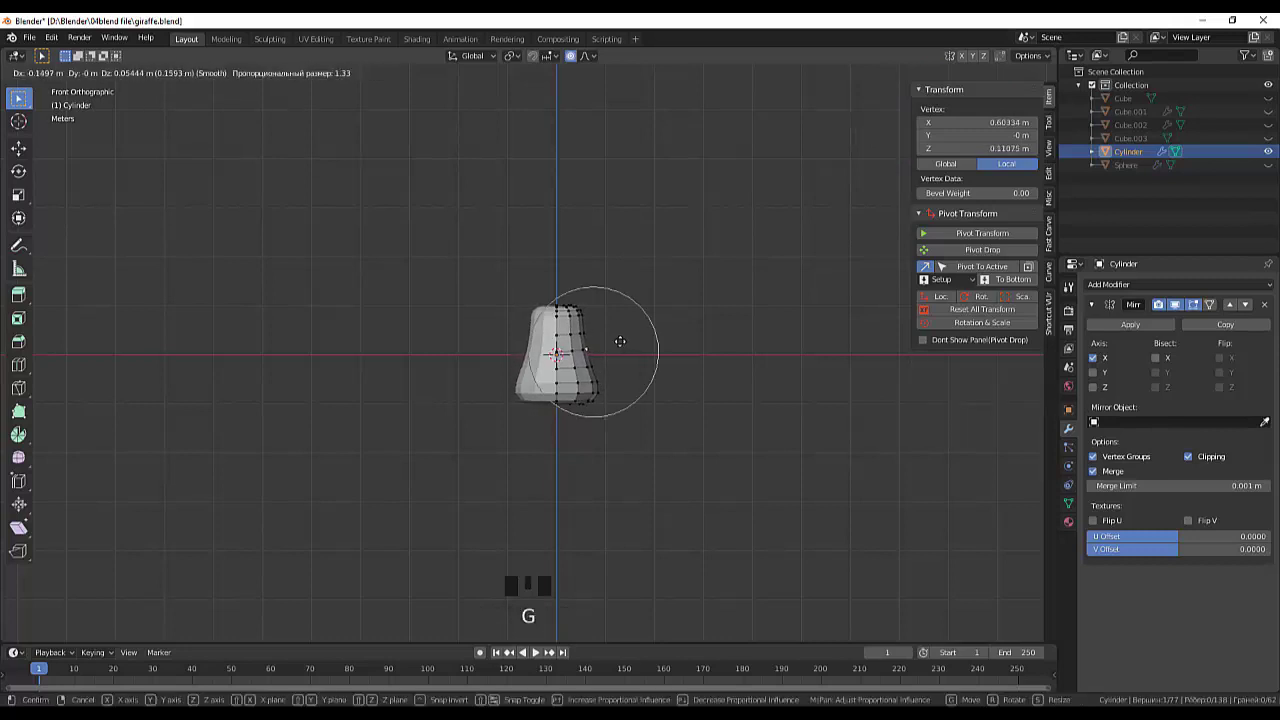
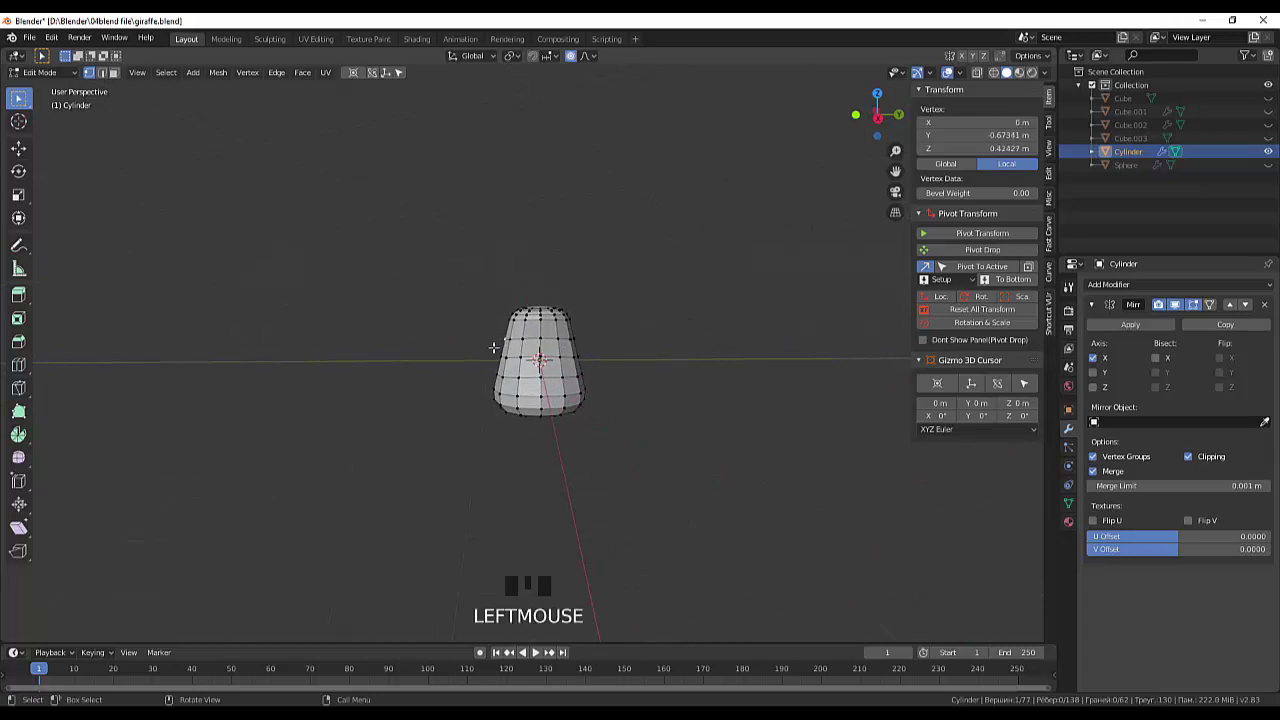
# Step: Keep dragging vertices with soft falloff until the mesh forms a tall rounded head shape
pyautogui.press('g')
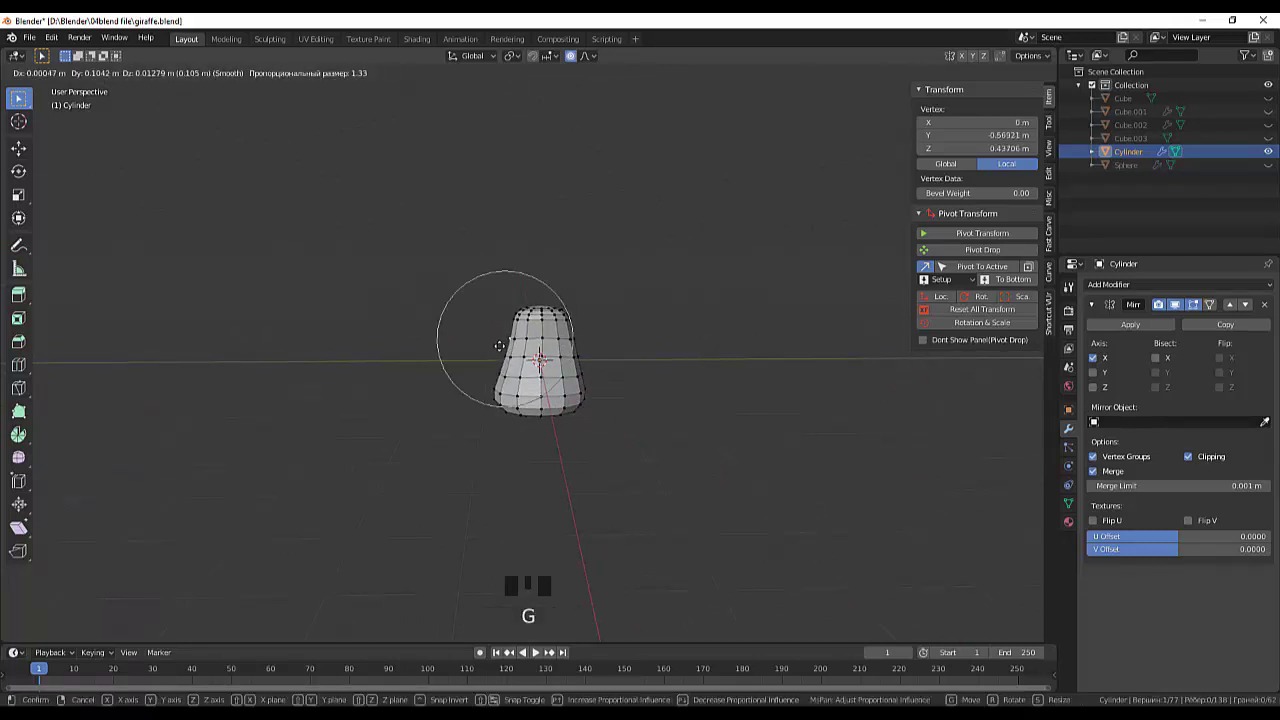
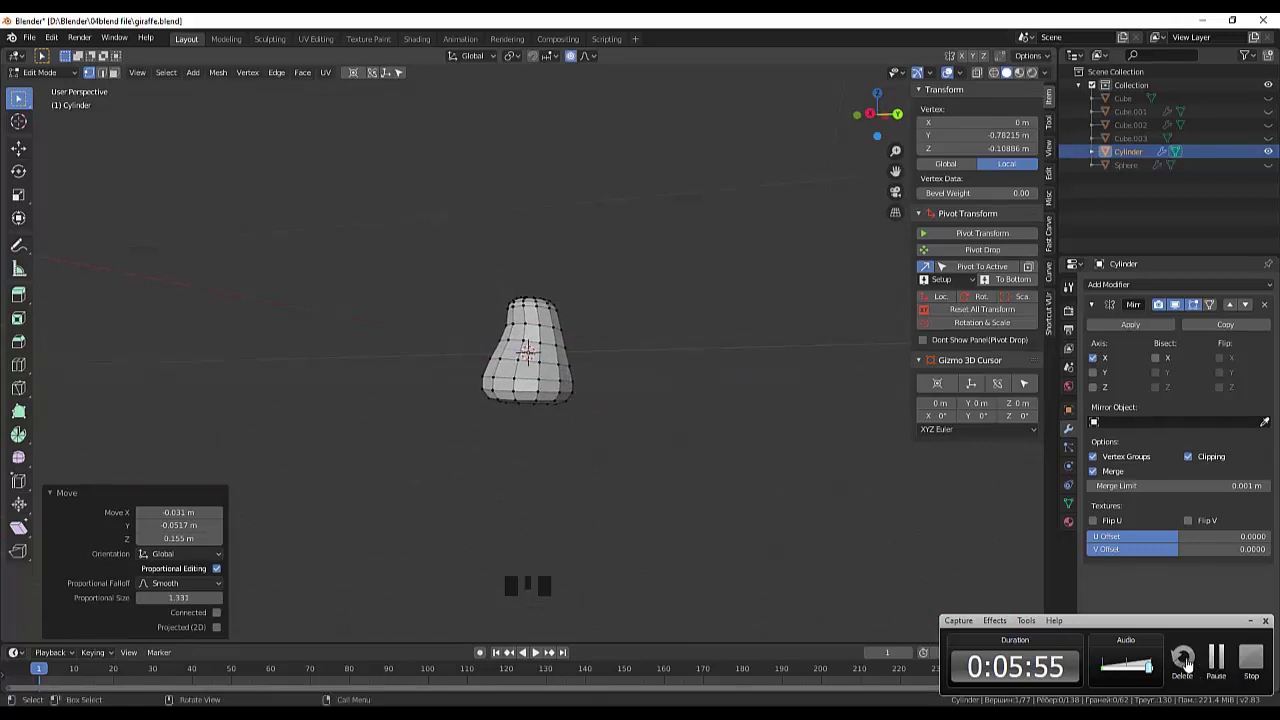
pyautogui.moveTo(754, 386); pyautogui.dragTo(705, 394)
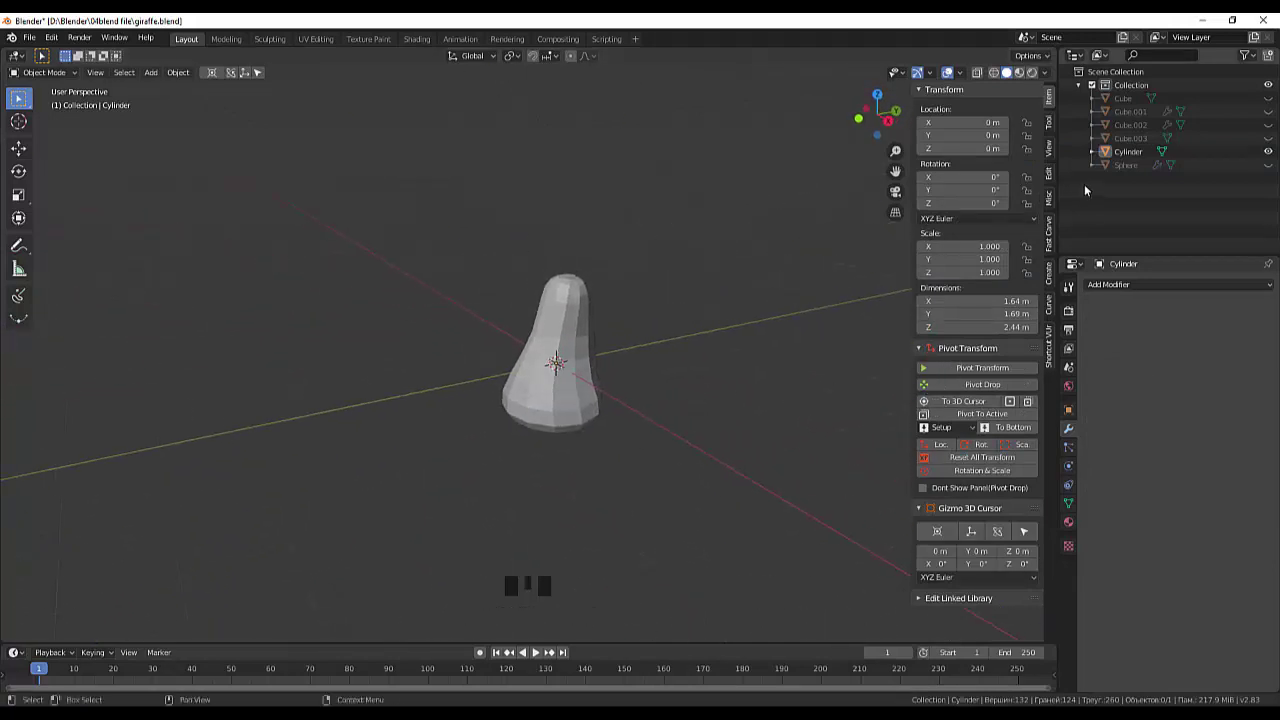
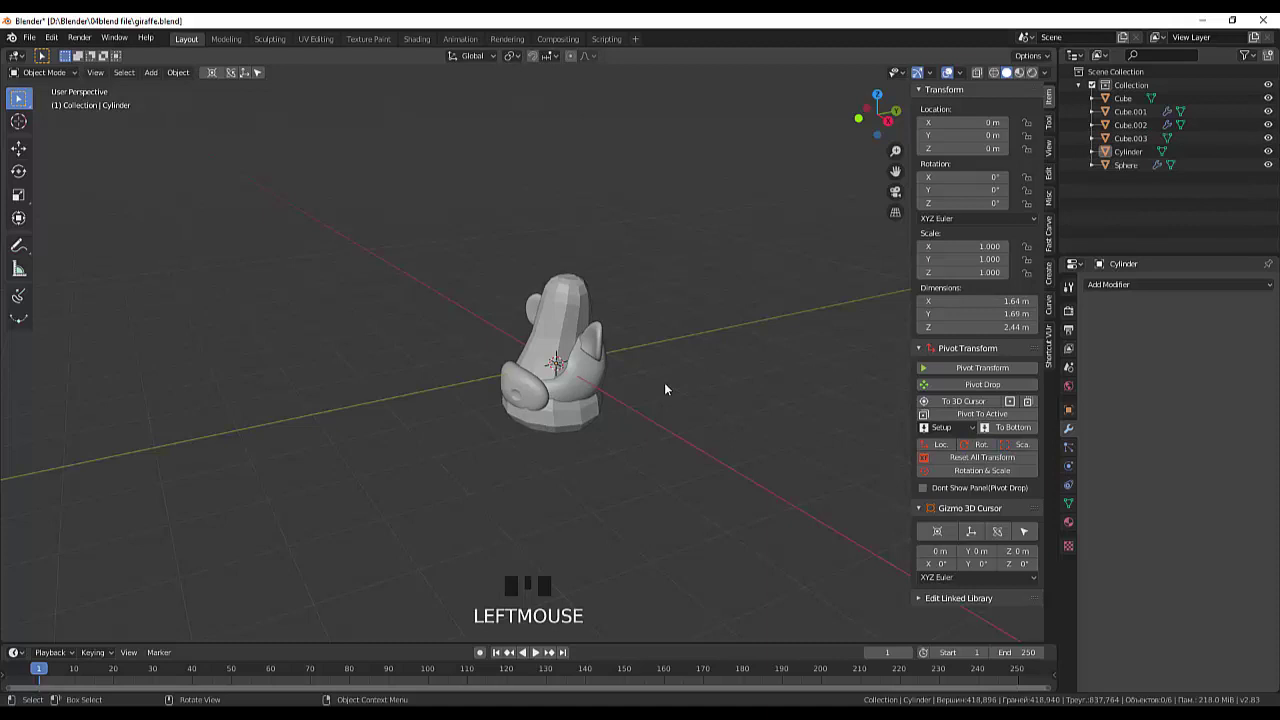
# Step: Move the Cylinder down along Z beneath the head and scale it to about 0.44
pyautogui.click(581, 424)
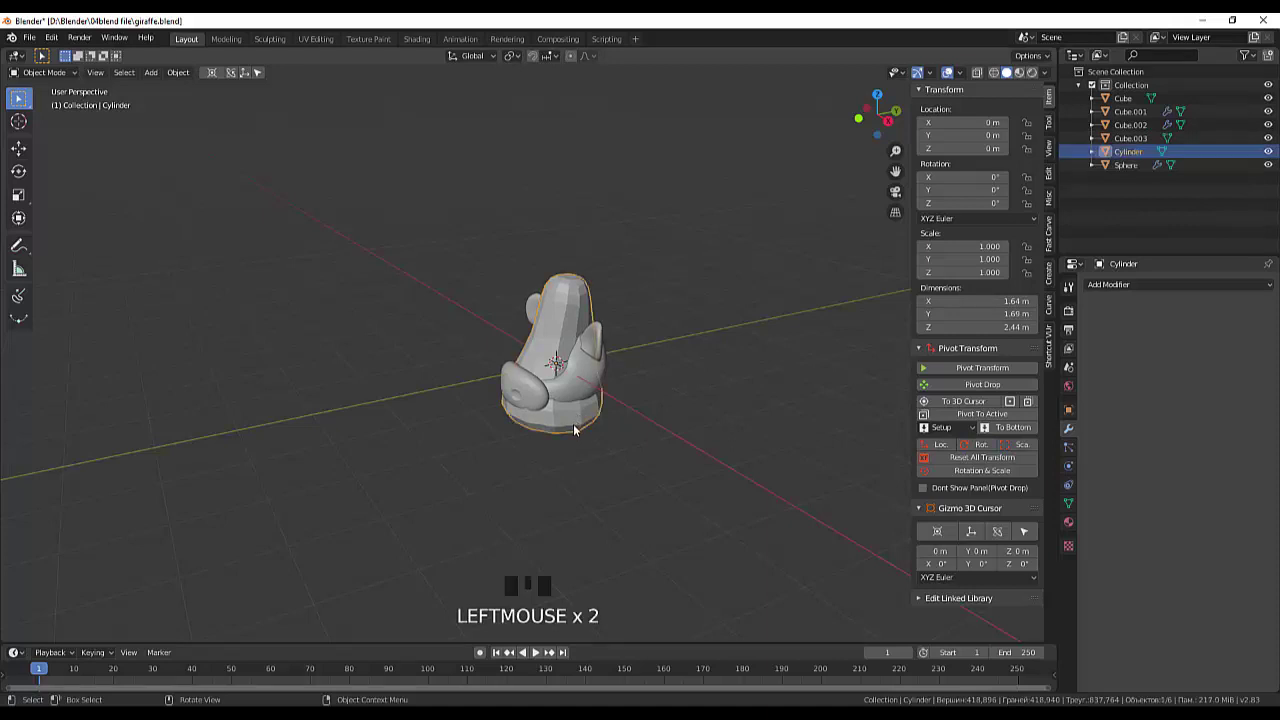
pyautogui.press('g')
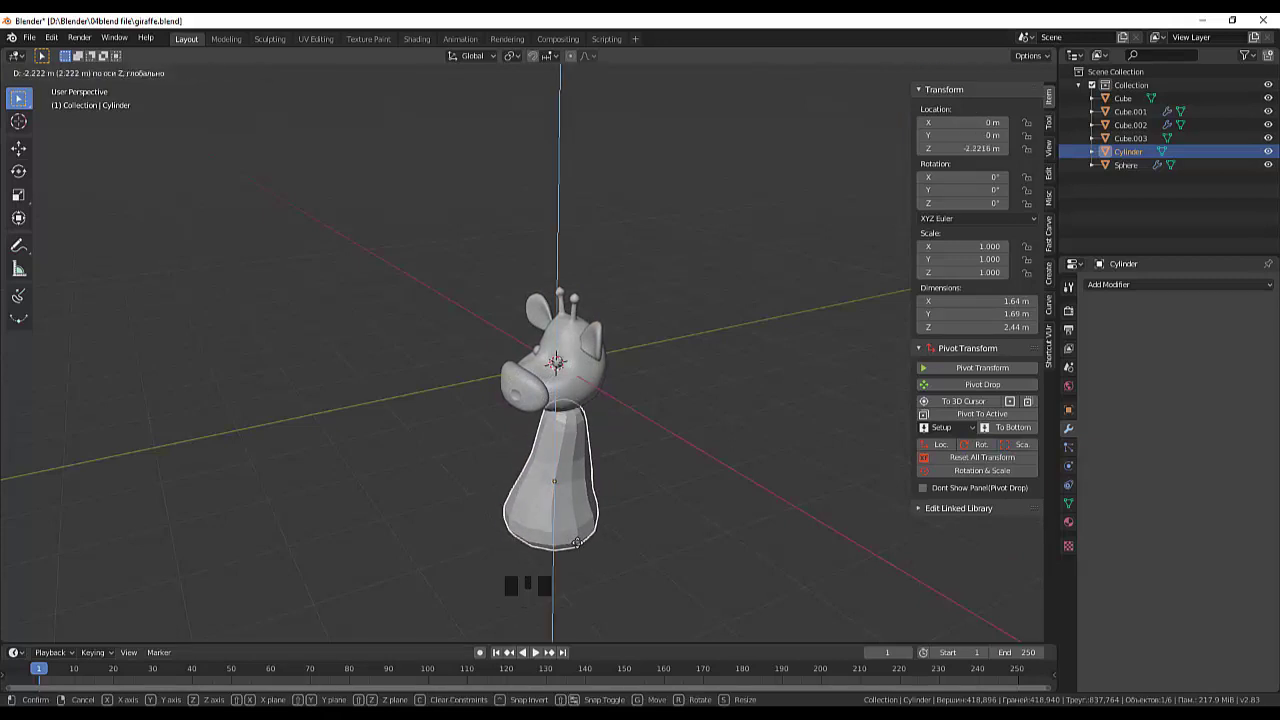
# Step: Scale the cylinder to about 0.59 and raise it to sit under the head as a neck
pyautogui.moveTo(735, 545); pyautogui.dragTo(624, 483)
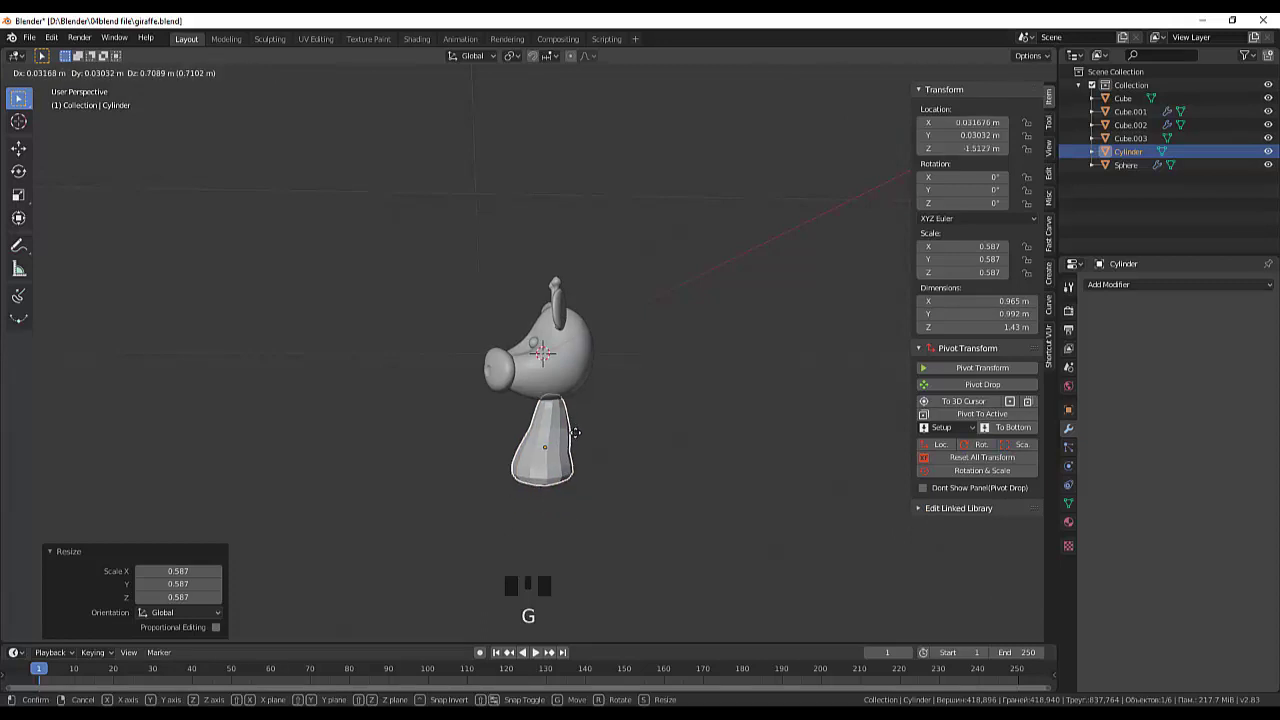
pyautogui.moveTo(613, 443); pyautogui.dragTo(615, 511)
pyautogui.scroll(3)
# Step: Scale the neck up slightly and adjust its height along Z beneath the head
pyautogui.moveTo(641, 494); pyautogui.dragTo(641, 500)
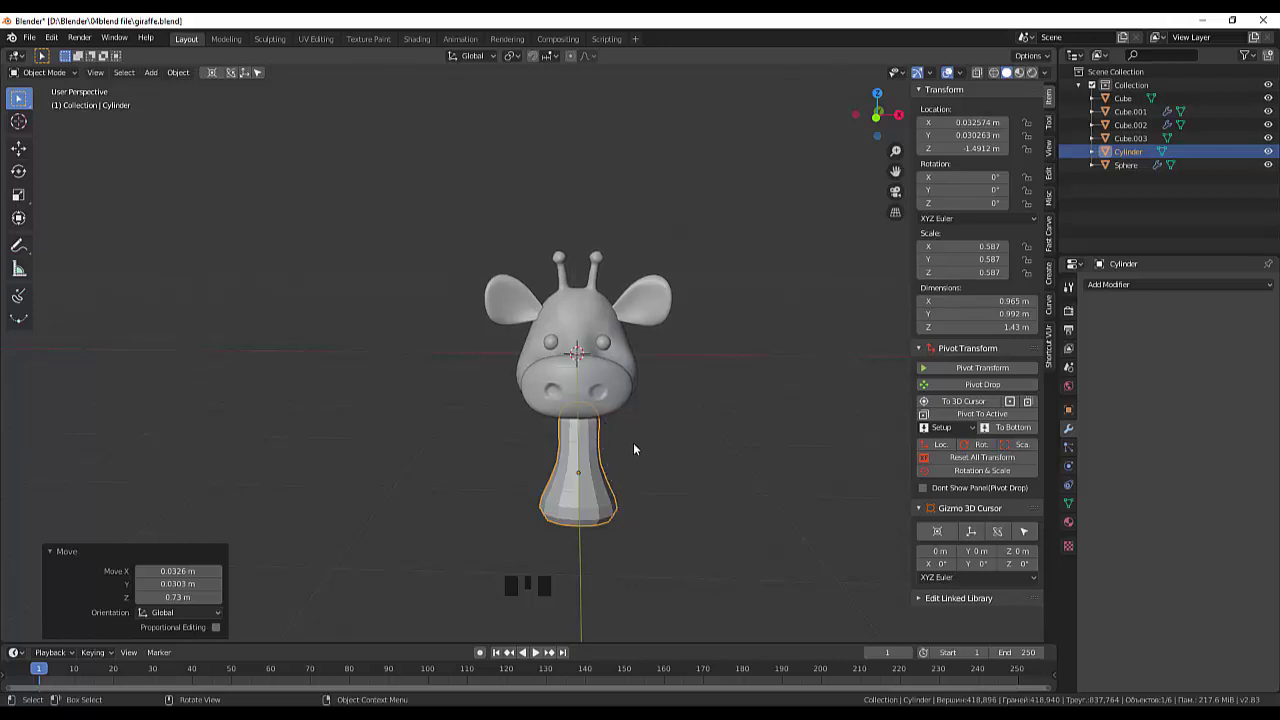
pyautogui.moveTo(639, 457); pyautogui.dragTo(637, 457)
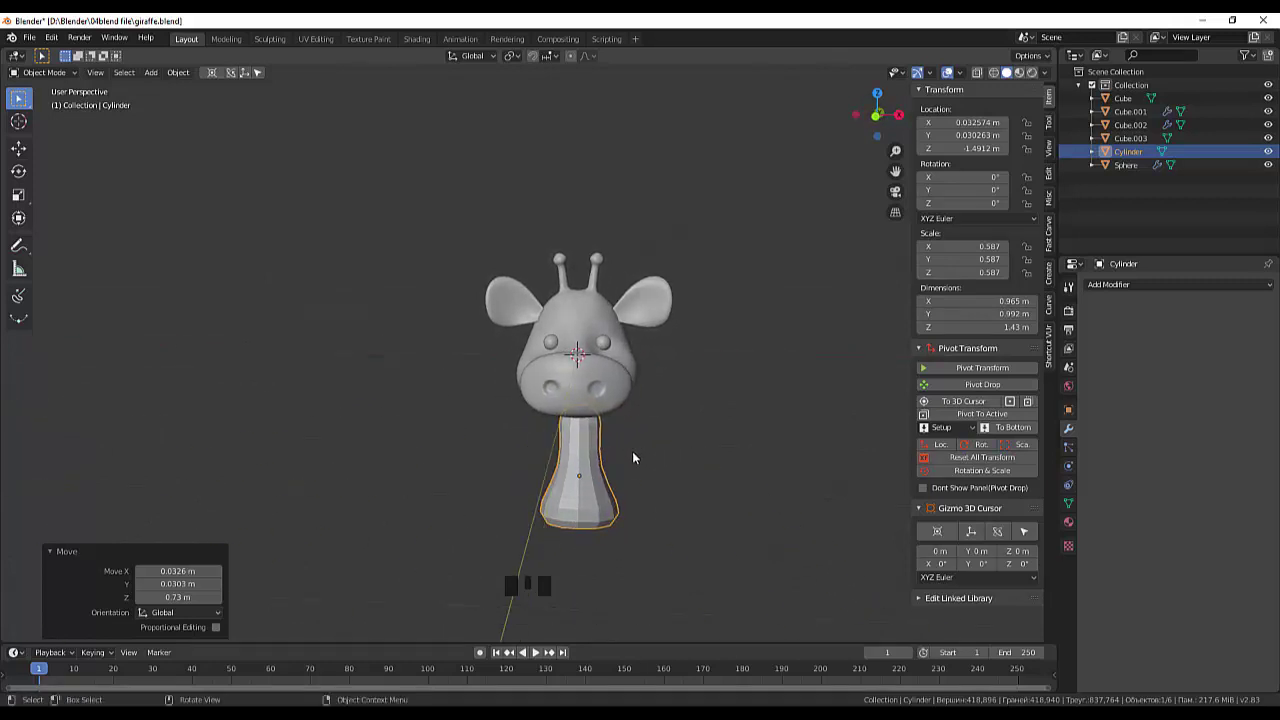
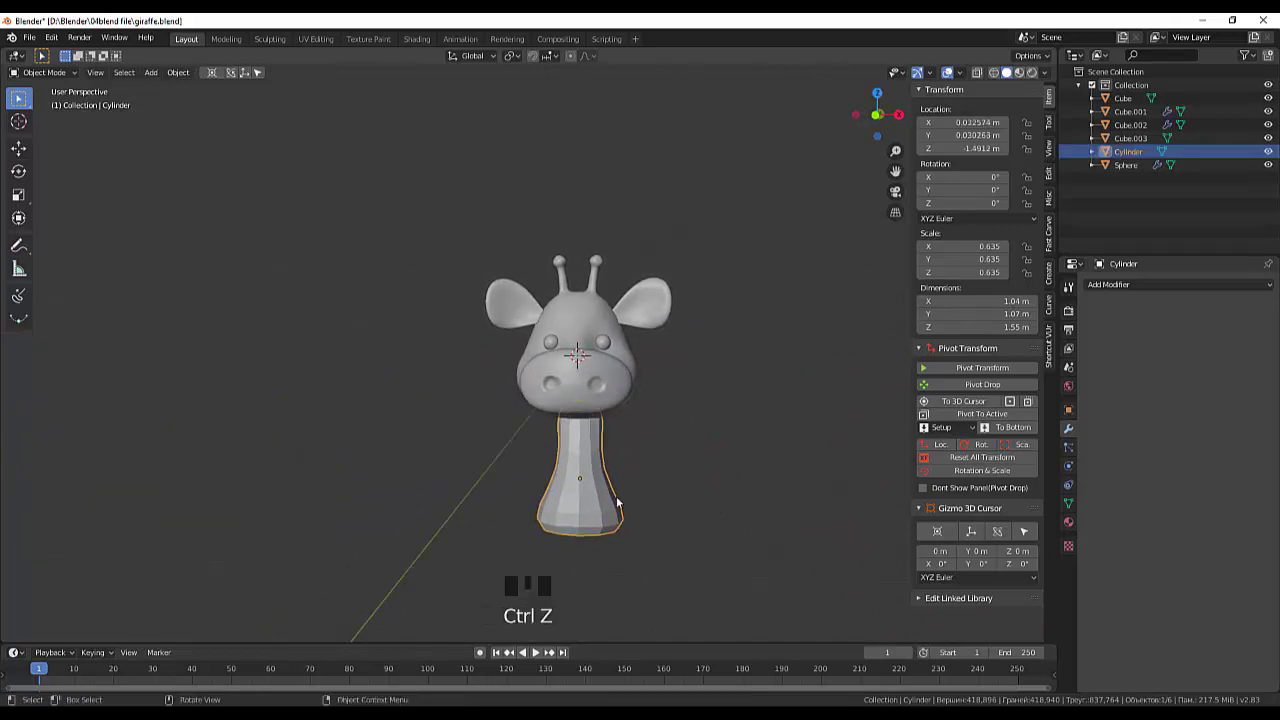
pyautogui.press('g')
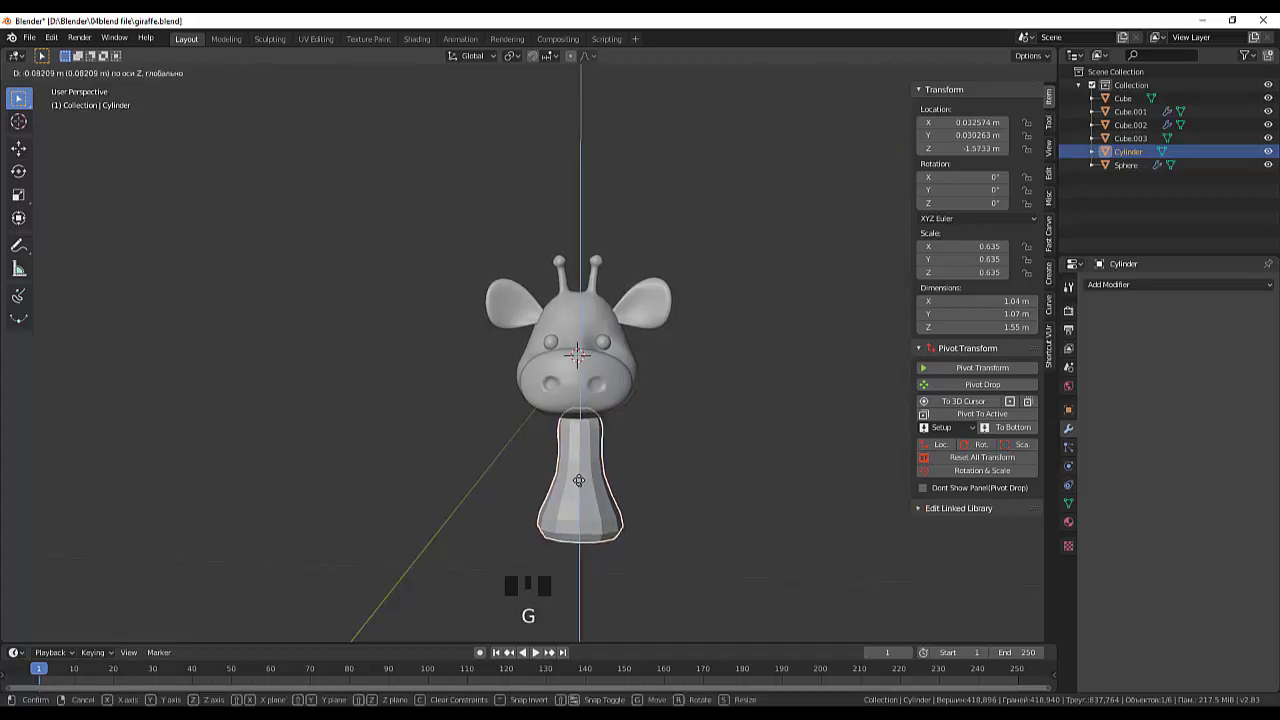
pyautogui.click(748, 498)
pyautogui.moveTo(761, 496); pyautogui.dragTo(609, 519)
# Step: Add a Subdivision Surface modifier to the neck so it becomes smooth and rounded
pyautogui.click(609, 519)
pyautogui.moveTo(1110, 291); pyautogui.dragTo(824, 507)
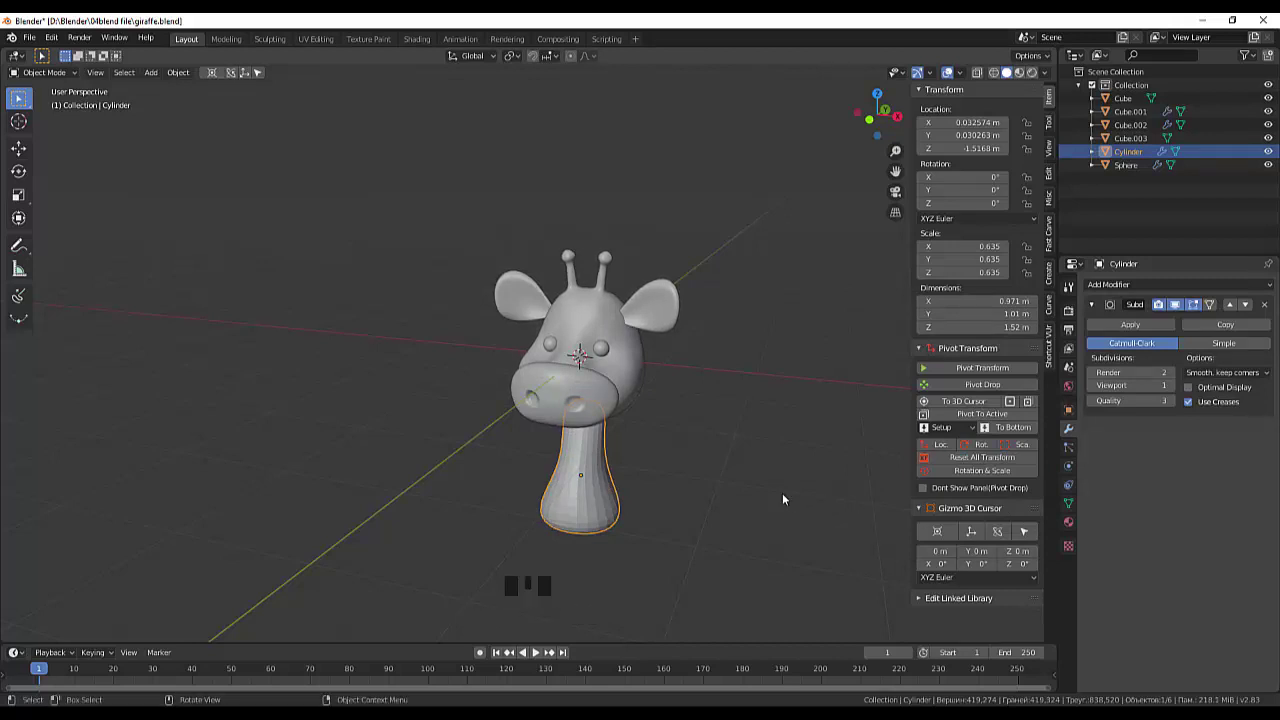
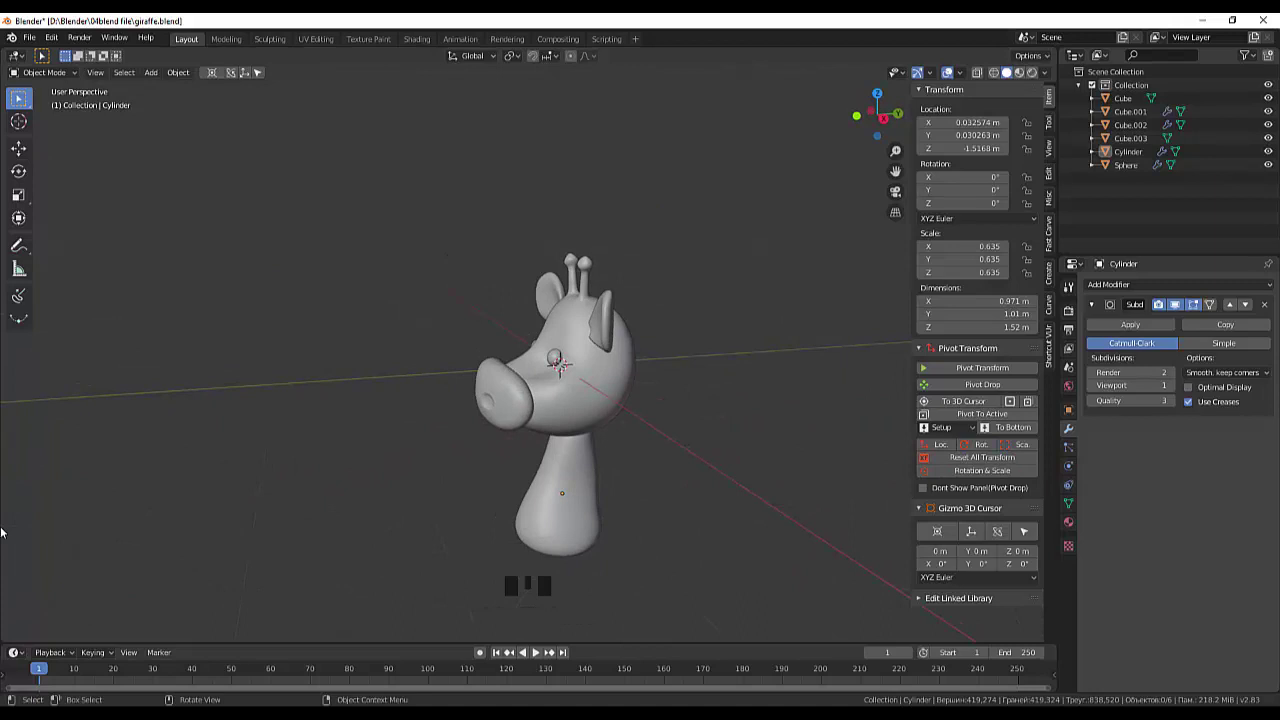
pyautogui.moveTo(481, 621); pyautogui.dragTo(588, 603)
pyautogui.scroll(-3)
pyautogui.moveTo(624, 519); pyautogui.dragTo(616, 515)
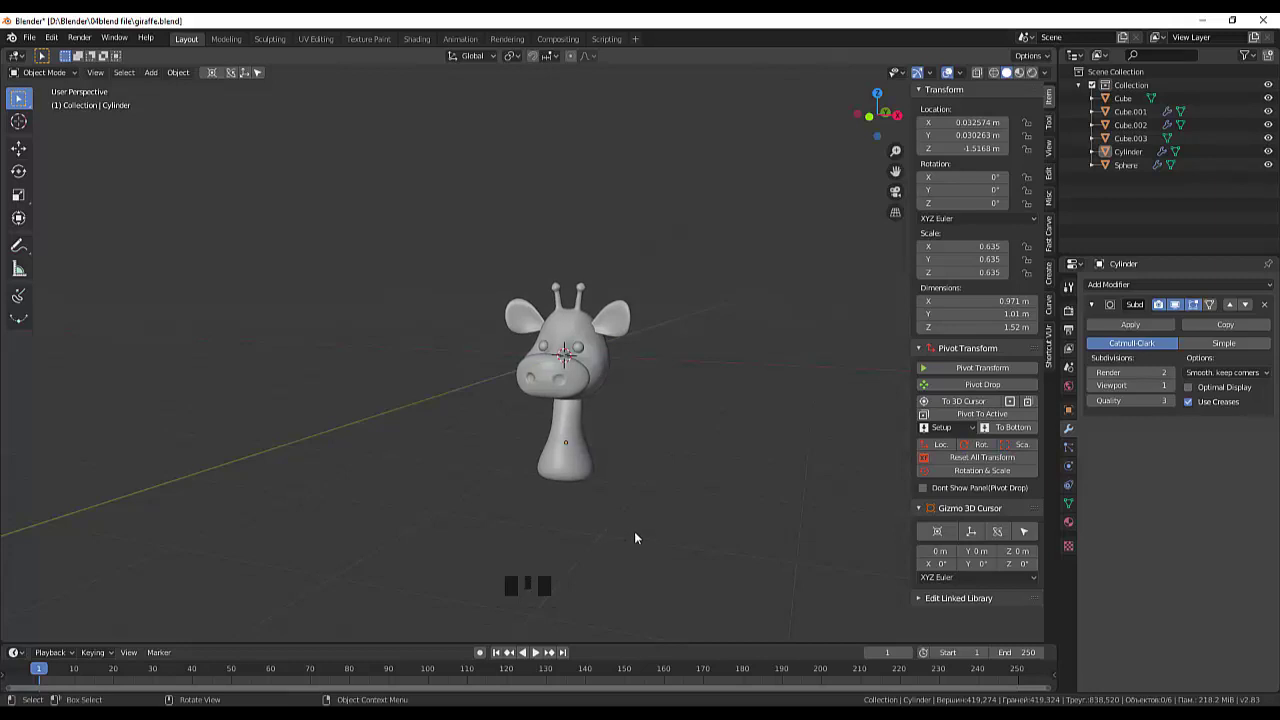
# Step: Add a new cylinder, taper it in Edit Mode and bevel both ends to round them
pyautogui.press('shift+a')
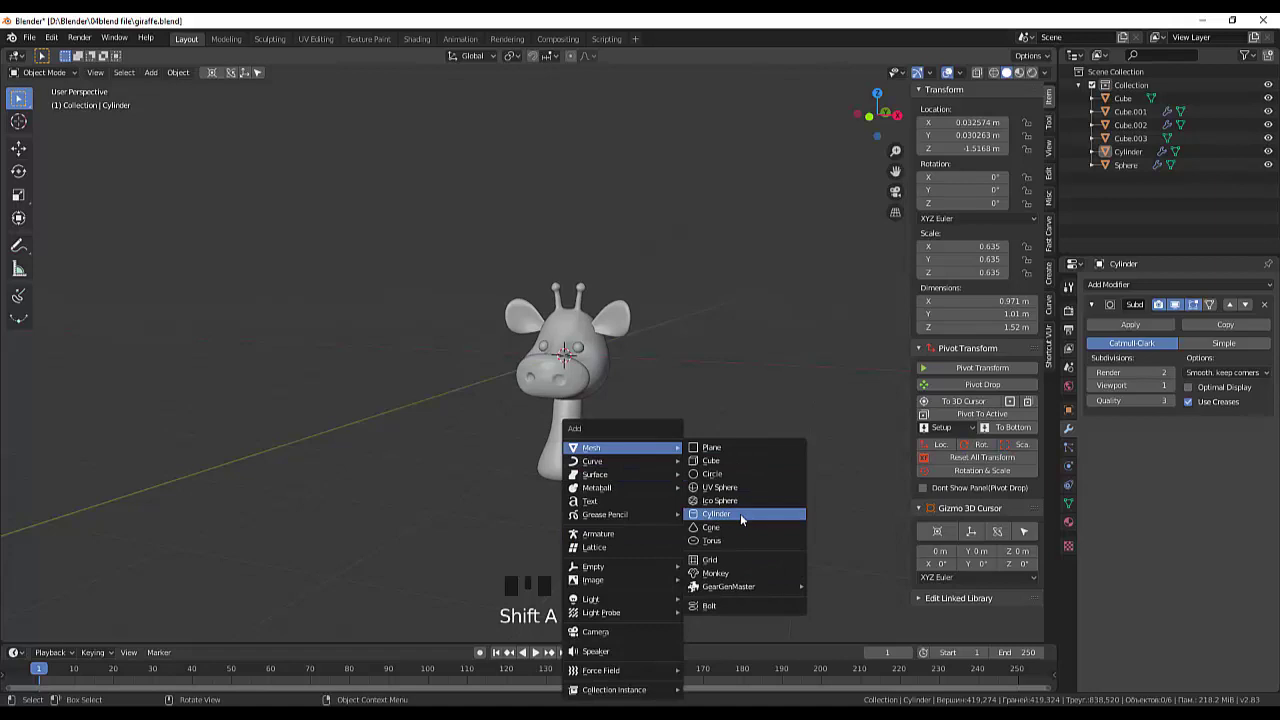
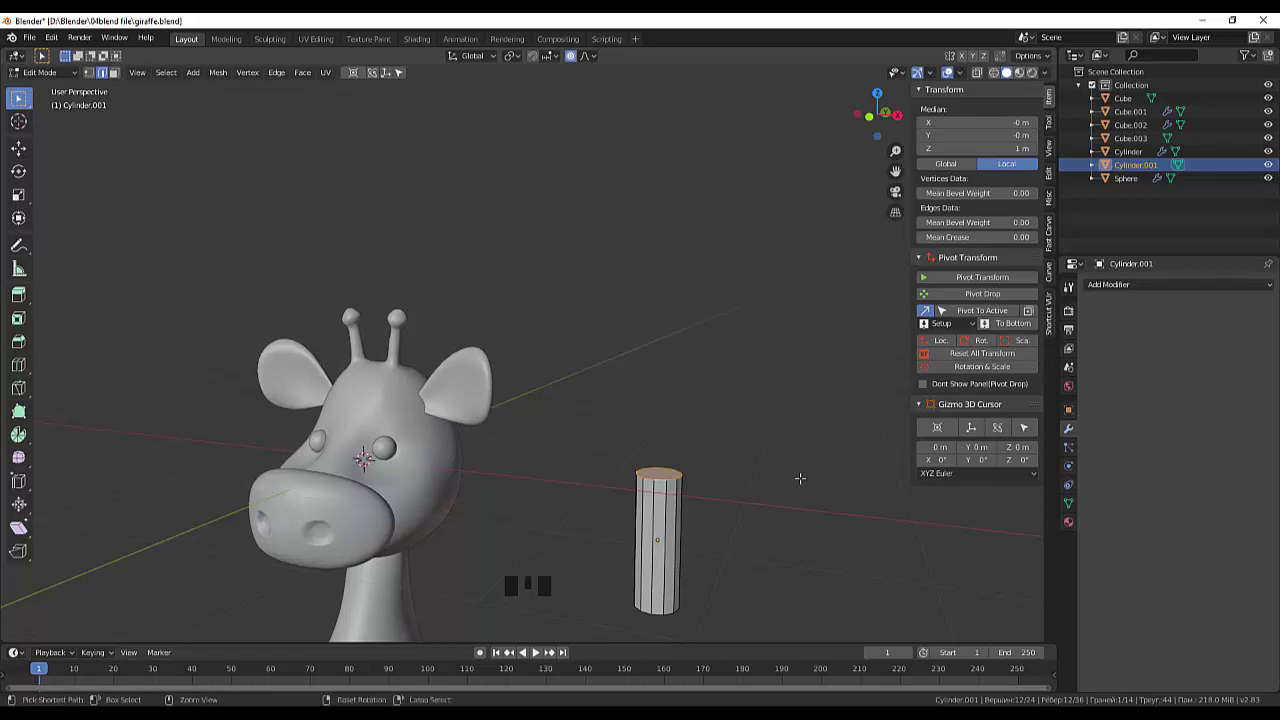
pyautogui.press('ctrl+b')
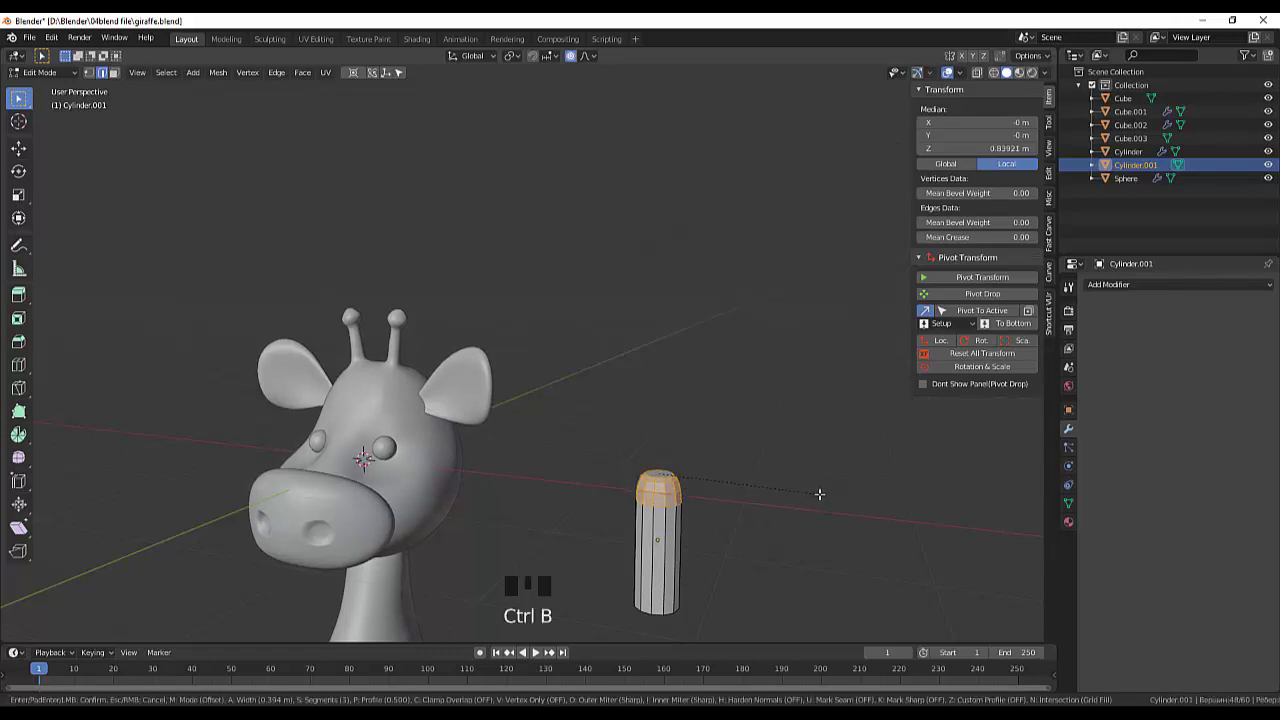
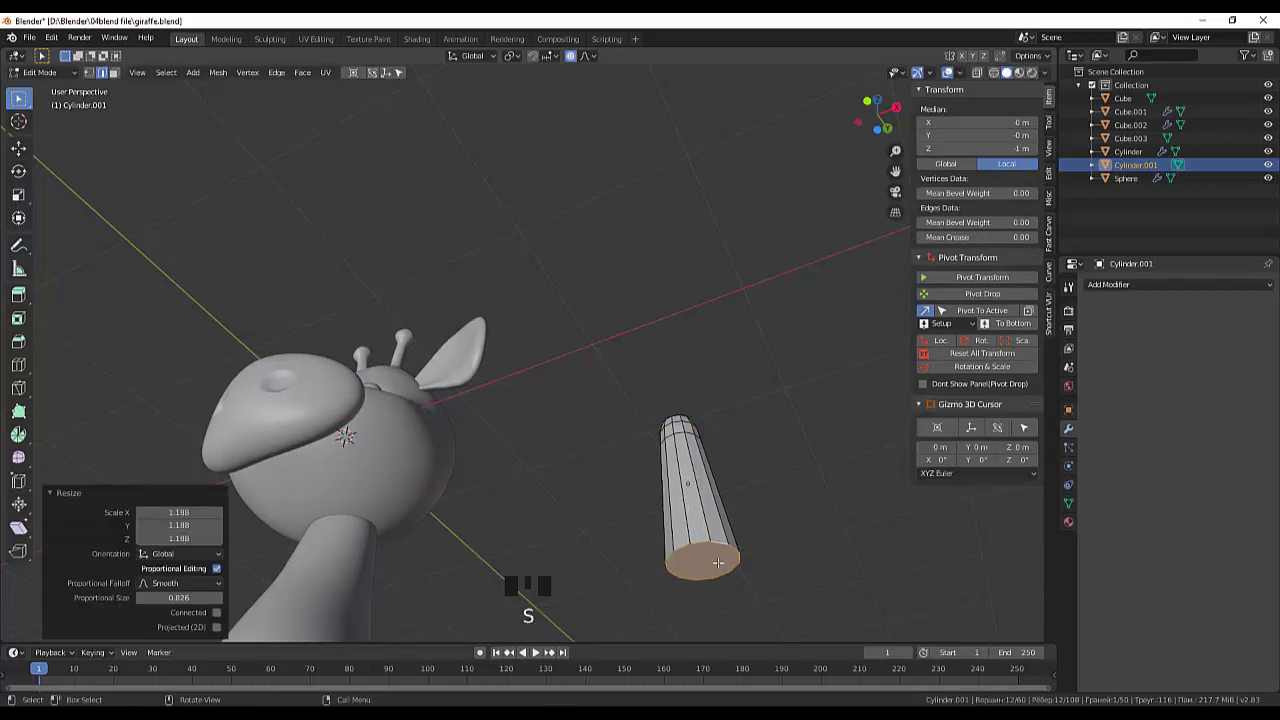
pyautogui.press('ctrl+b')
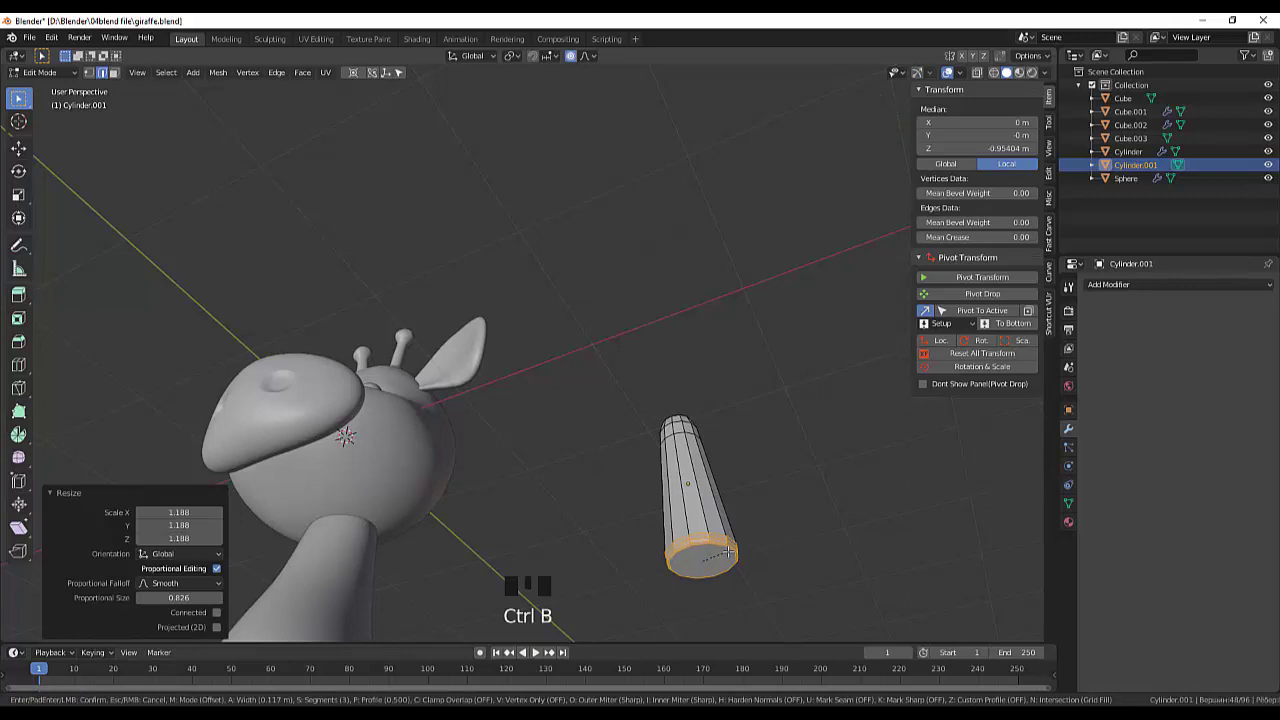
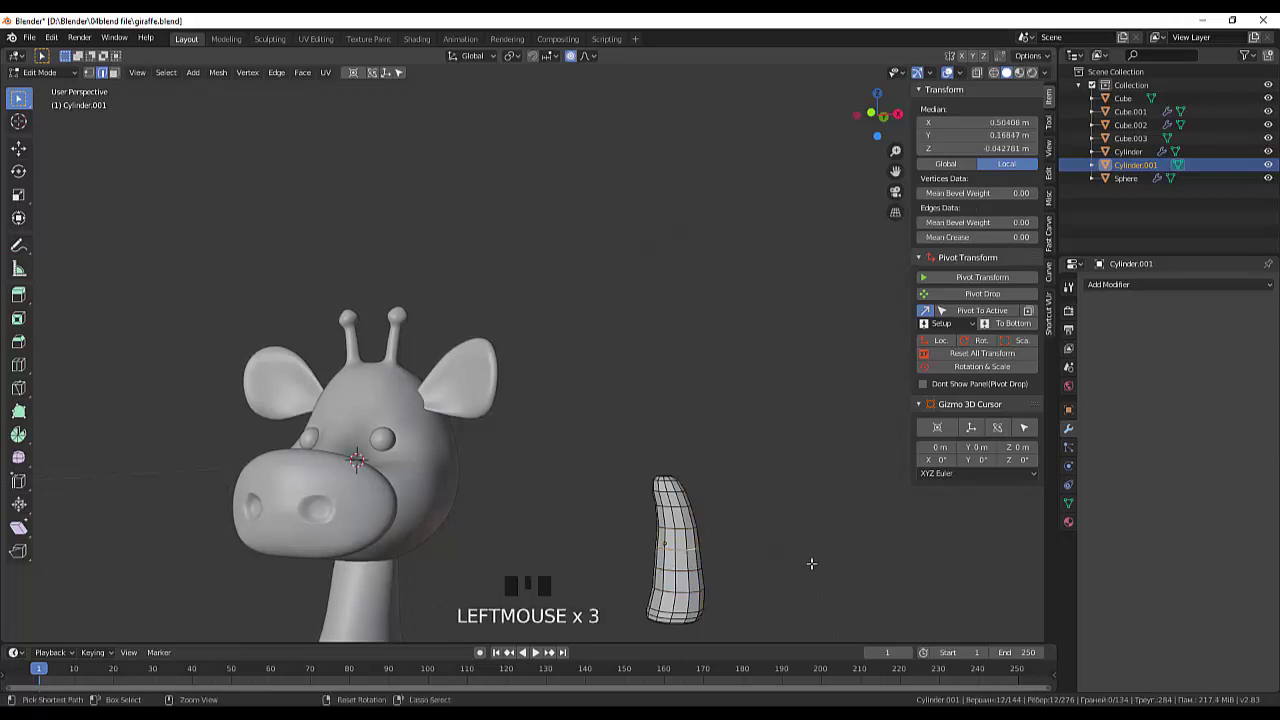
# Step: Select the upper vertex rings and bend the tip with proportional editing falloff
pyautogui.press('ctrl+z')
pyautogui.press('ctrl+z')
pyautogui.press('ctrl+z')
pyautogui.press('ctrl+z')
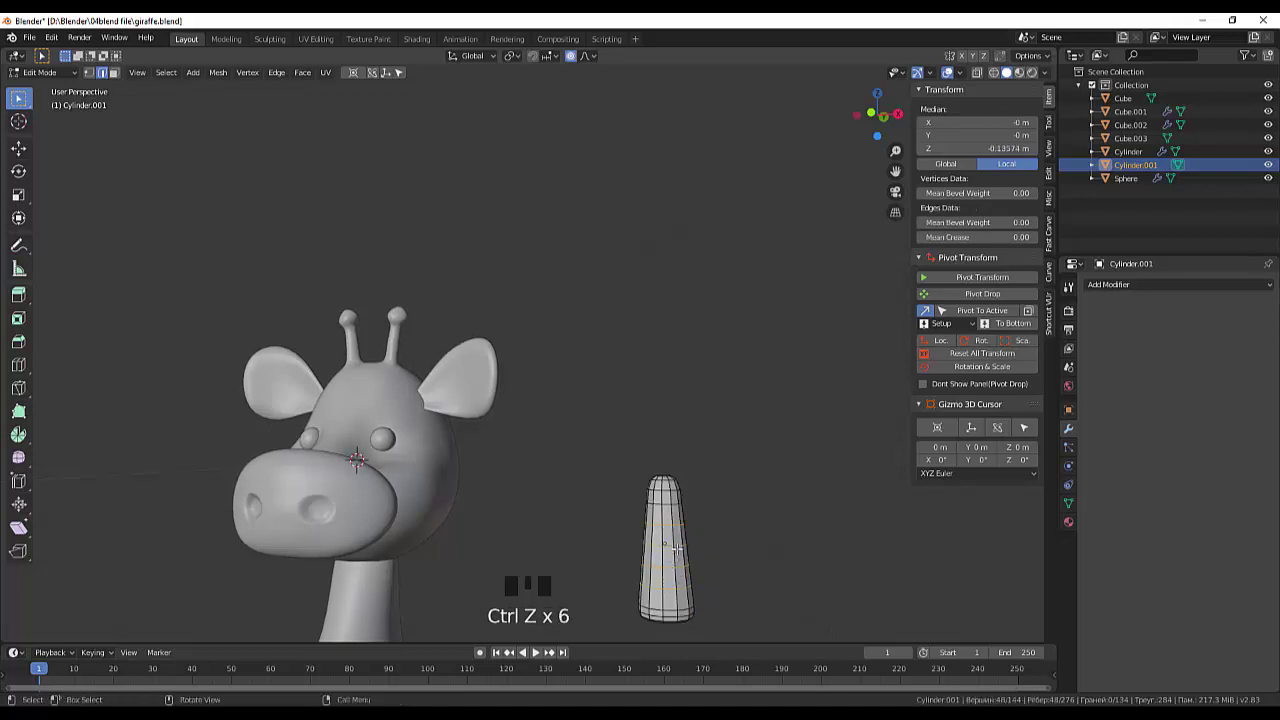
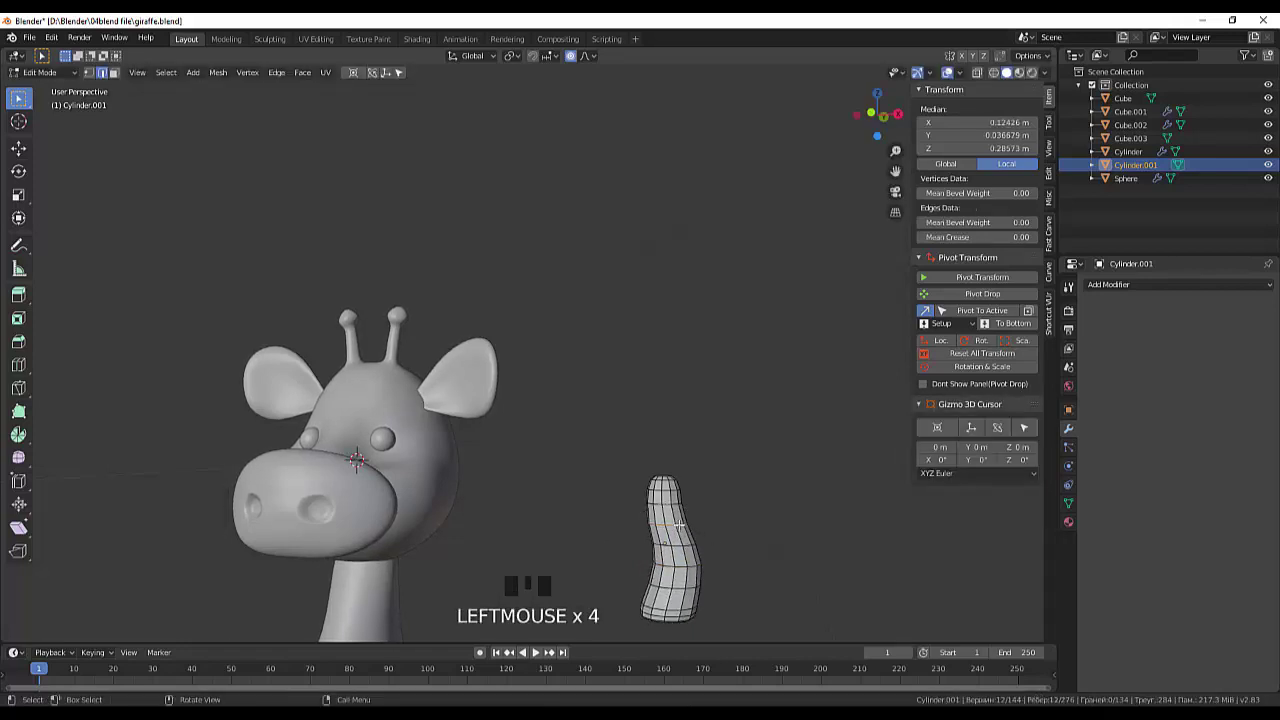
pyautogui.press('g')
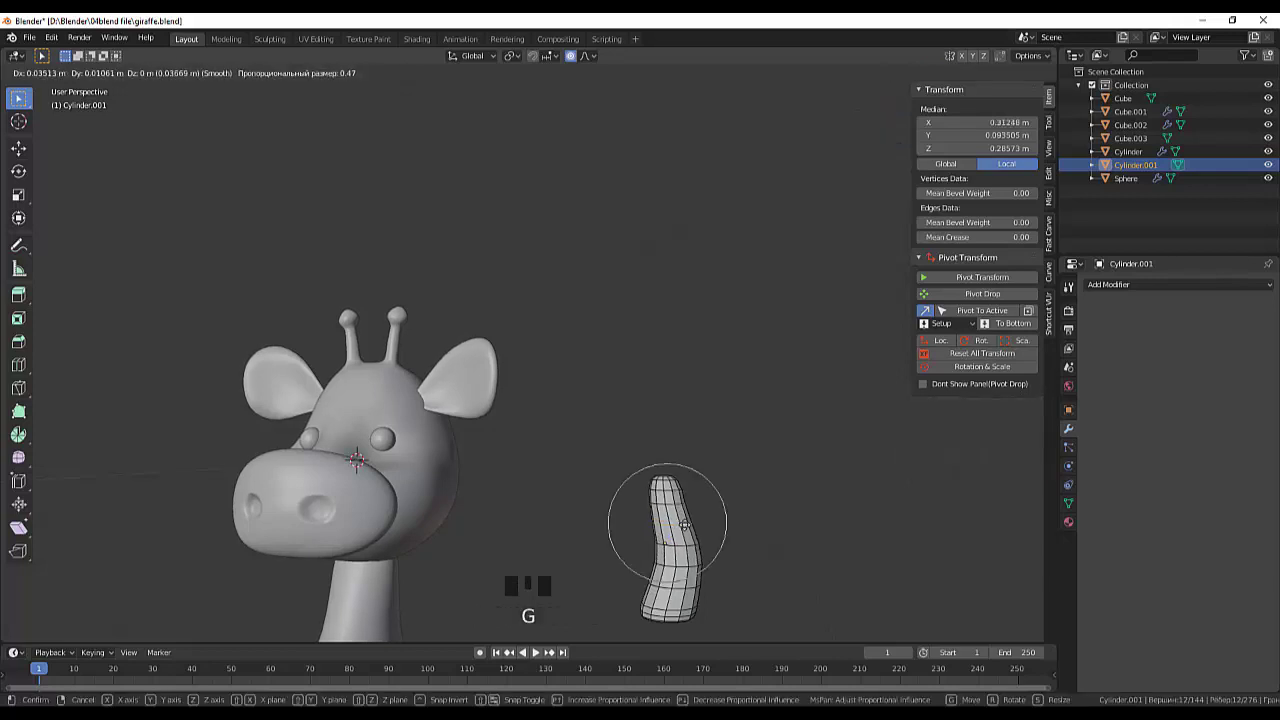
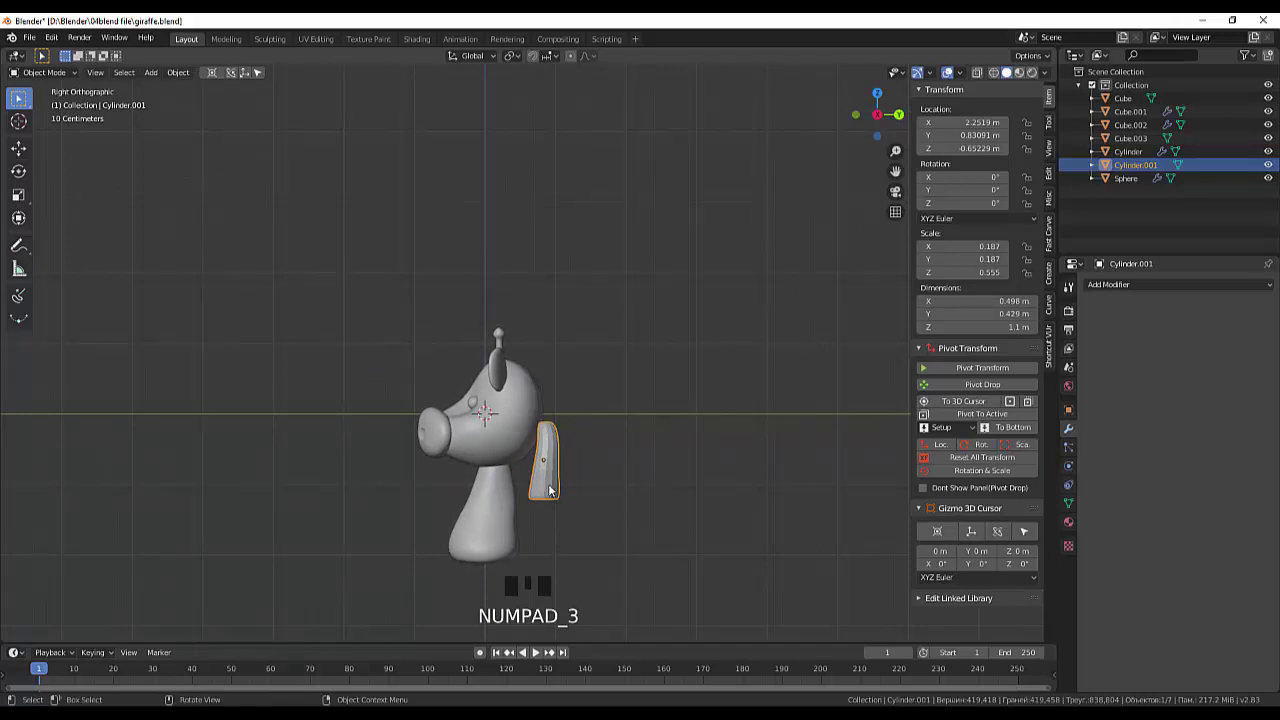
# Step: Move the curved piece down and sideways to rest against the giraffe's neck
pyautogui.press('d')
pyautogui.click(552, 491)
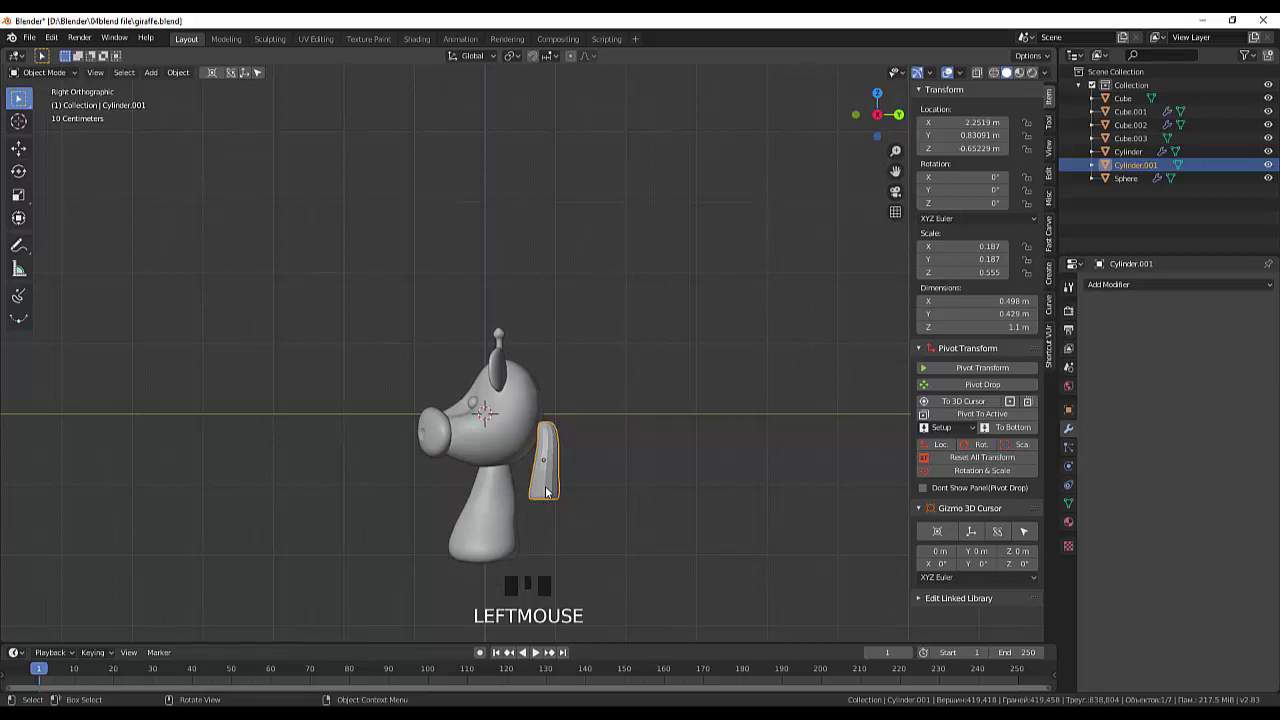
pyautogui.press('g')
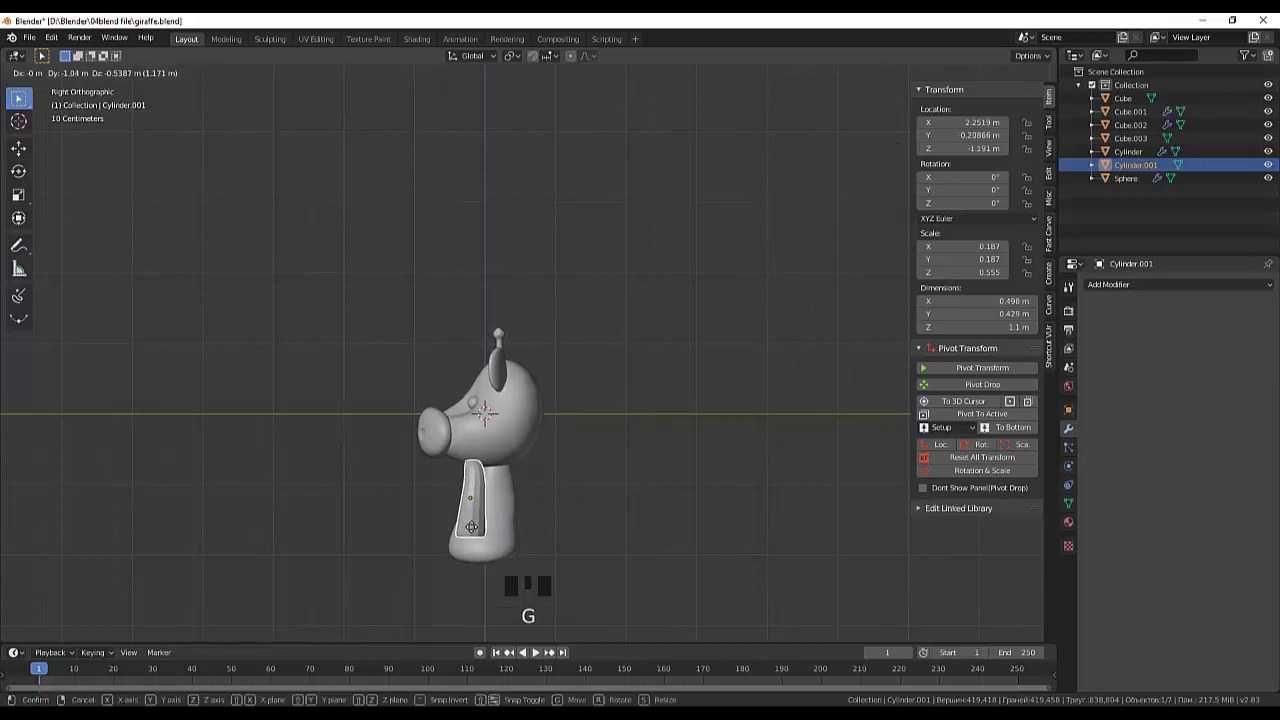
pyautogui.moveTo(543, 535); pyautogui.dragTo(626, 543)
pyautogui.press('KP_1')
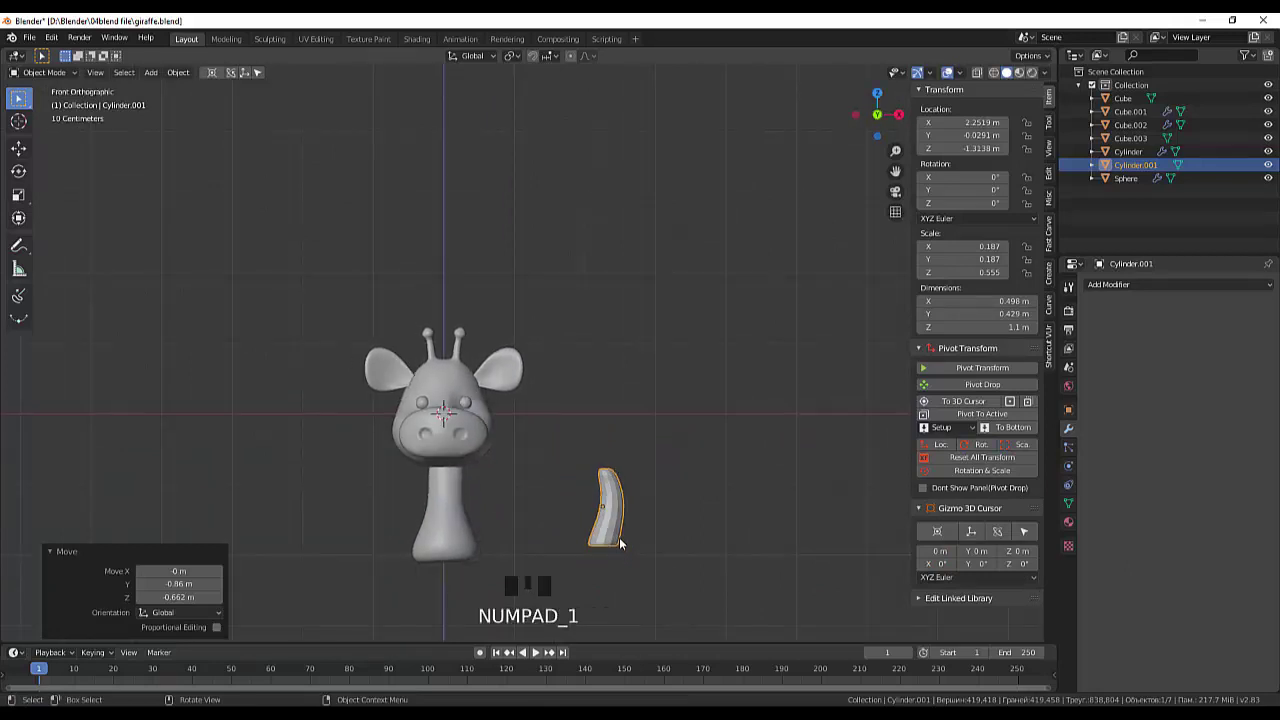
pyautogui.press('g')
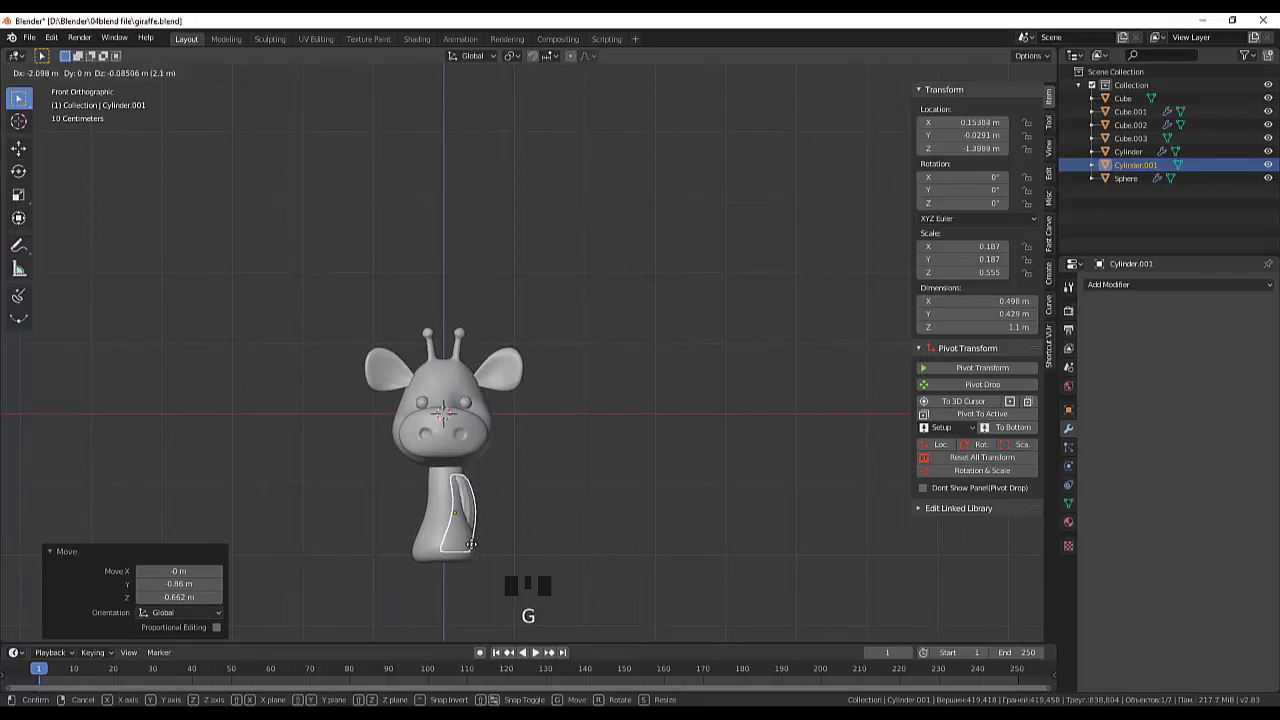
pyautogui.moveTo(505, 540); pyautogui.dragTo(474, 499)
pyautogui.click(472, 507)
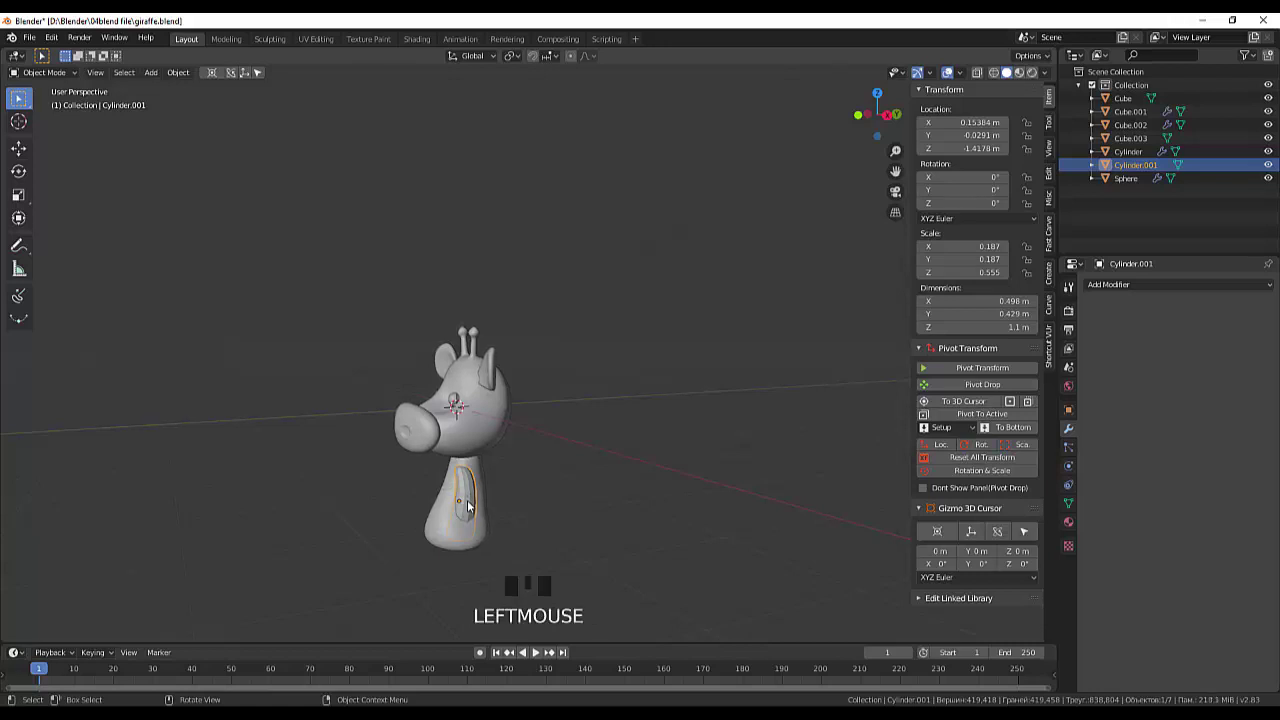
# Step: Tilt the piece to follow the neck's angle and rescale it slightly along Z
pyautogui.press('r')
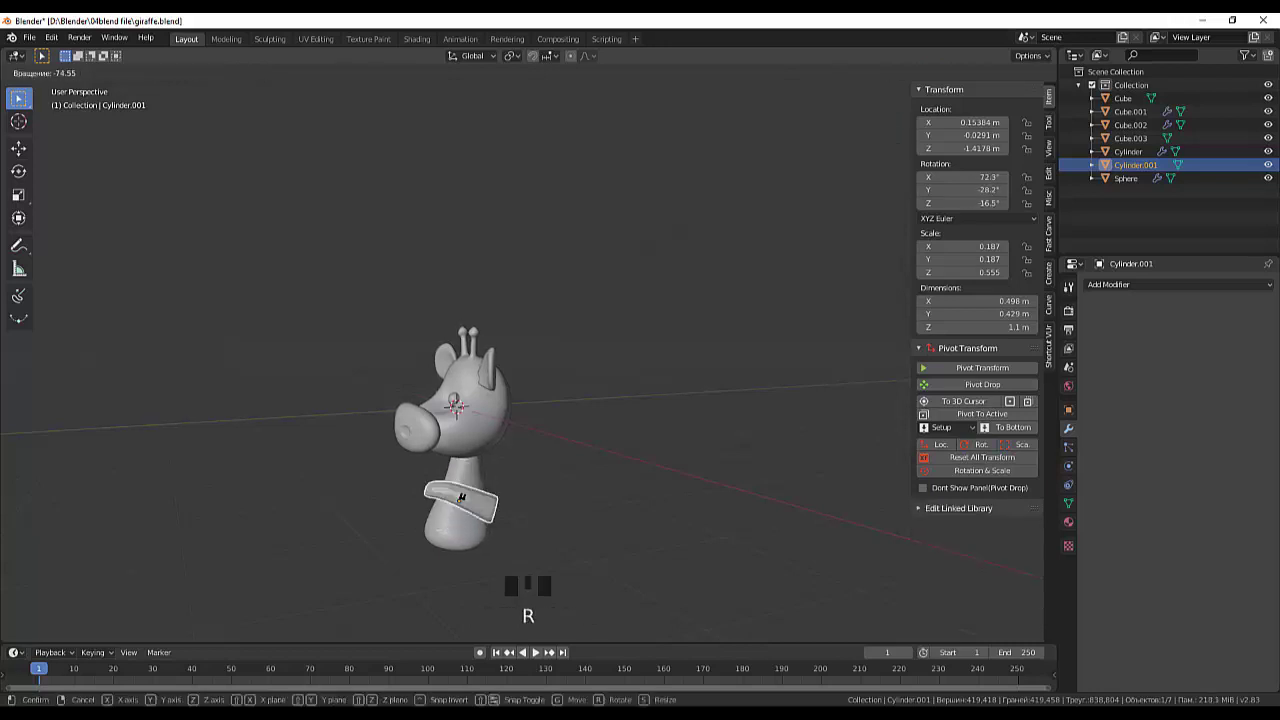
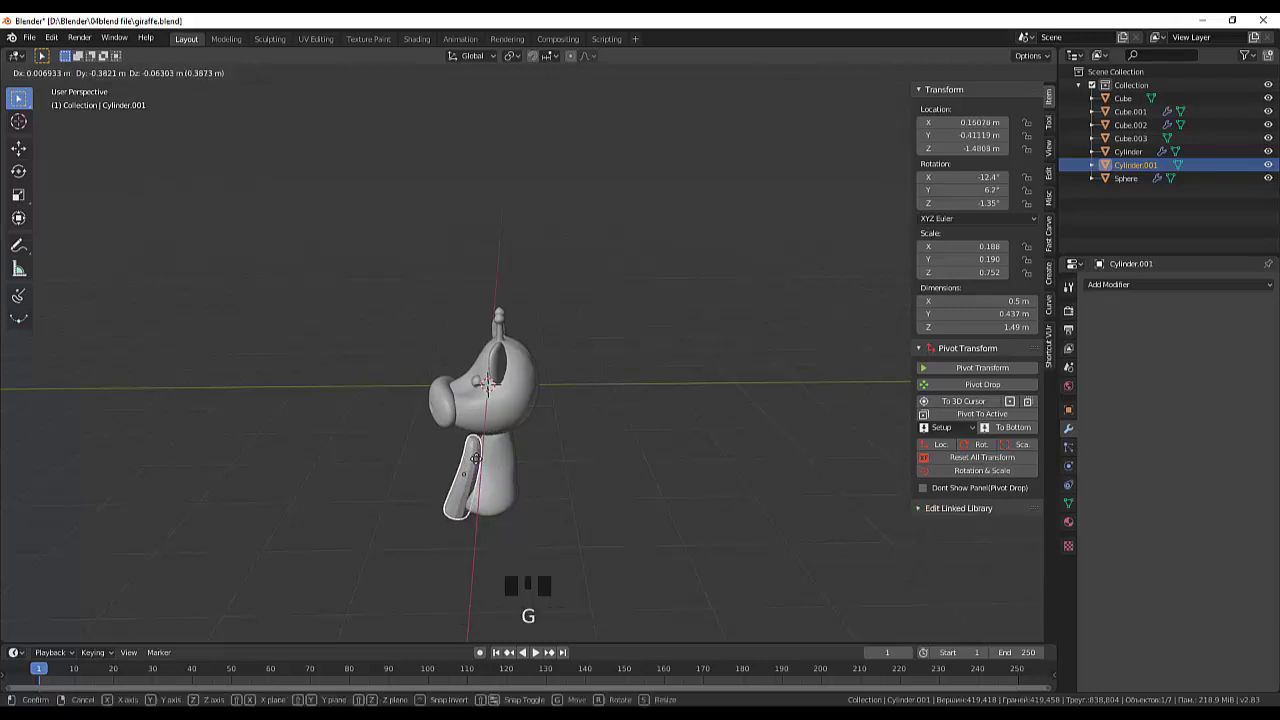
pyautogui.moveTo(515, 469); pyautogui.dragTo(590, 605)
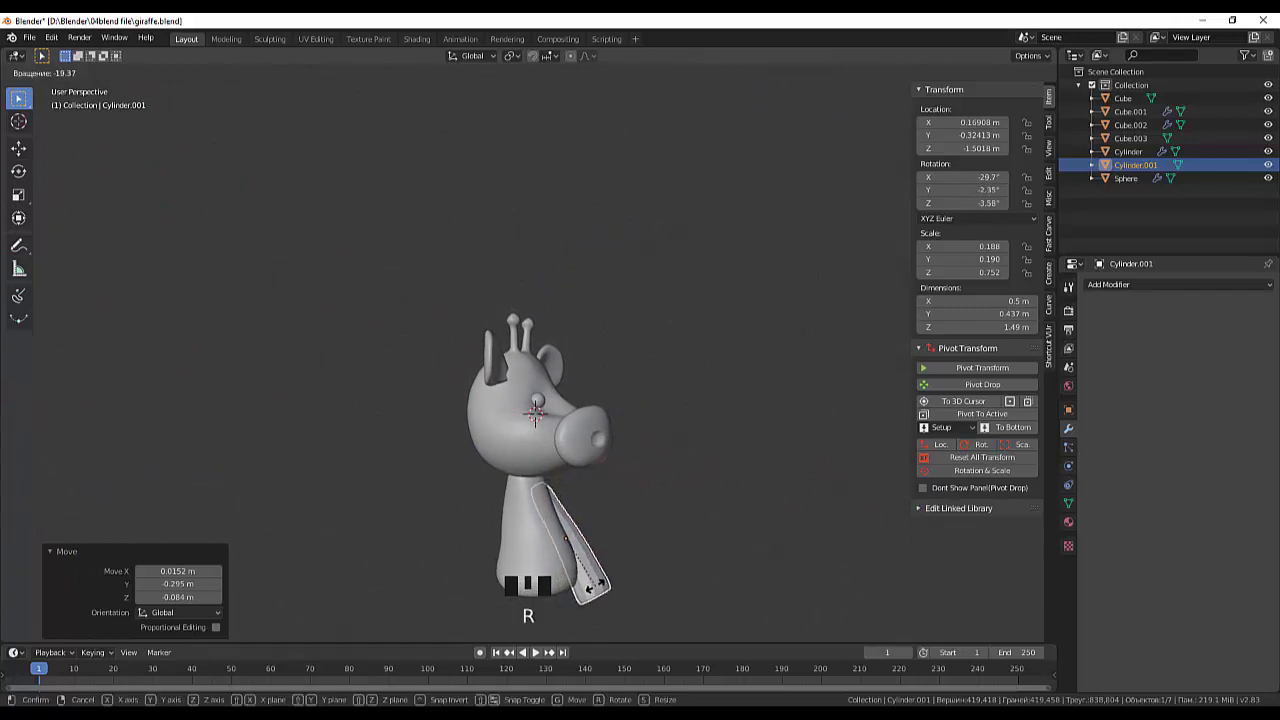
pyautogui.moveTo(641, 567); pyautogui.dragTo(651, 512)
pyautogui.scroll(-3)
pyautogui.moveTo(586, 561); pyautogui.dragTo(499, 560)
pyautogui.scroll(3)
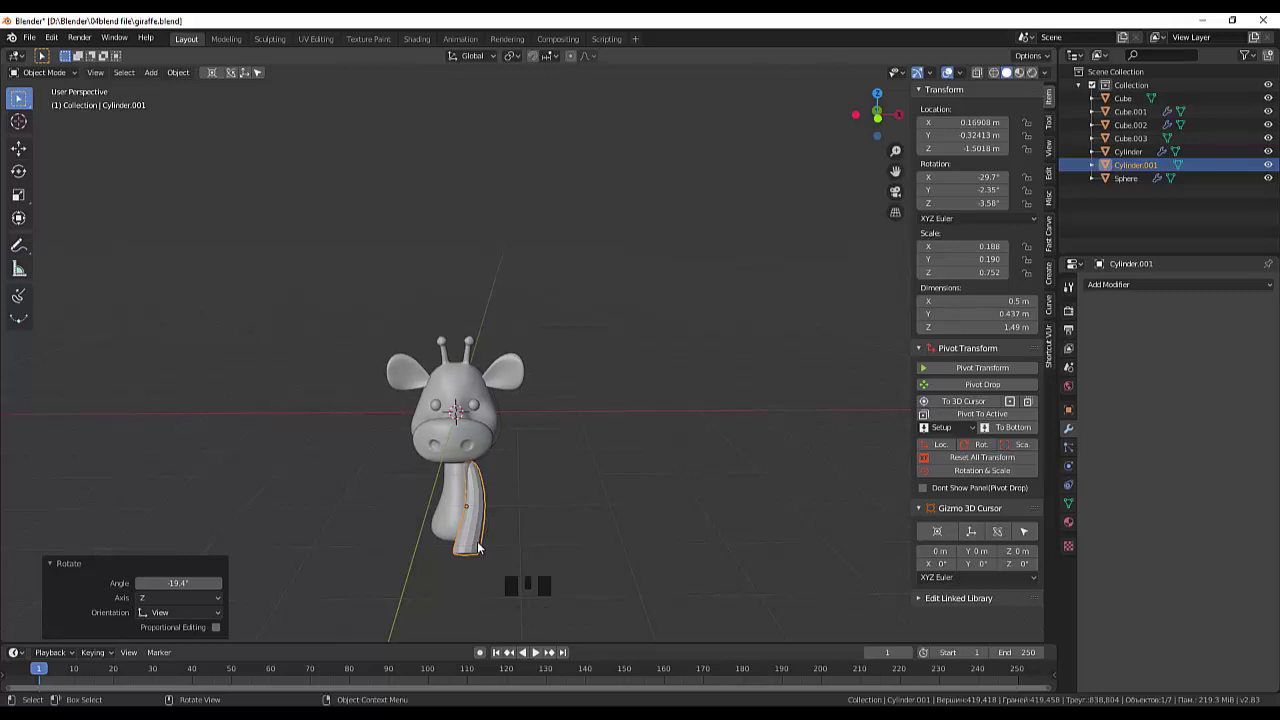
pyautogui.click(480, 542)
pyautogui.press('s')
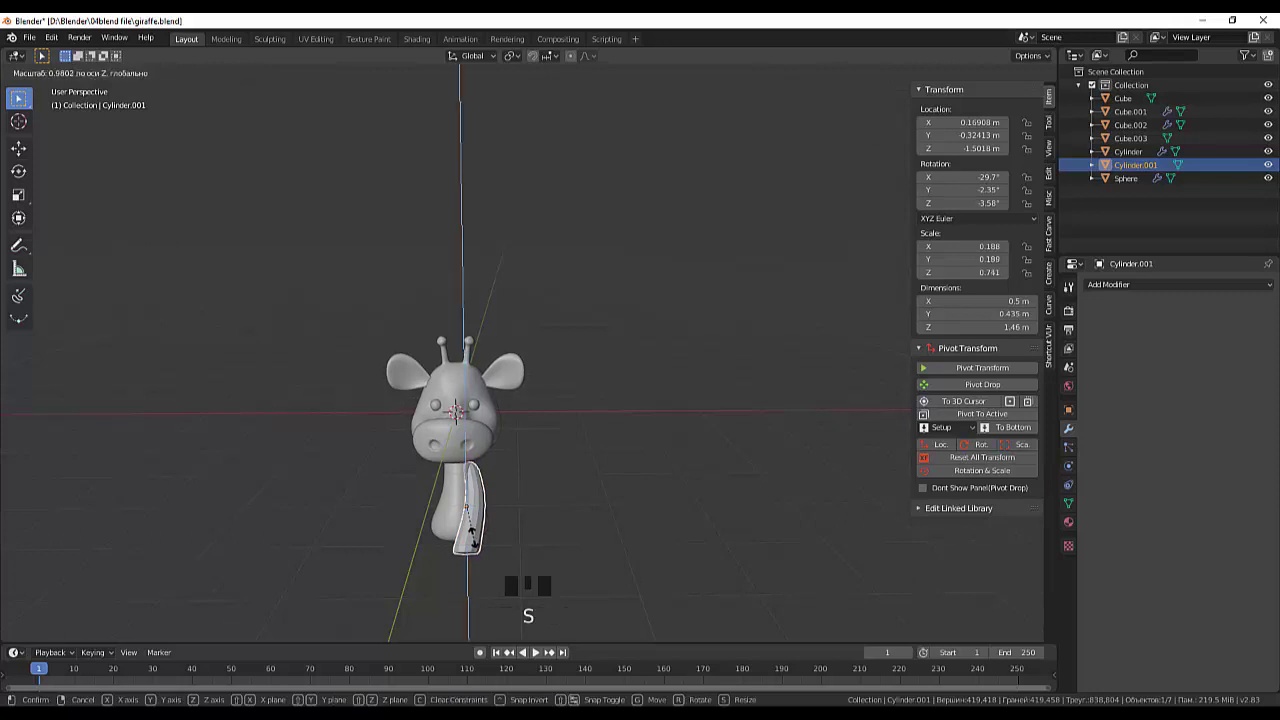
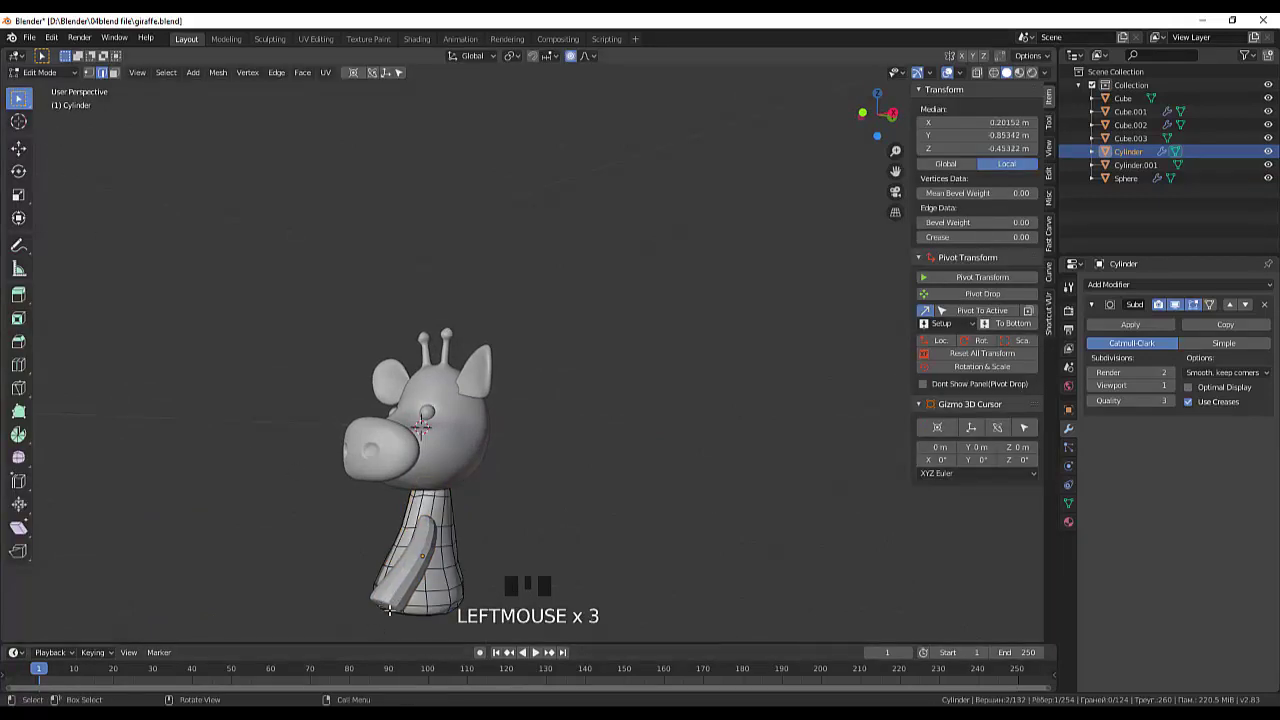
# Step: Undo the accidentally added cube and return to Object Mode facing the giraffe
pyautogui.moveTo(46, 75); pyautogui.dragTo(413, 577)
pyautogui.moveTo(493, 558); pyautogui.dragTo(515, 541)
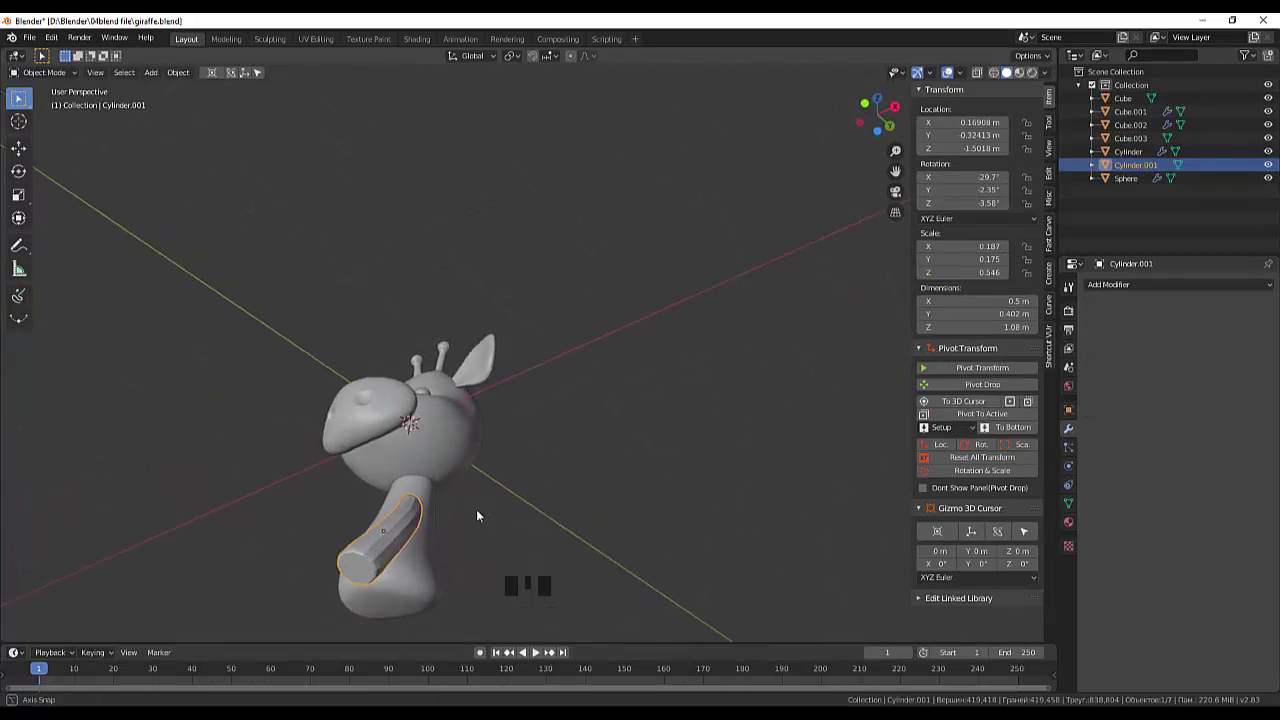
pyautogui.click(364, 576)
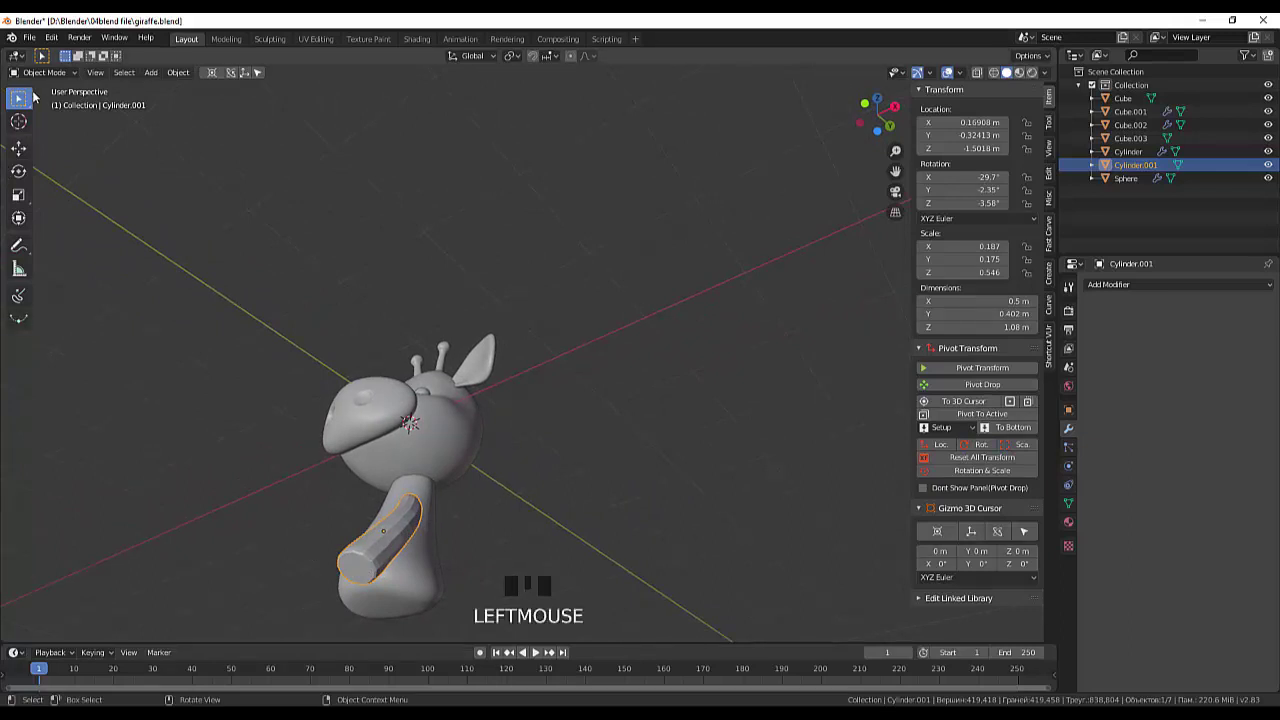
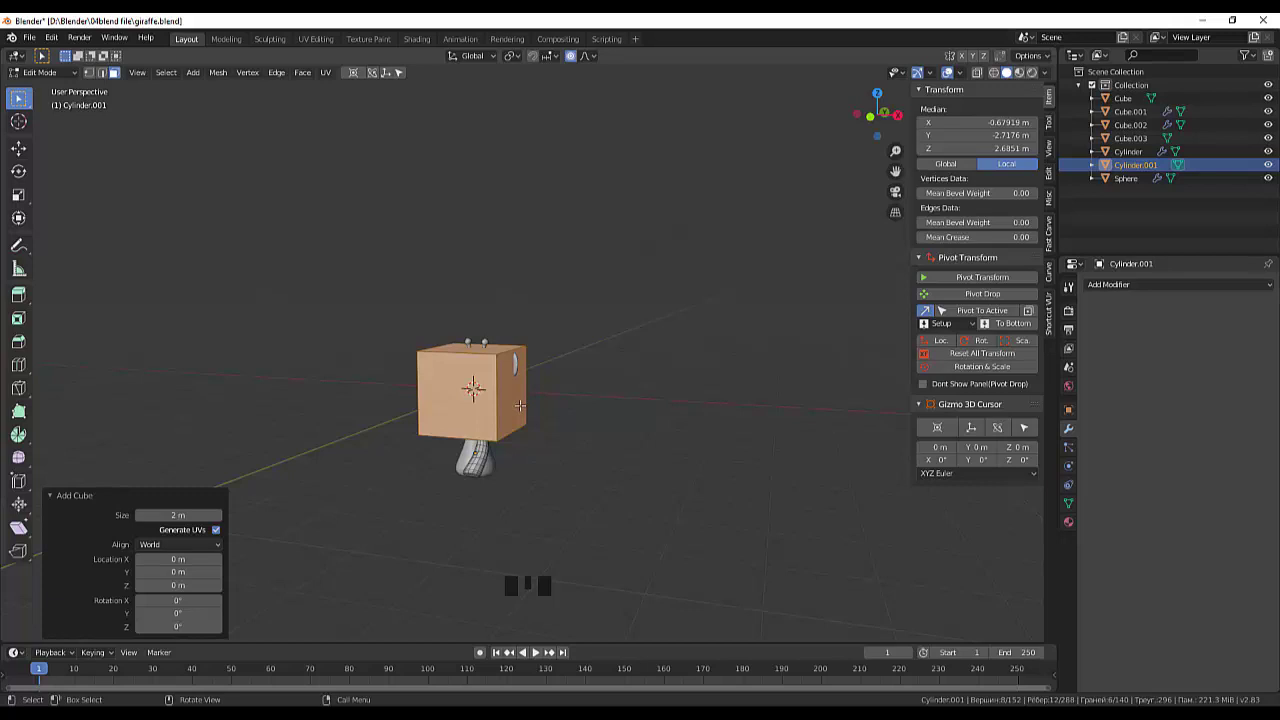
pyautogui.press('ctrl+z')
pyautogui.click(44, 65)
pyautogui.moveTo(42, 73); pyautogui.dragTo(583, 433)
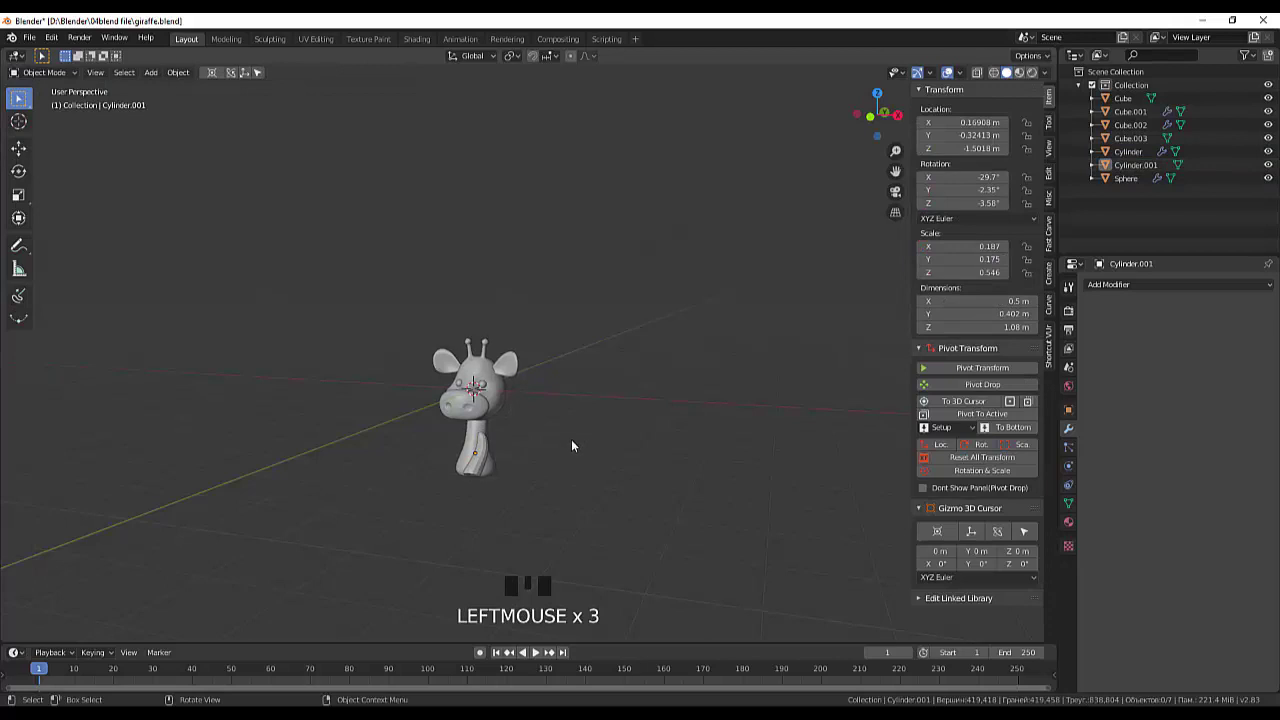
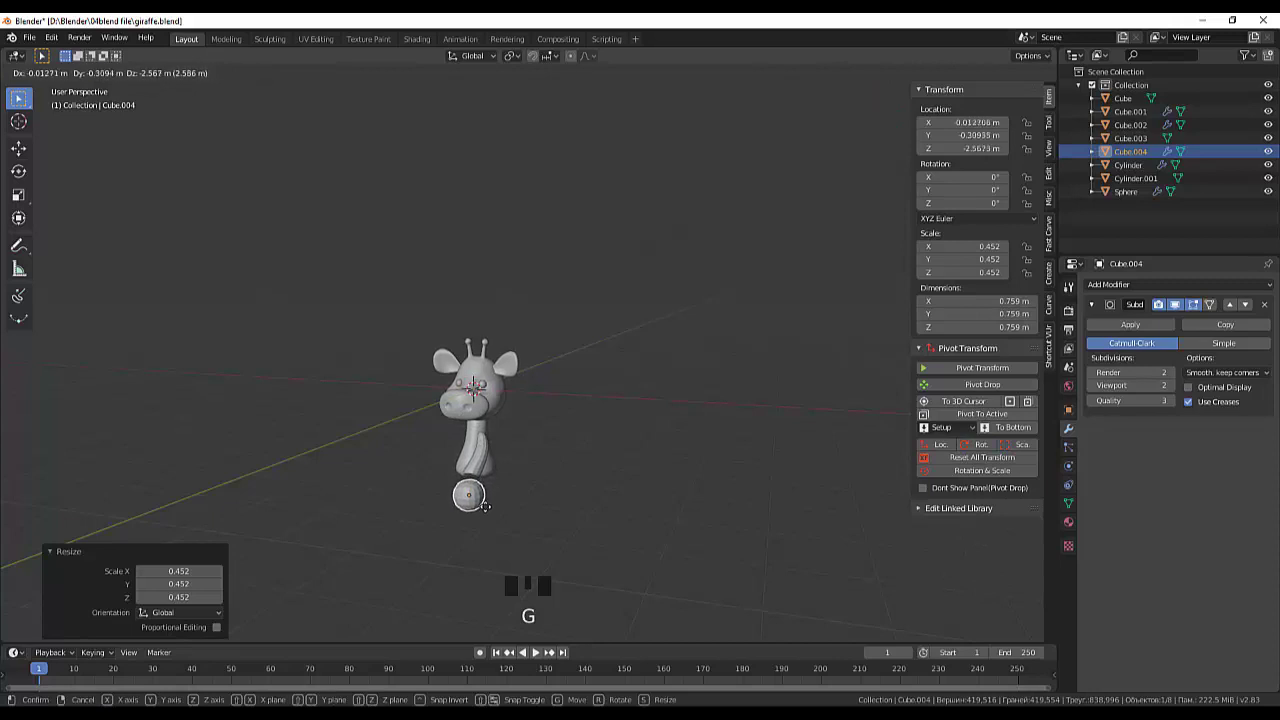
# Step: Add a subdivided cube, shrink it to hoof size and place it at the front leg's foot
pyautogui.press('KP_3')
pyautogui.scroll(3)
pyautogui.moveTo(558, 510); pyautogui.dragTo(486, 426)
pyautogui.click(486, 426)
pyautogui.press('g')
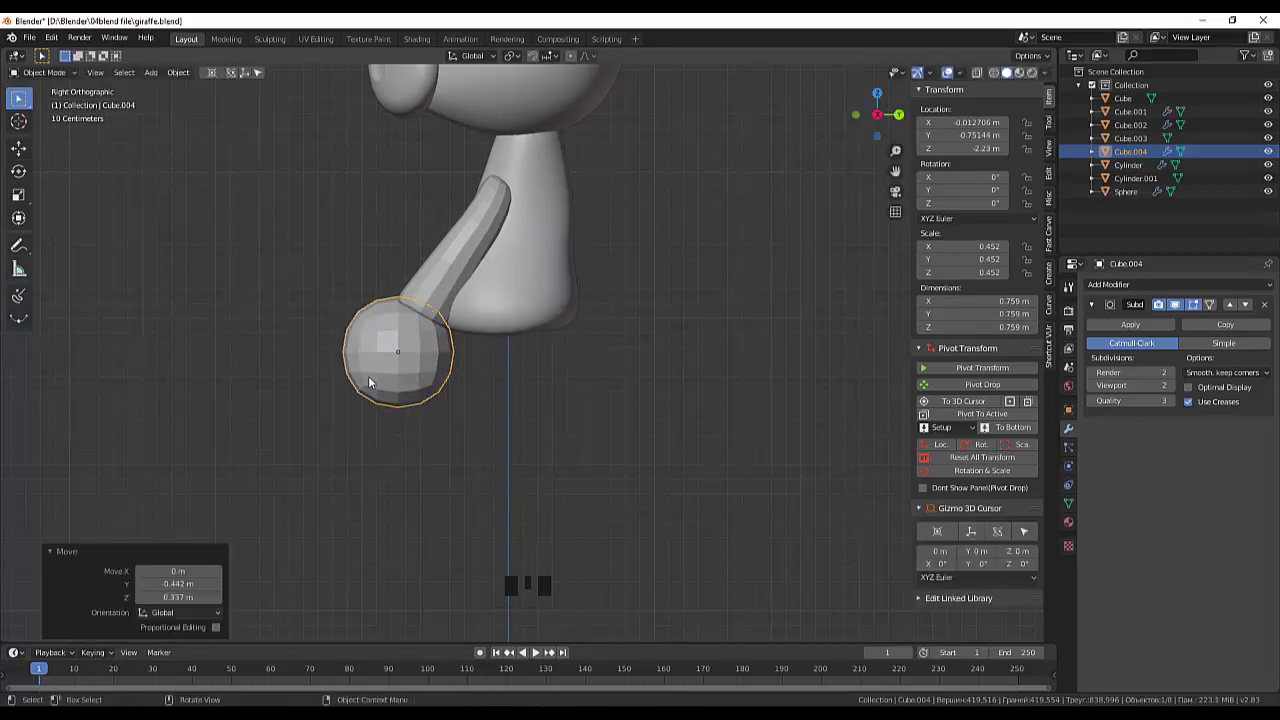
pyautogui.click(405, 387)
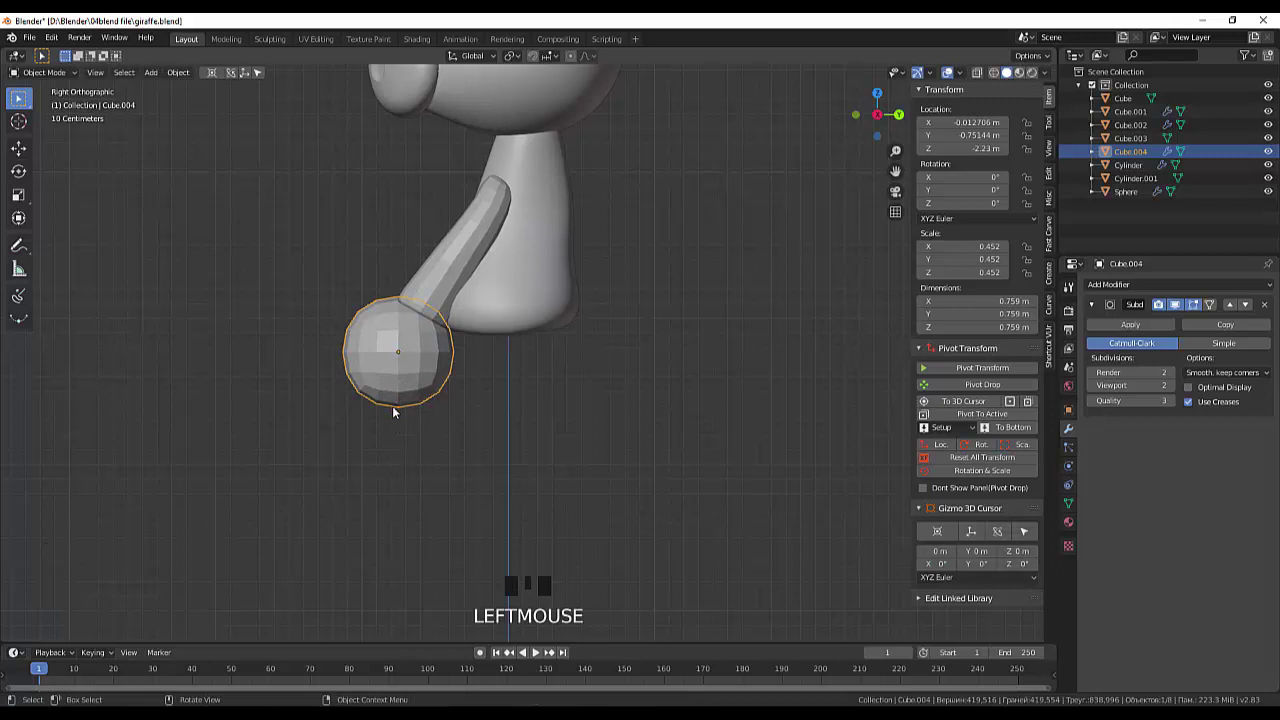
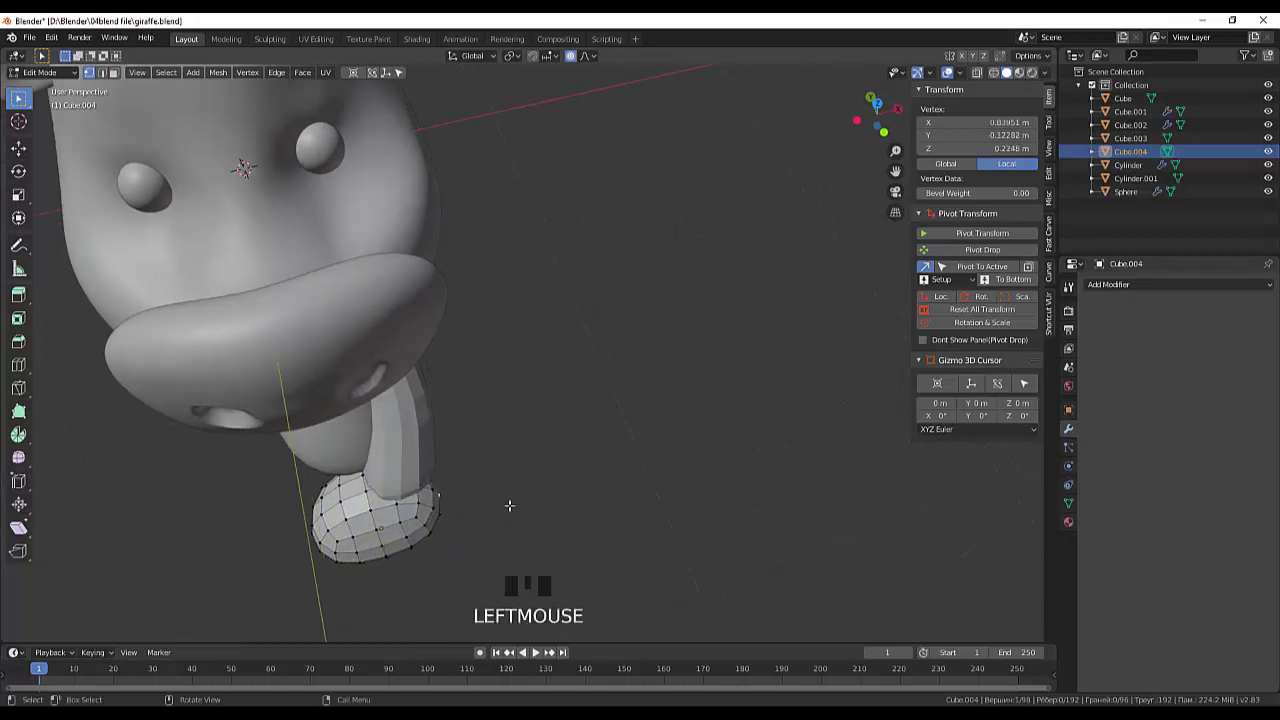
# Step: Reshape the ball's vertices with proportional editing into a flattened hoof base
pyautogui.press('g')
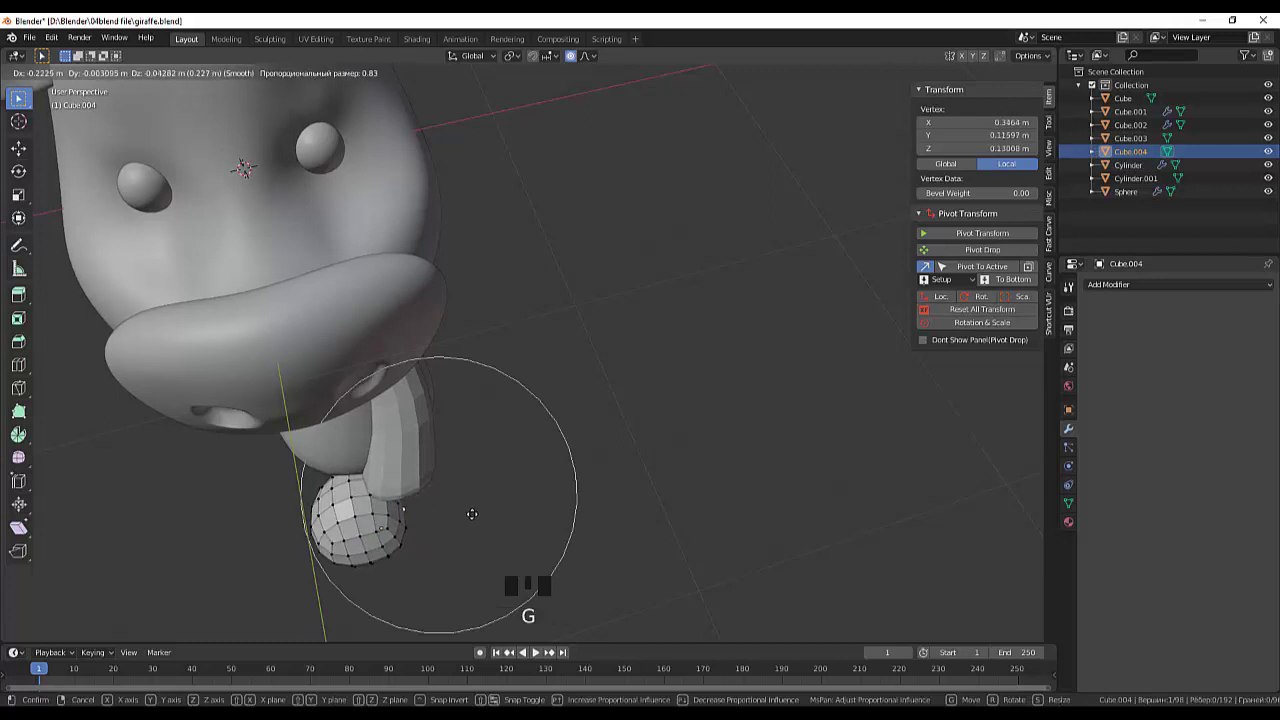
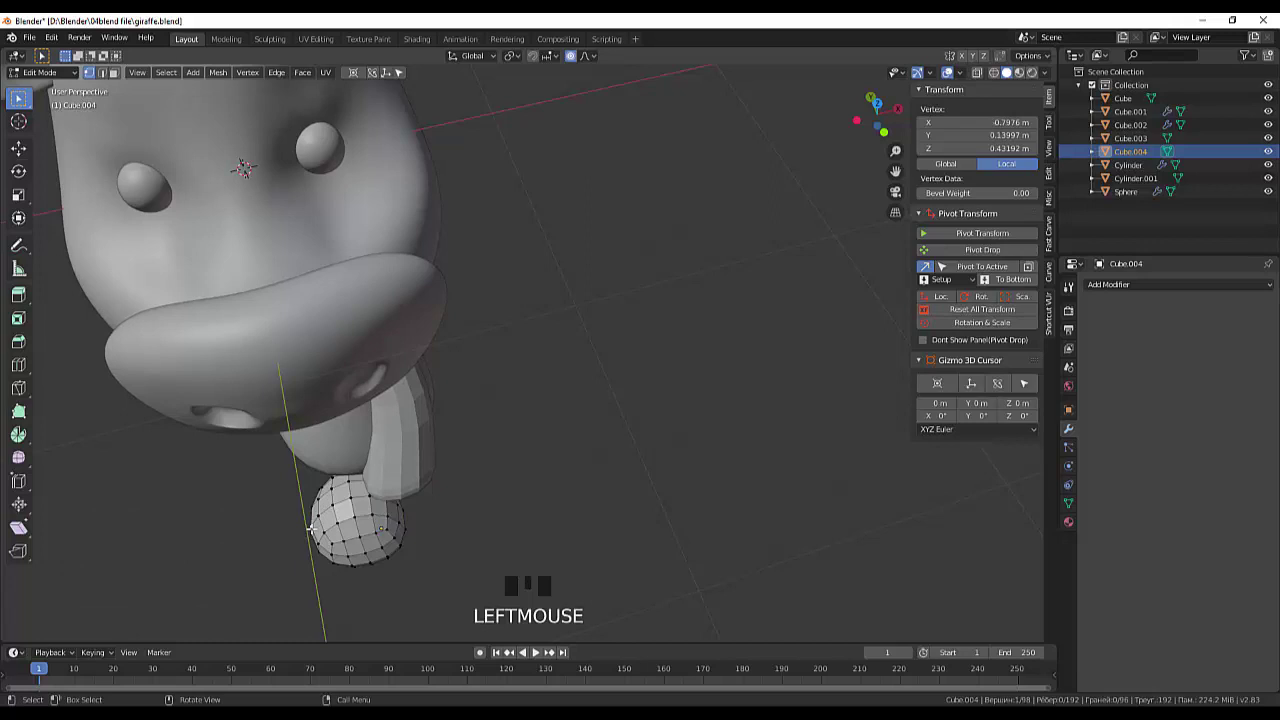
pyautogui.press('g')
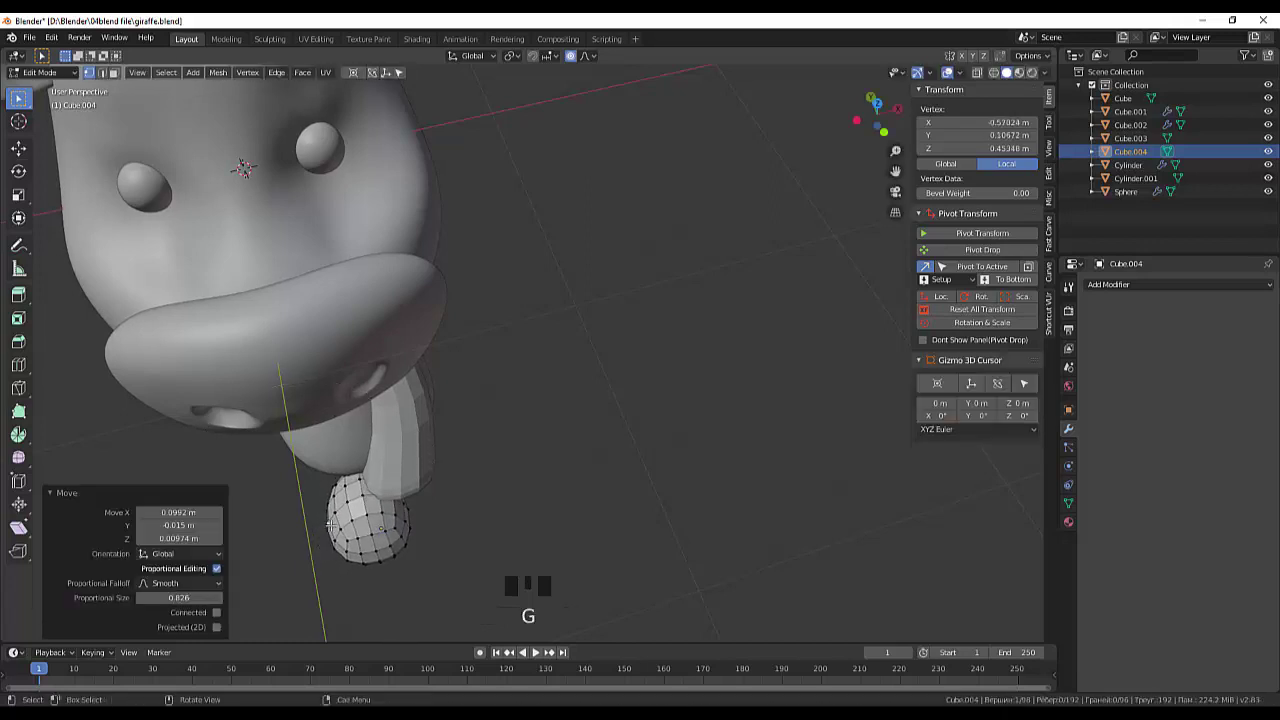
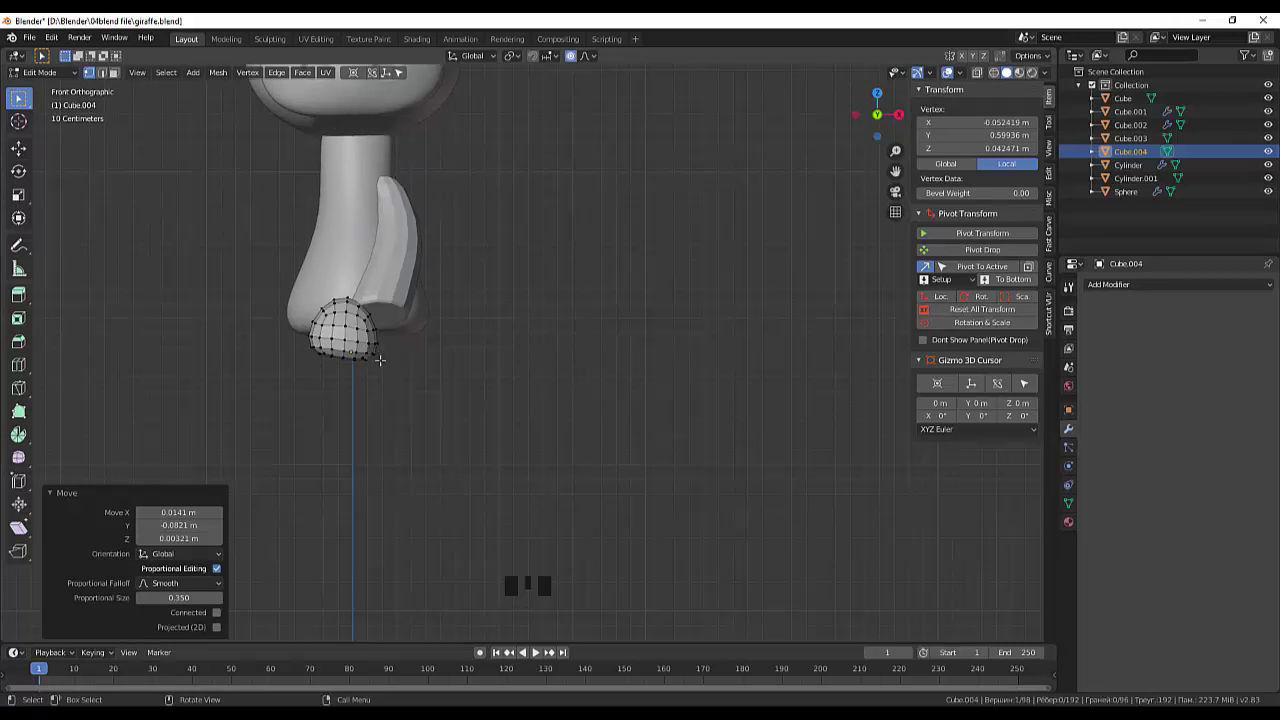
pyautogui.moveTo(39, 77); pyautogui.dragTo(402, 376)
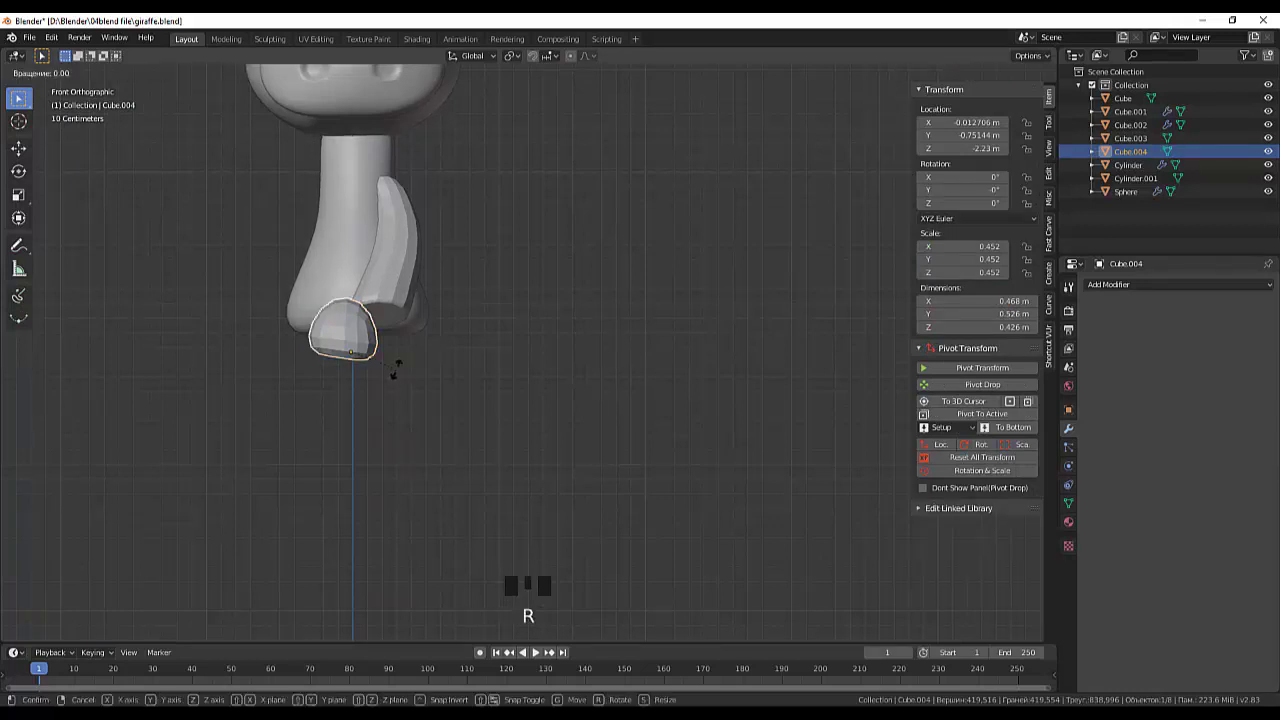
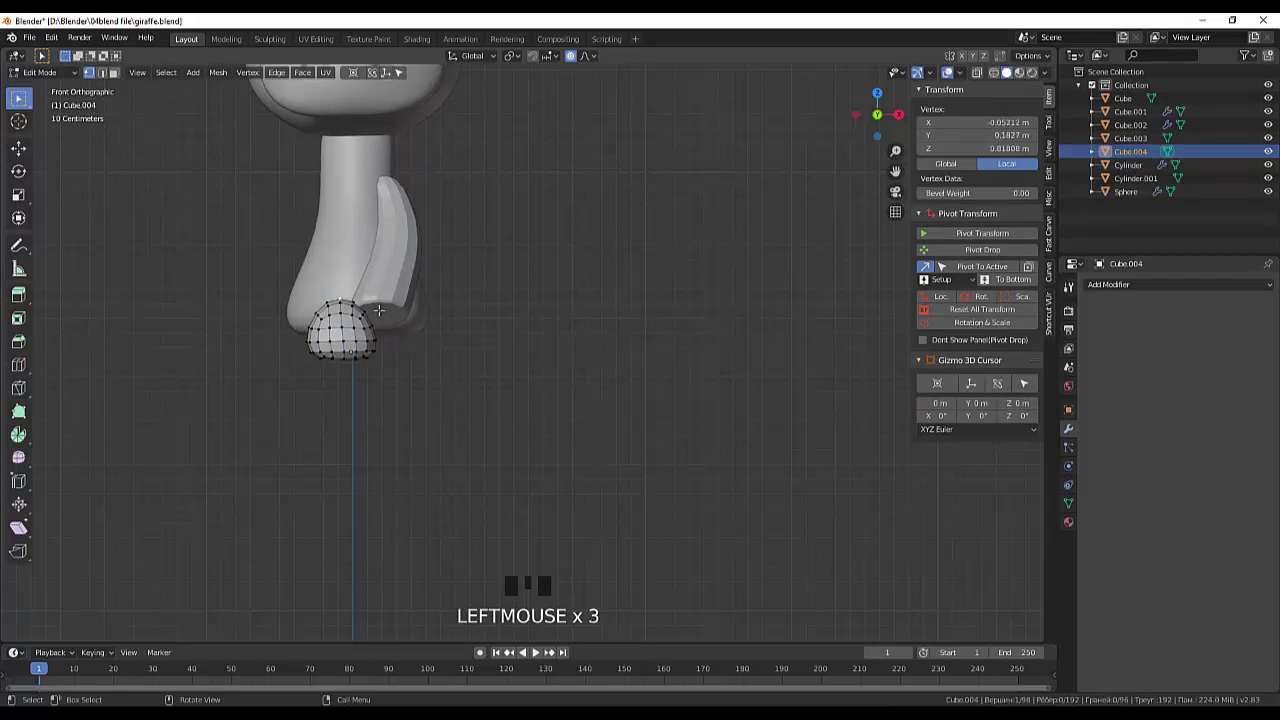
pyautogui.press('g')
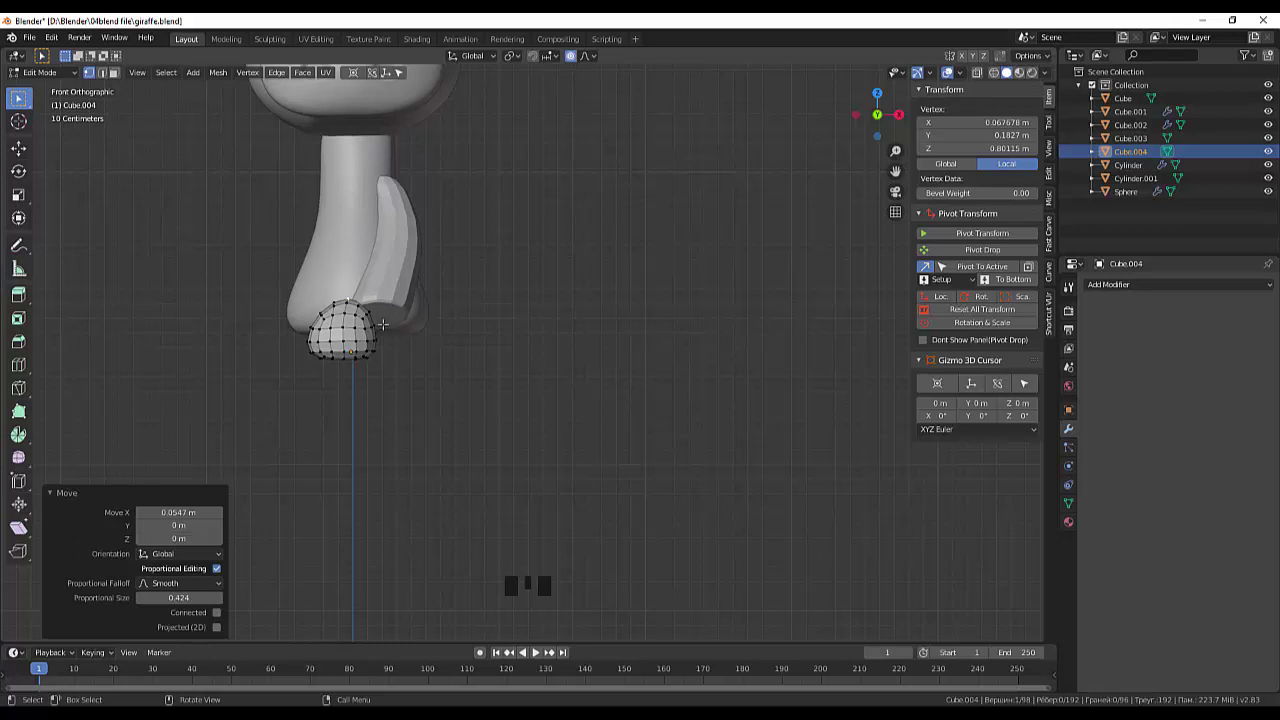
pyautogui.moveTo(38, 80); pyautogui.dragTo(317, 353)
# Step: Slide the hoof sideways under the leg and make it slightly smaller
pyautogui.press('d')
pyautogui.press('g')
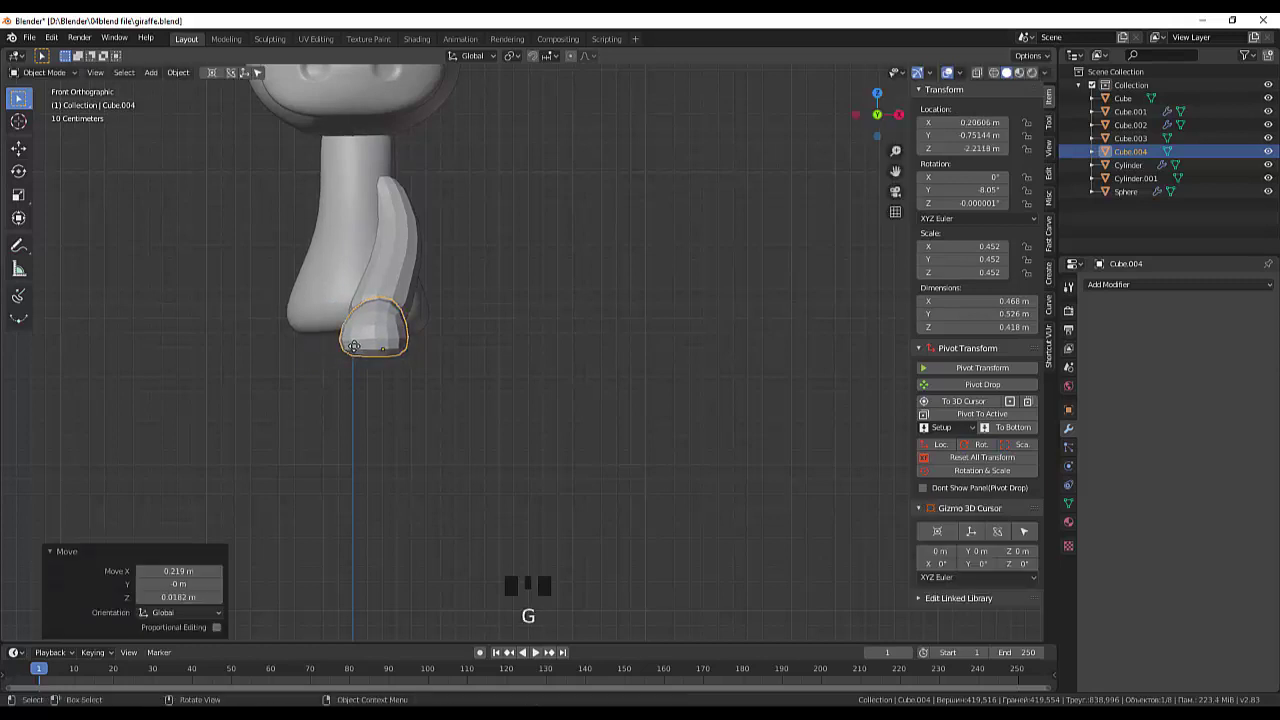
pyautogui.moveTo(514, 350); pyautogui.dragTo(435, 364)
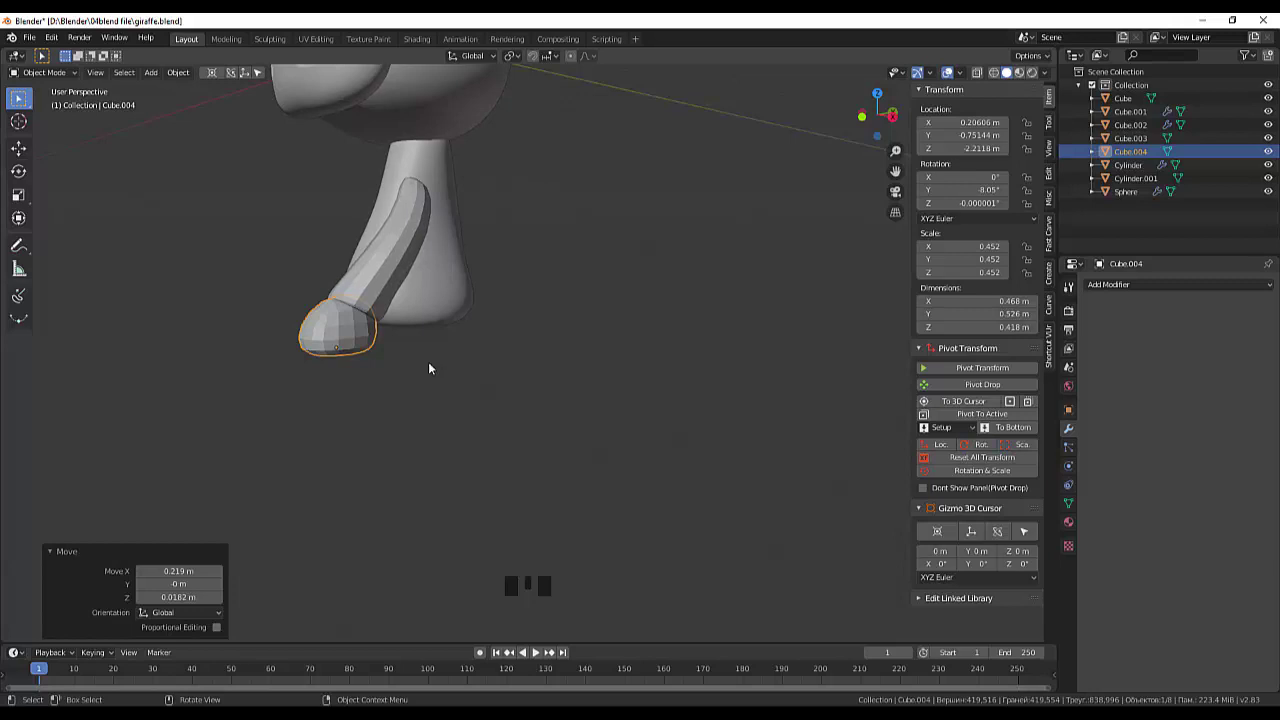
pyautogui.press('KP_3')
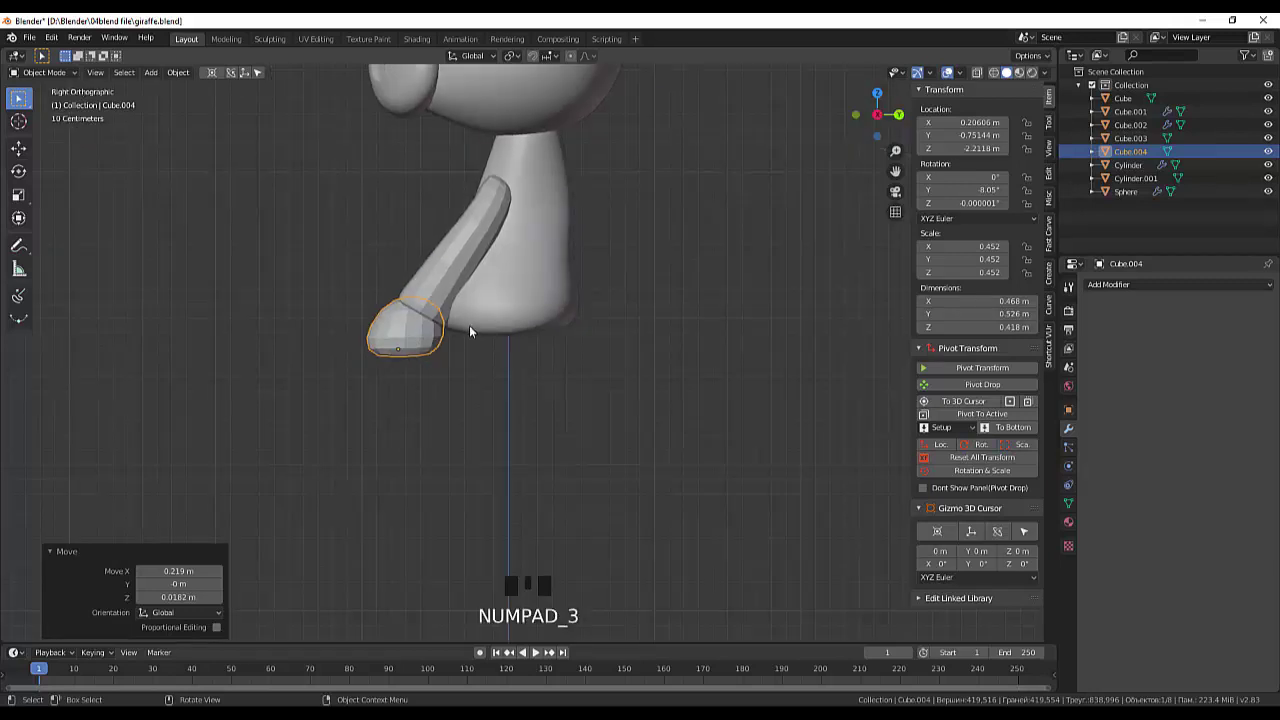
pyautogui.press('s')
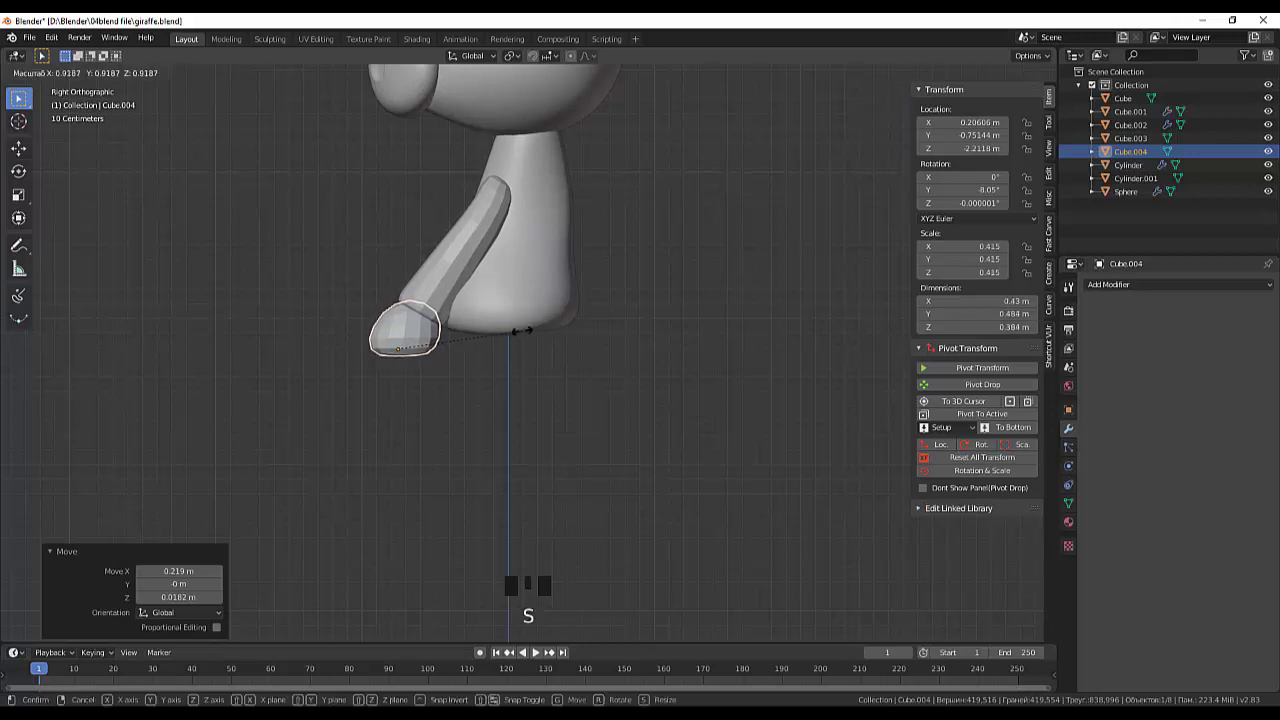
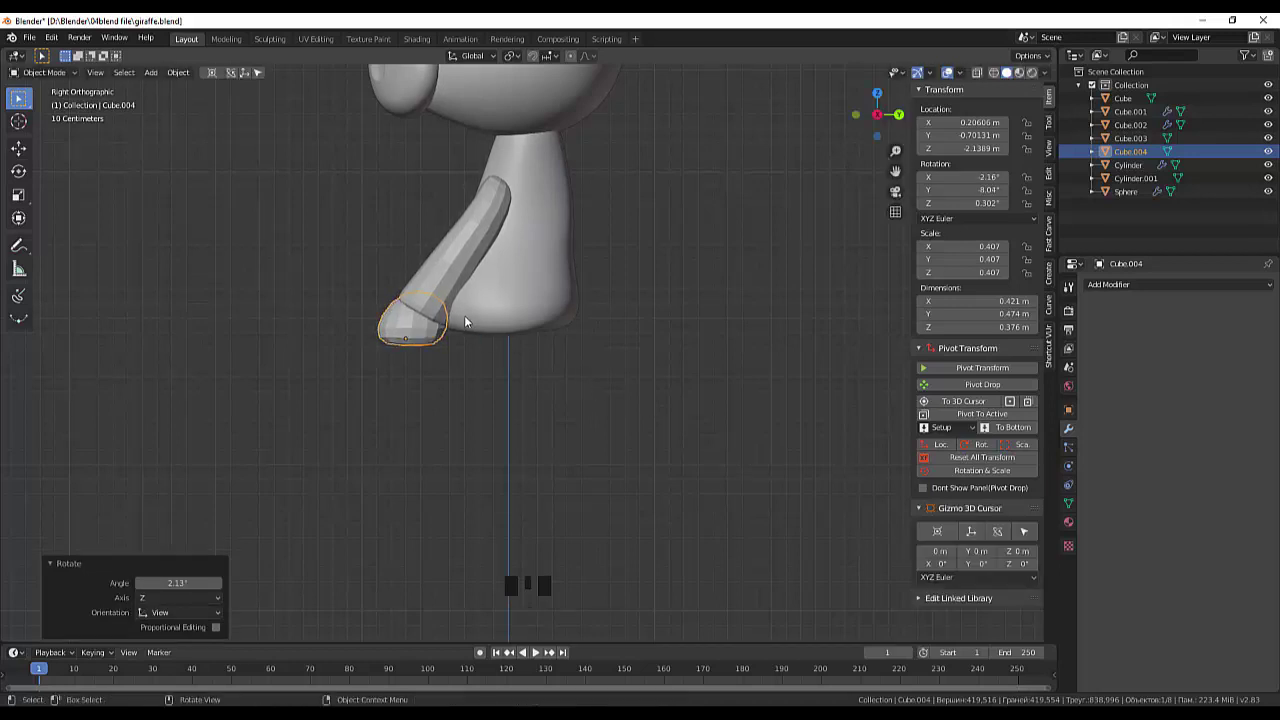
# Step: Rotate the hoof to follow the leg's angle so it caps the leg's lower end
pyautogui.moveTo(527, 336); pyautogui.dragTo(719, 408)
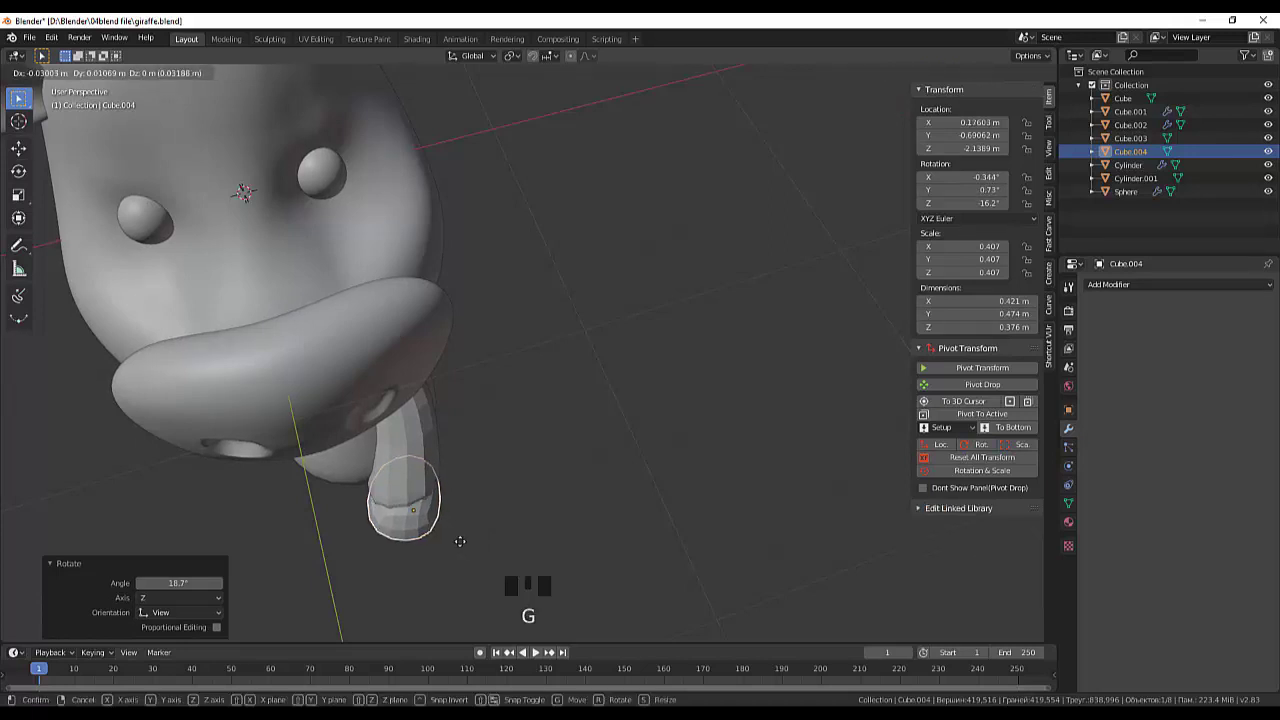
pyautogui.moveTo(534, 508); pyautogui.dragTo(383, 280)
pyautogui.click(383, 280)
pyautogui.click(339, 332)
# Step: Move the leg and hoof together down and outward beside the body
pyautogui.click(369, 282)
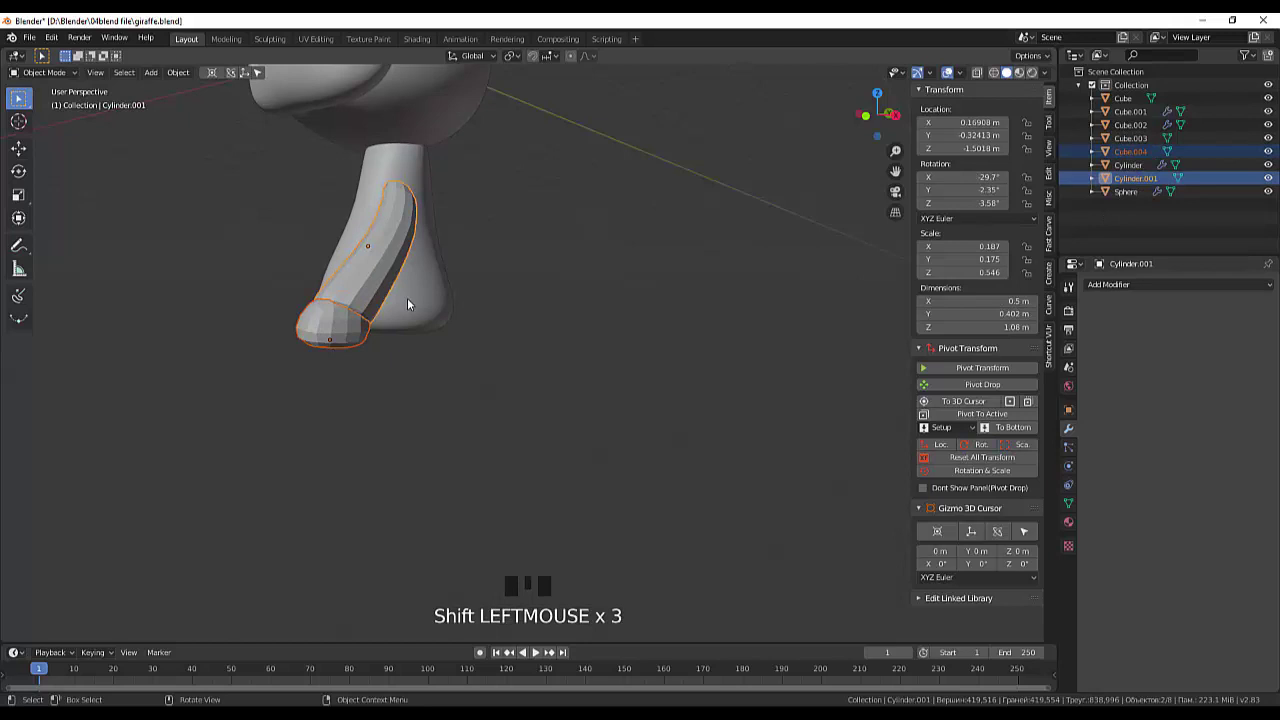
pyautogui.press('KP_3')
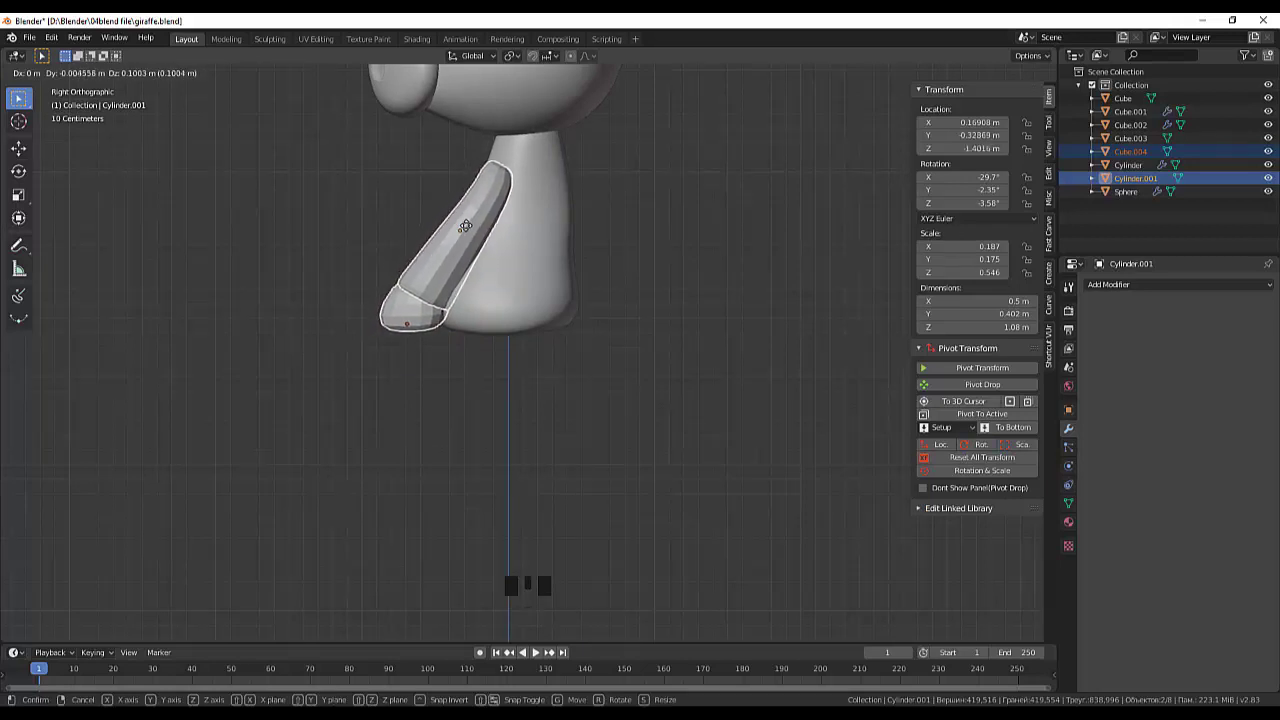
pyautogui.moveTo(595, 256); pyautogui.dragTo(813, 288)
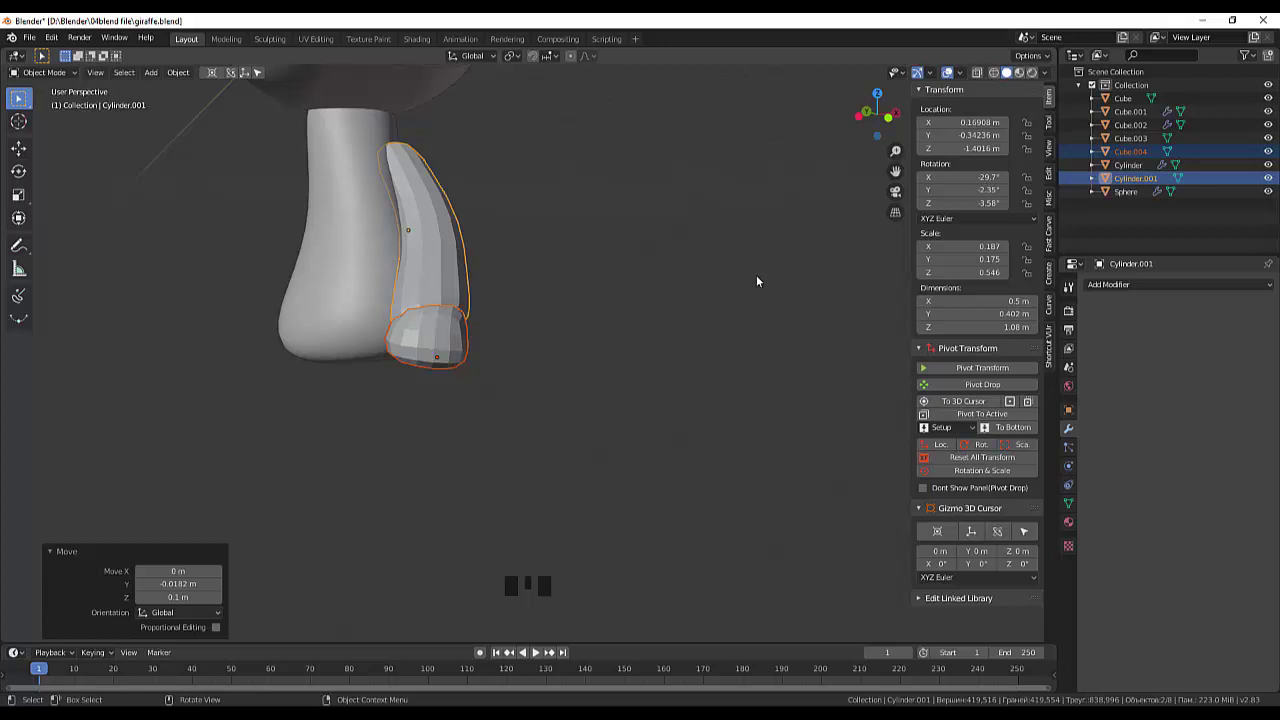
pyautogui.press('KP_1')
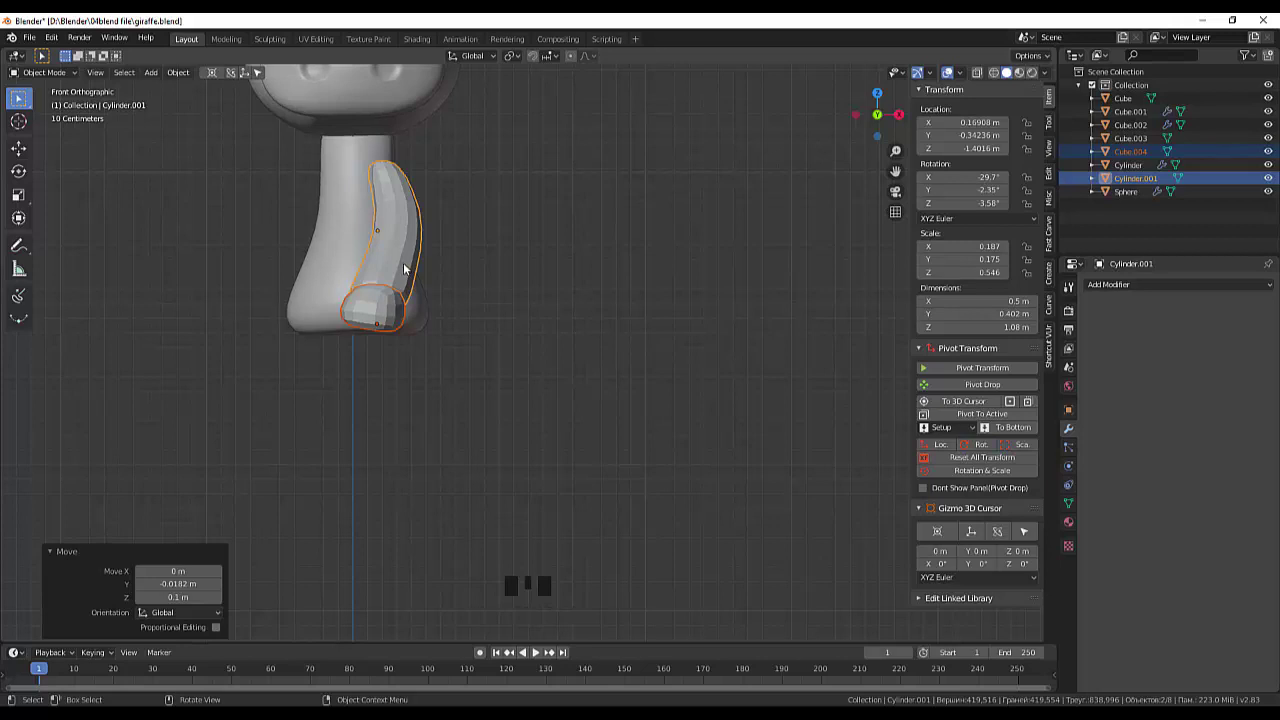
pyautogui.press('d')
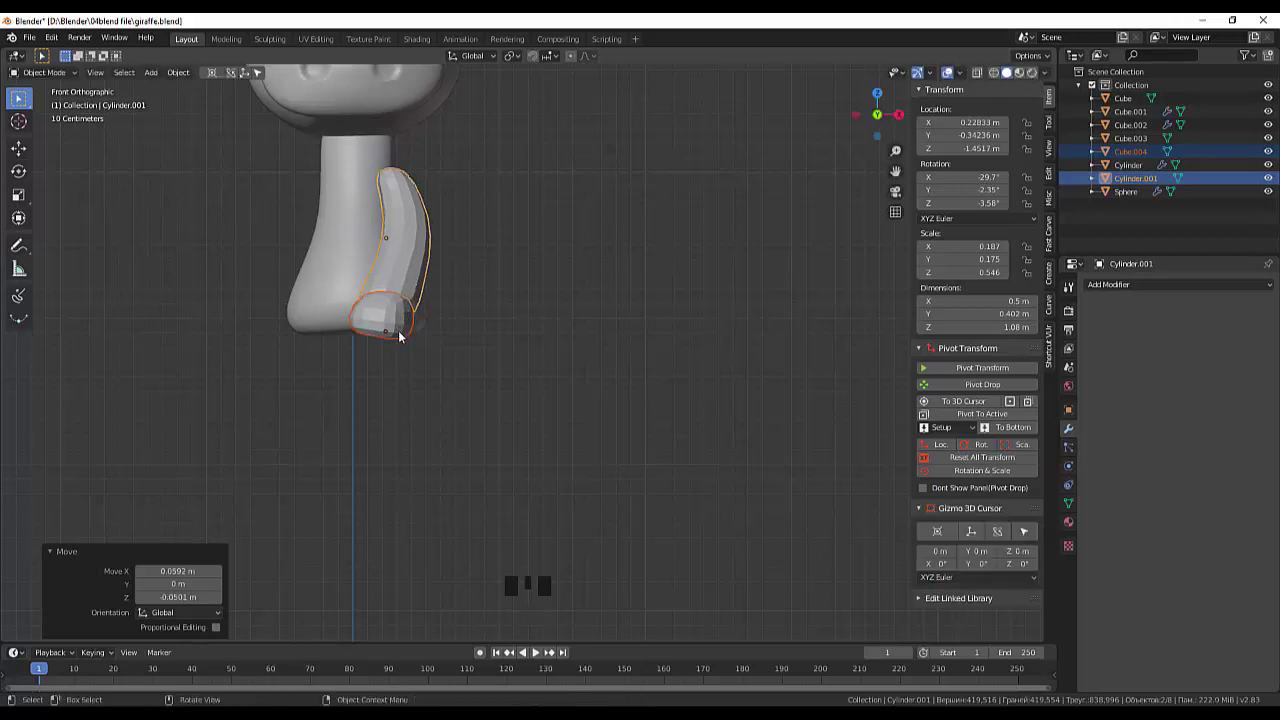
pyautogui.click(404, 338)
# Step: Rotate Cube.004 to angle the leg and enter Edit Mode on it
pyautogui.click(413, 273)
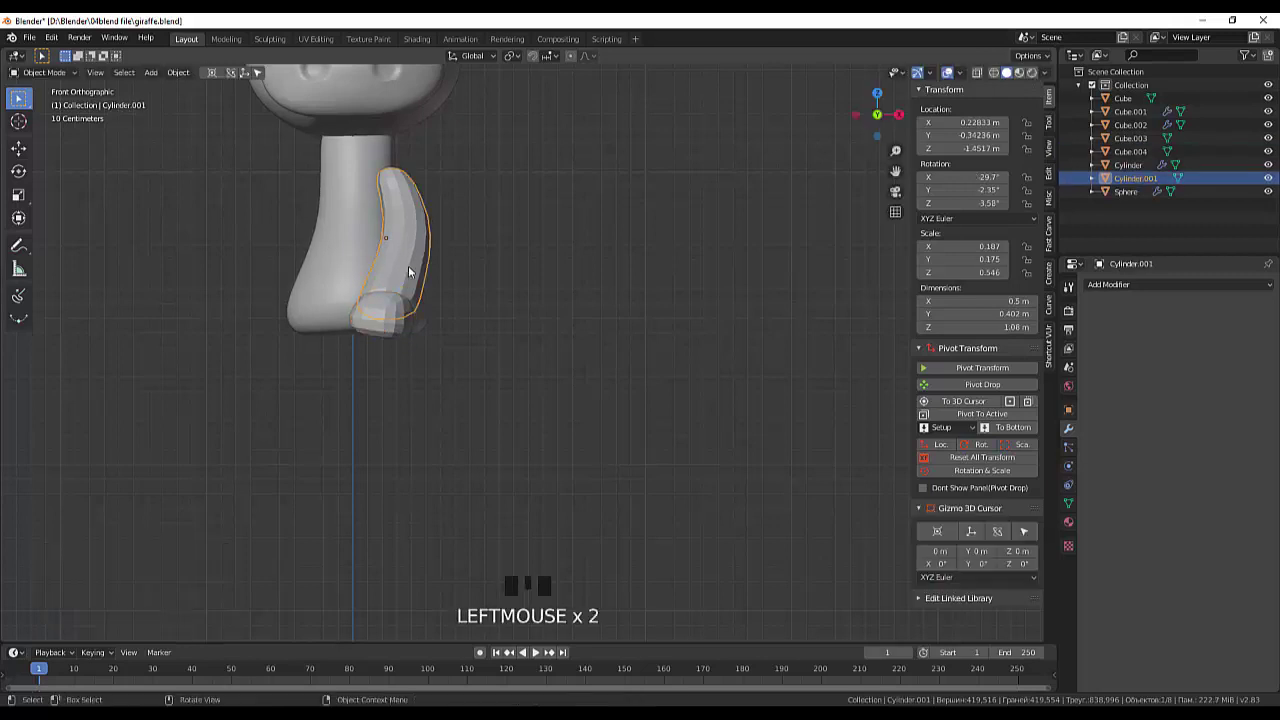
pyautogui.click(404, 330)
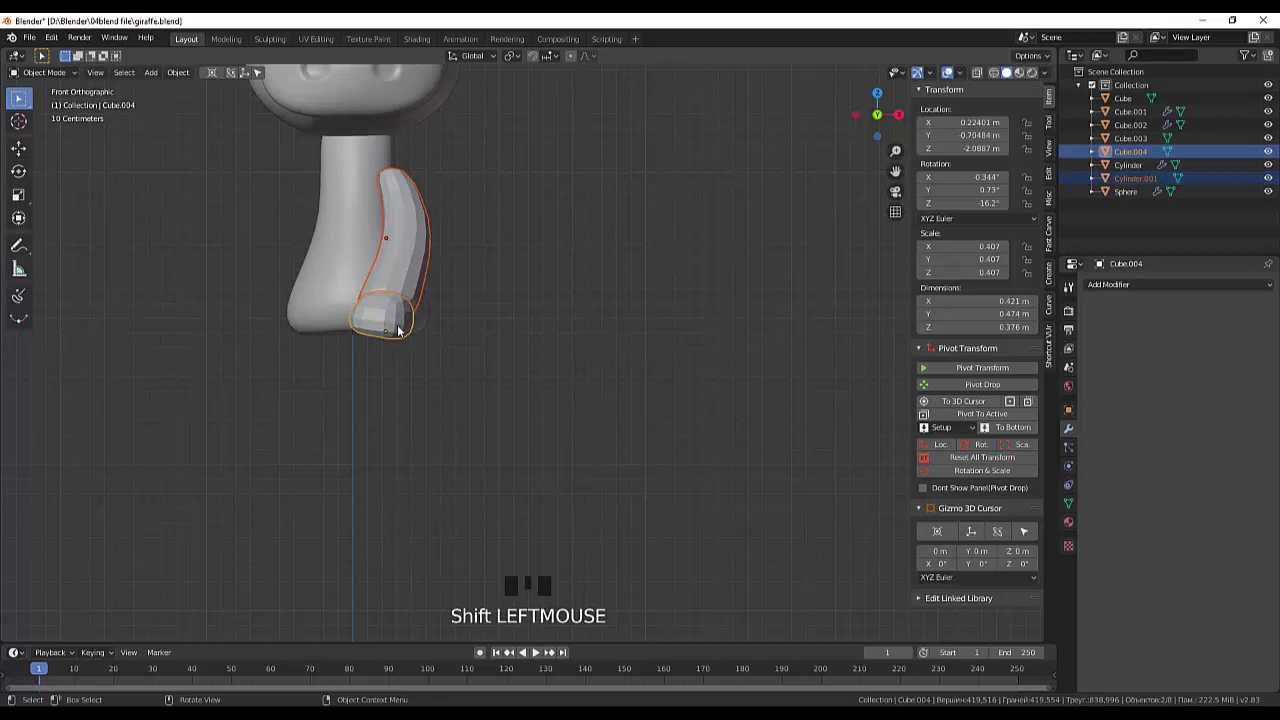
pyautogui.press('r')
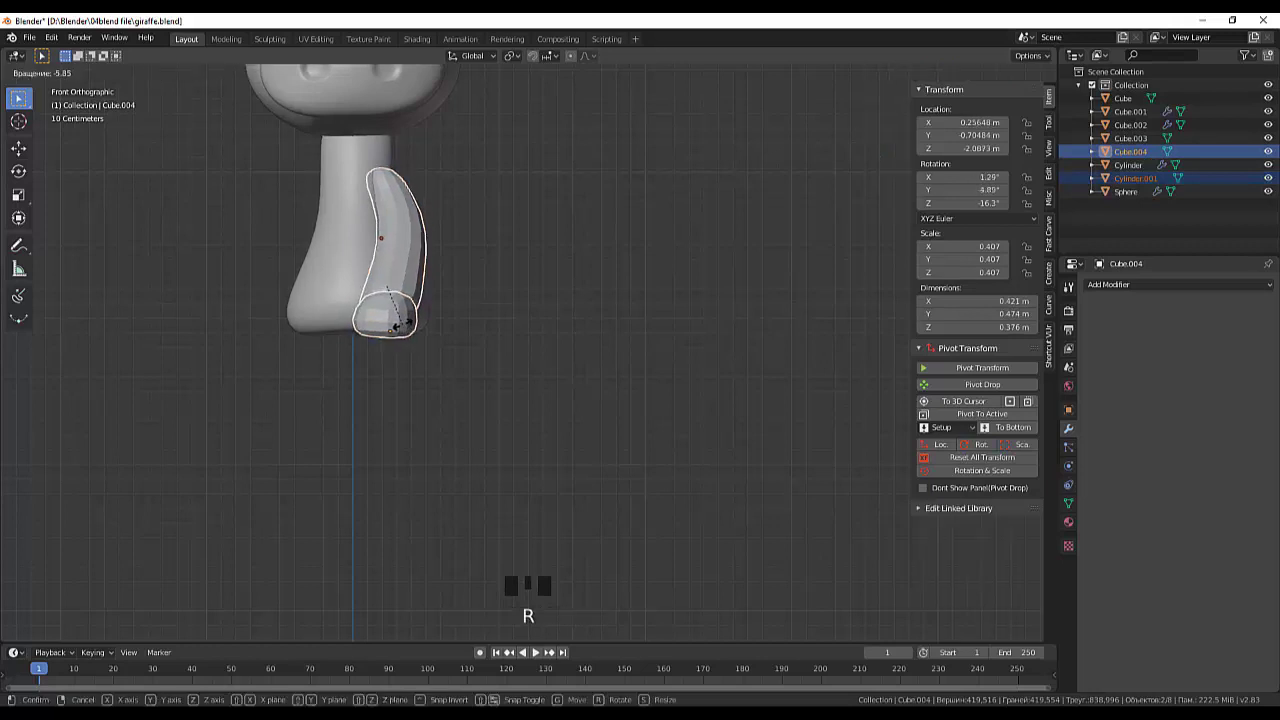
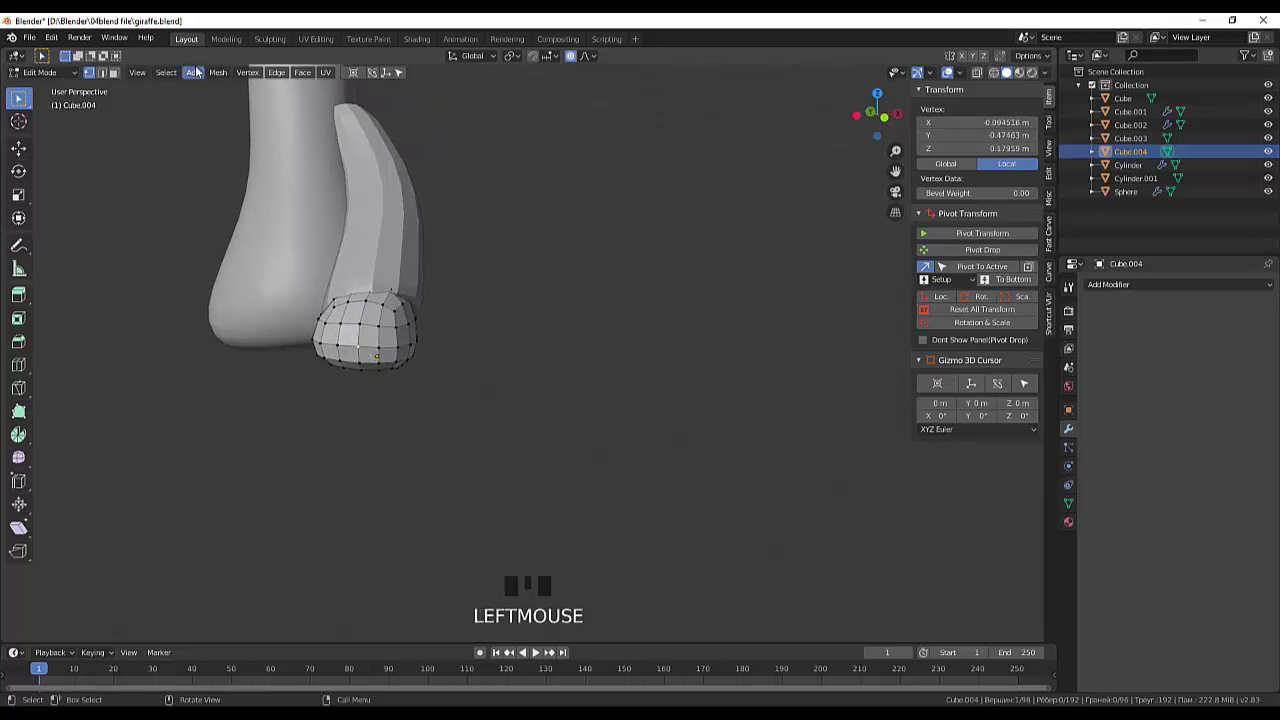
# Step: Bevel the hoof's top edge loop, nudge its vertices and enable X-ray in side view
pyautogui.click(112, 76)
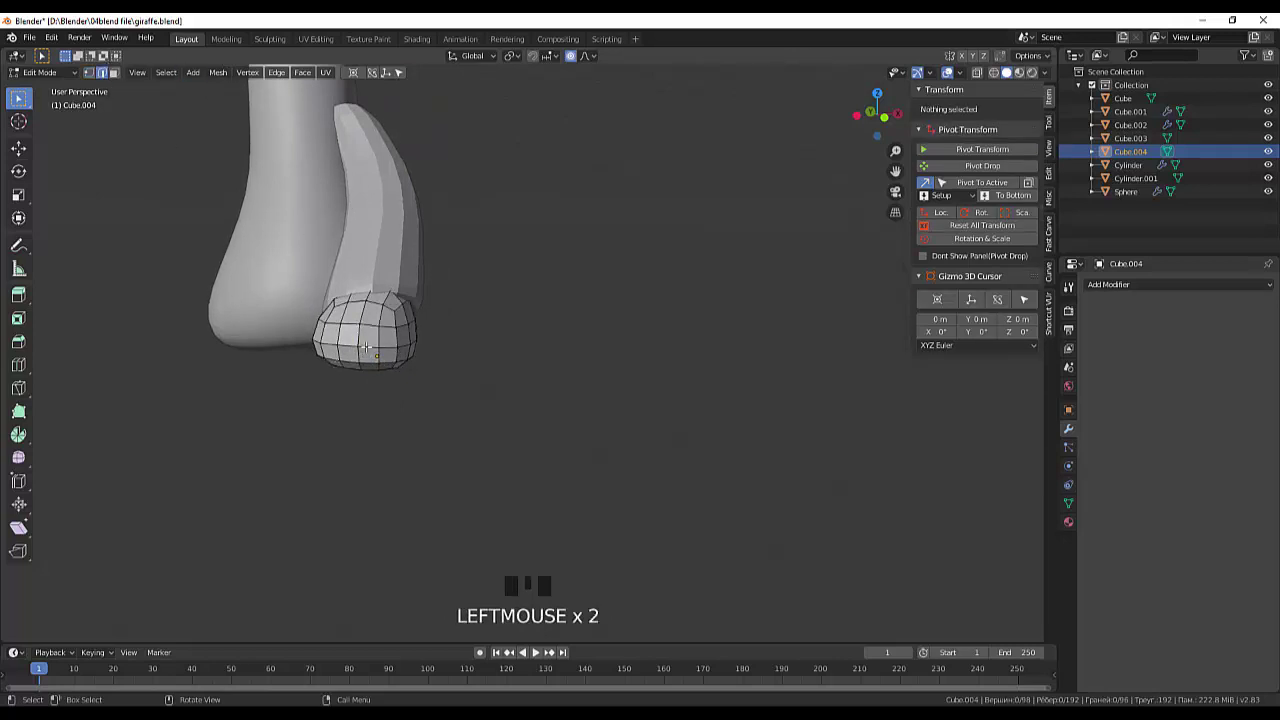
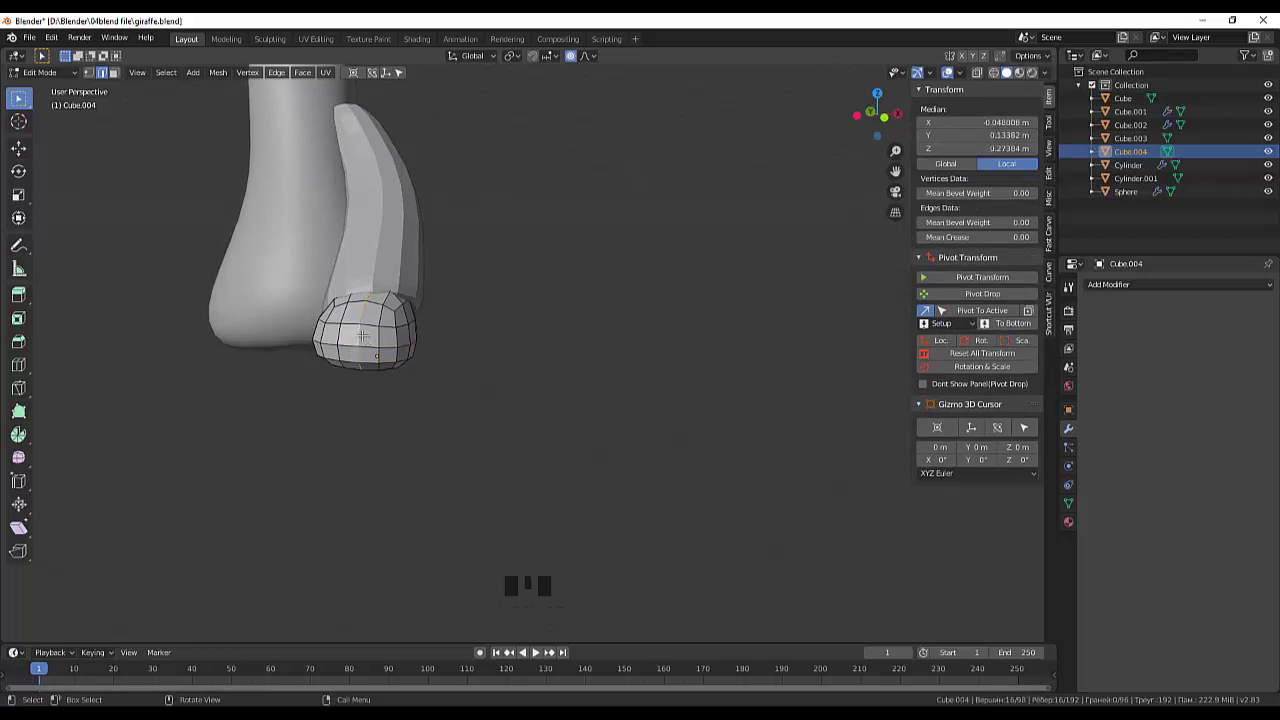
pyautogui.press('b')
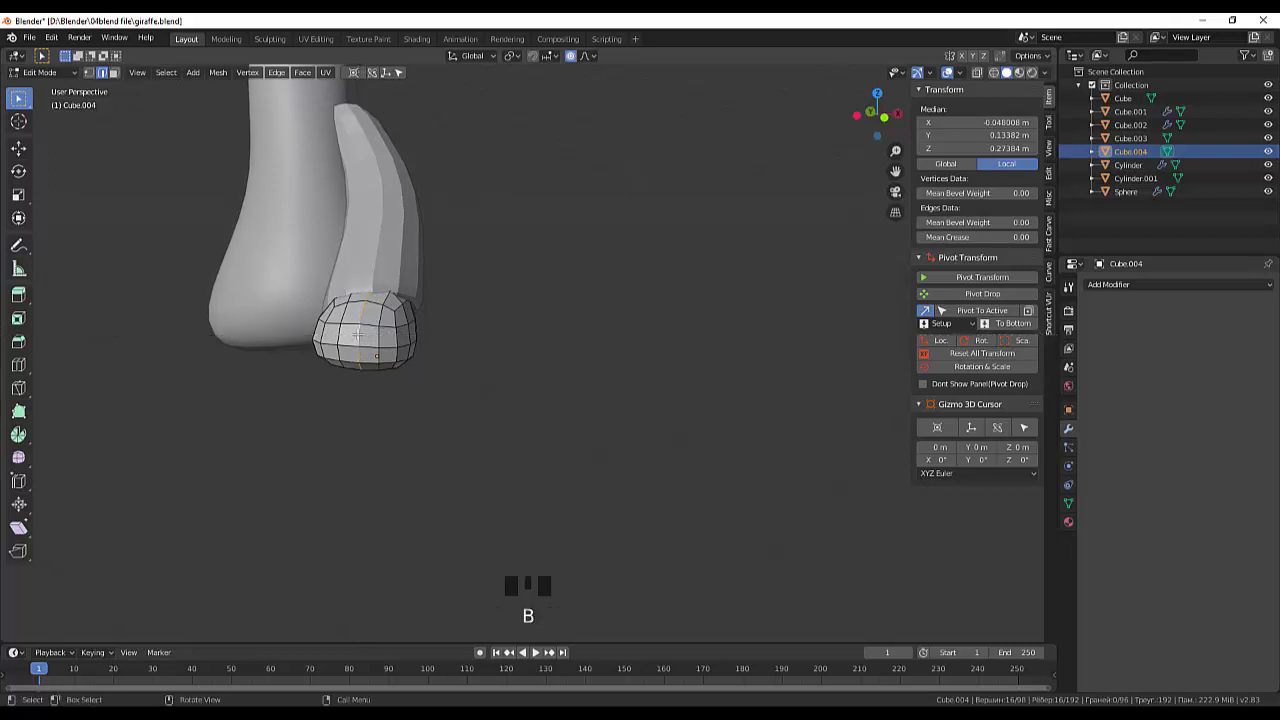
pyautogui.press('ctrl+b')
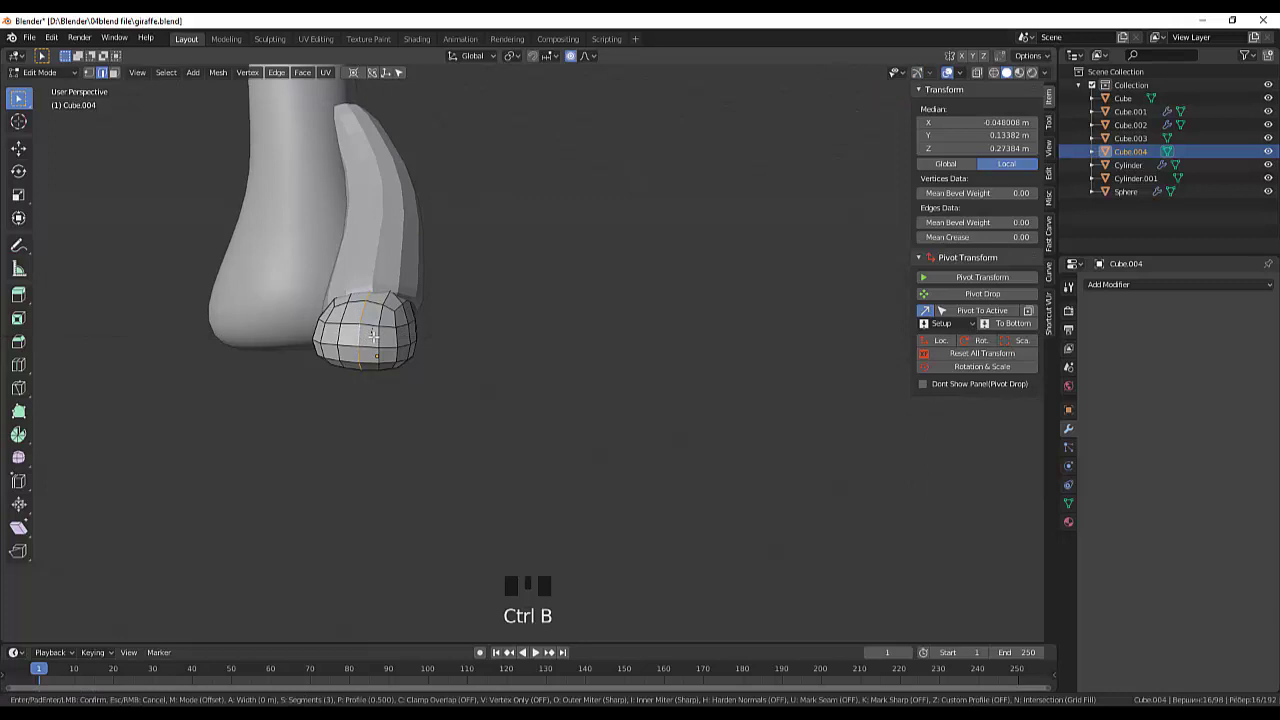
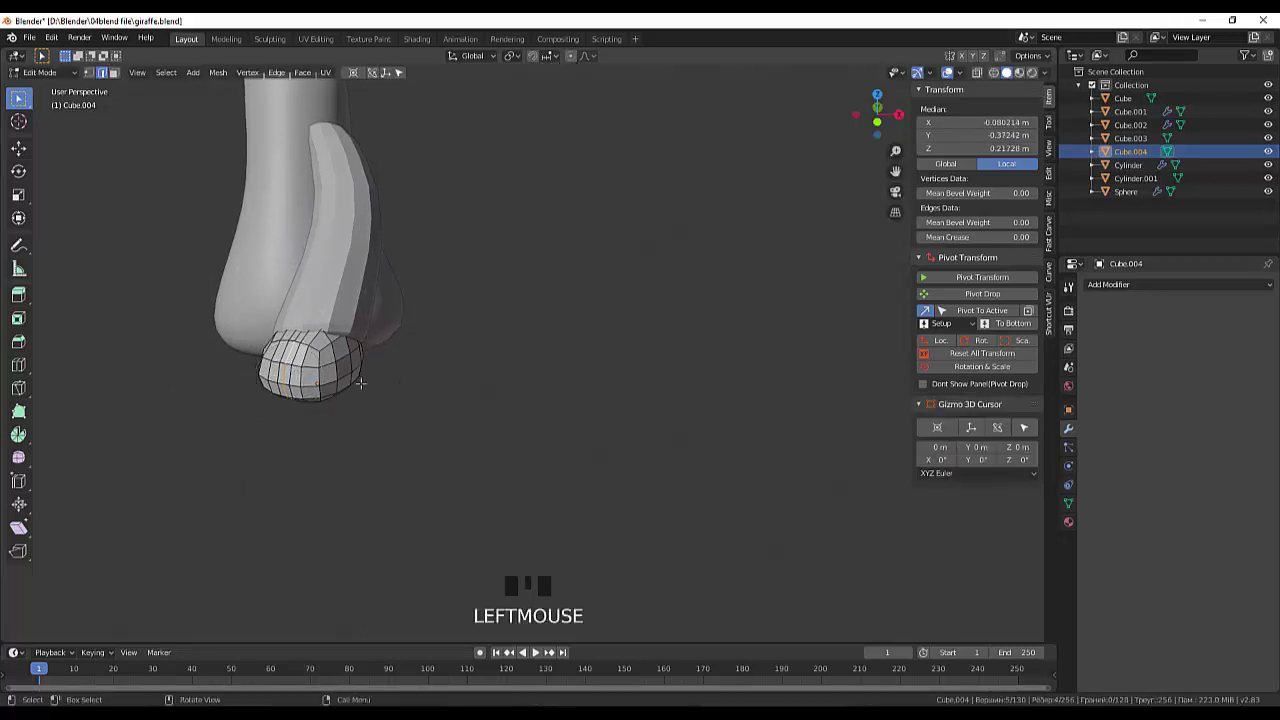
pyautogui.press('g')
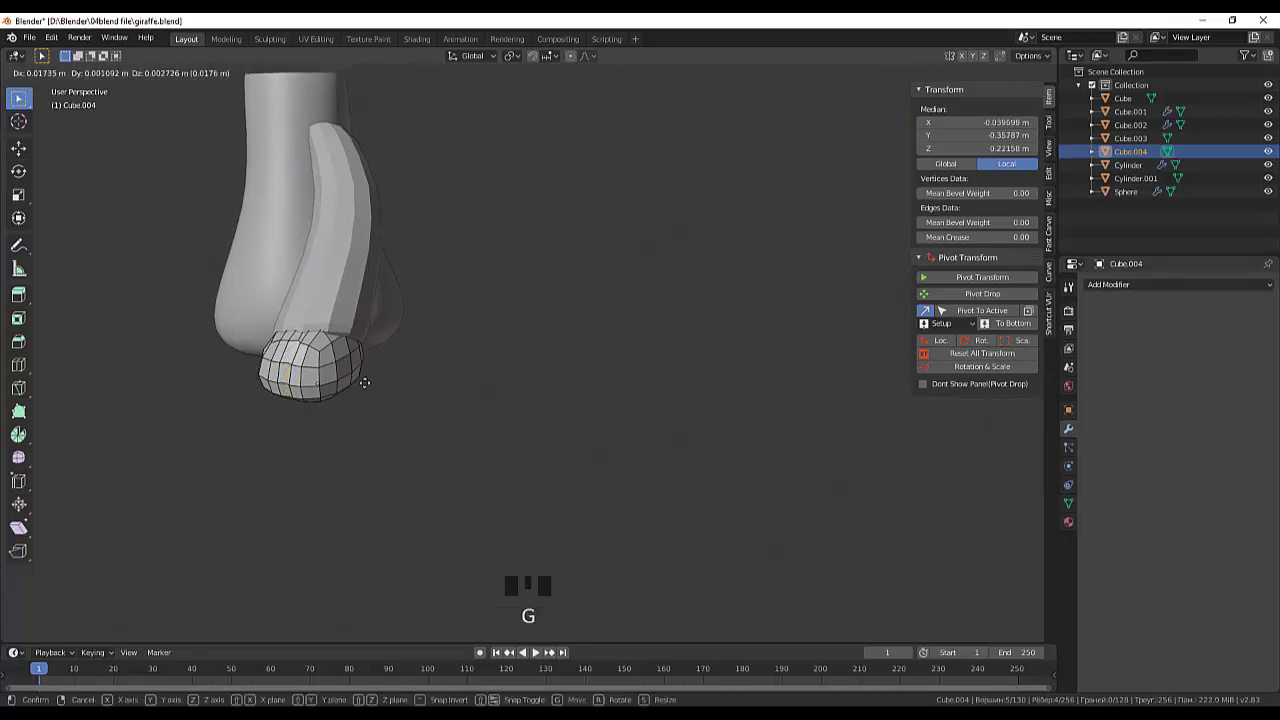
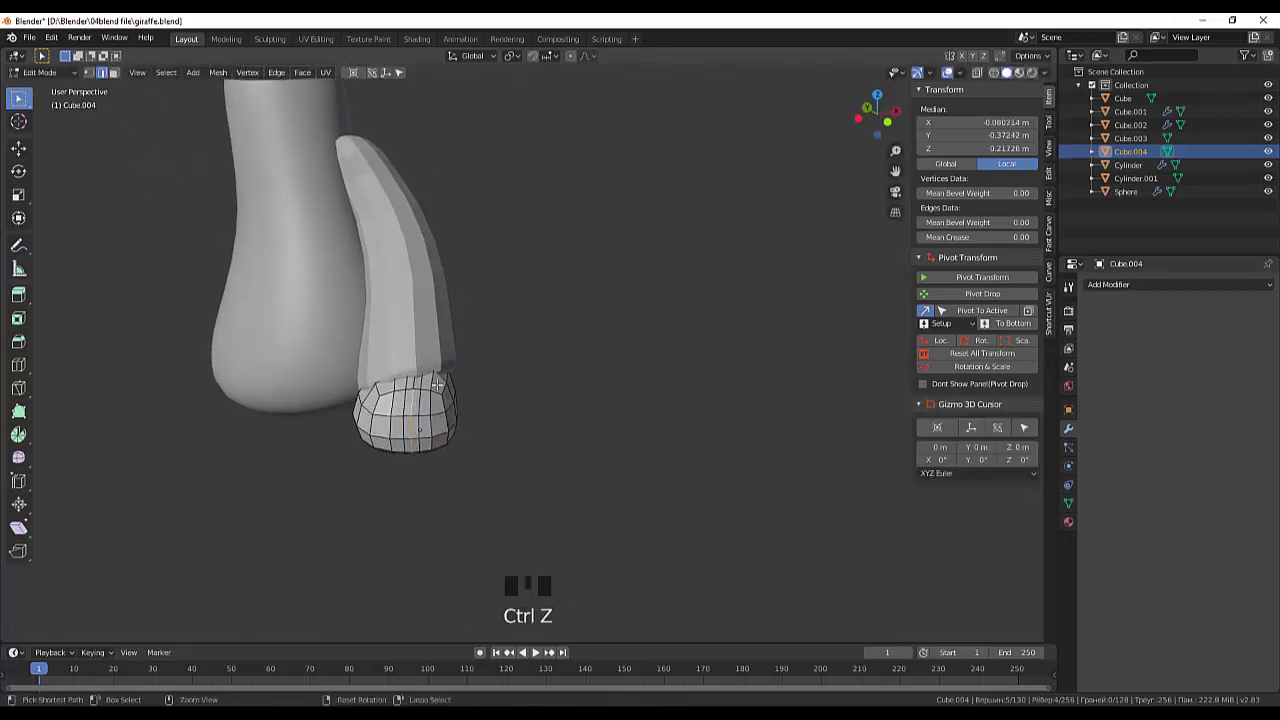
pyautogui.press('KP_3')
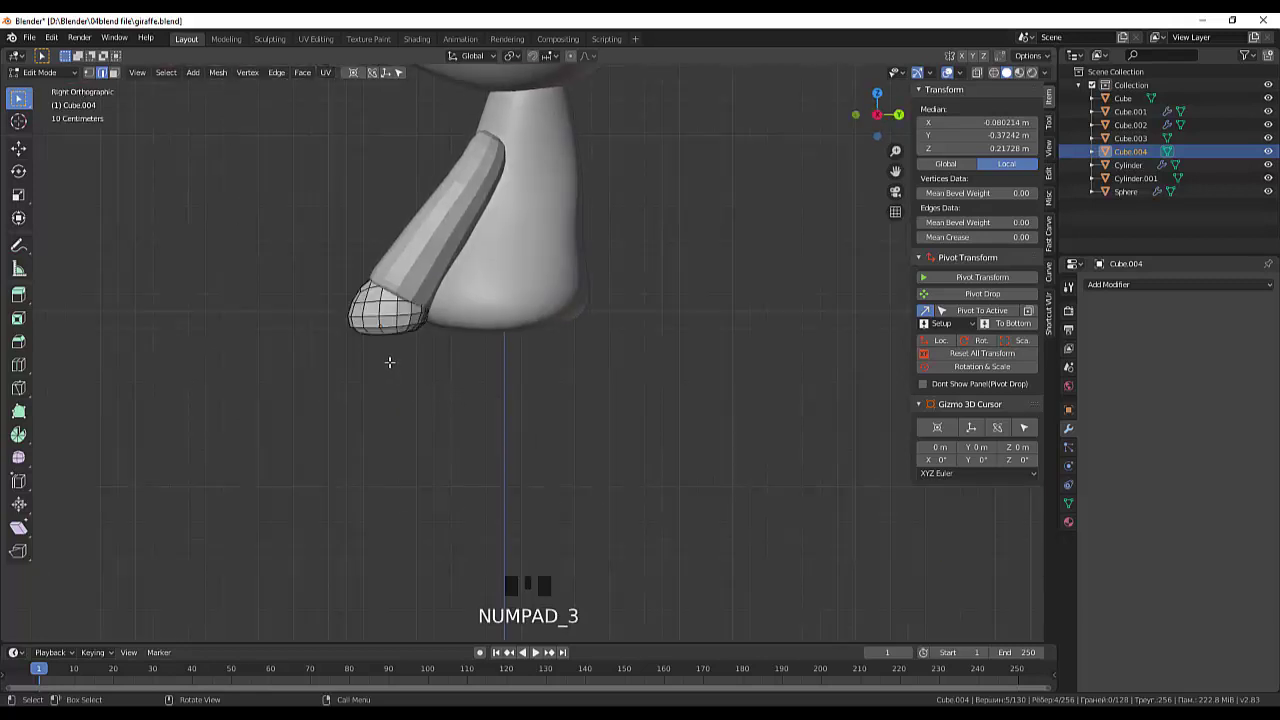
pyautogui.click(981, 77)
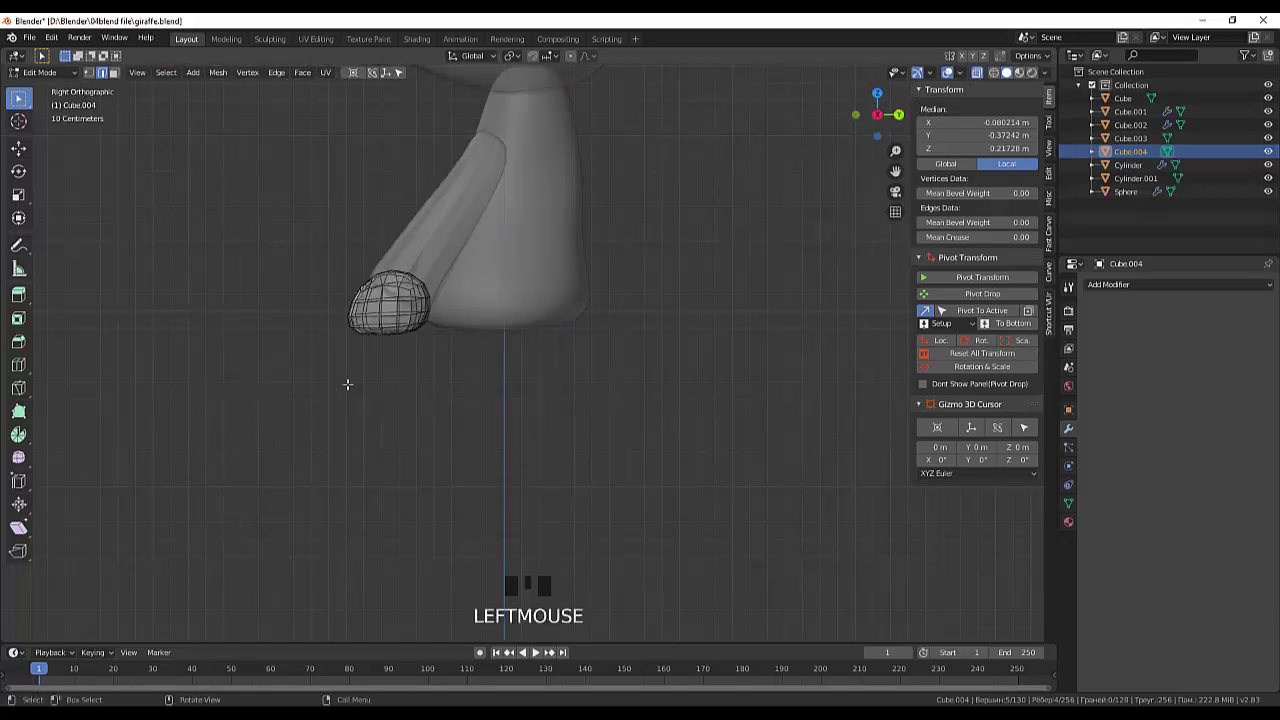
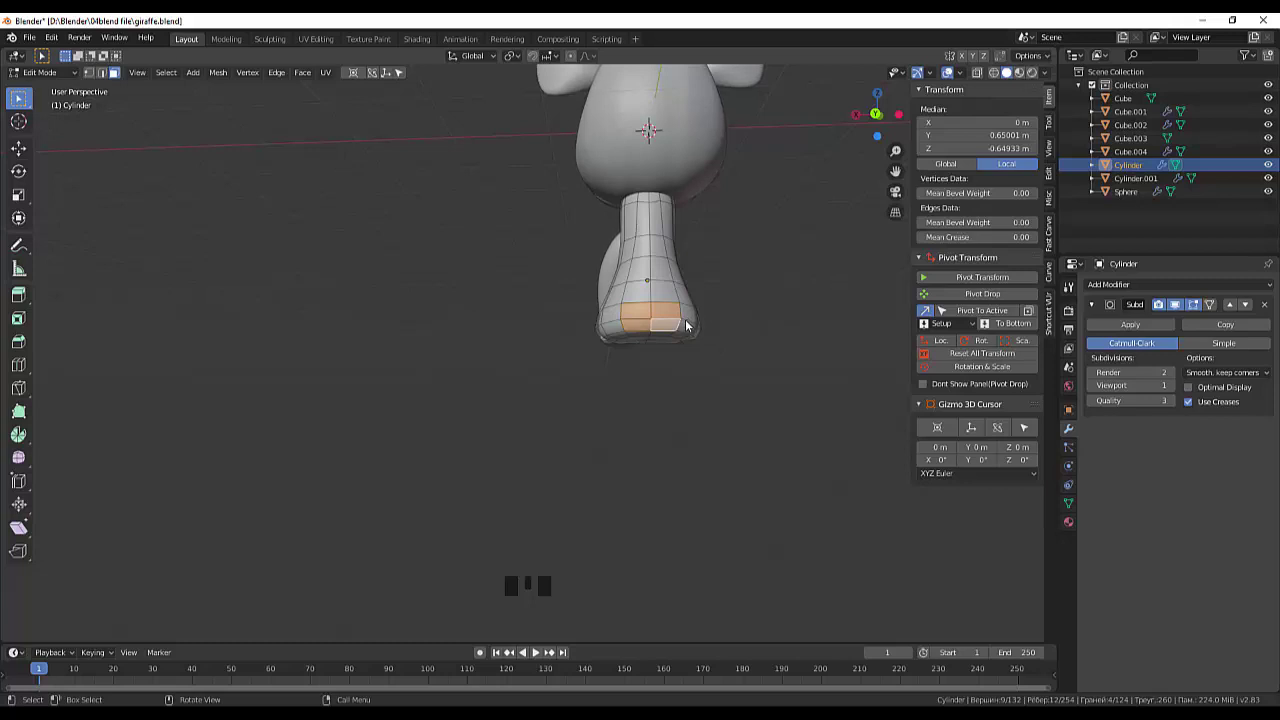
# Step: Round the selected lower-back faces into a circle with LoopTools, then scale and flatten them
pyautogui.moveTo(786, 315); pyautogui.dragTo(60, 568)
pyautogui.click(60, 568)
pyautogui.click(57, 603)
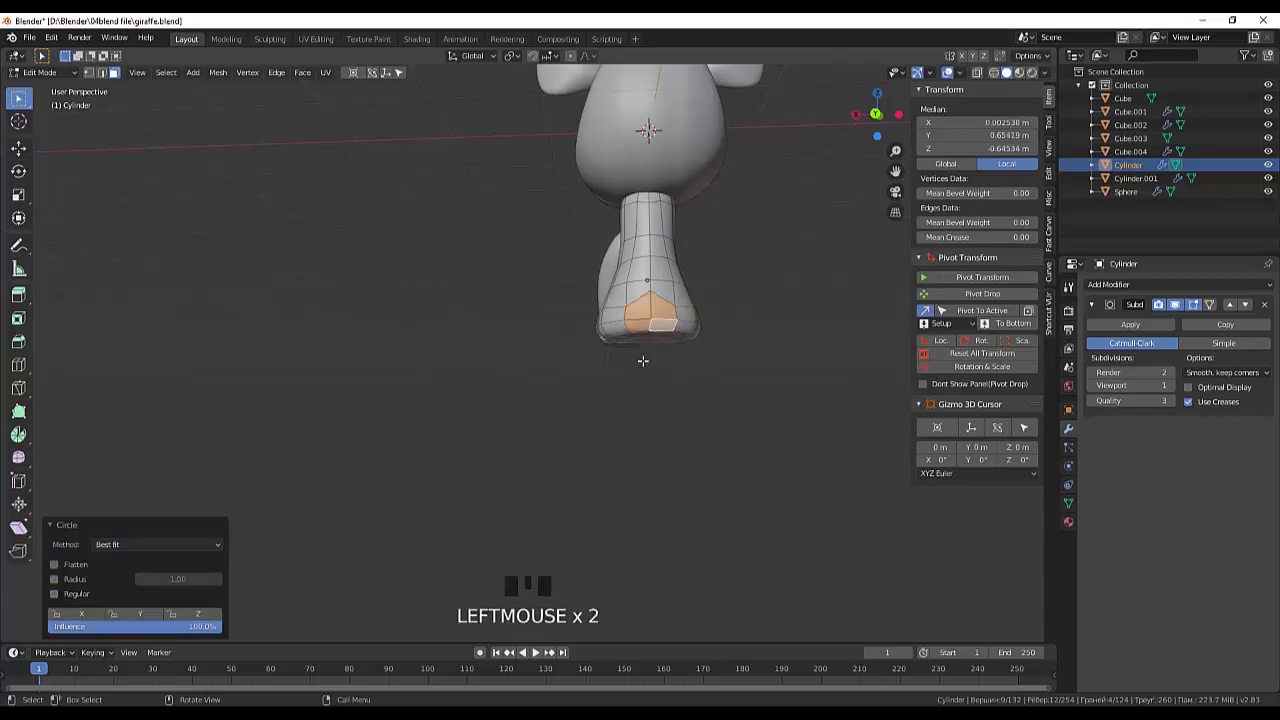
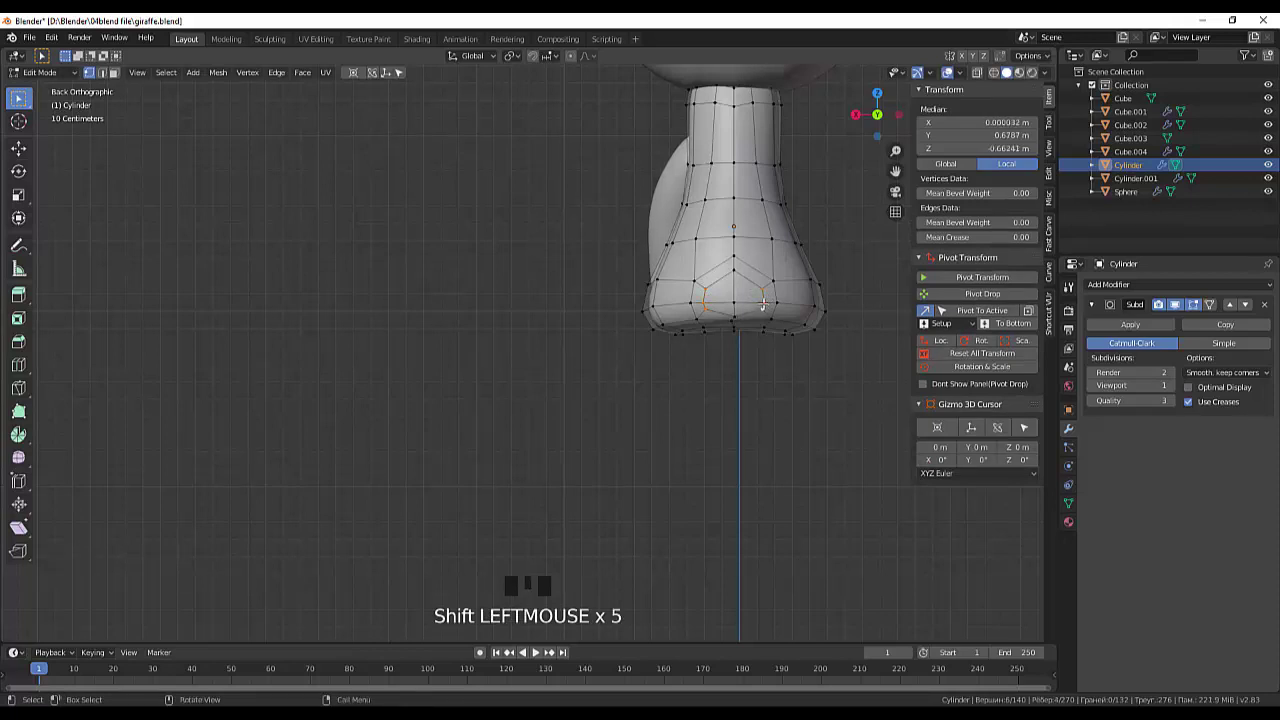
pyautogui.press('s')
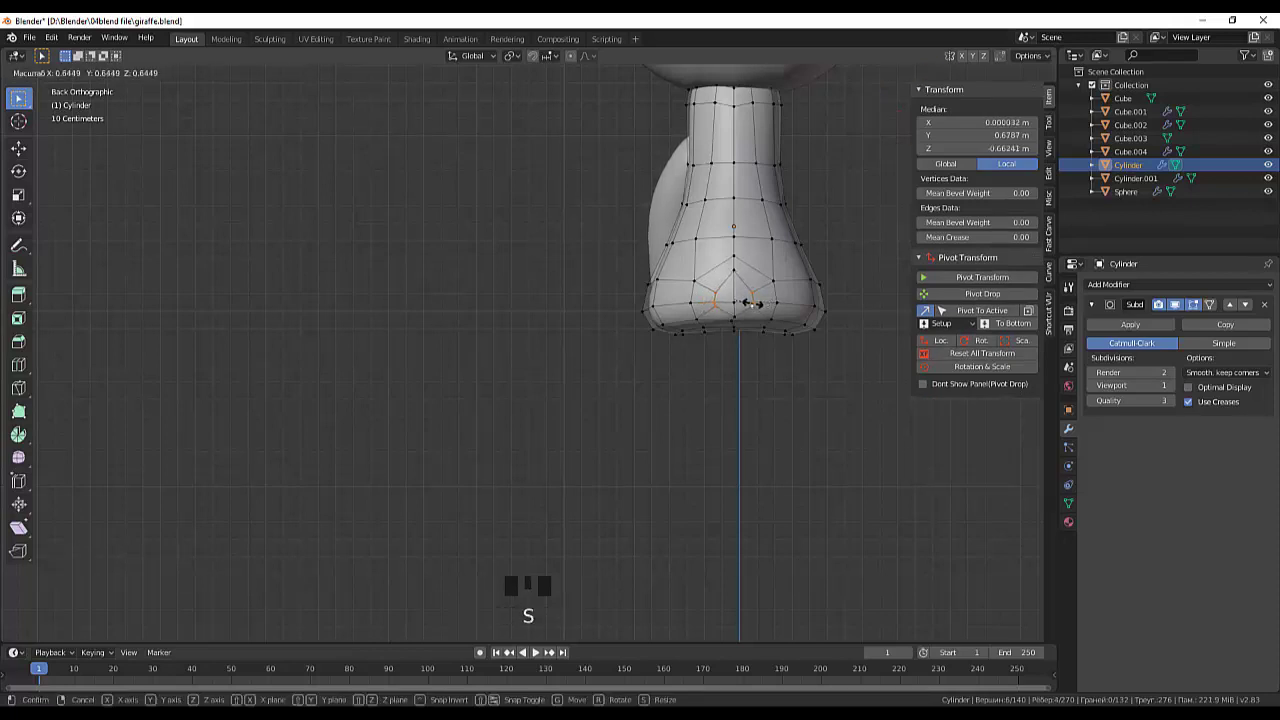
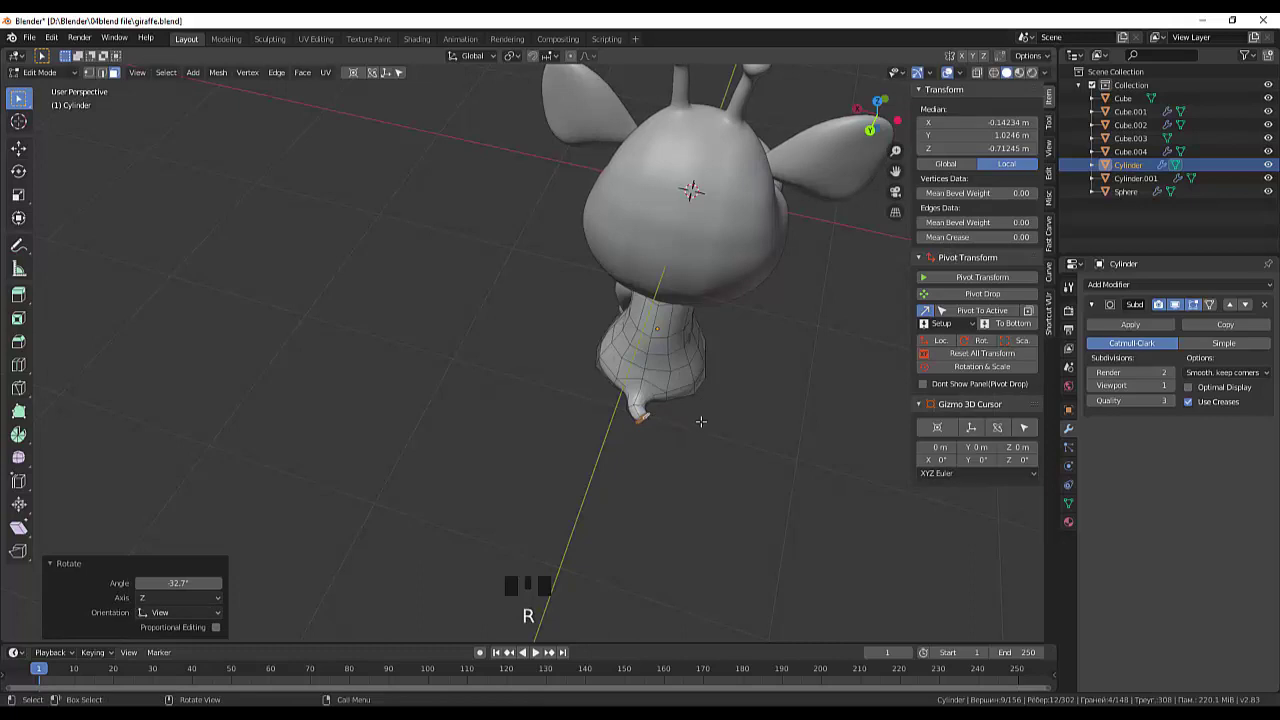
# Step: Extrude the tail out from the back, rotating and extruding again to bend it
pyautogui.press('e')
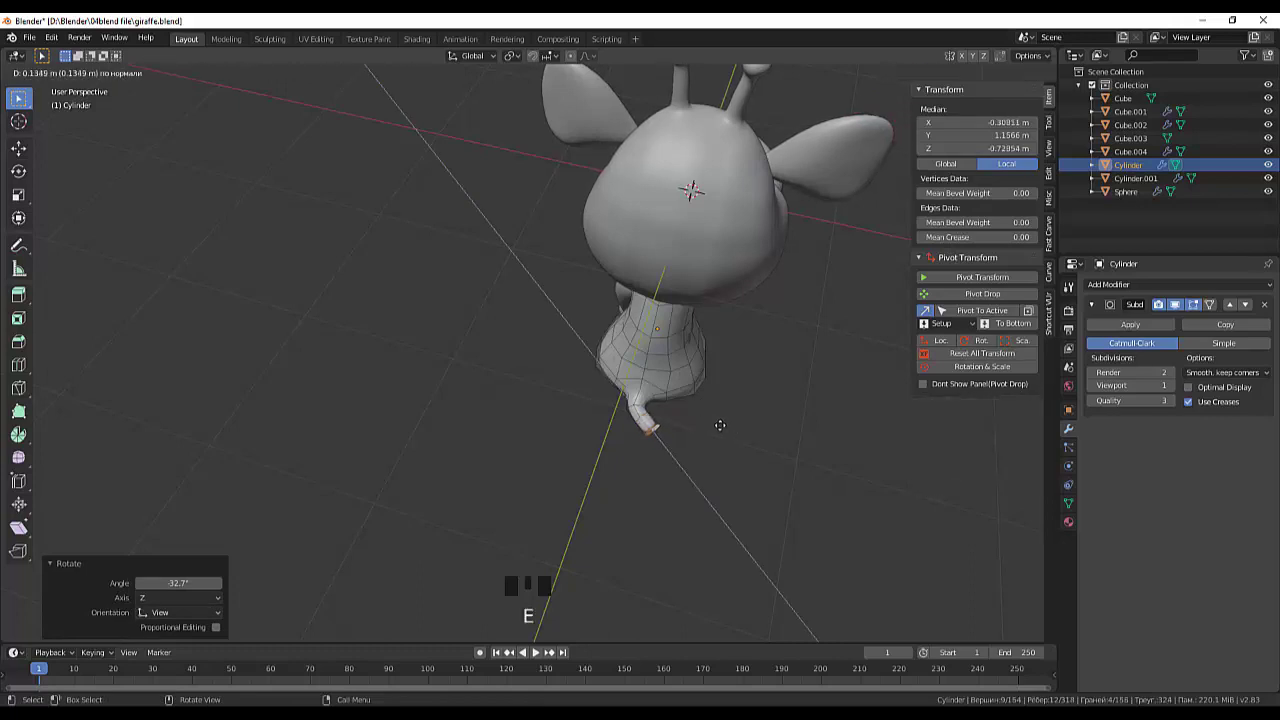
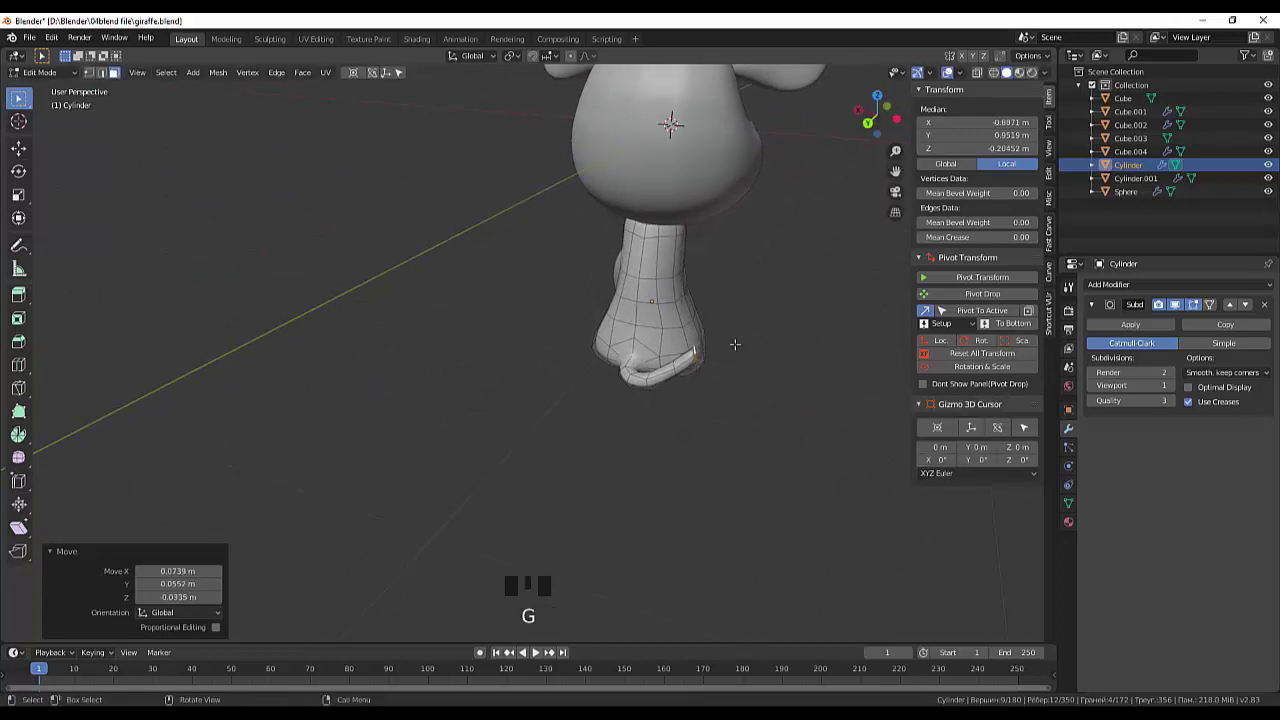
pyautogui.press('r')
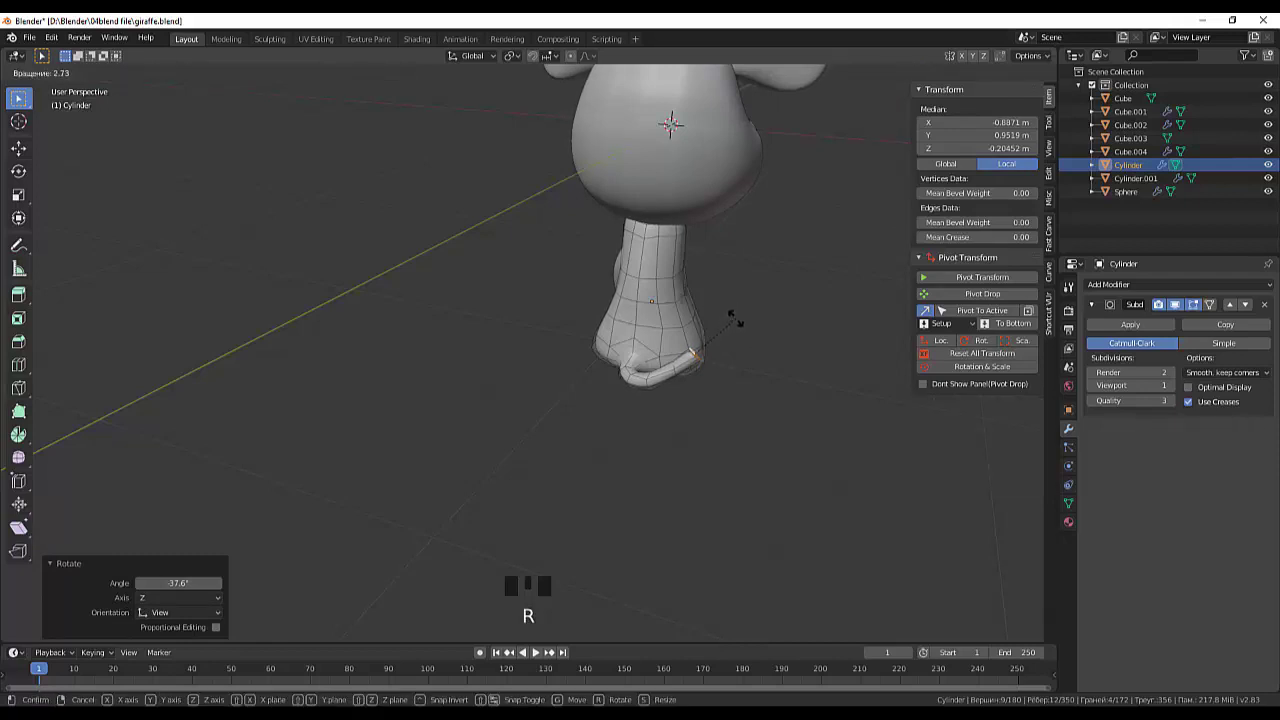
pyautogui.press('e')
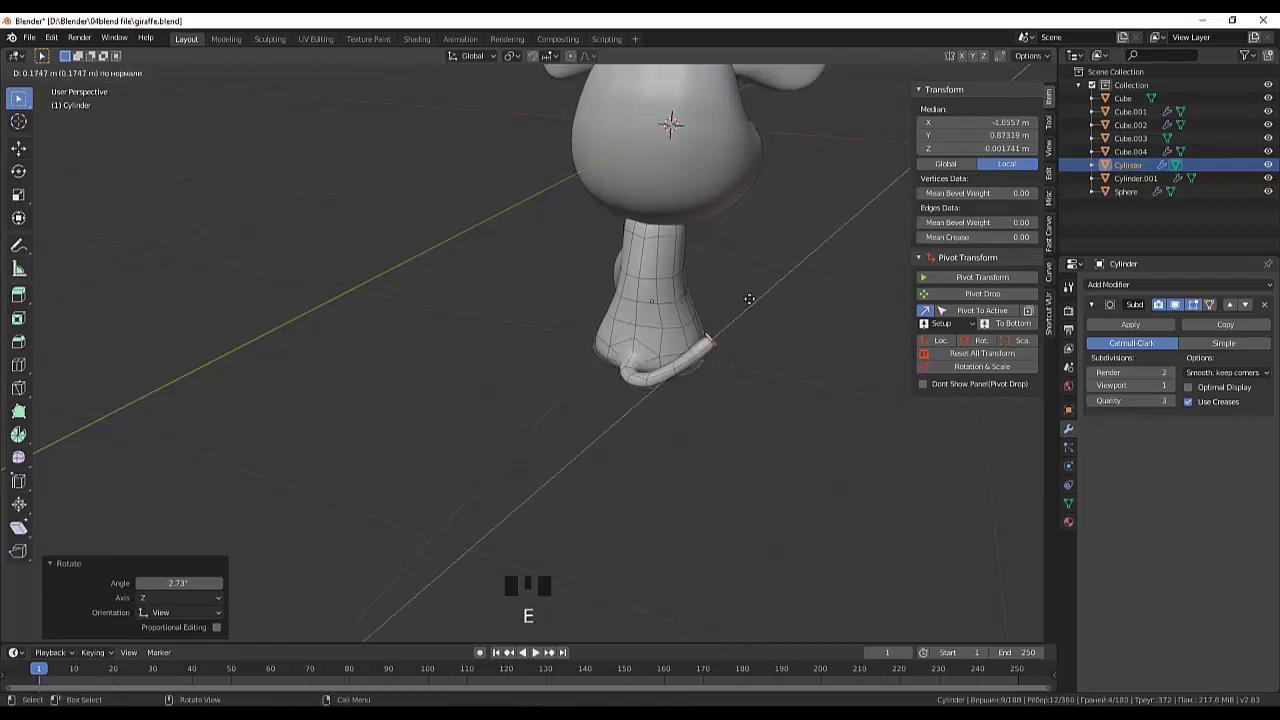
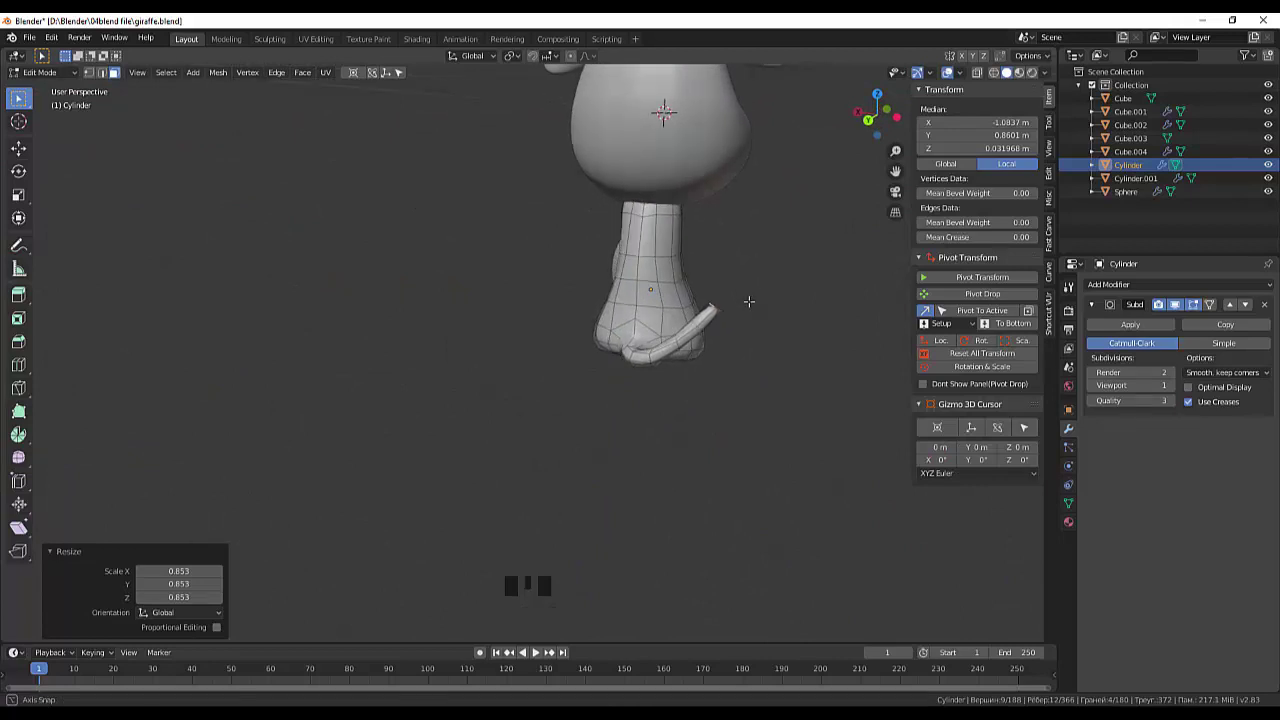
# Step: Shape the tail tip into a bulb and tuft, then slide an extra edge loop along the tail
pyautogui.scroll(3)
pyautogui.scroll(-3)
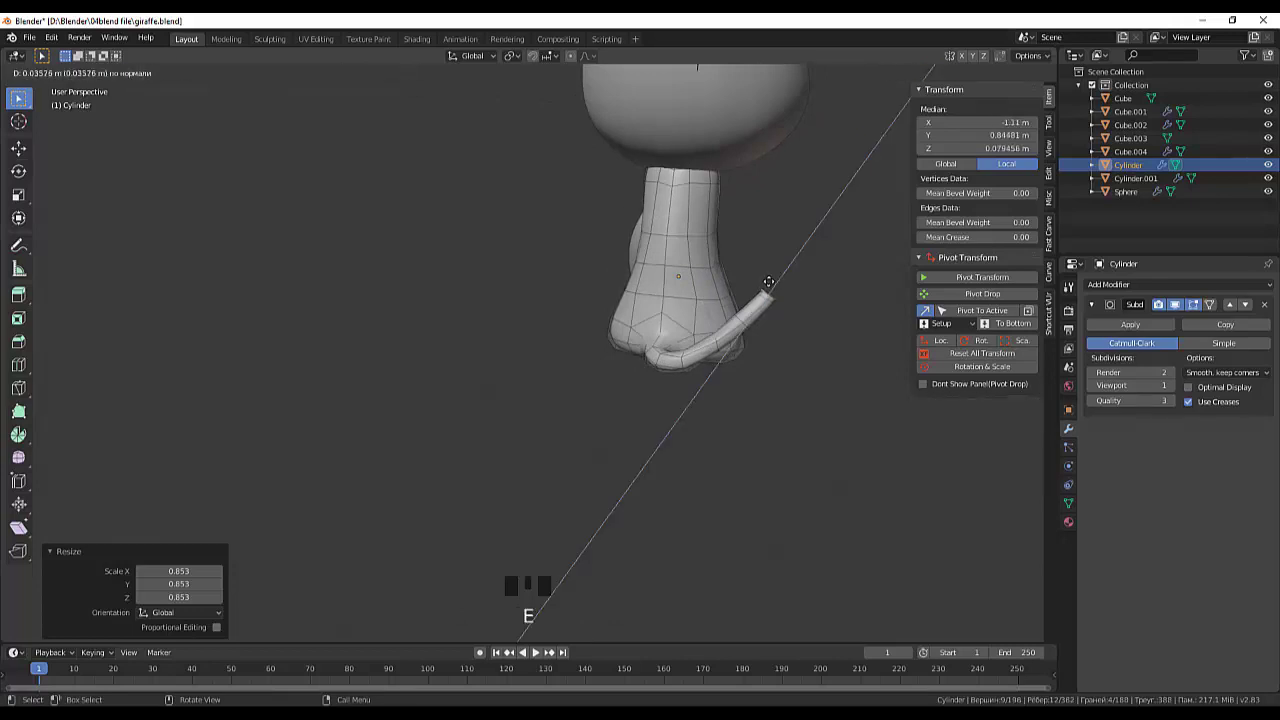
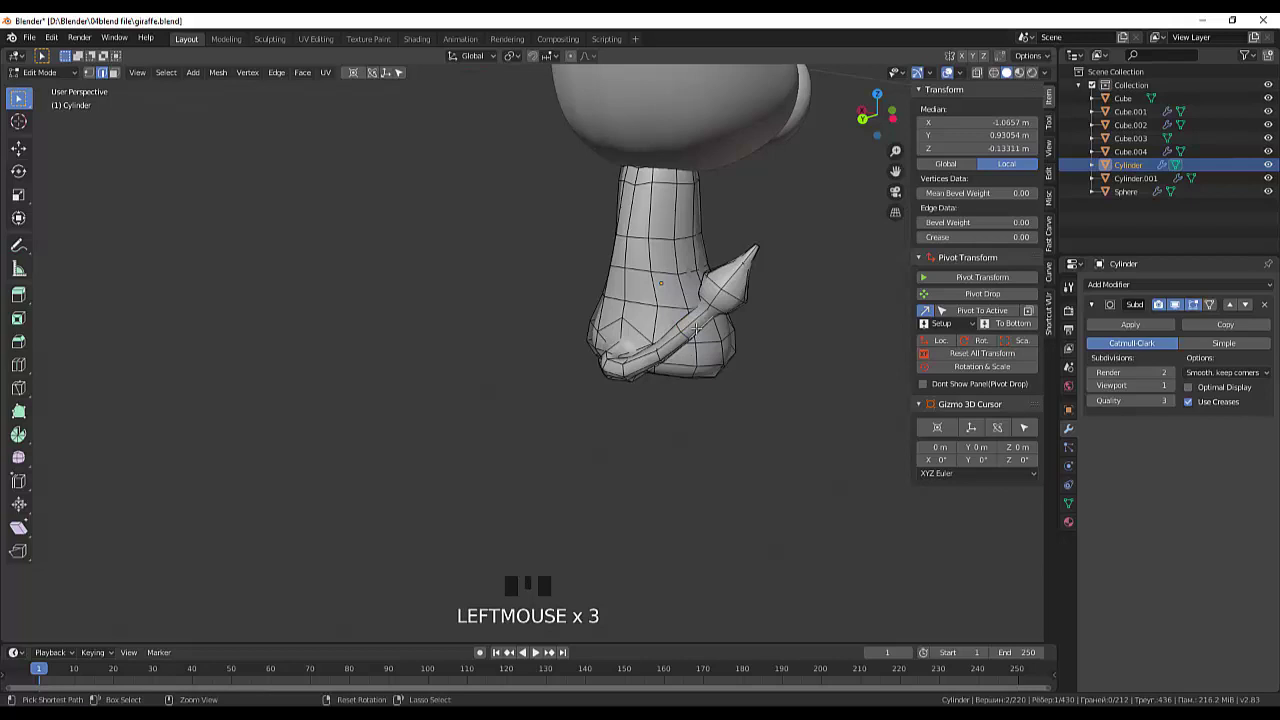
pyautogui.press('ctrl+r')
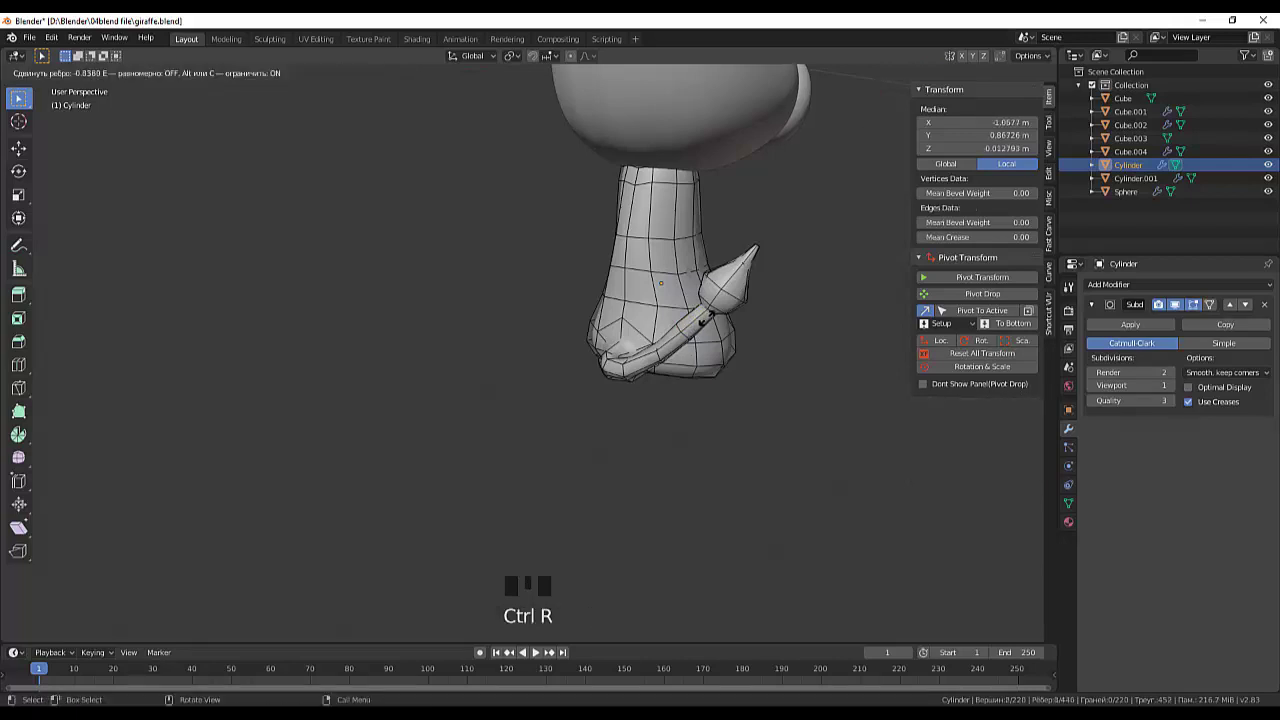
pyautogui.click(1044, 538)
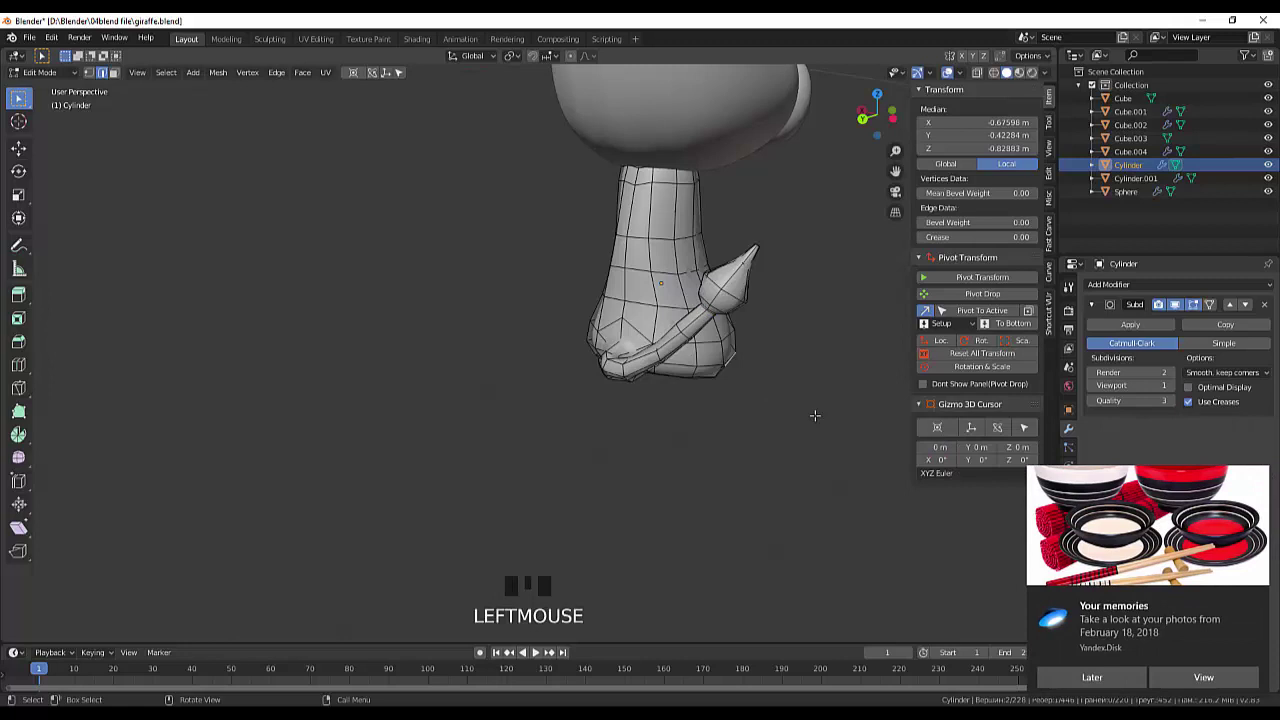
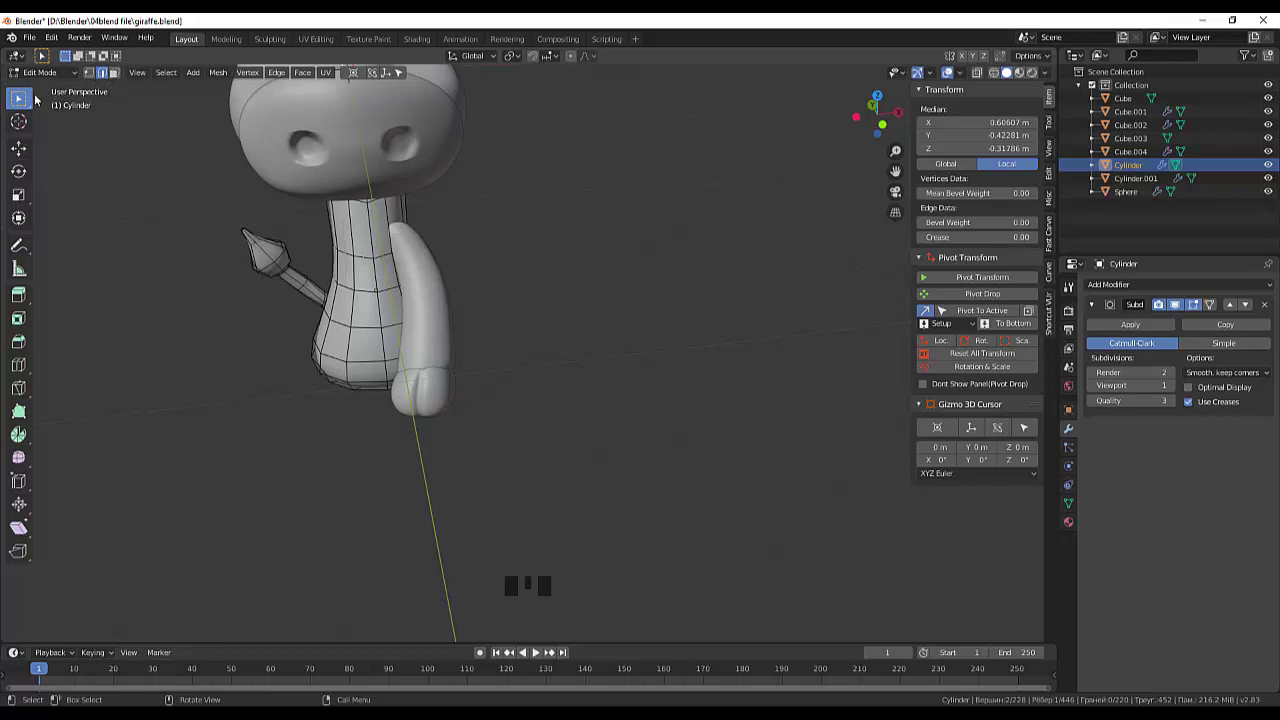
# Step: Leave Edit Mode, resize the hoof to fit the leg's end, and select the leg with it
pyautogui.moveTo(46, 73); pyautogui.dragTo(443, 396)
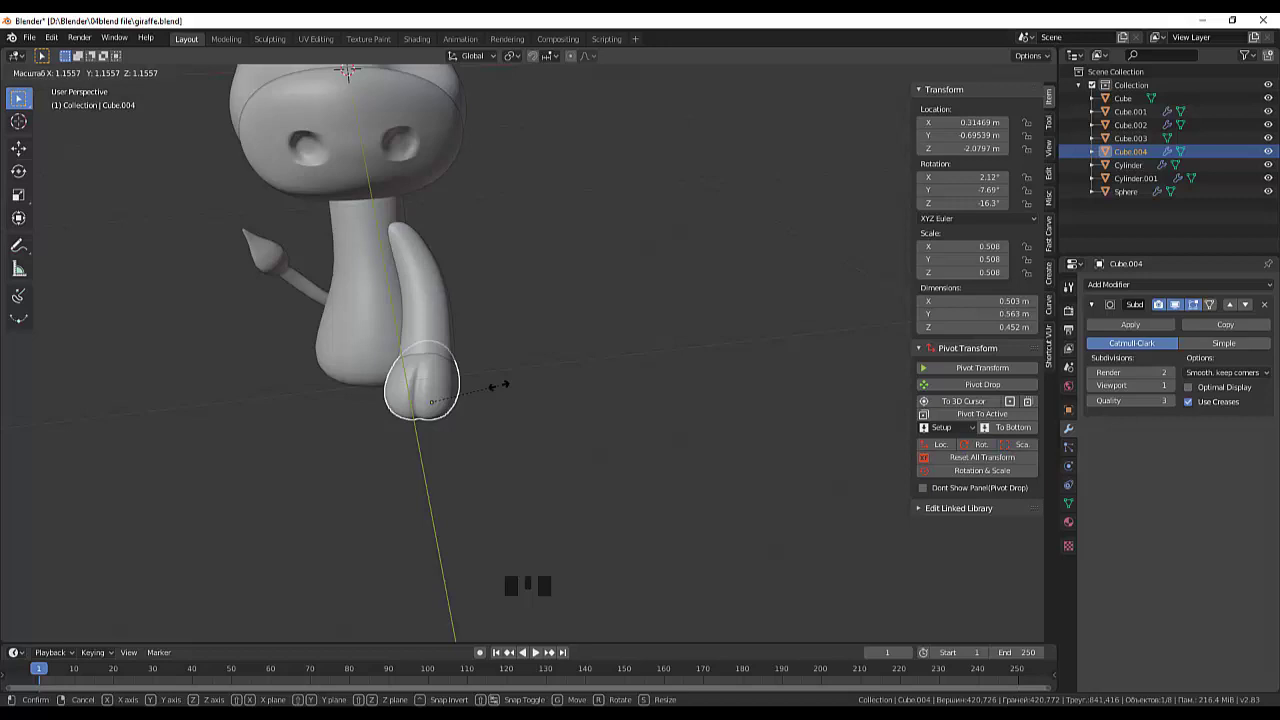
pyautogui.moveTo(566, 343); pyautogui.dragTo(569, 339)
pyautogui.scroll(-3)
pyautogui.scroll(3)
pyautogui.scroll(-3)
pyautogui.click(492, 333)
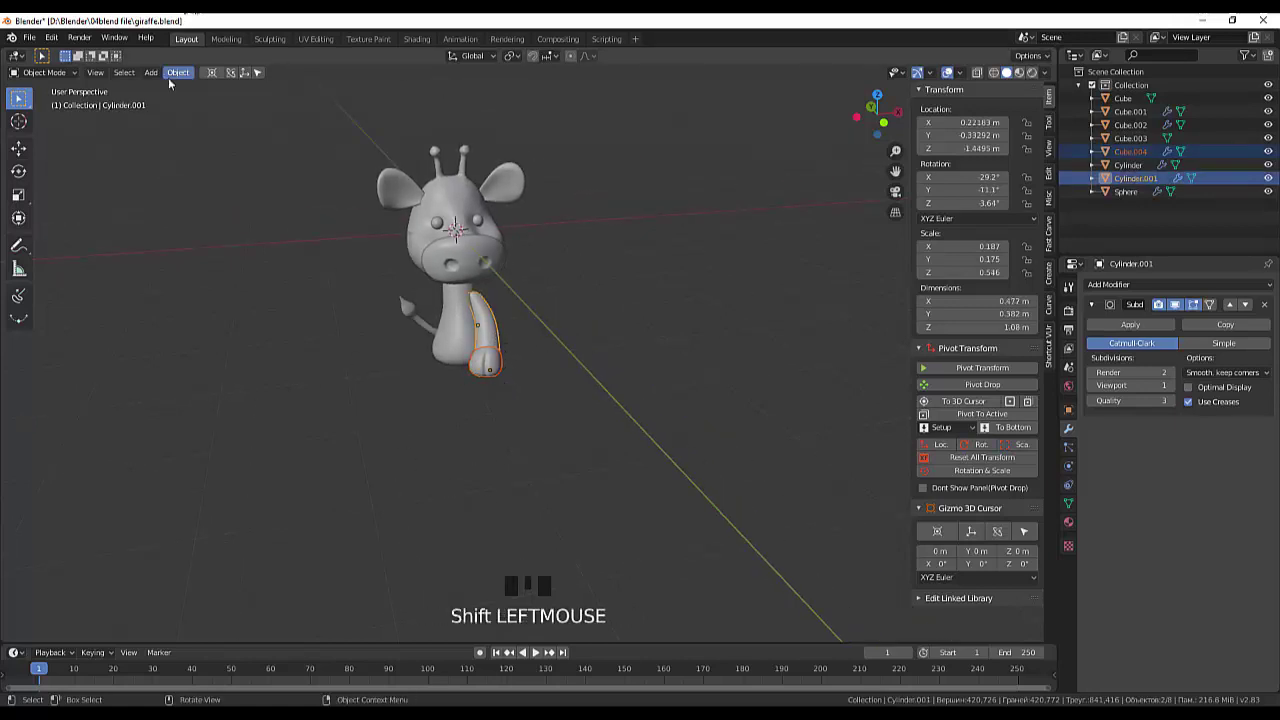
# Step: Add an X-axis Mirror modifier to the front leg and select the hoof
pyautogui.moveTo(176, 81); pyautogui.dragTo(940, 473)
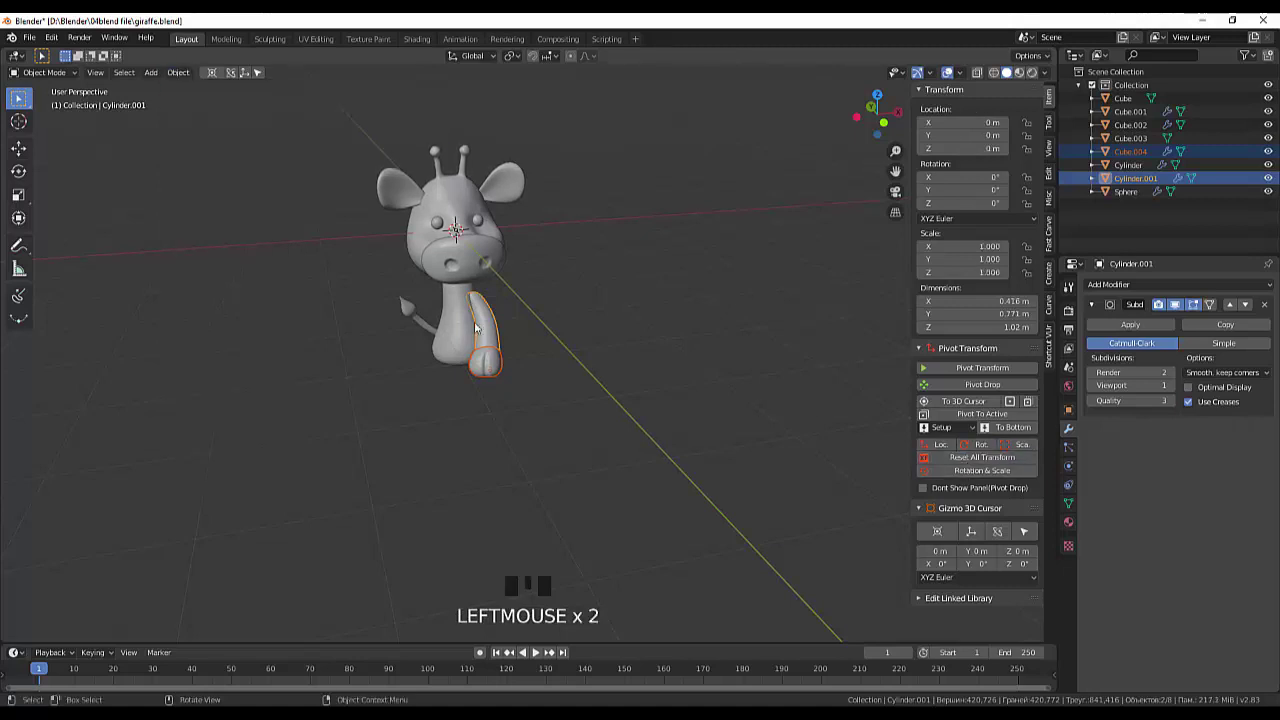
pyautogui.moveTo(193, 74); pyautogui.dragTo(1140, 352)
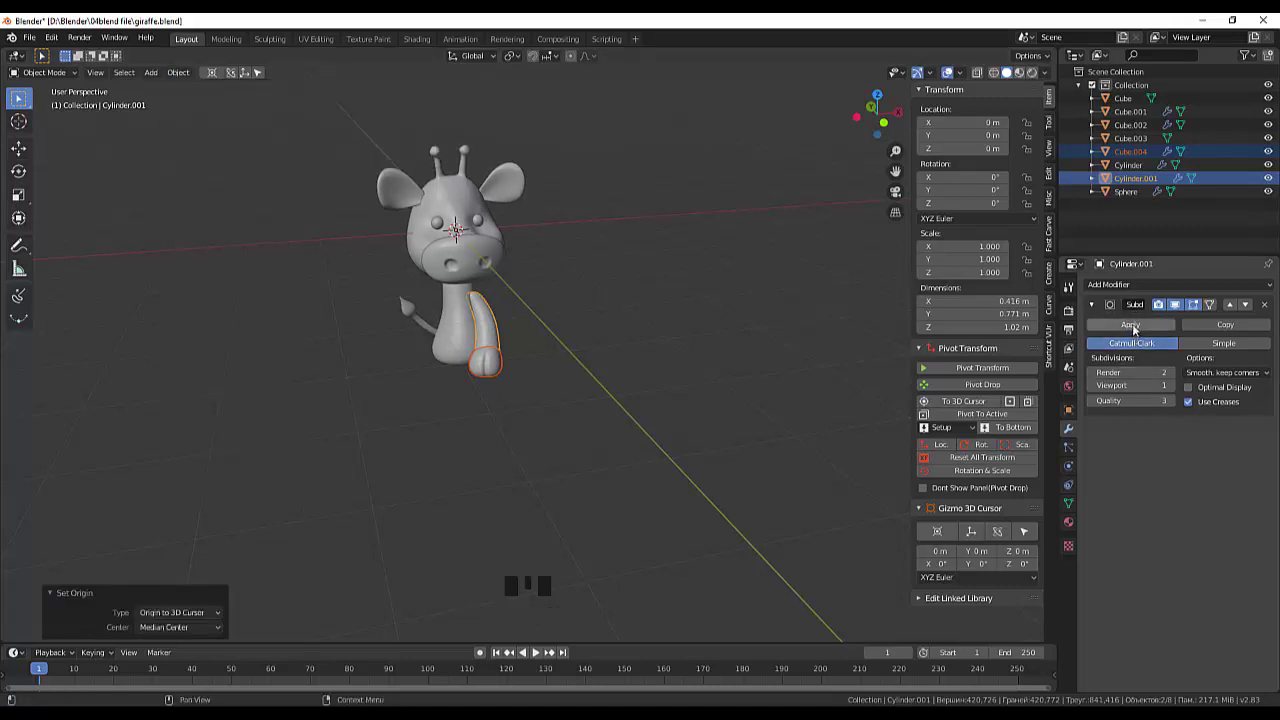
pyautogui.moveTo(1117, 286); pyautogui.dragTo(530, 414)
pyautogui.click(497, 366)
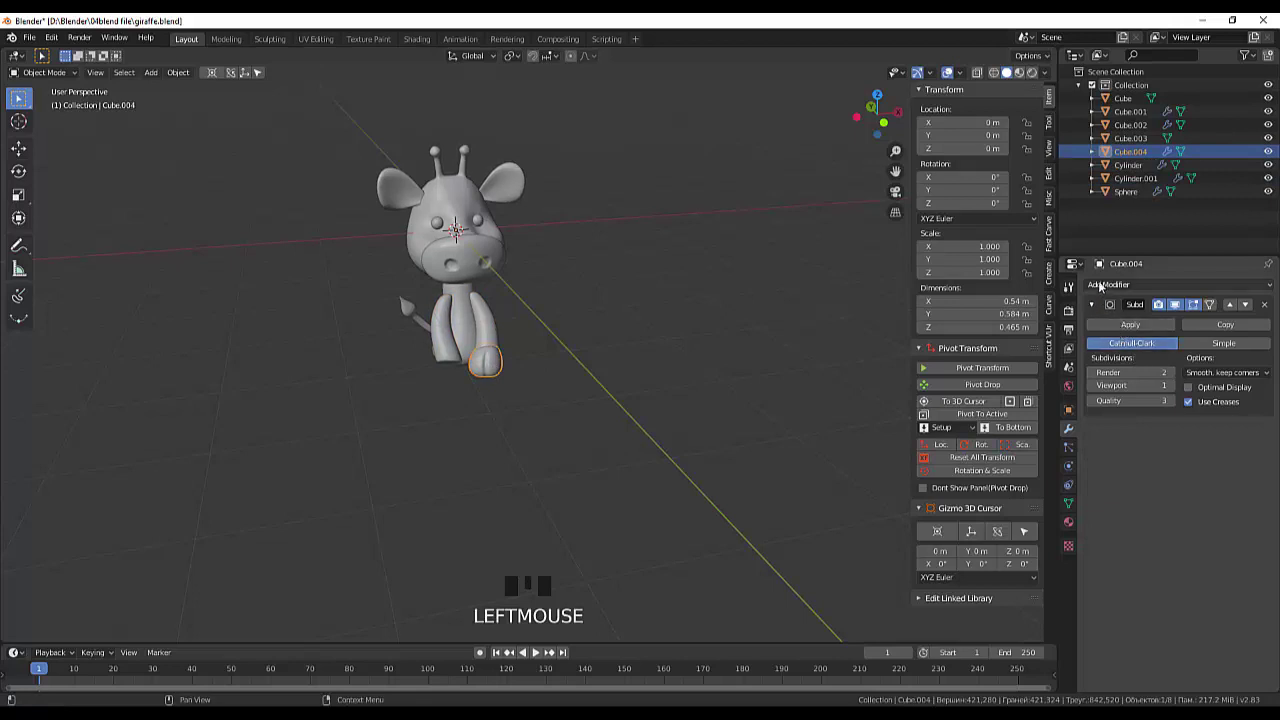
# Step: Mirror the hoof to the other side, giving two front hooves, and reselect the leg
pyautogui.moveTo(1105, 285); pyautogui.dragTo(745, 412)
pyautogui.moveTo(748, 381); pyautogui.dragTo(495, 441)
pyautogui.scroll(3)
pyautogui.moveTo(504, 433); pyautogui.dragTo(466, 397)
pyautogui.click(466, 397)
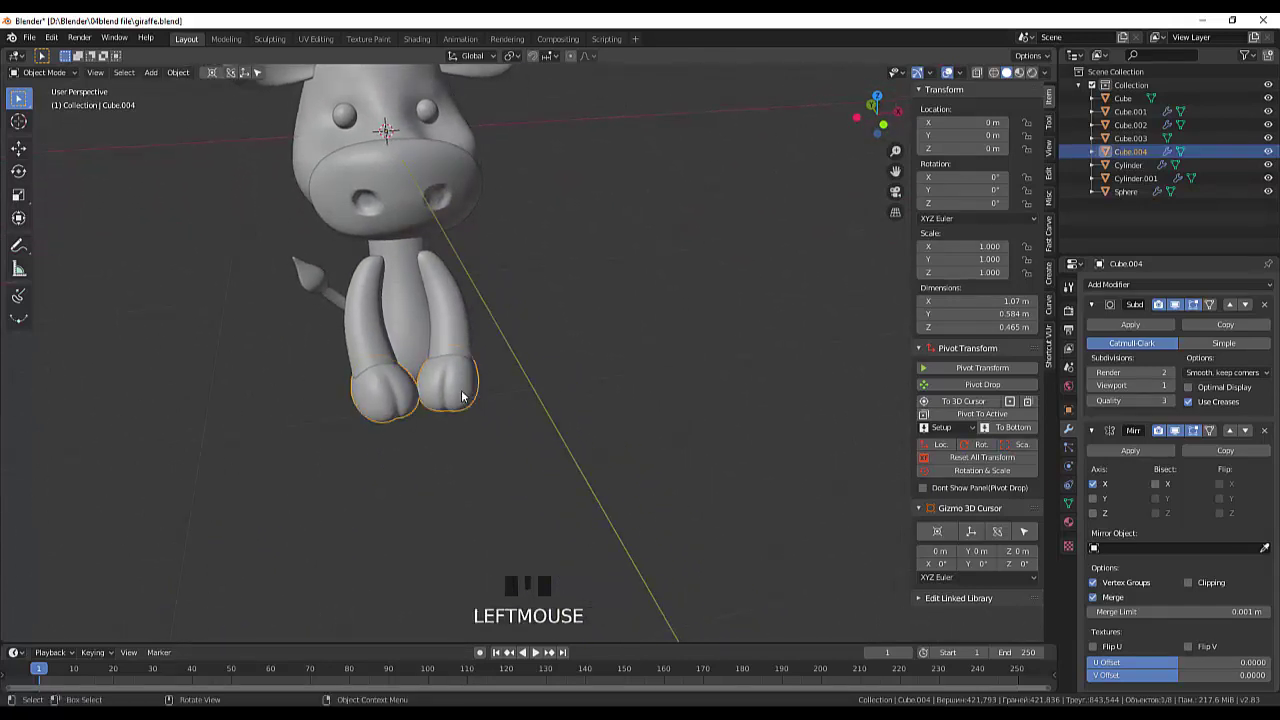
pyautogui.click(459, 341)
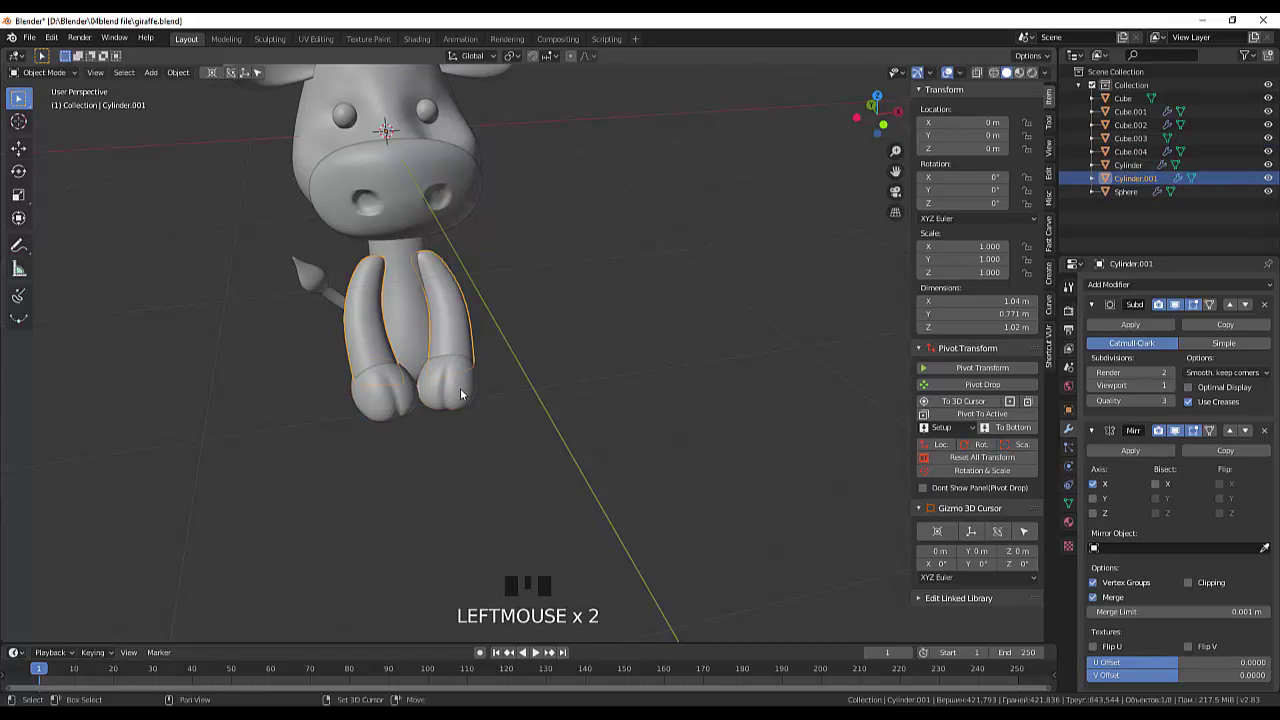
# Step: Select the leg and hoof together and enlarge them slightly
pyautogui.click(465, 395)
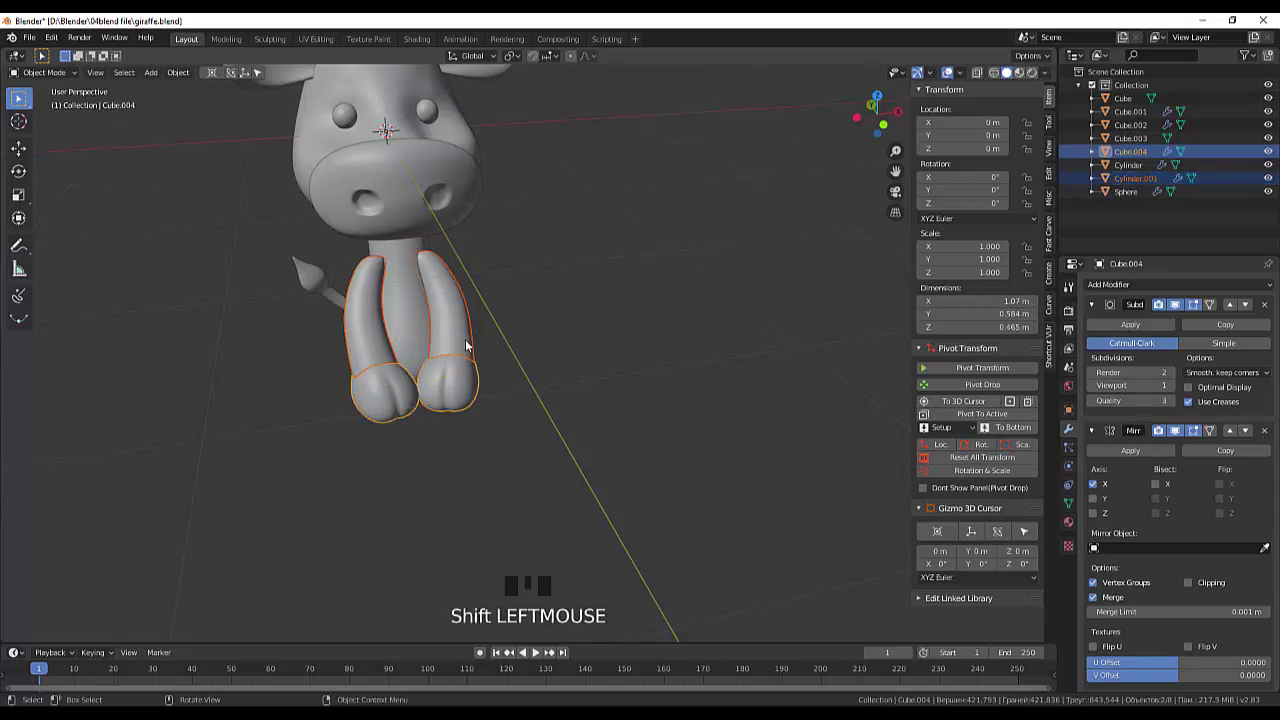
pyautogui.press('s')
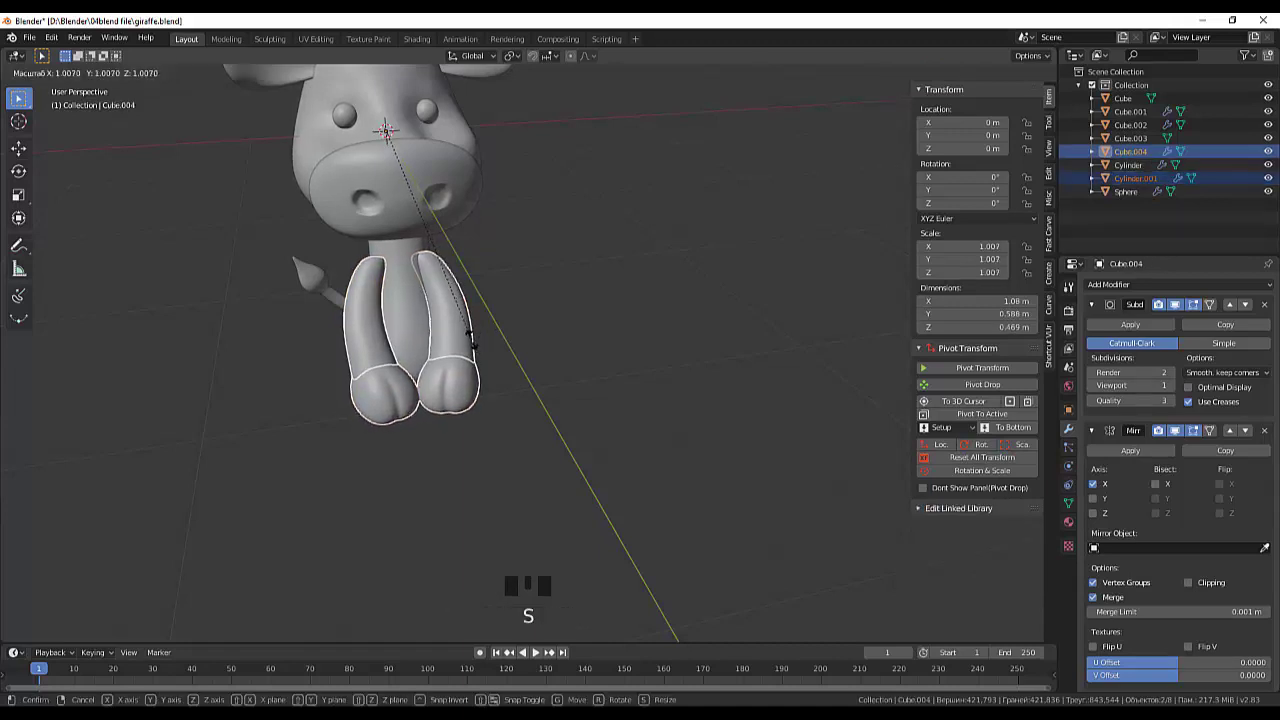
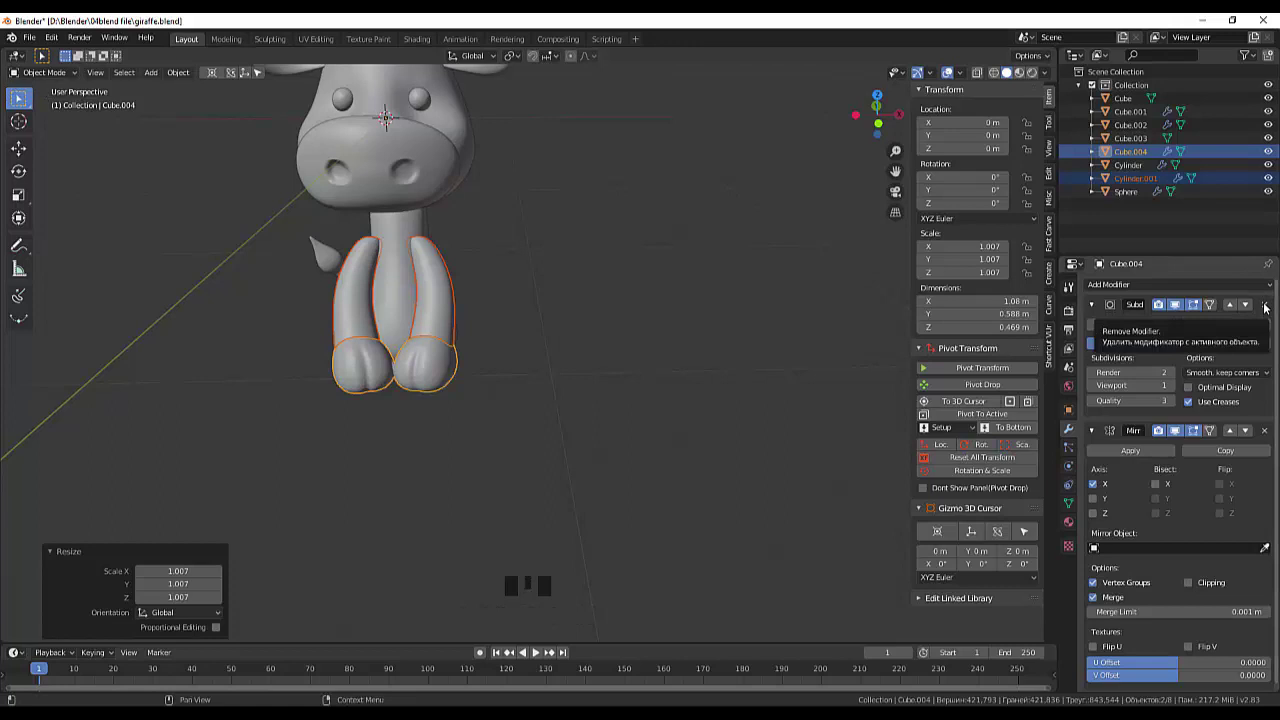
# Step: Delete the Mirror modifiers from the hoof and the leg, leaving one of each selected
pyautogui.click(1273, 306)
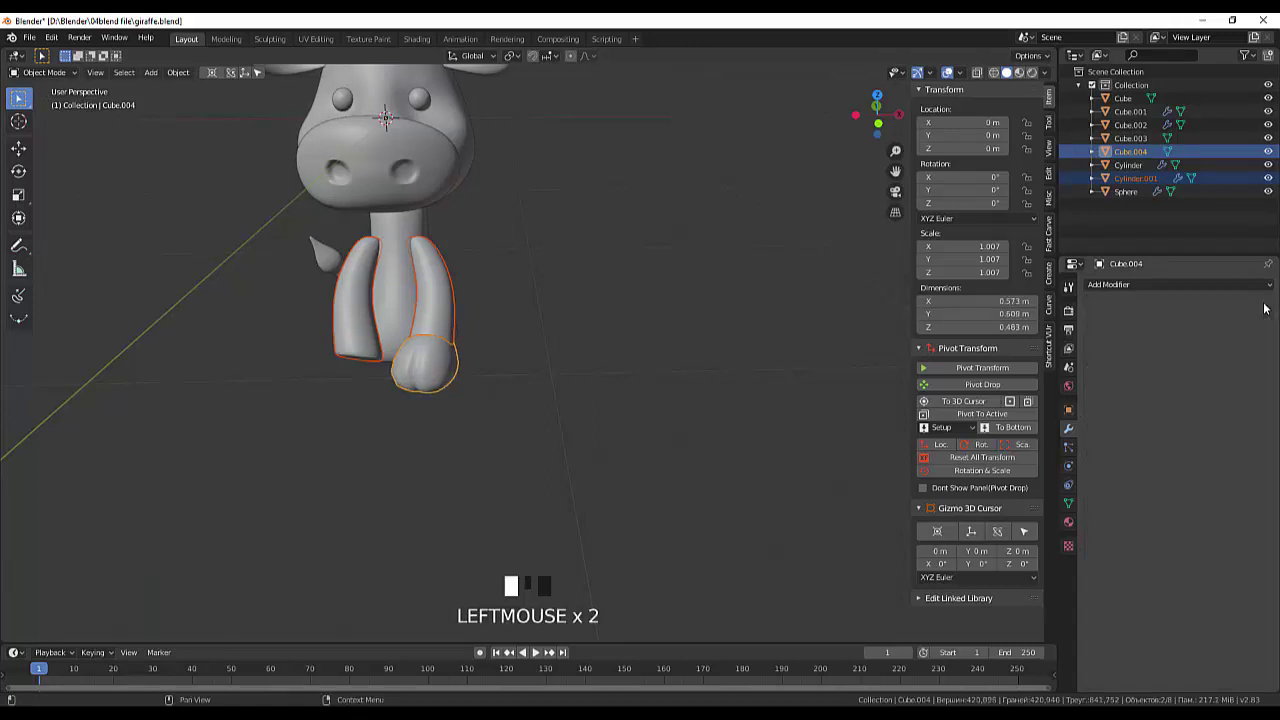
pyautogui.click(443, 317)
pyautogui.click(1273, 312)
pyautogui.click(1271, 310)
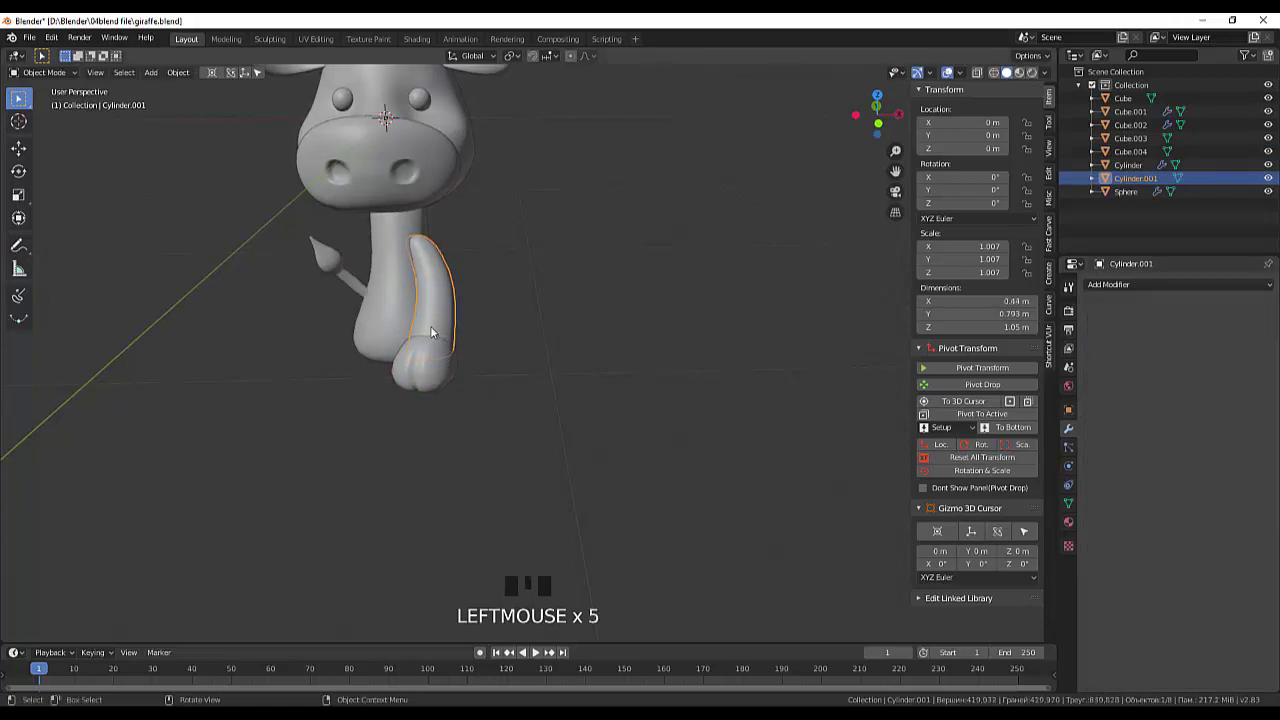
pyautogui.click(436, 329)
pyautogui.click(436, 384)
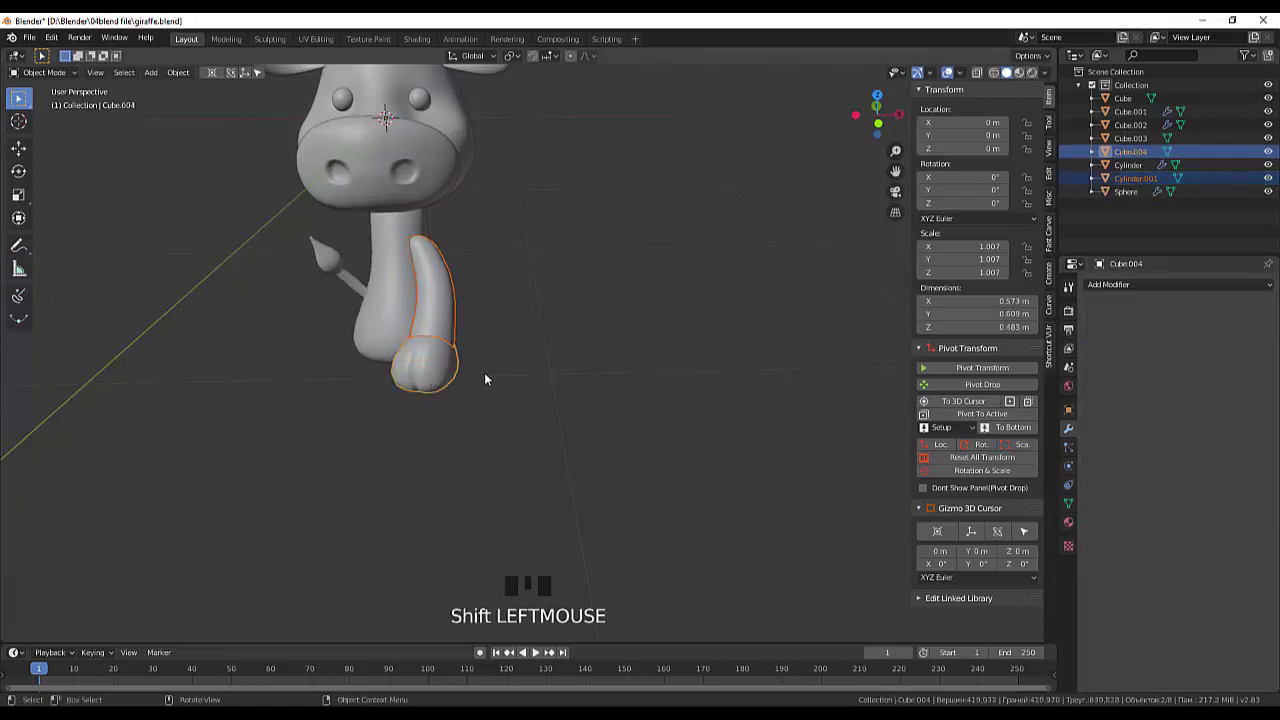
# Step: Shift the hoof sideways and tilt it to sit under the front leg
pyautogui.press('g')
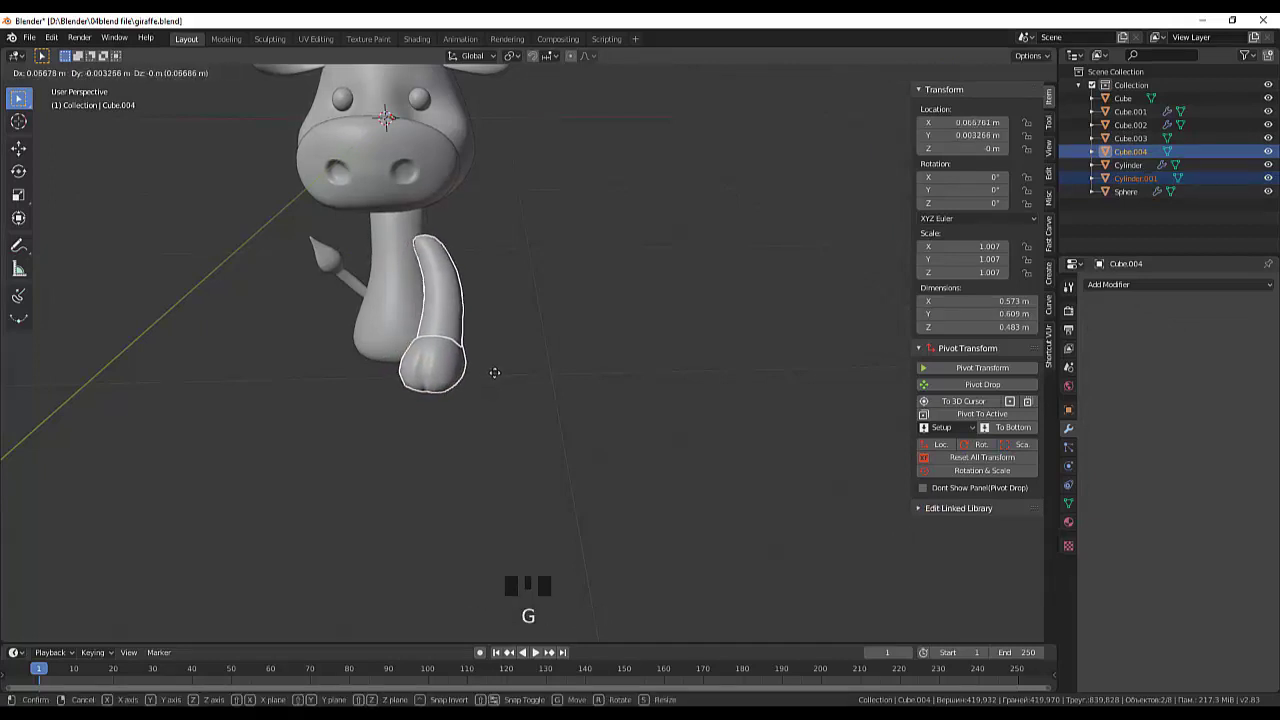
pyautogui.moveTo(546, 382); pyautogui.dragTo(465, 446)
pyautogui.click(465, 446)
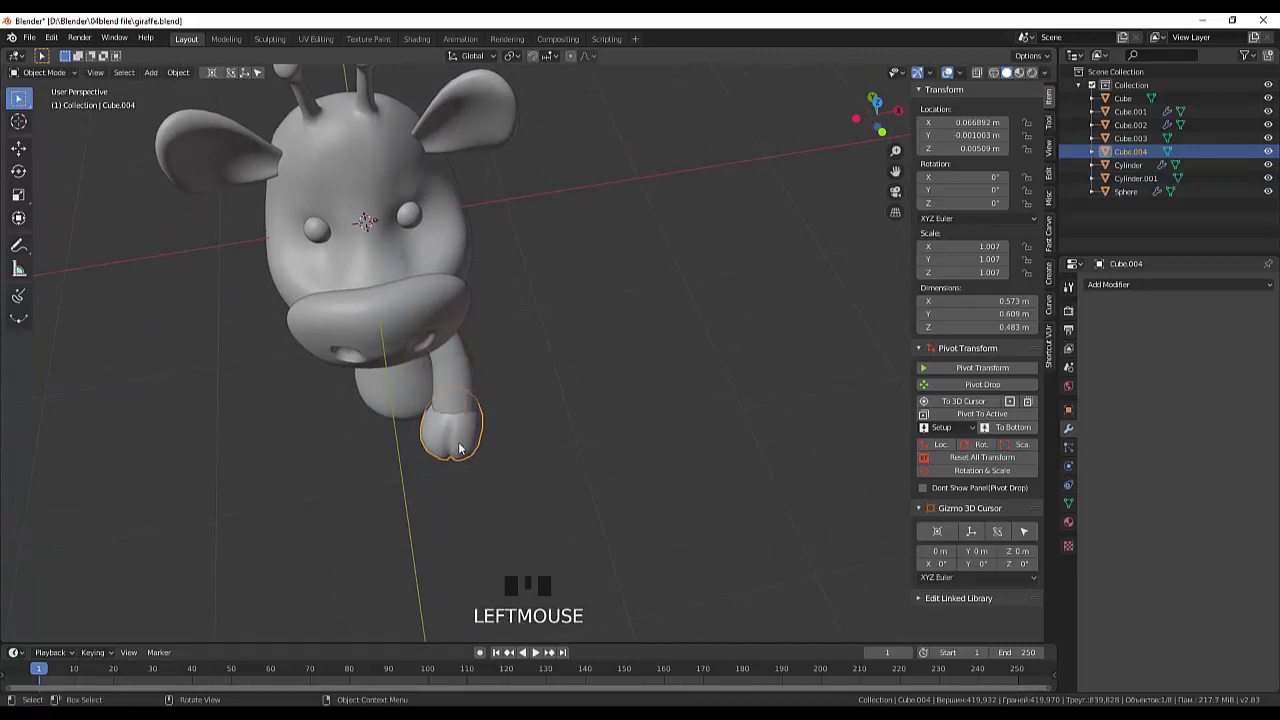
pyautogui.press('r')
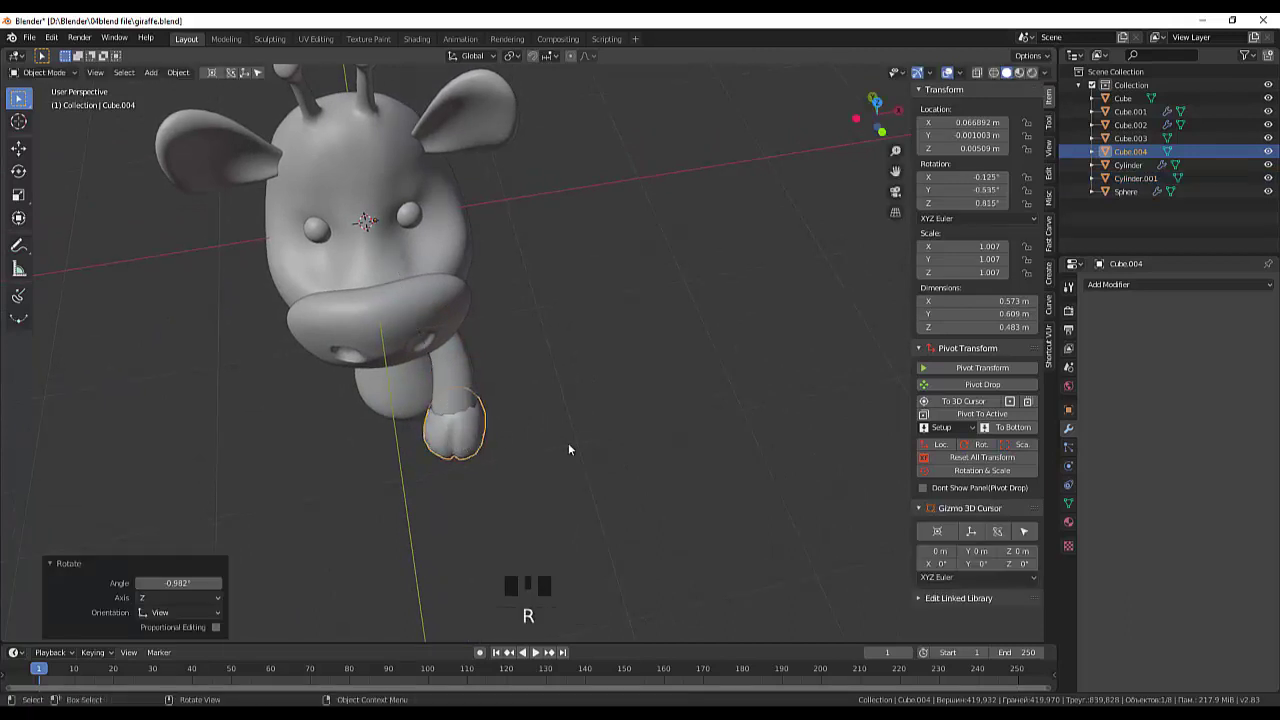
pyautogui.click(589, 450)
# Step: Inspect the hoof from another angle and check it in Right Orthographic view
pyautogui.moveTo(597, 424); pyautogui.dragTo(430, 346)
pyautogui.click(430, 346)
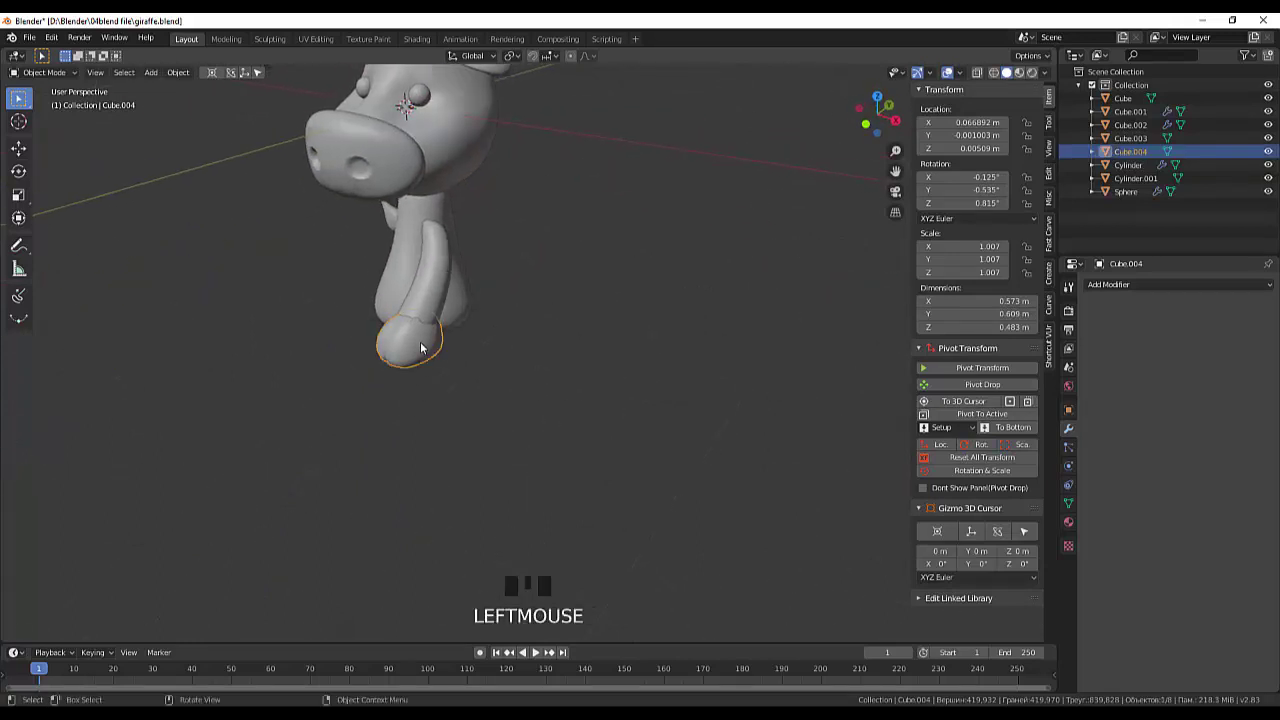
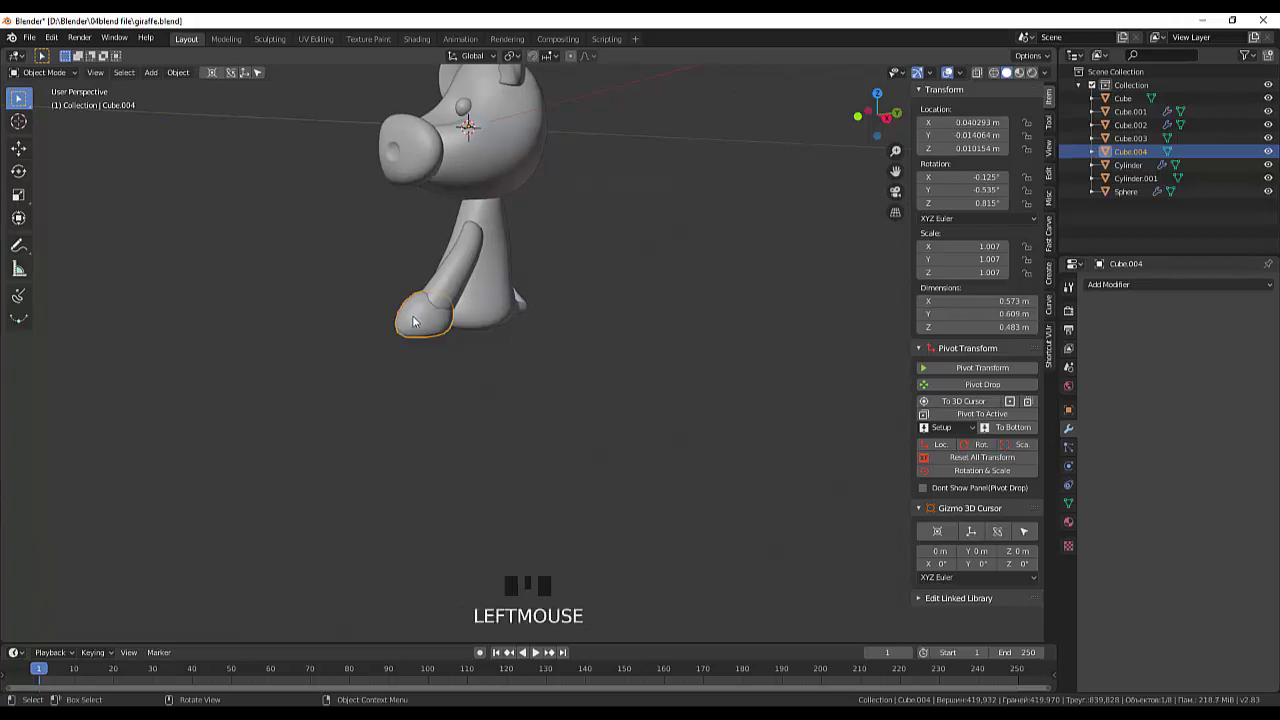
pyautogui.press('KP_3')
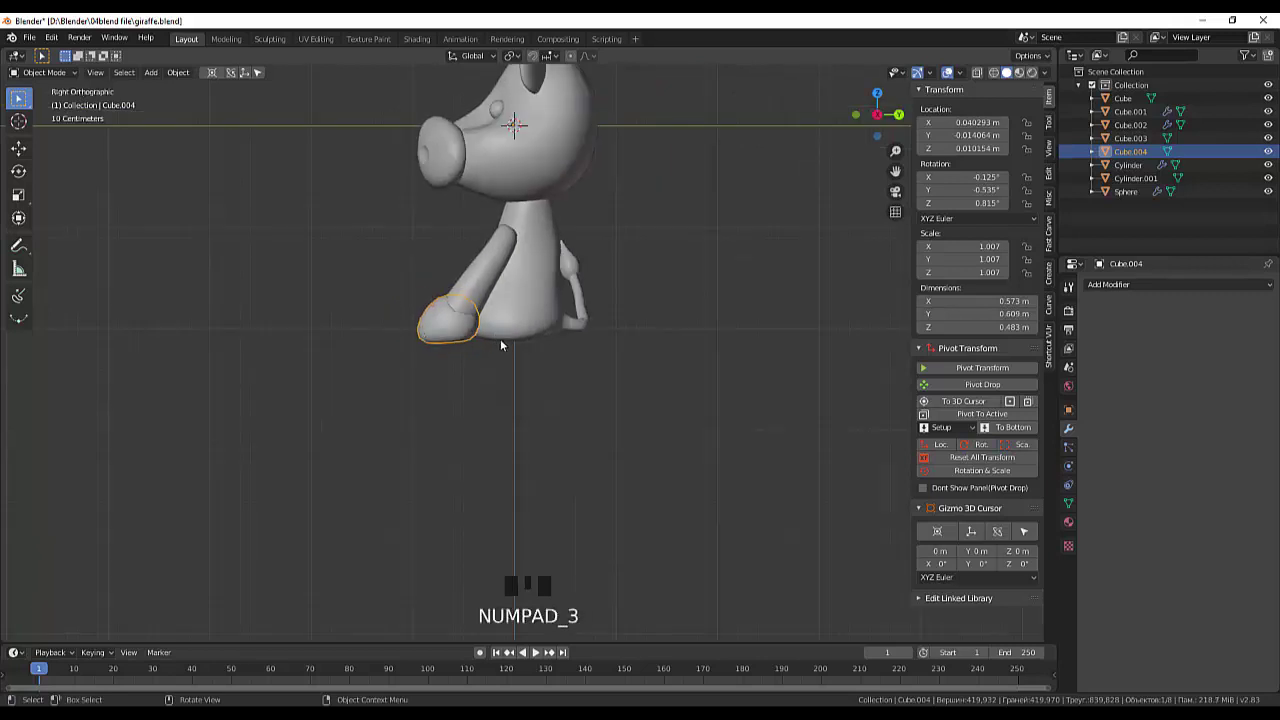
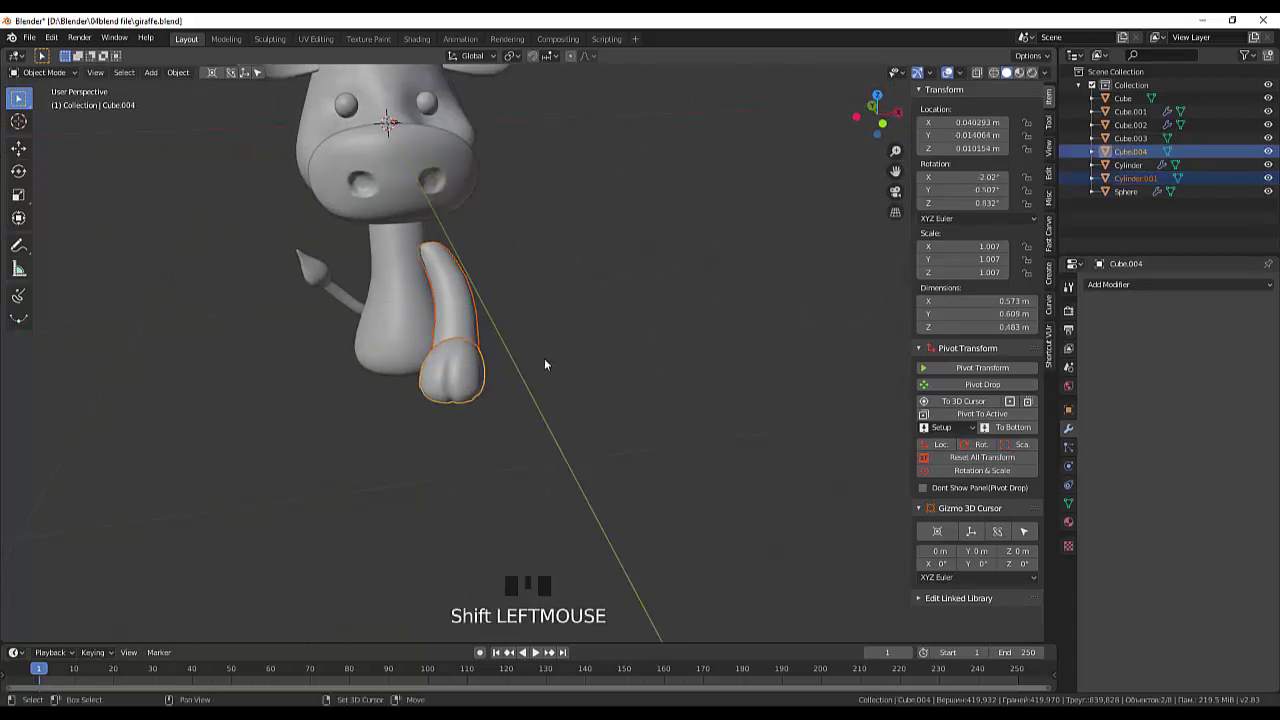
# Step: Position the hoof and add Mirror modifiers to the hoof and the front leg
pyautogui.press('g')
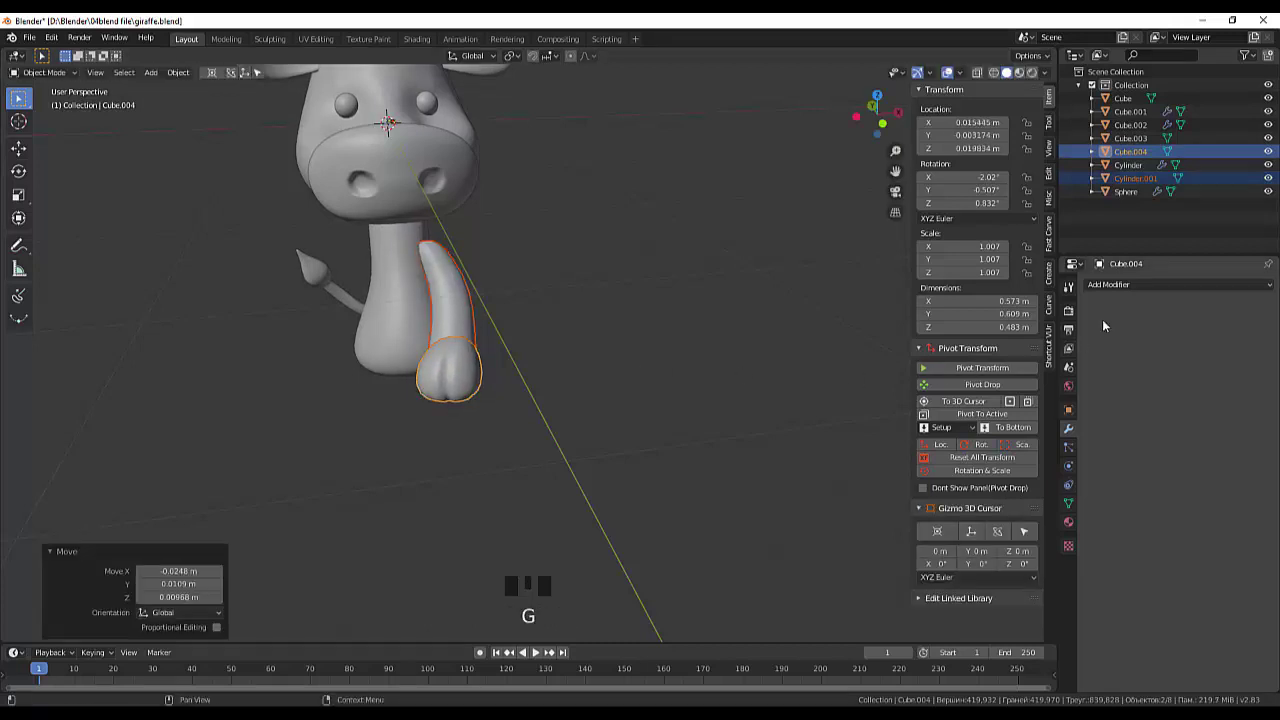
pyautogui.moveTo(1125, 291); pyautogui.dragTo(986, 462)
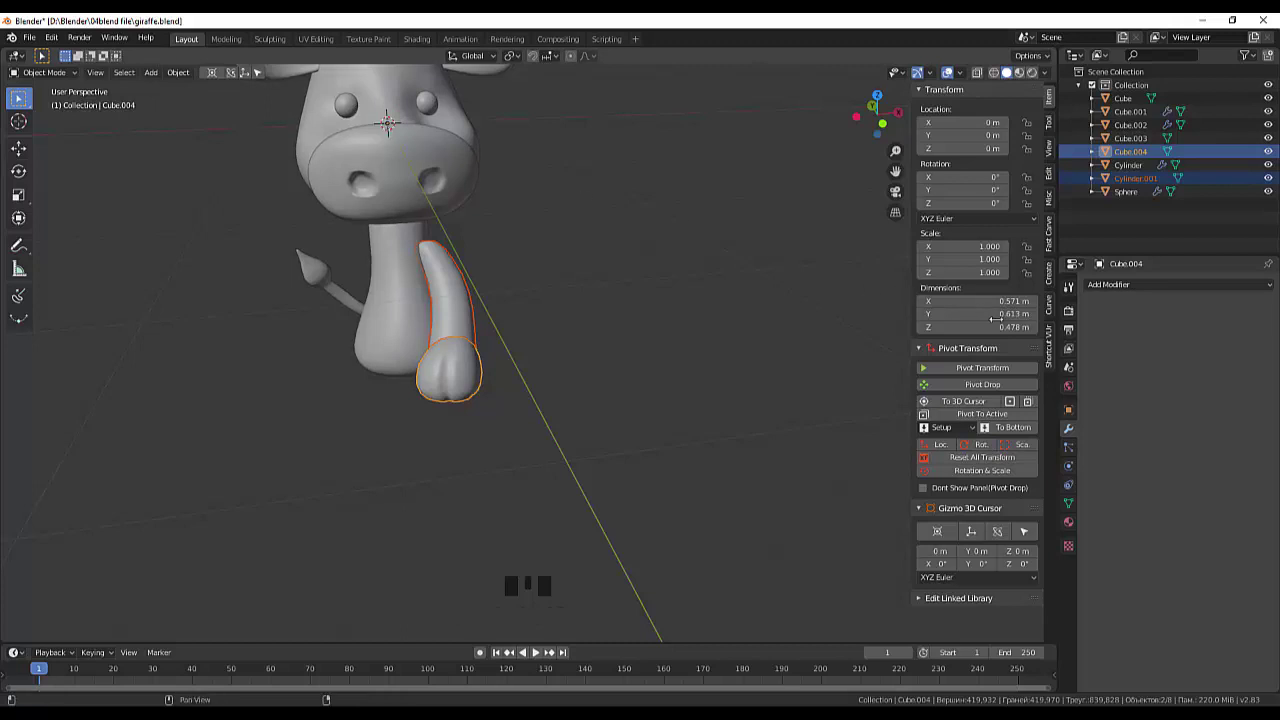
pyautogui.moveTo(1106, 287); pyautogui.dragTo(1012, 422)
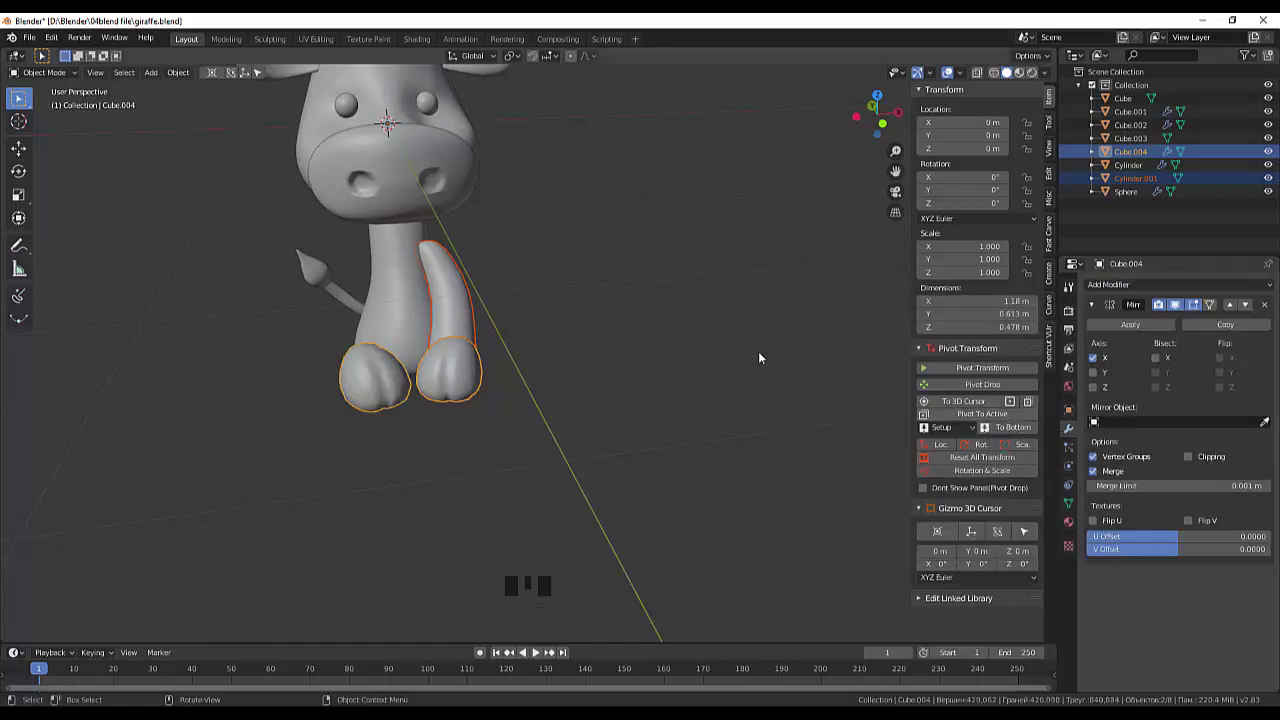
pyautogui.click(451, 311)
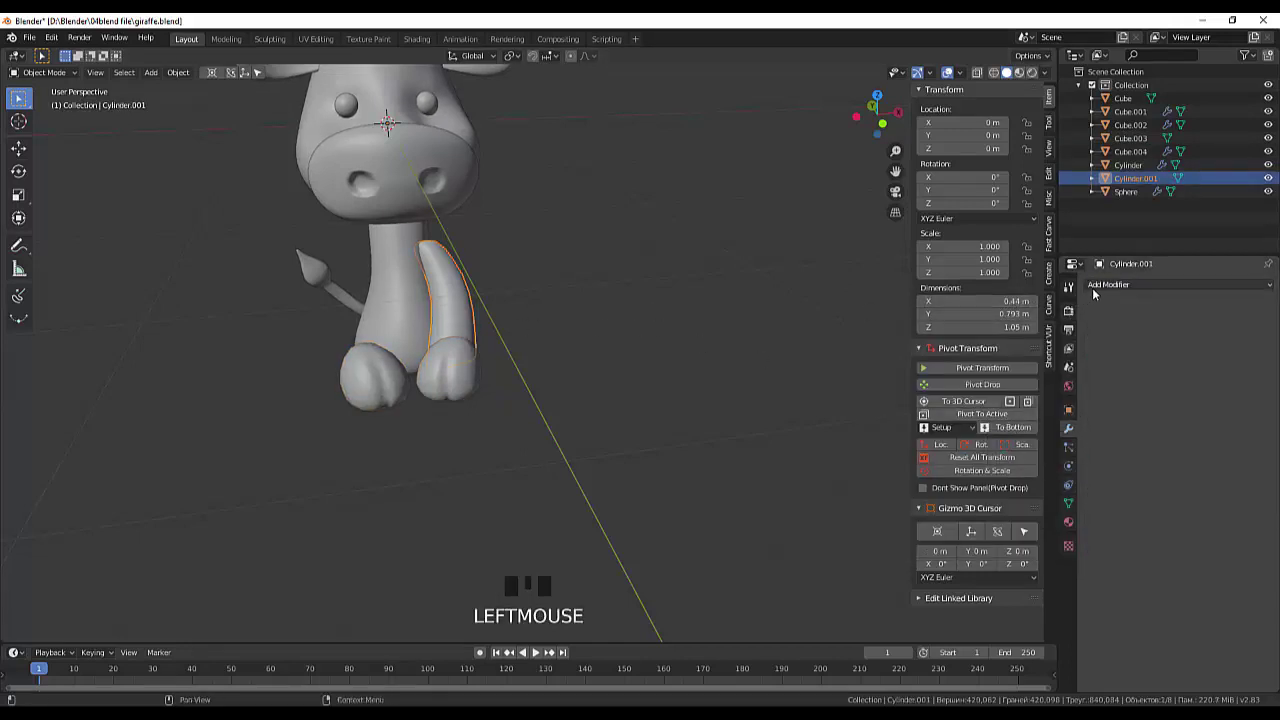
pyautogui.moveTo(1101, 292); pyautogui.dragTo(780, 419)
pyautogui.moveTo(777, 369); pyautogui.dragTo(184, 323)
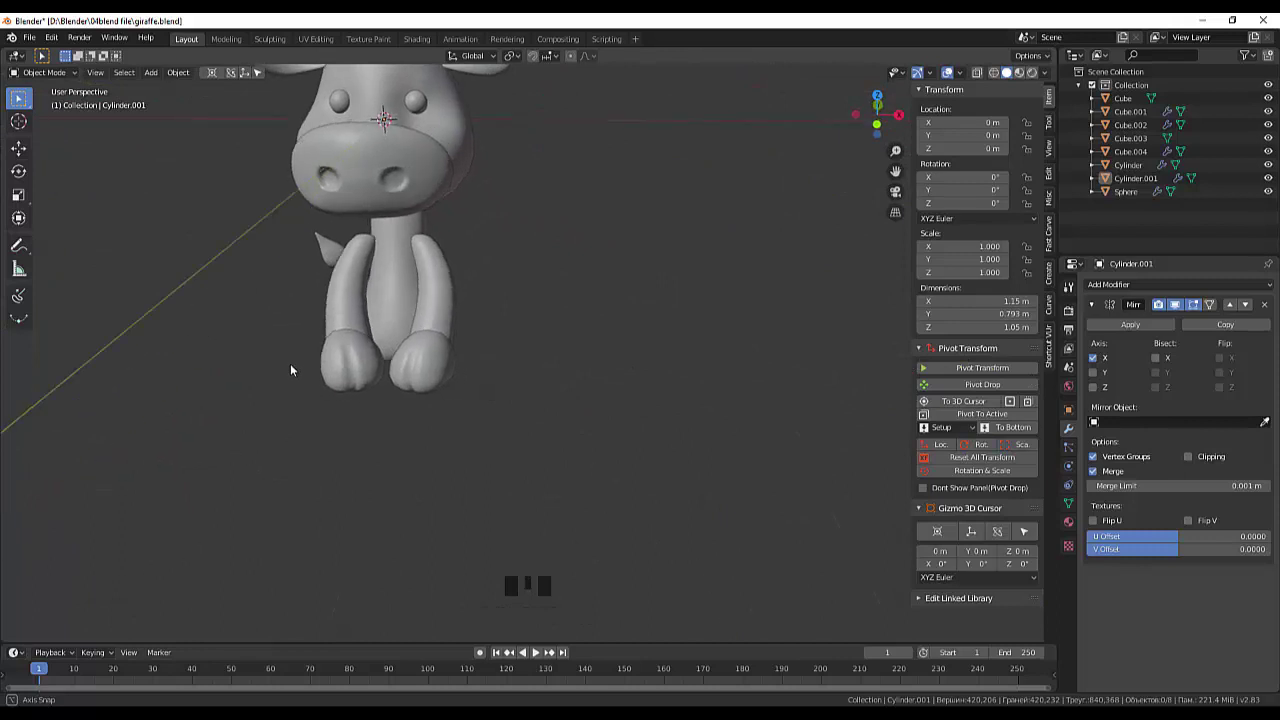
# Step: Orbit around the giraffe to inspect the mirrored legs from front and side
pyautogui.scroll(-3)
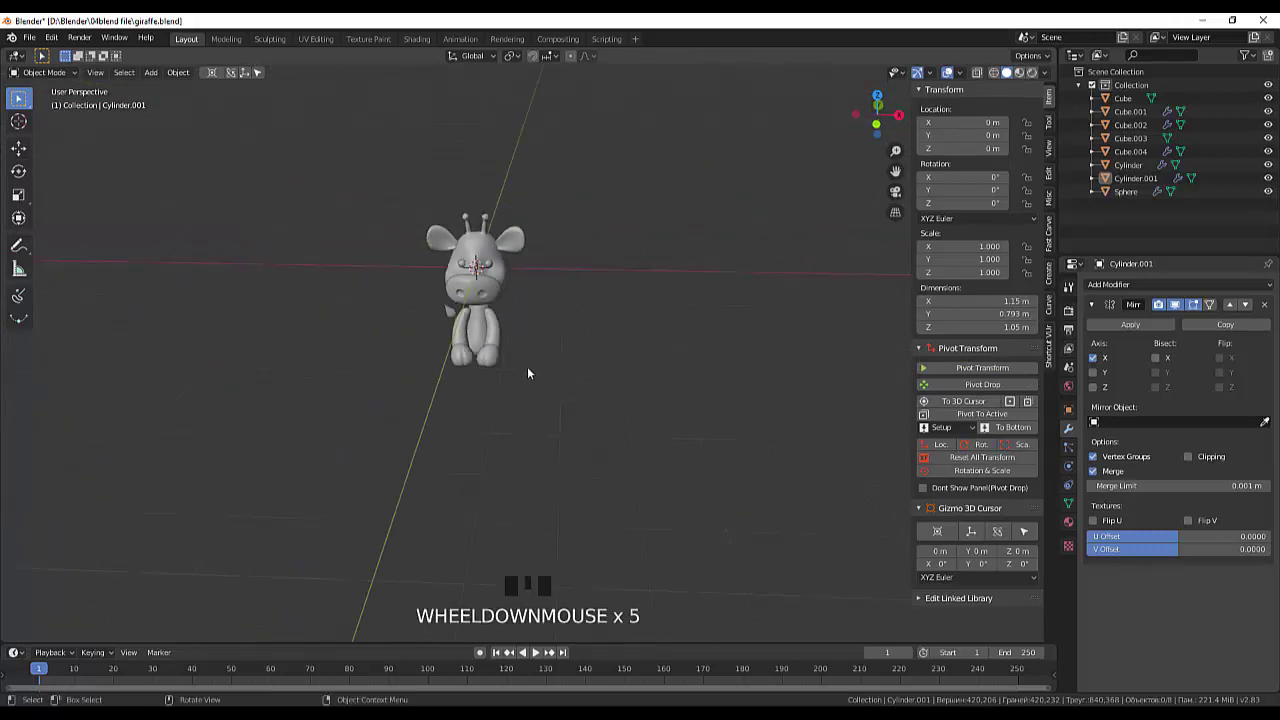
pyautogui.moveTo(537, 370); pyautogui.dragTo(528, 359)
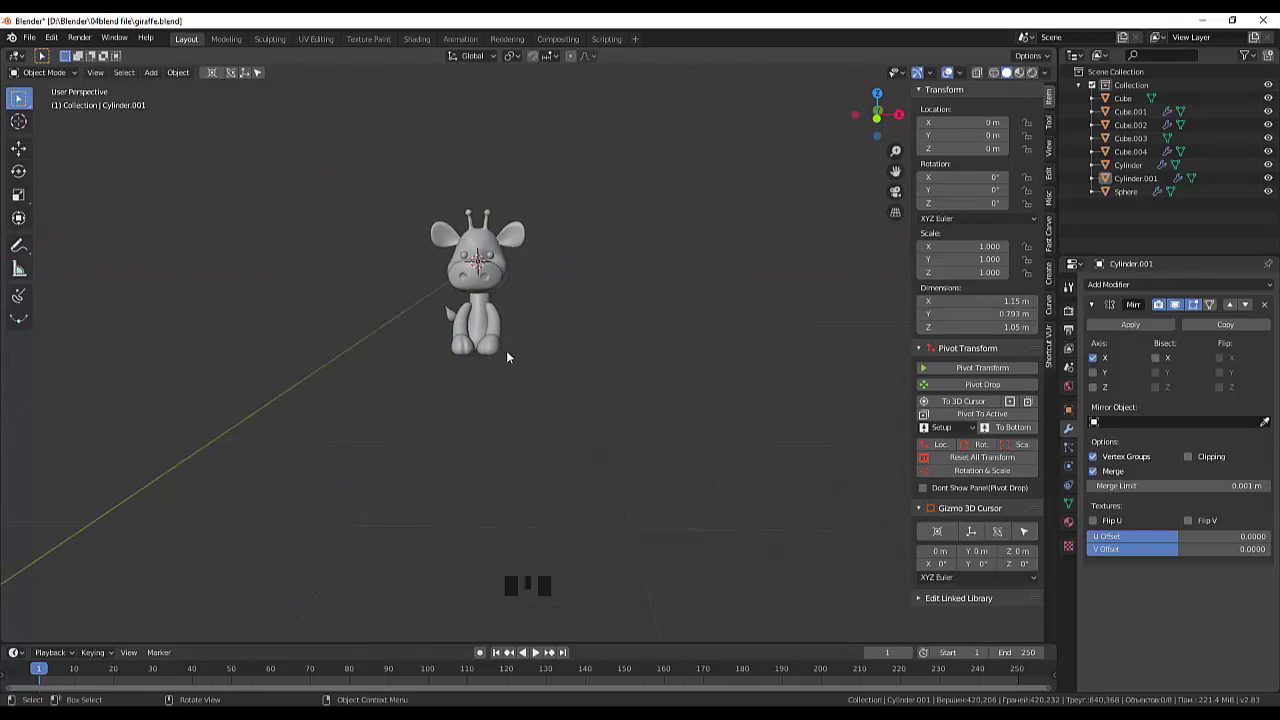
pyautogui.moveTo(535, 366); pyautogui.dragTo(503, 322)
pyautogui.click(503, 322)
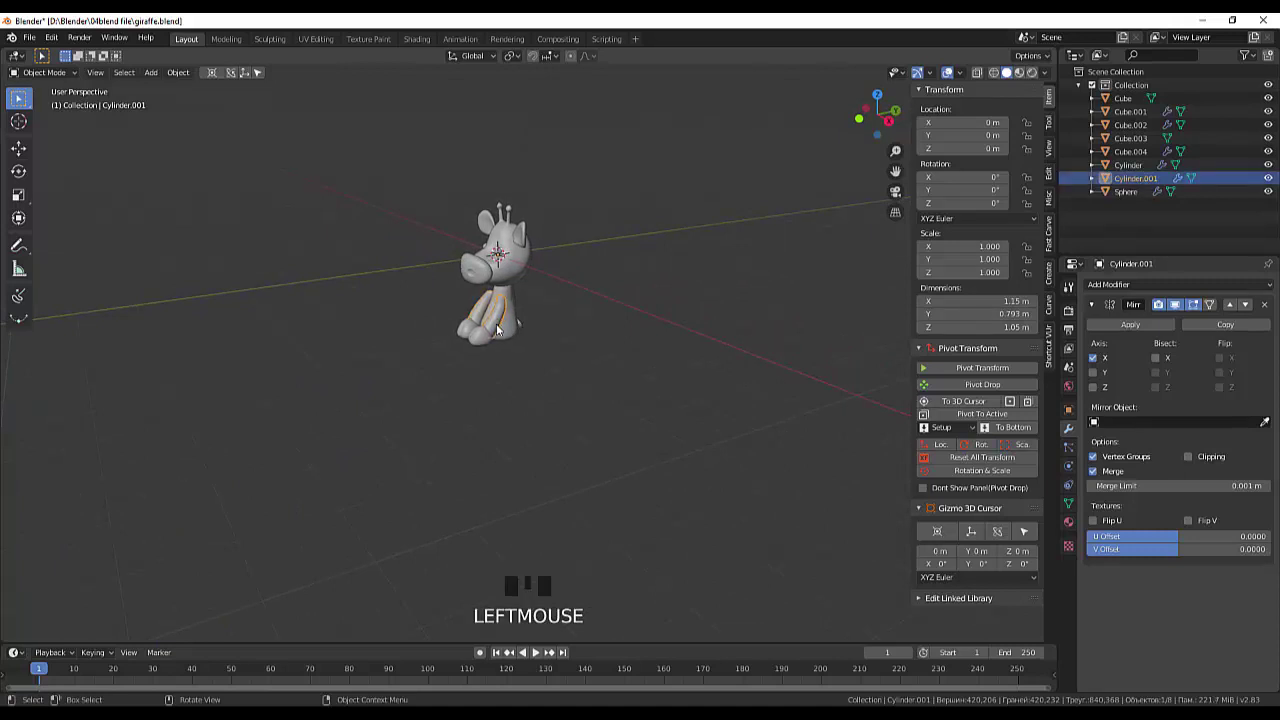
pyautogui.click(487, 344)
pyautogui.click(532, 360)
pyautogui.click(502, 319)
pyautogui.click(578, 398)
pyautogui.moveTo(584, 400); pyautogui.dragTo(629, 405)
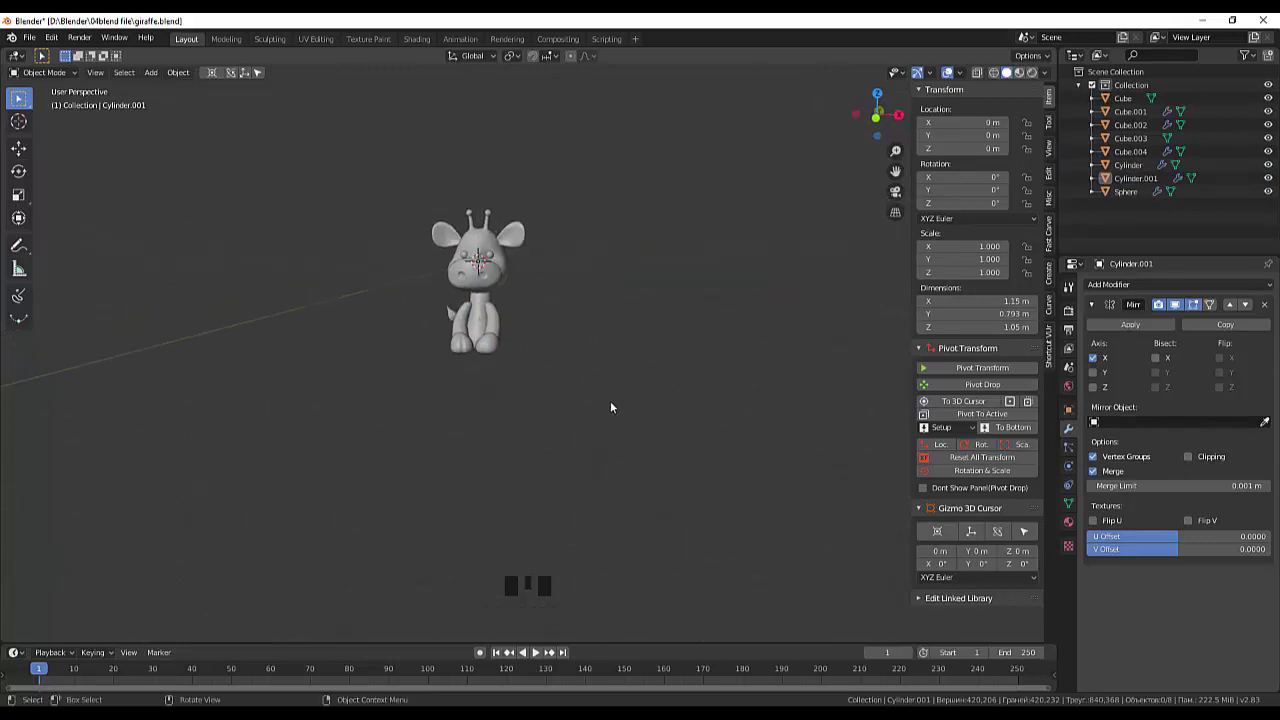
pyautogui.scroll(3)
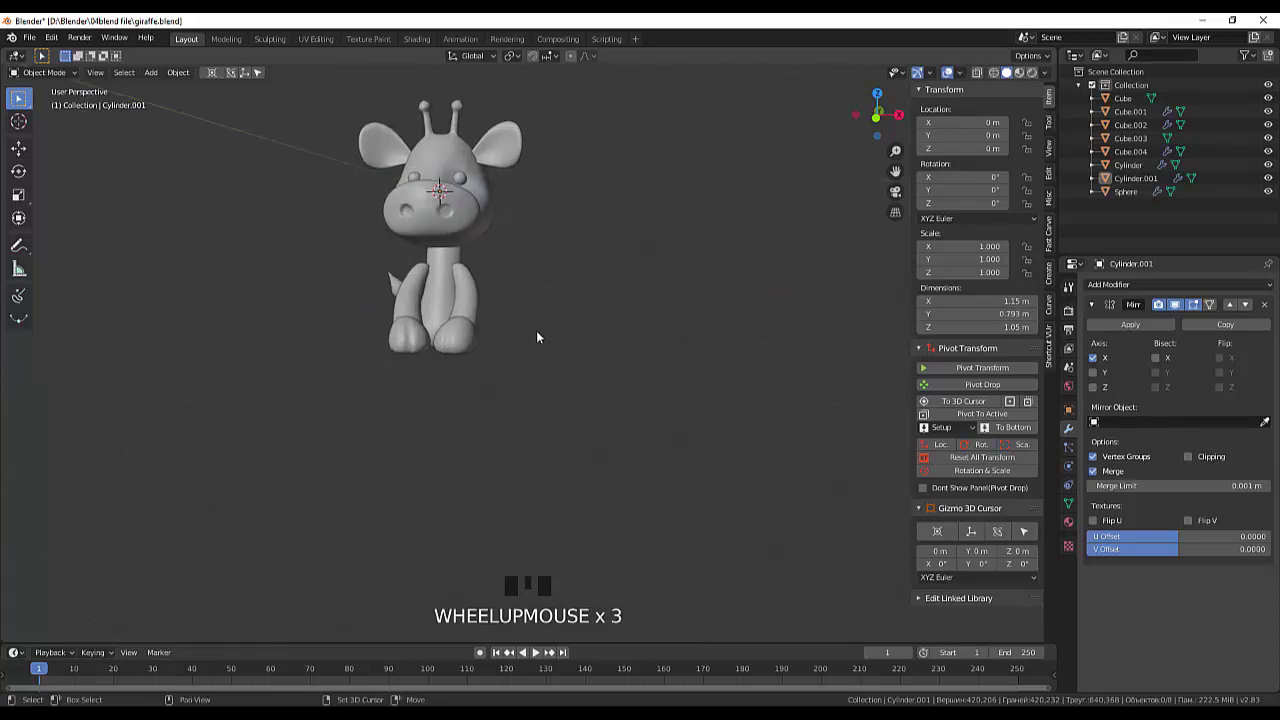
pyautogui.moveTo(555, 350); pyautogui.dragTo(615, 440)
pyautogui.moveTo(617, 442); pyautogui.dragTo(547, 340)
pyautogui.click(545, 335)
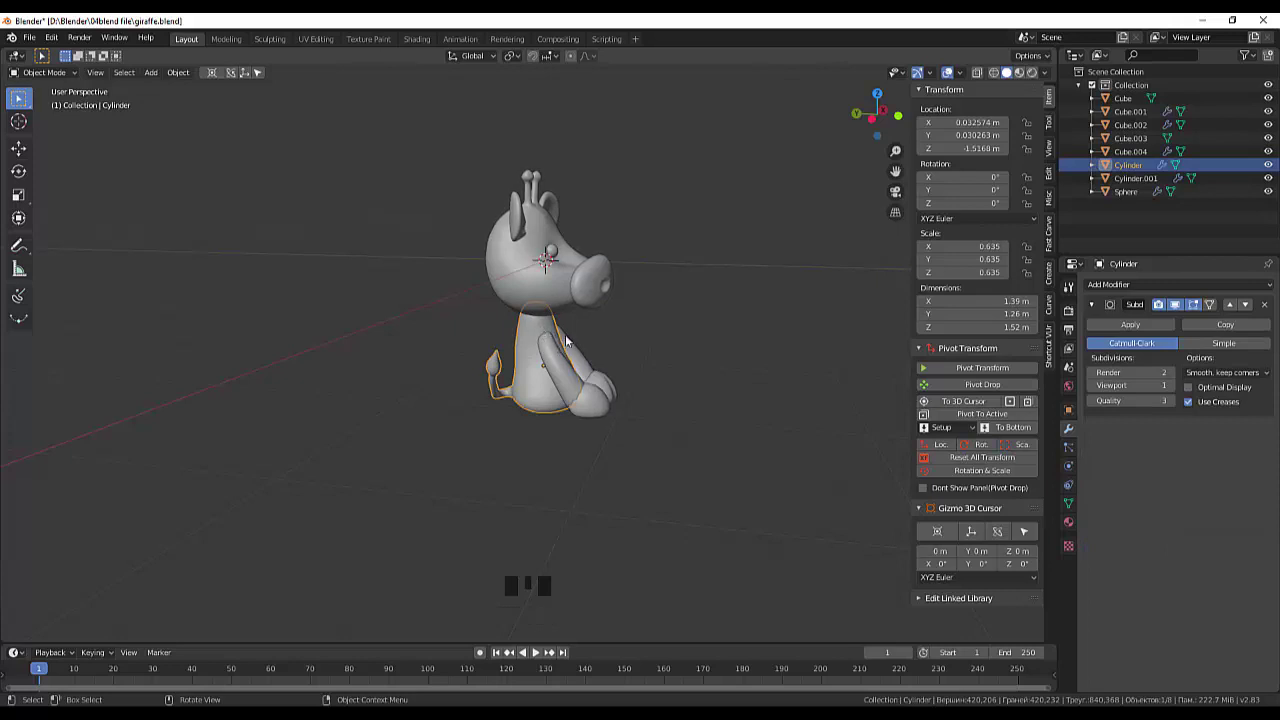
pyautogui.moveTo(585, 346); pyautogui.dragTo(579, 350)
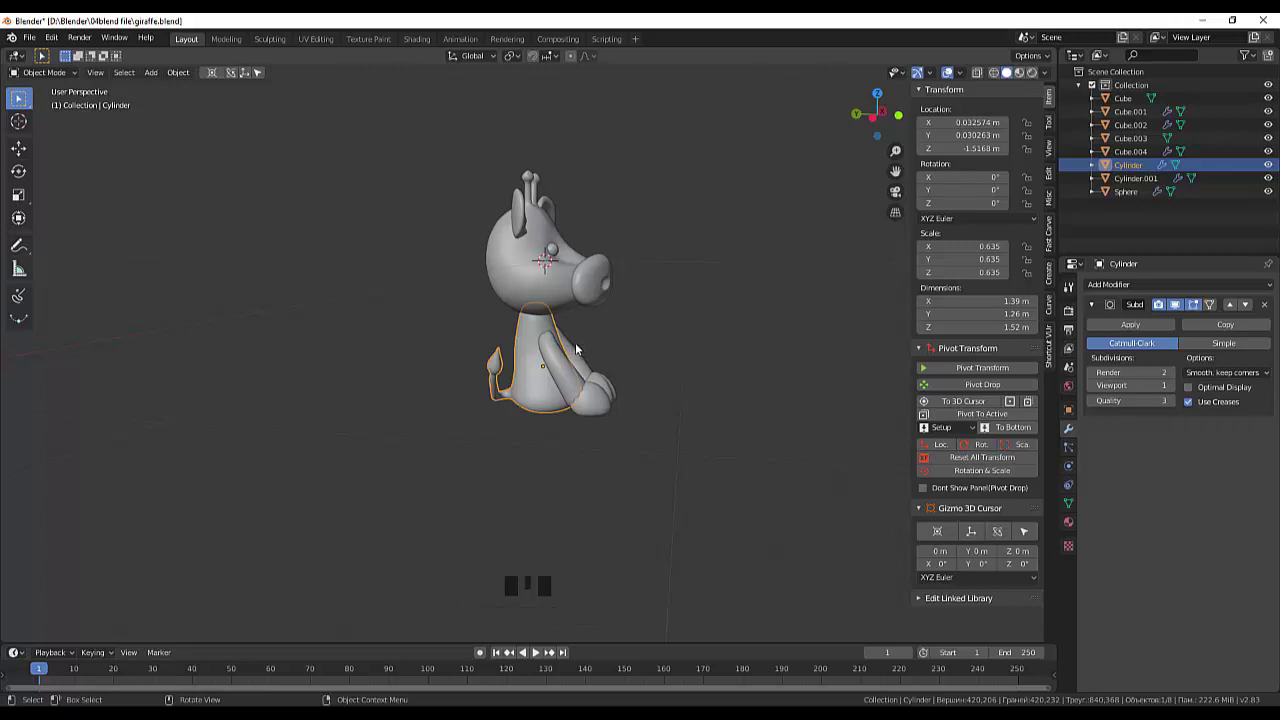
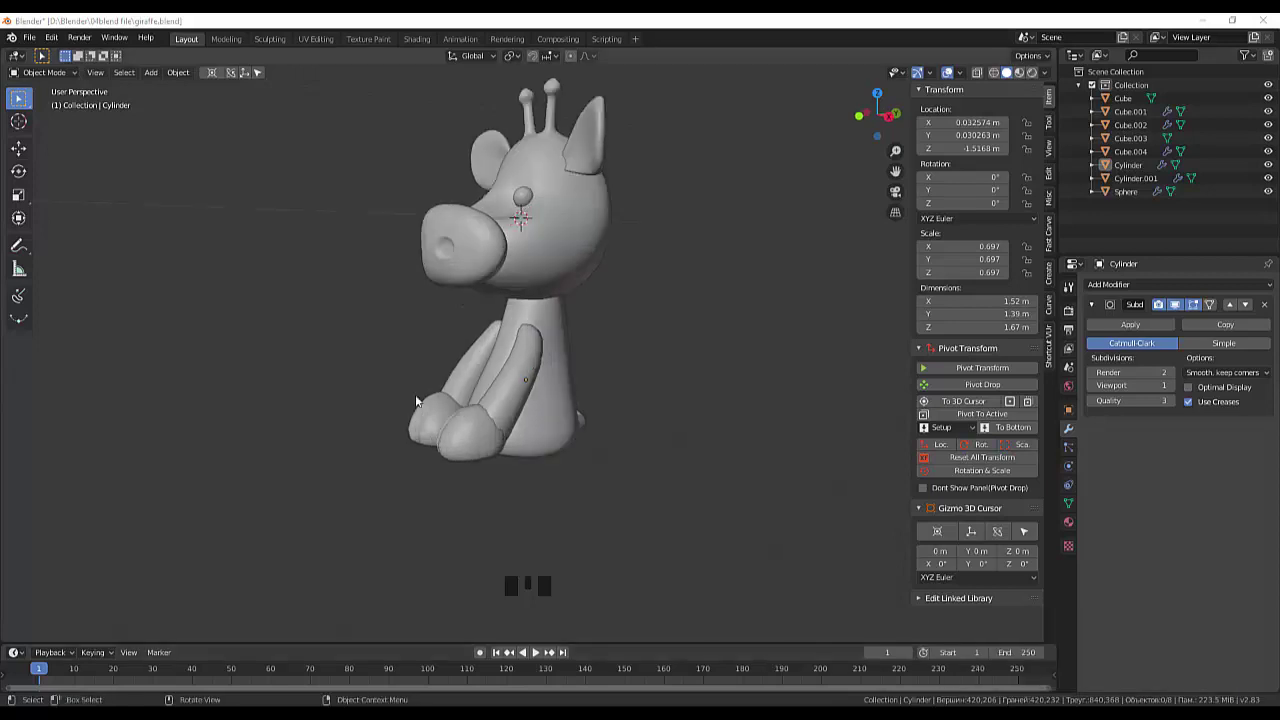
pyautogui.moveTo(666, 419); pyautogui.dragTo(677, 446)
# Step: Add a mesh cylinder, shrink it slim, stretch it taller on Z beside the giraffe
pyautogui.press('shift+a')
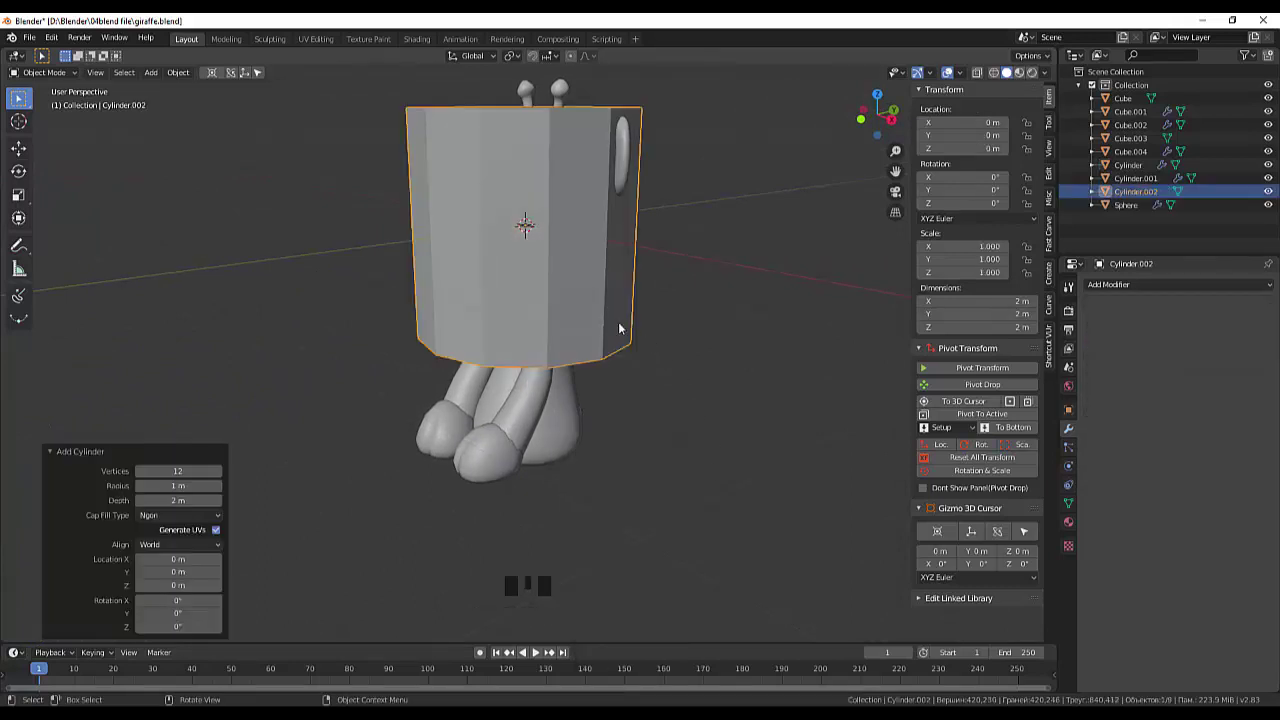
pyautogui.moveTo(654, 371); pyautogui.dragTo(587, 291)
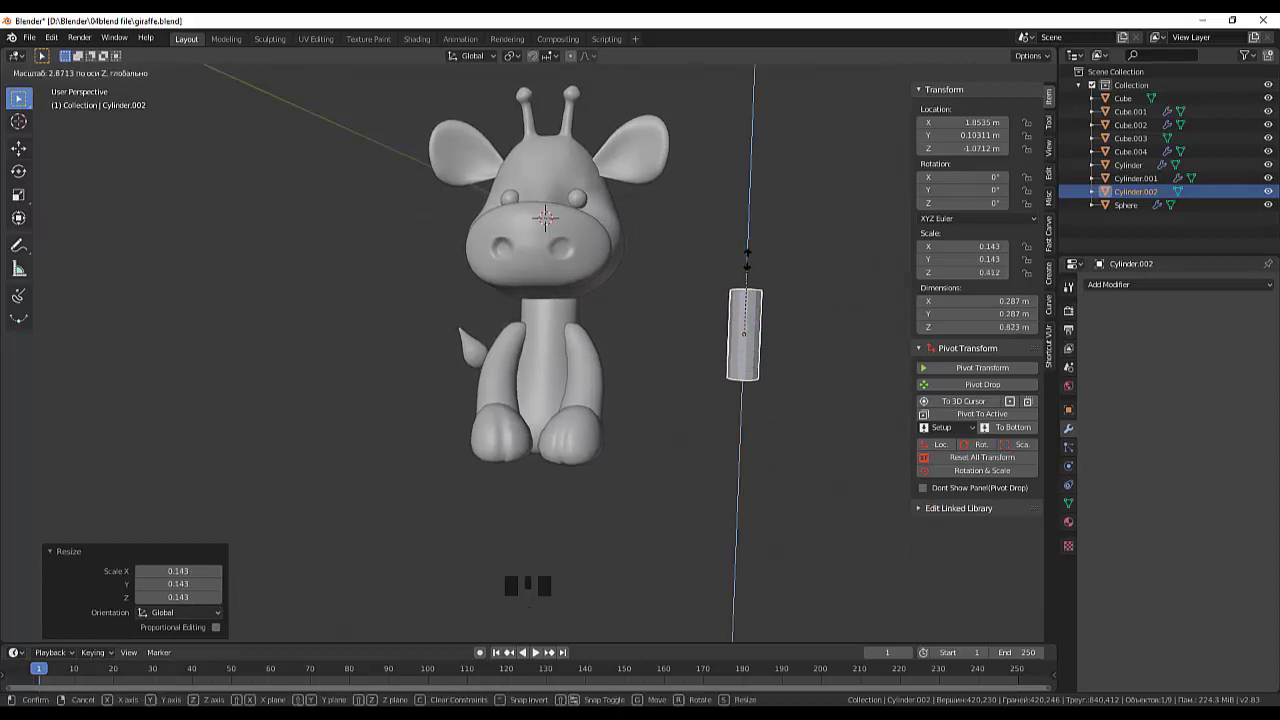
pyautogui.moveTo(765, 322); pyautogui.dragTo(737, 338)
pyautogui.scroll(3)
pyautogui.moveTo(746, 331); pyautogui.dragTo(606, 469)
pyautogui.click(606, 469)
pyautogui.click(606, 472)
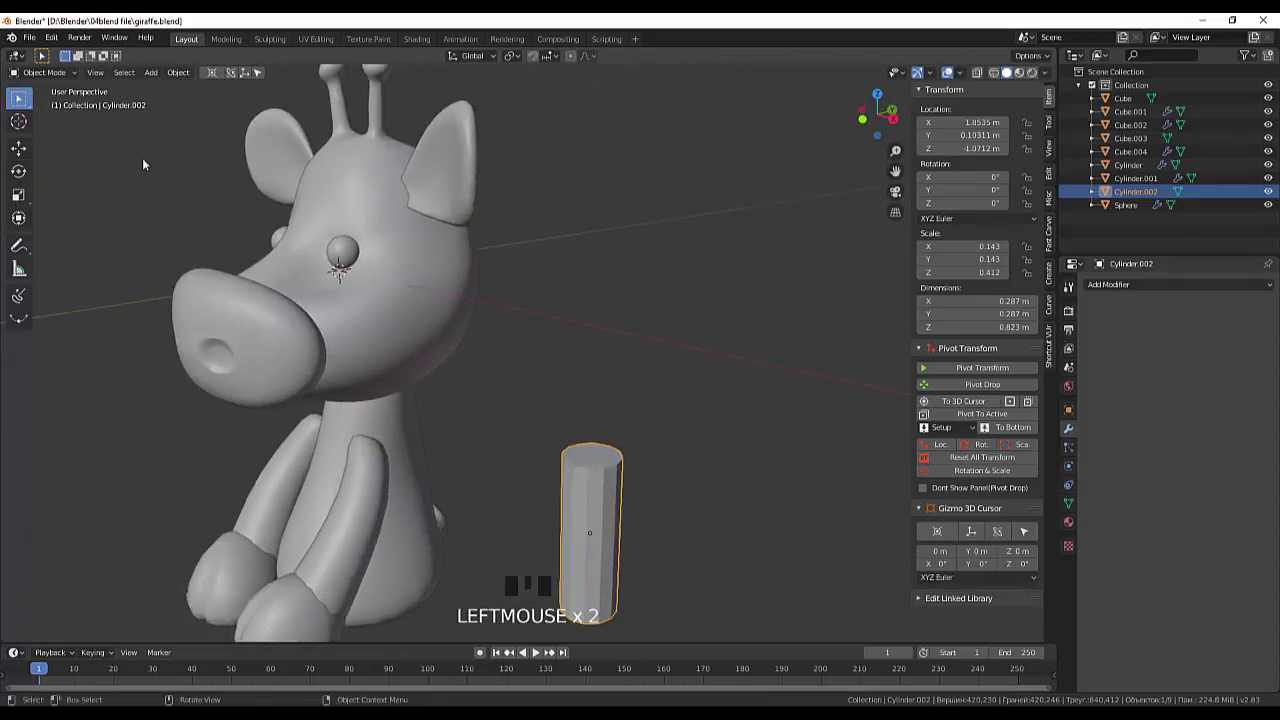
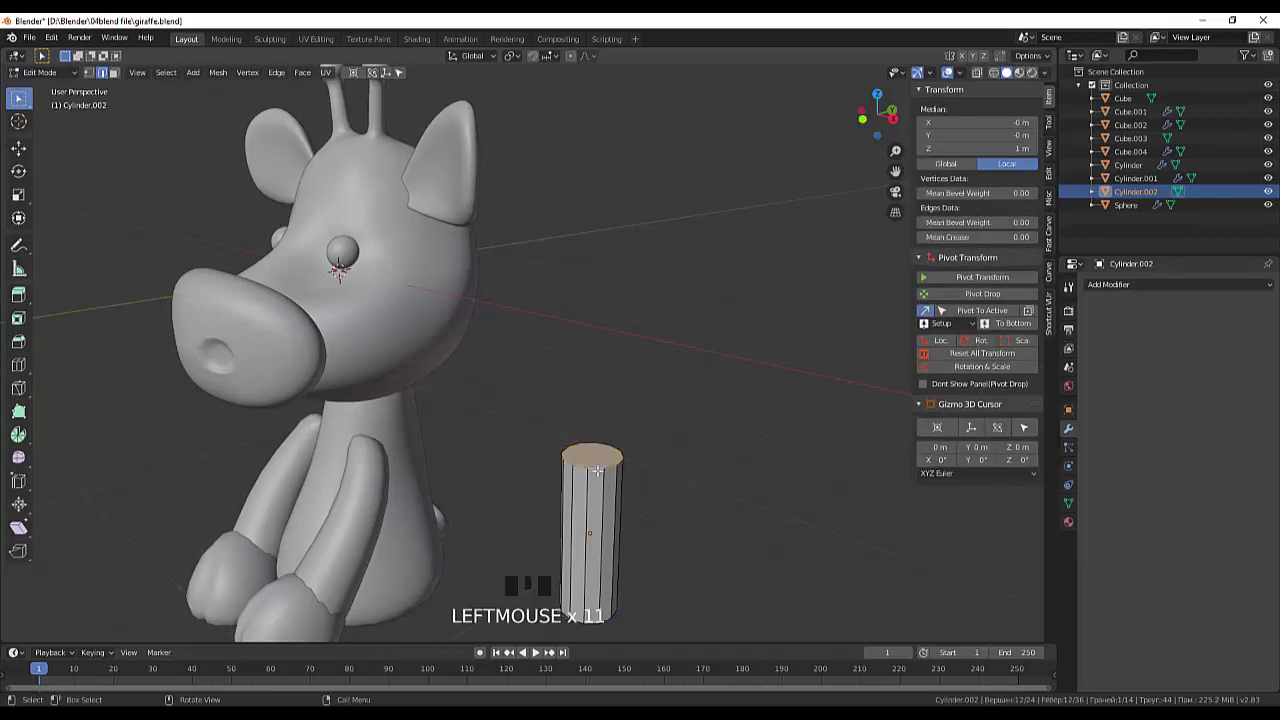
# Step: Inset and round the cylinder's top and bottom faces and add loop cuts around its middle
pyautogui.press('ctrl+b')
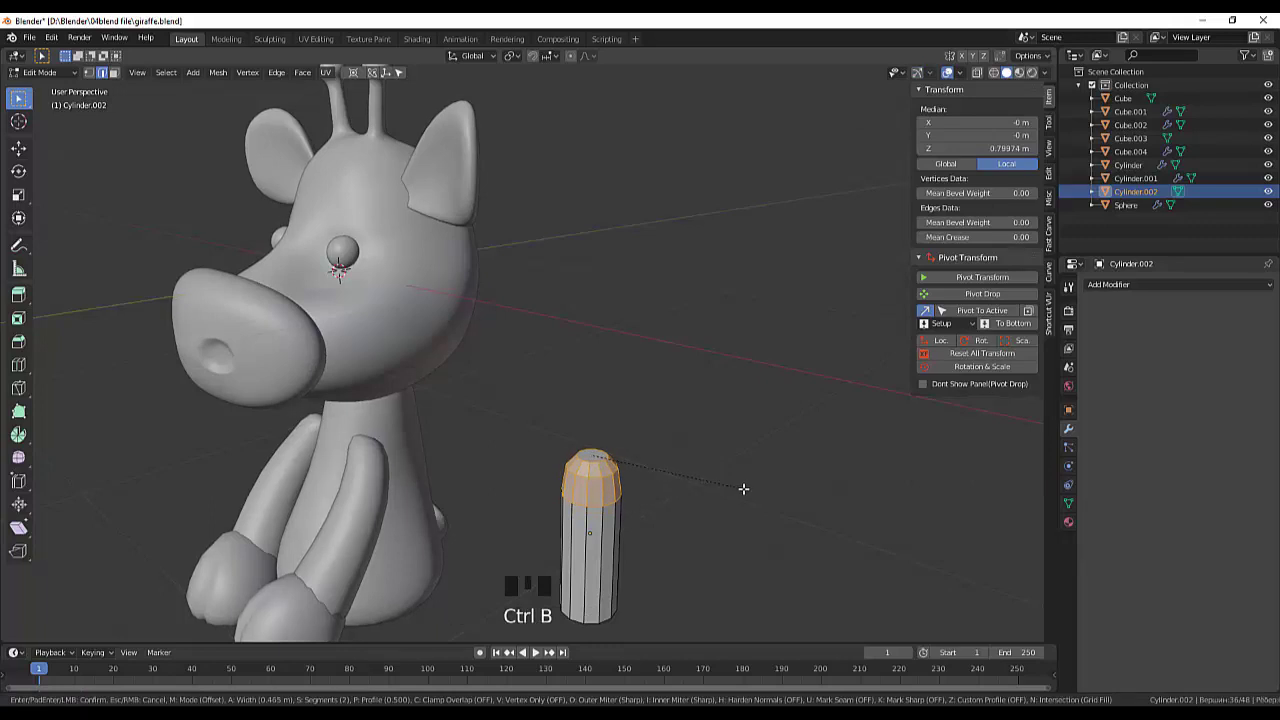
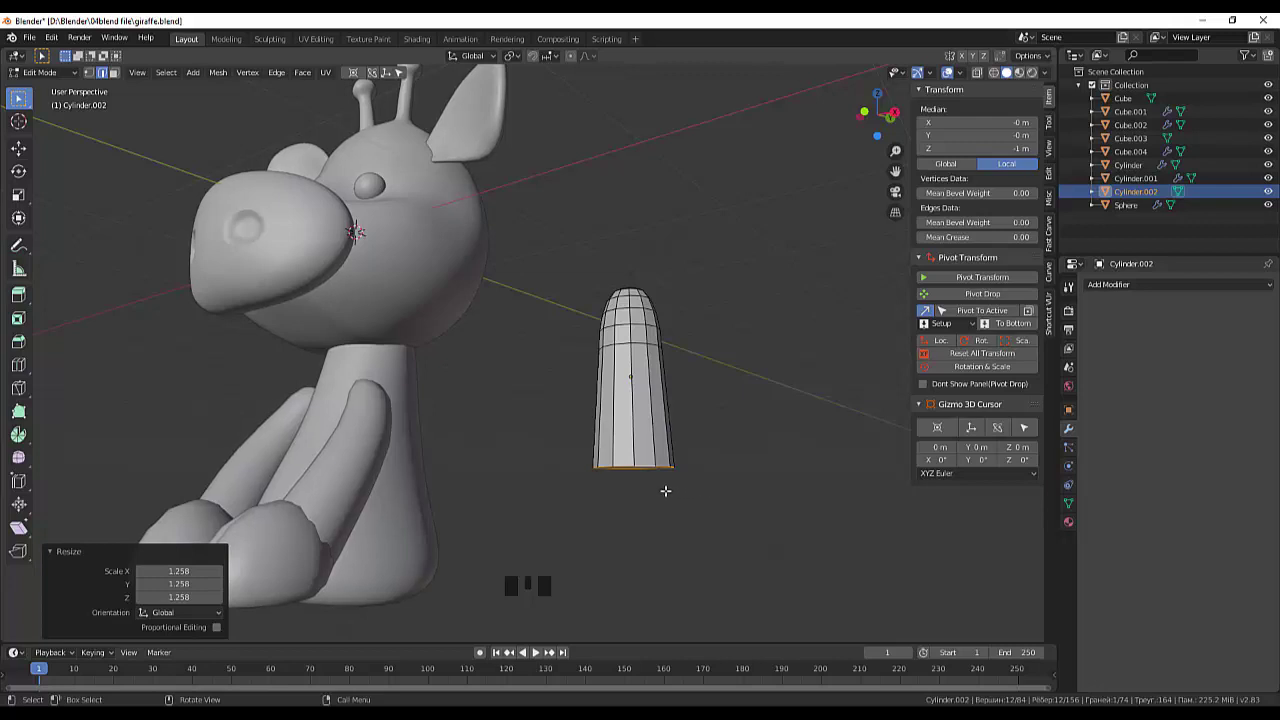
pyautogui.press('ctrl+b')
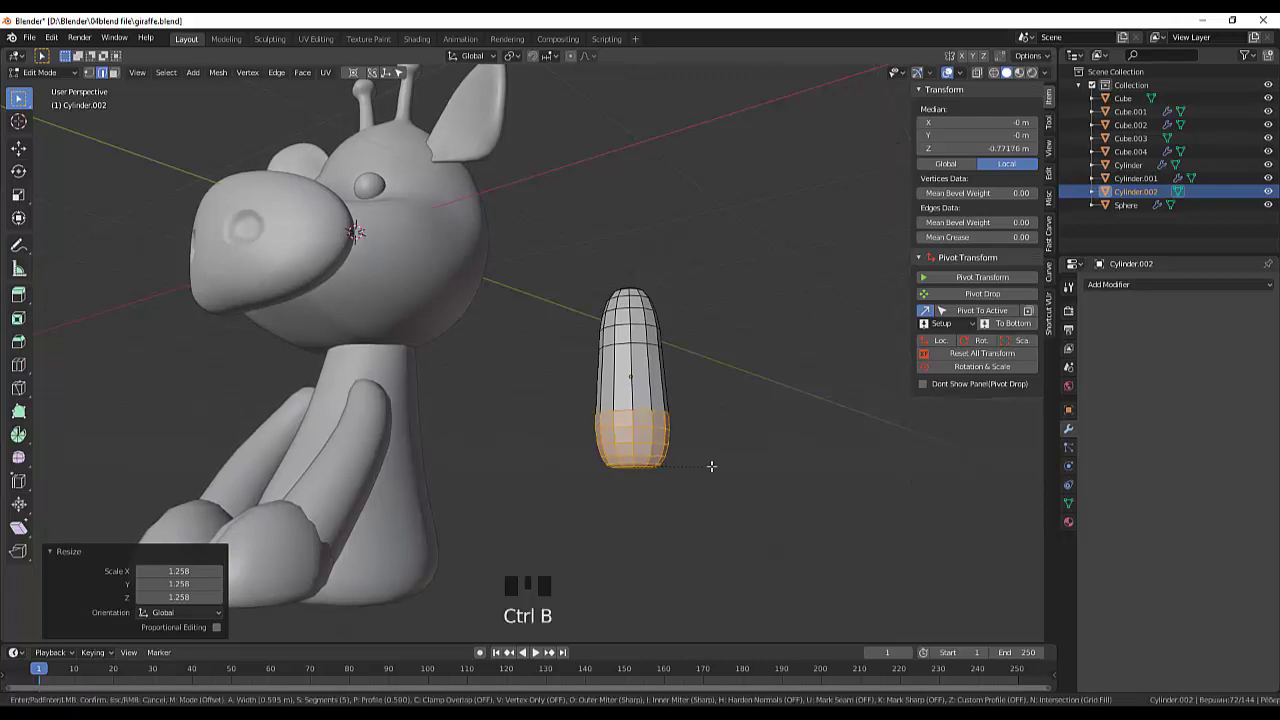
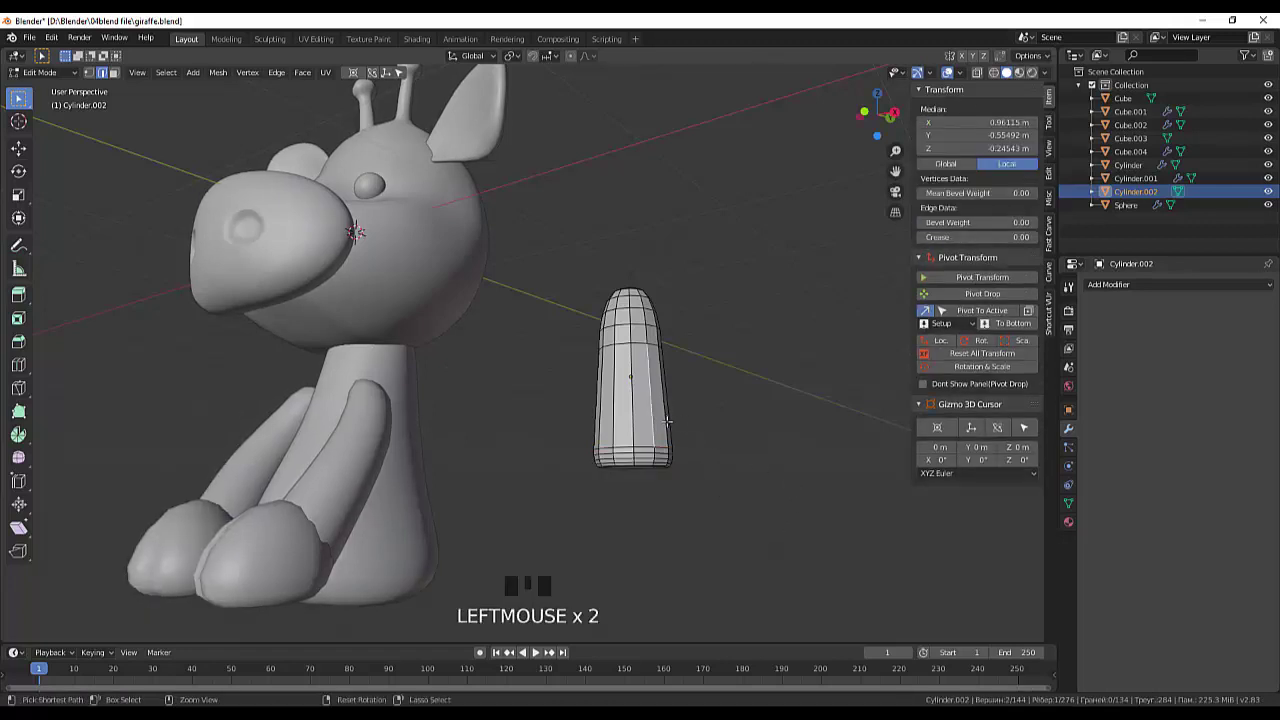
pyautogui.press('ctrl+r')
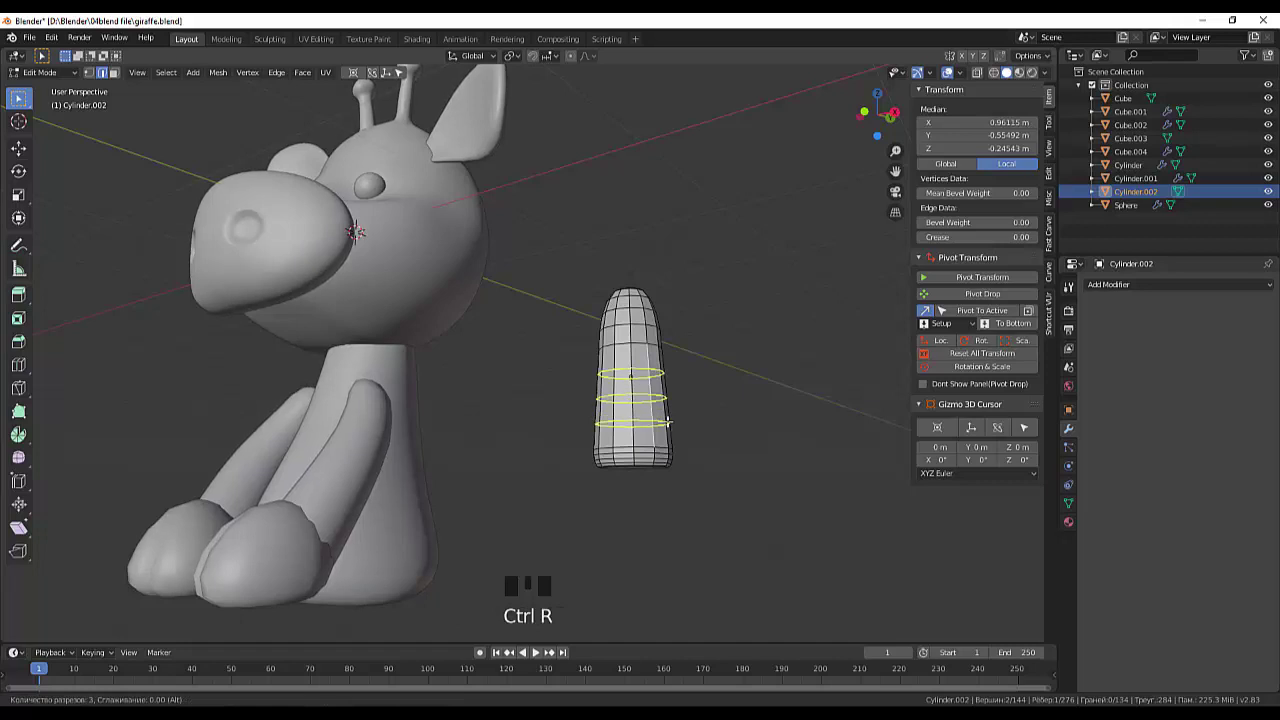
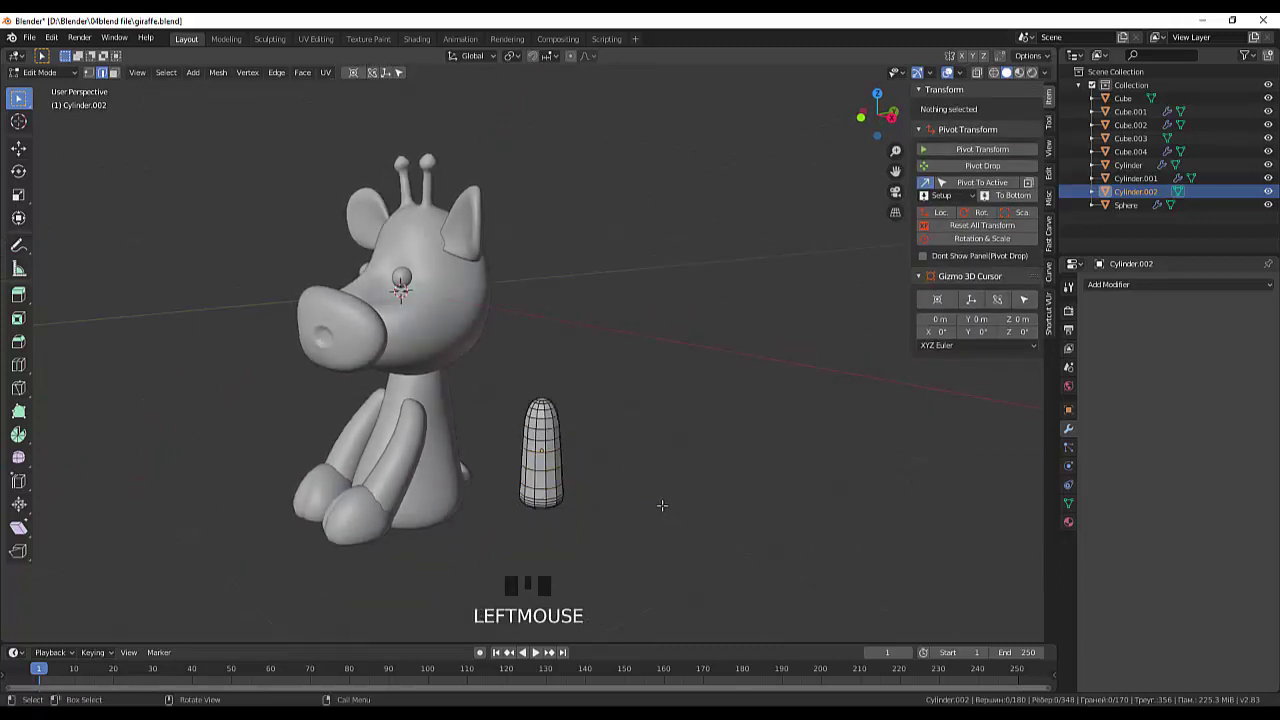
pyautogui.moveTo(57, 81); pyautogui.dragTo(542, 442)
# Step: Rotate the limb about 90° to lie horizontally and tilt it in side view
pyautogui.press('KP_3')
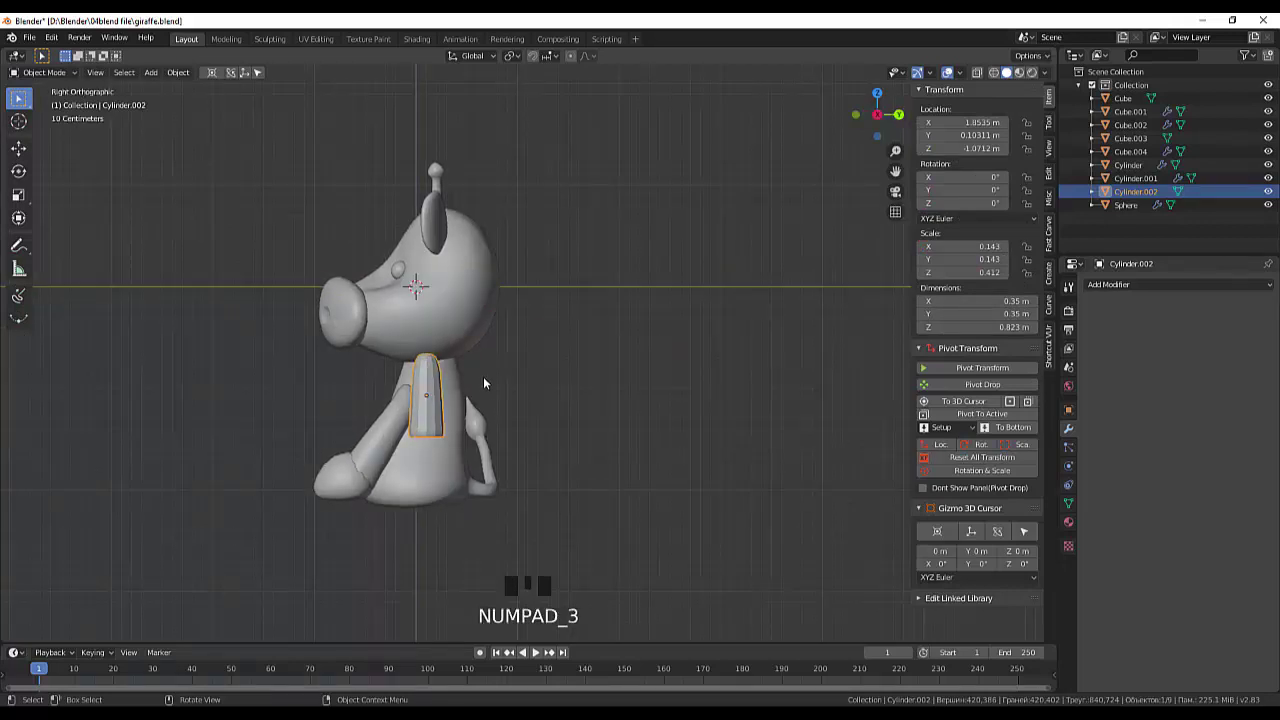
pyautogui.press('r')
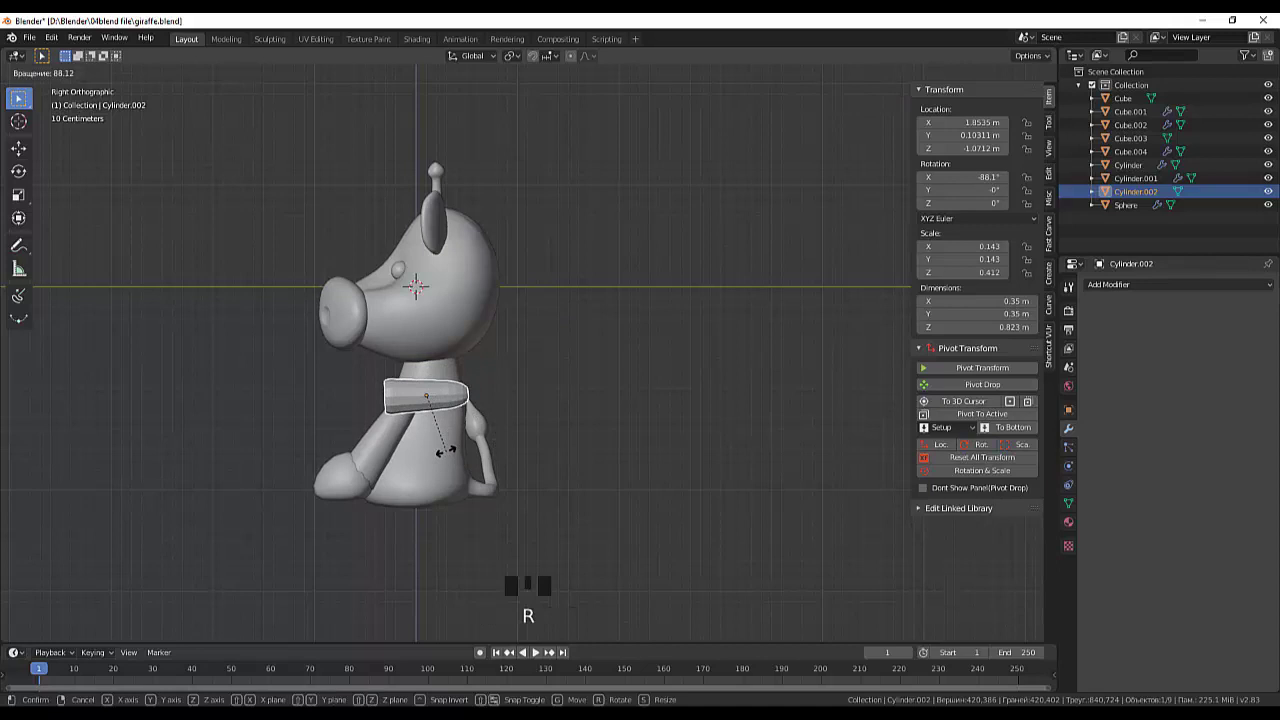
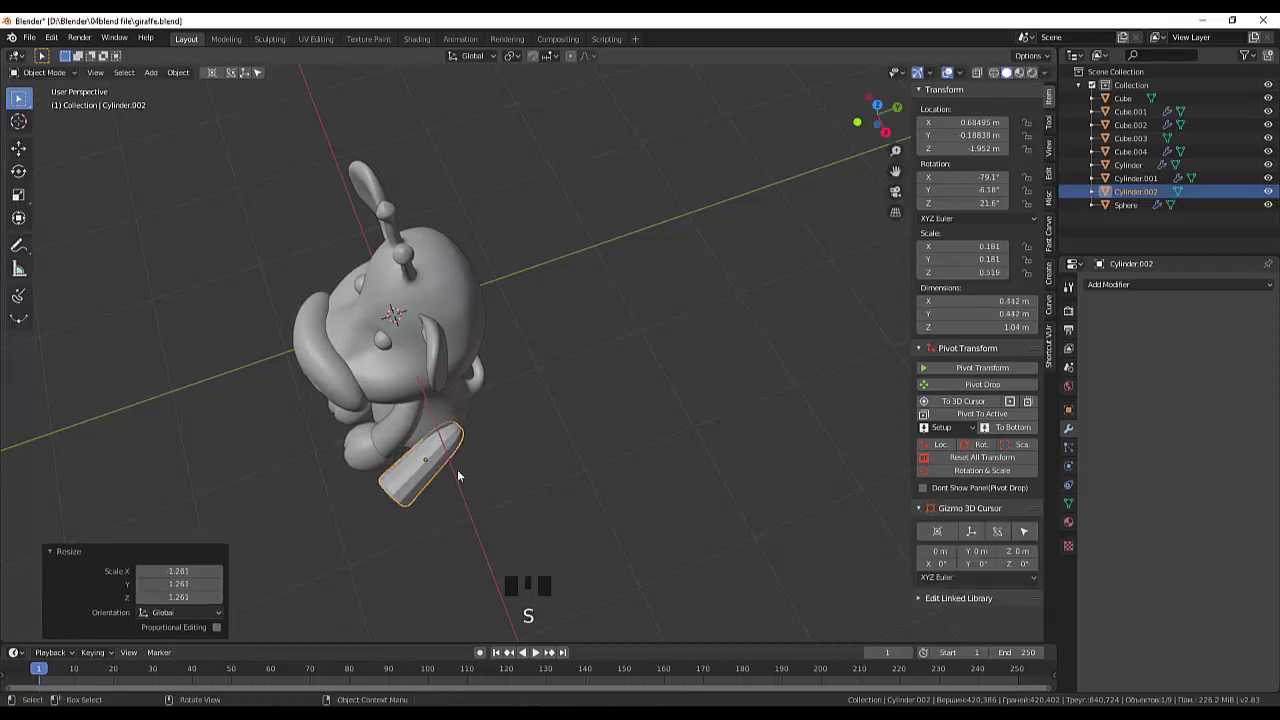
pyautogui.moveTo(536, 457); pyautogui.dragTo(480, 365)
pyautogui.press('KP_3')
pyautogui.press('r')
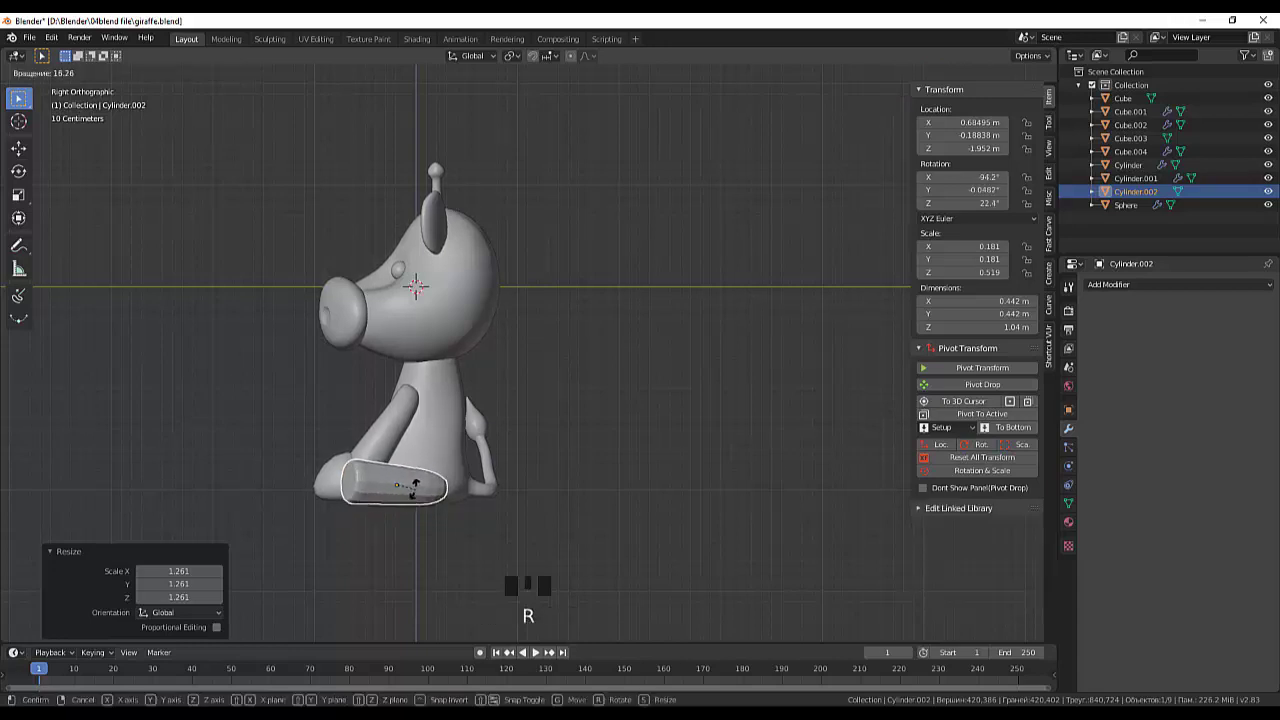
# Step: Move and turn the limb in back, front and top views into hind-leg position under the body
pyautogui.moveTo(618, 475); pyautogui.dragTo(750, 475)
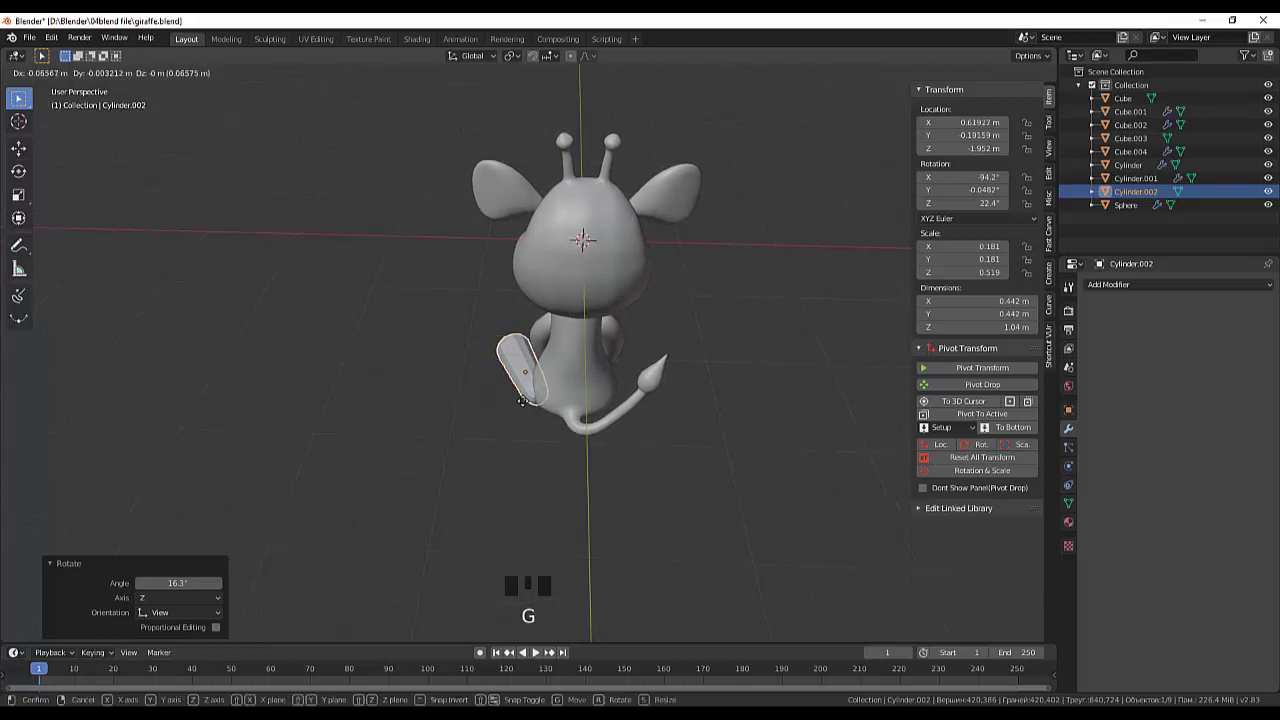
pyautogui.moveTo(599, 395); pyautogui.dragTo(865, 345)
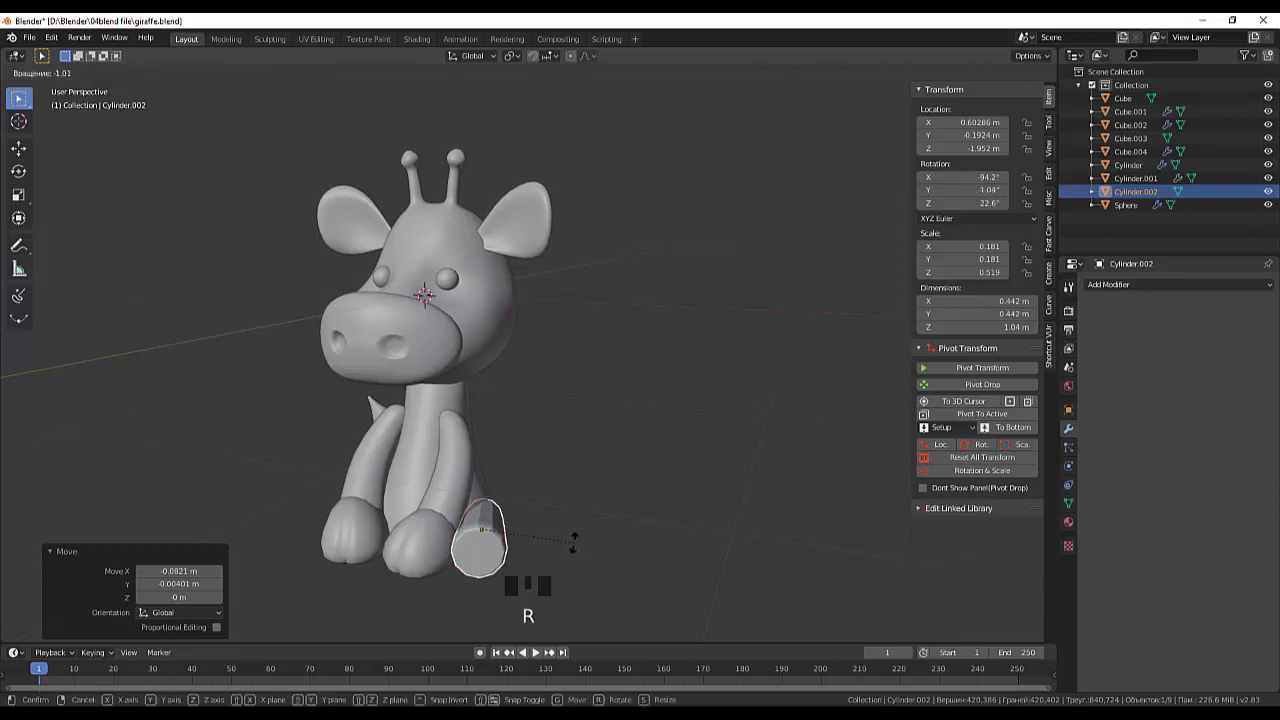
pyautogui.moveTo(579, 548); pyautogui.dragTo(519, 615)
pyautogui.press('KP_7')
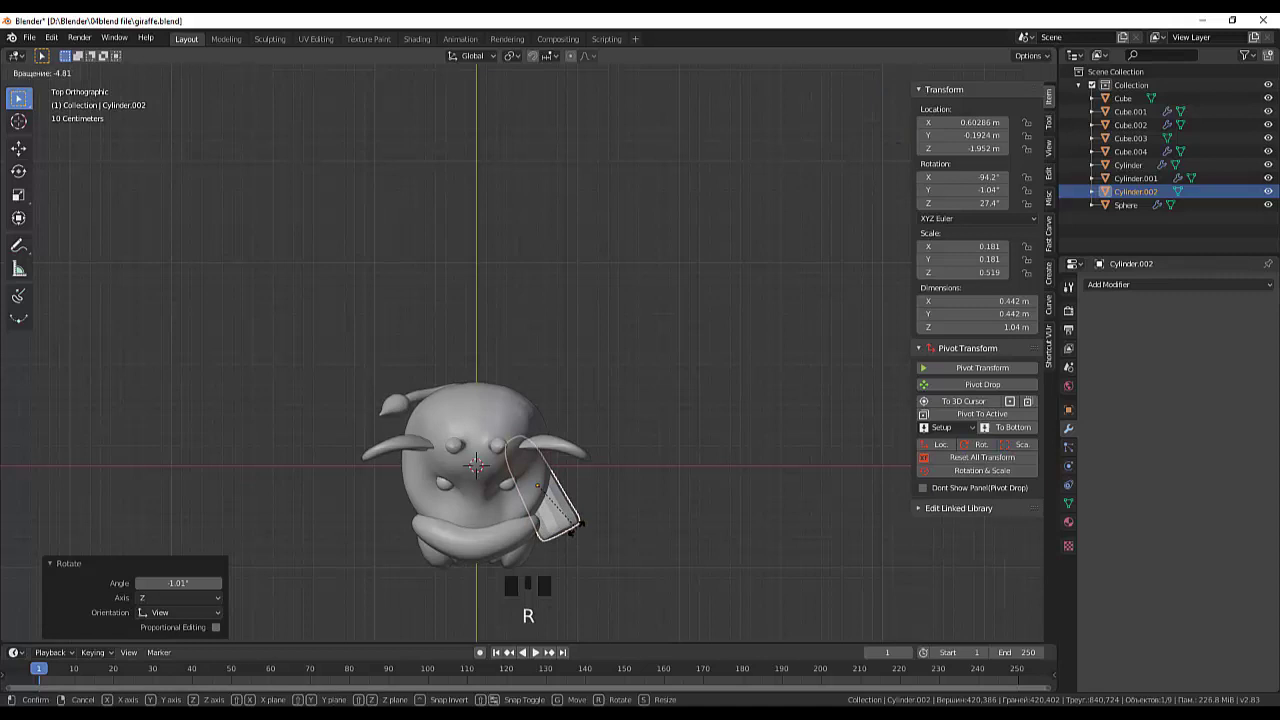
pyautogui.moveTo(602, 540); pyautogui.dragTo(517, 579)
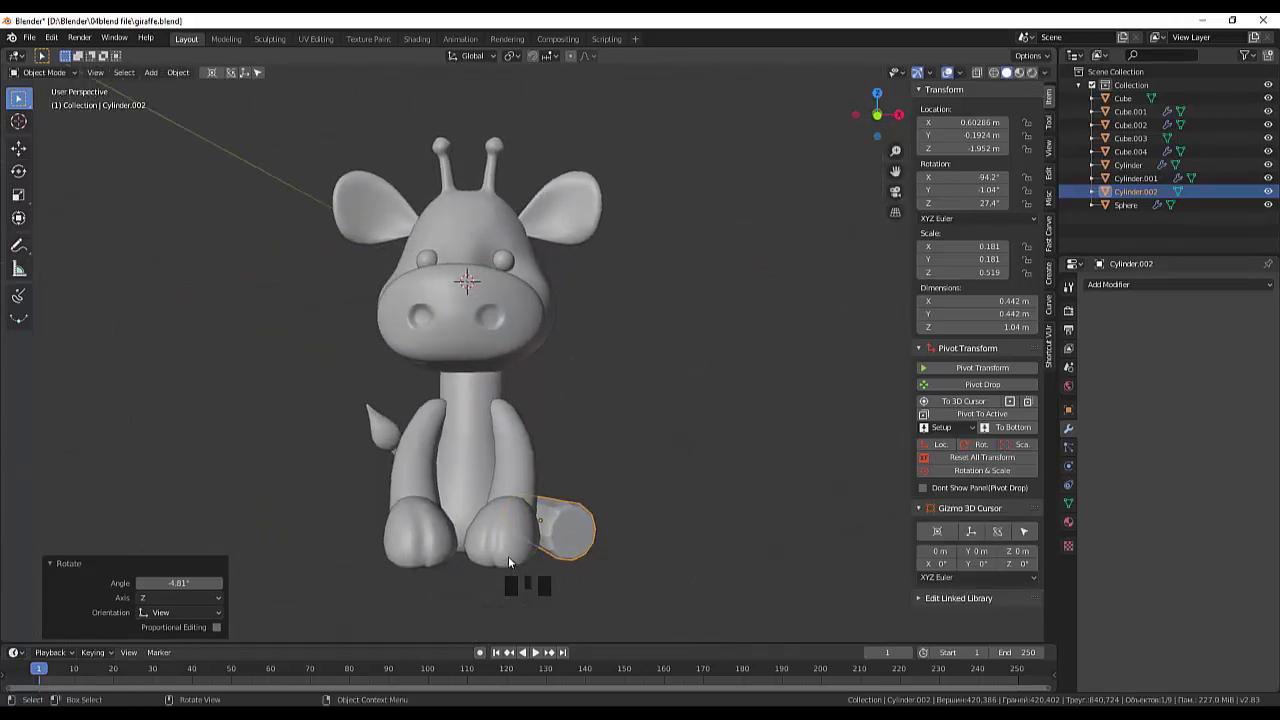
# Step: Duplicate the front hoof pair and set the copy's origin to its geometry
pyautogui.click(513, 561)
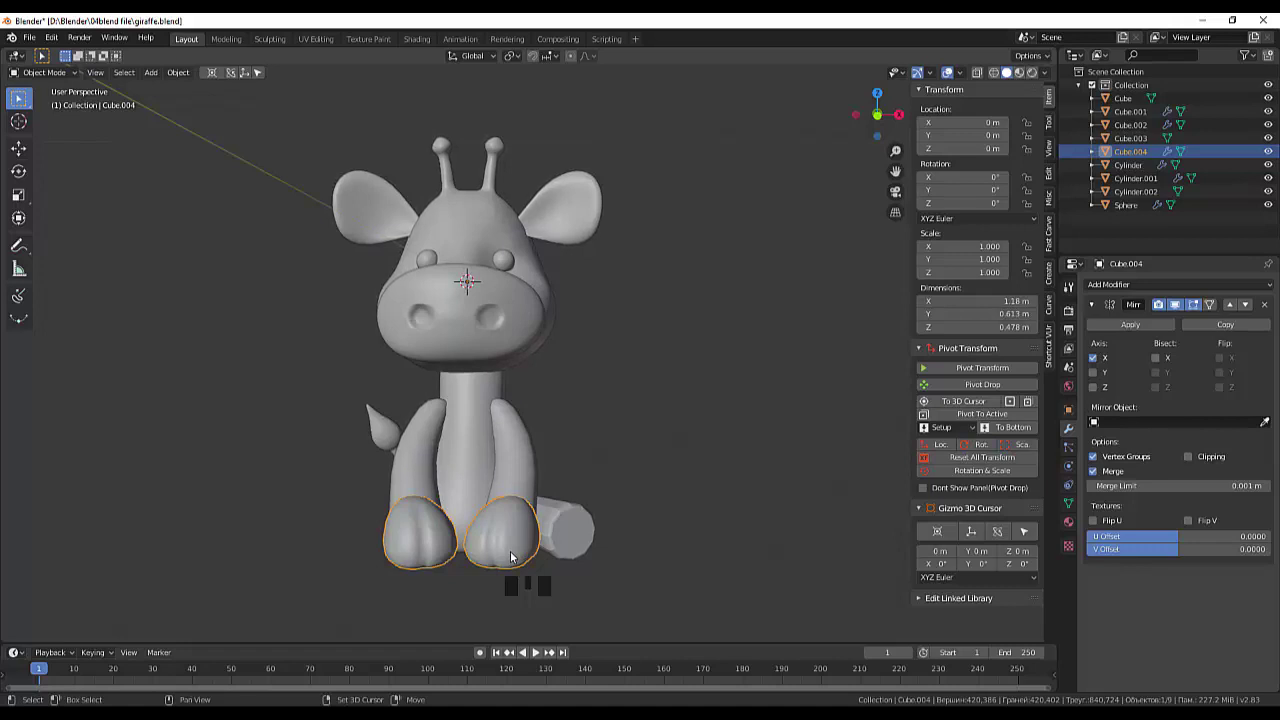
pyautogui.press('shift+d')
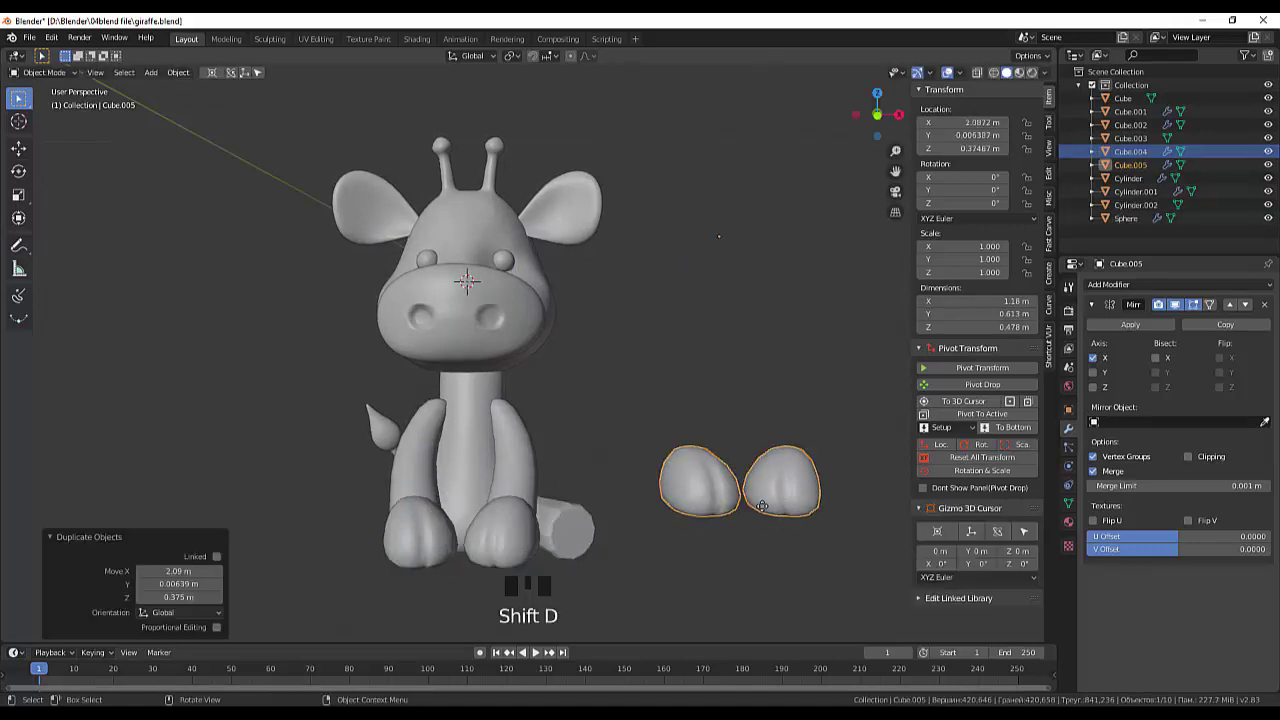
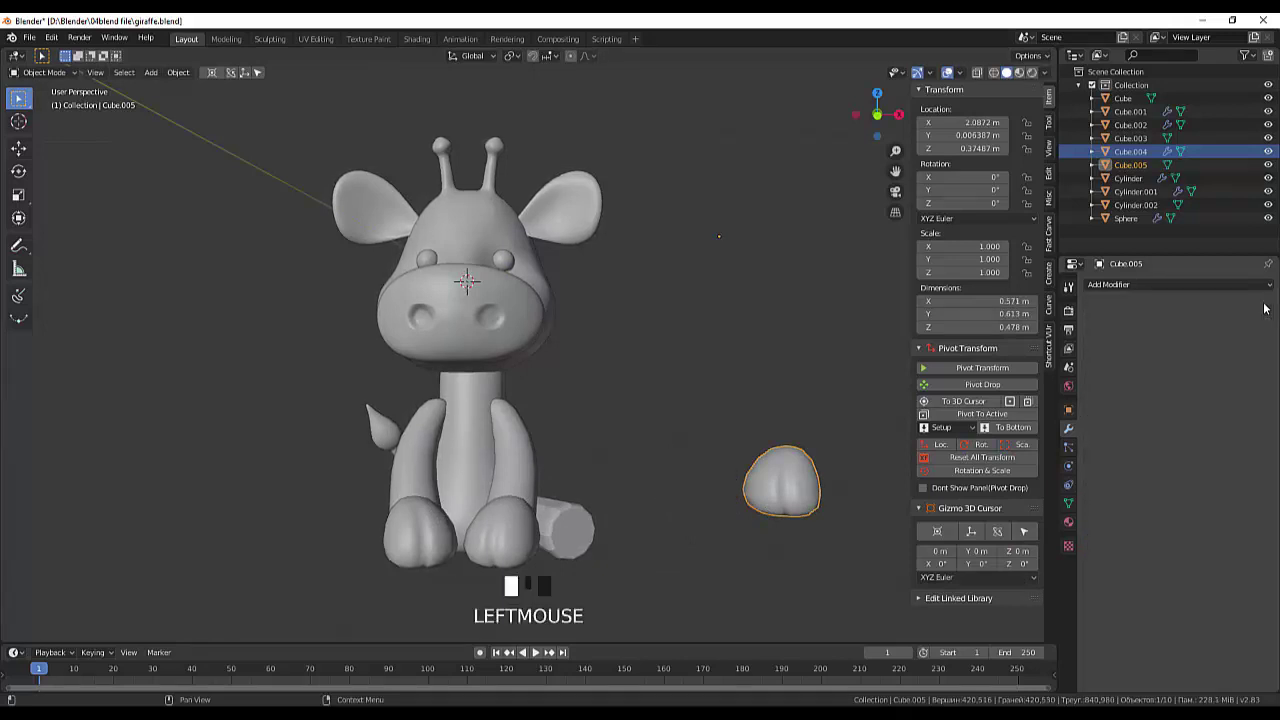
pyautogui.click(769, 577)
pyautogui.click(796, 503)
pyautogui.moveTo(797, 503); pyautogui.dragTo(323, 505)
pyautogui.press('KP_3')
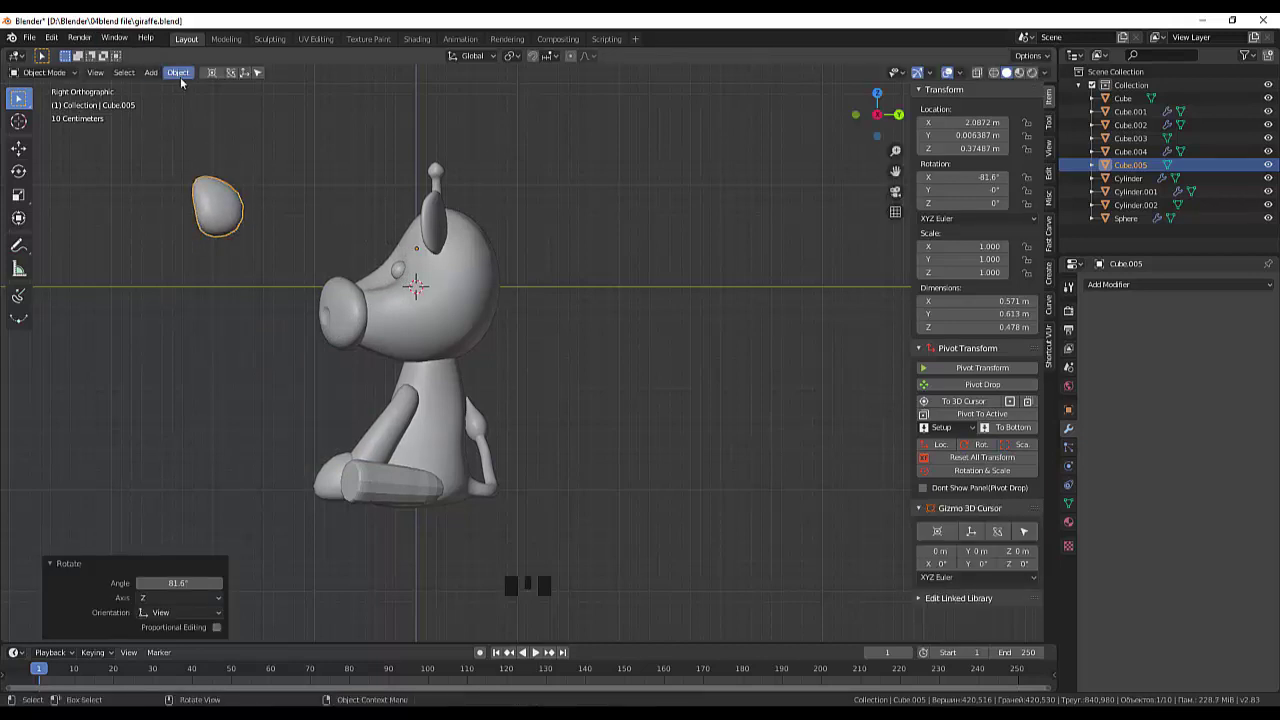
pyautogui.moveTo(187, 76); pyautogui.dragTo(215, 109)
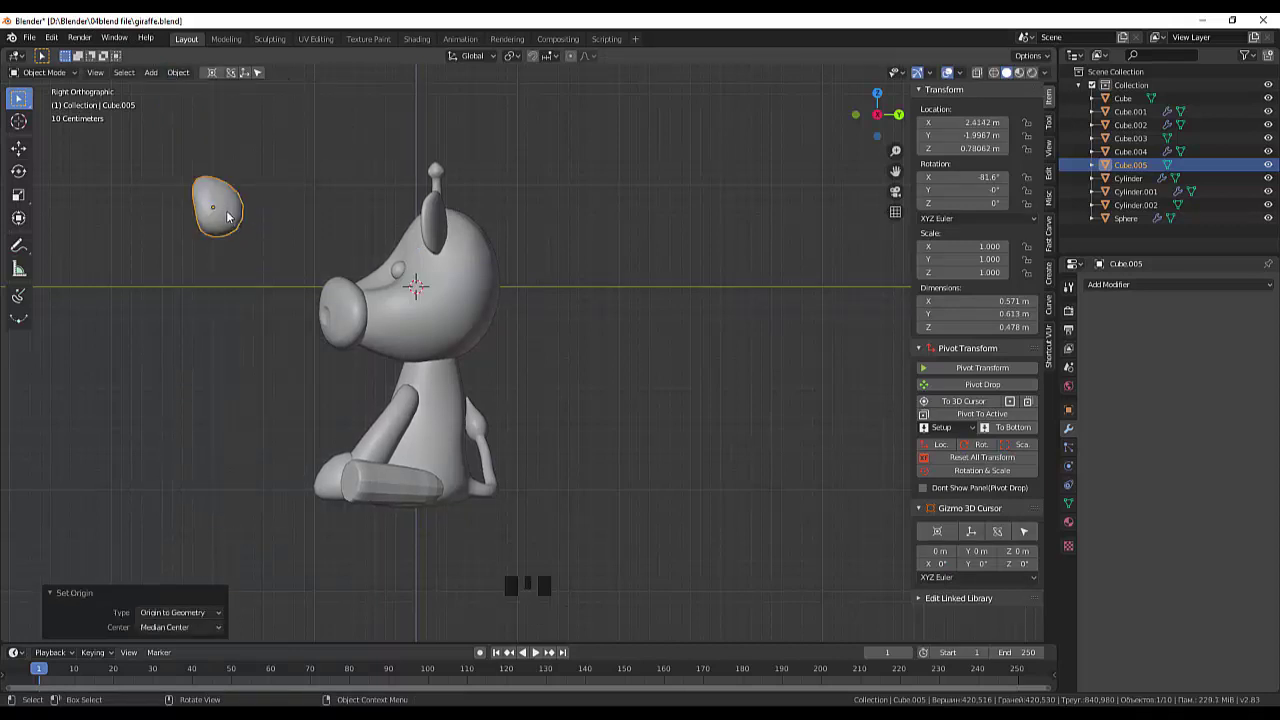
pyautogui.press('d')
pyautogui.click(231, 224)
# Step: Move the copied hoof toward the end of the hind leg from side and top views
pyautogui.press('g')
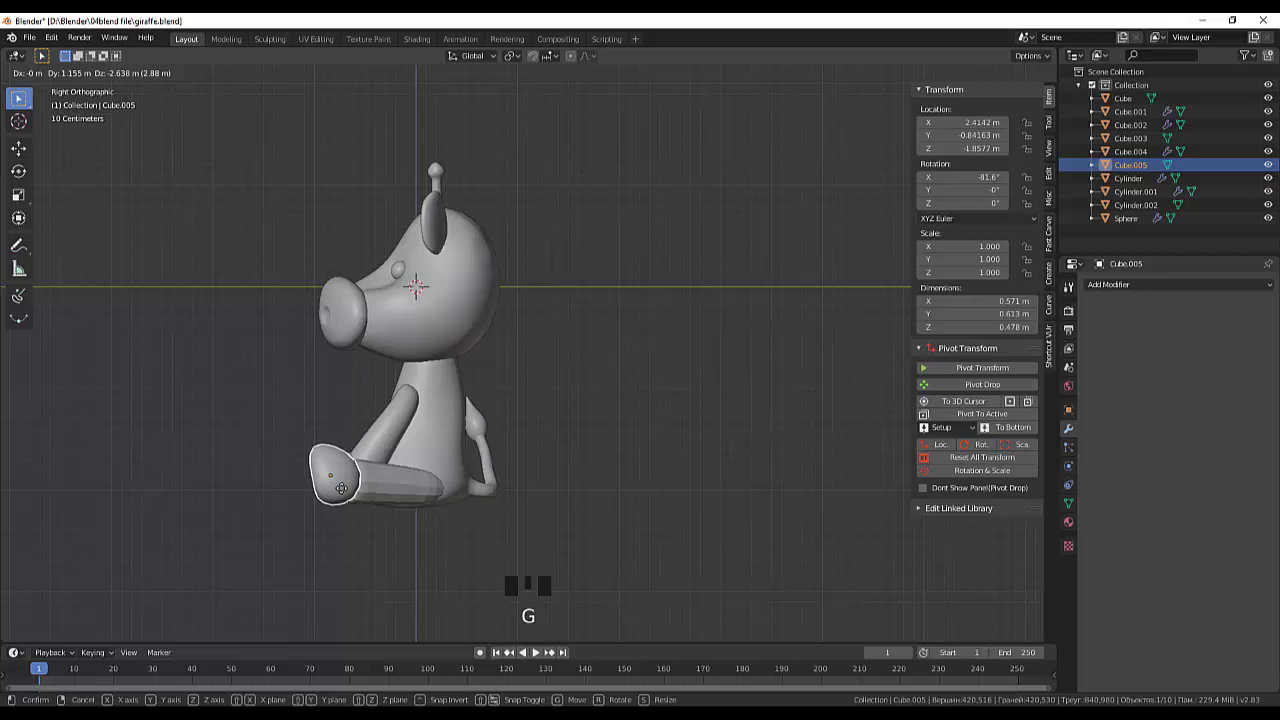
pyautogui.moveTo(451, 458); pyautogui.dragTo(778, 530)
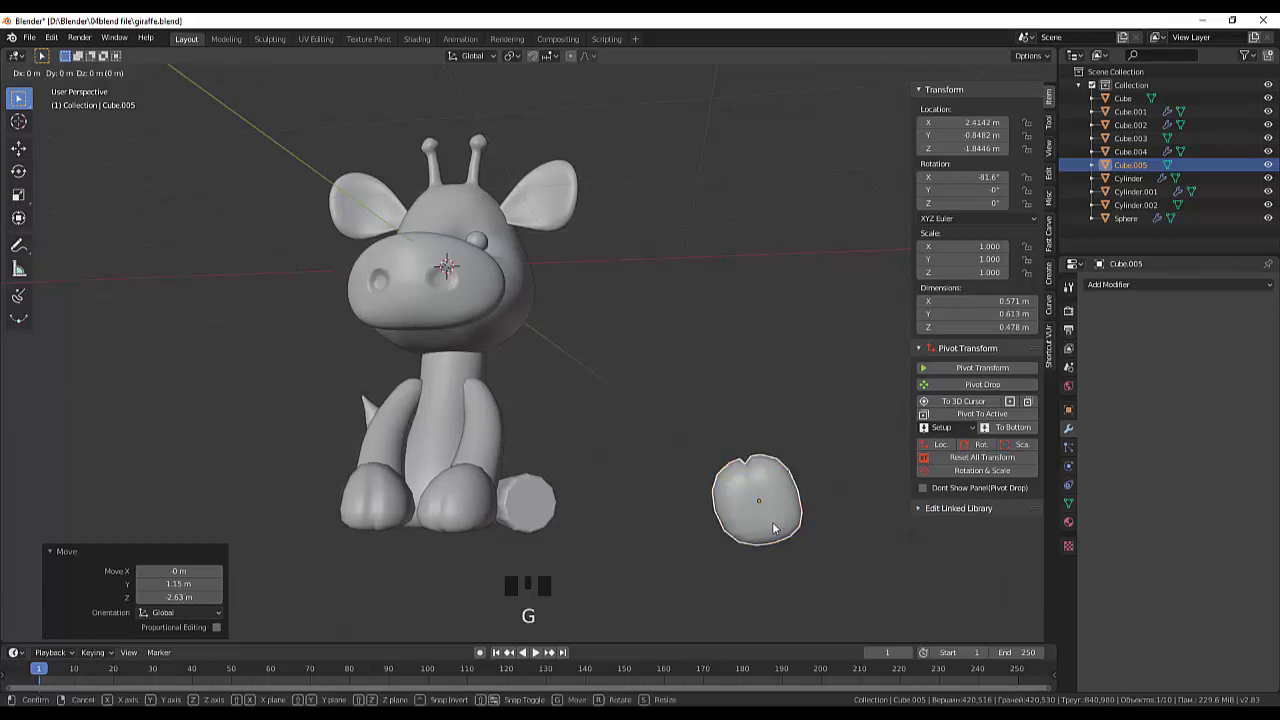
pyautogui.click(756, 527)
pyautogui.press('g')
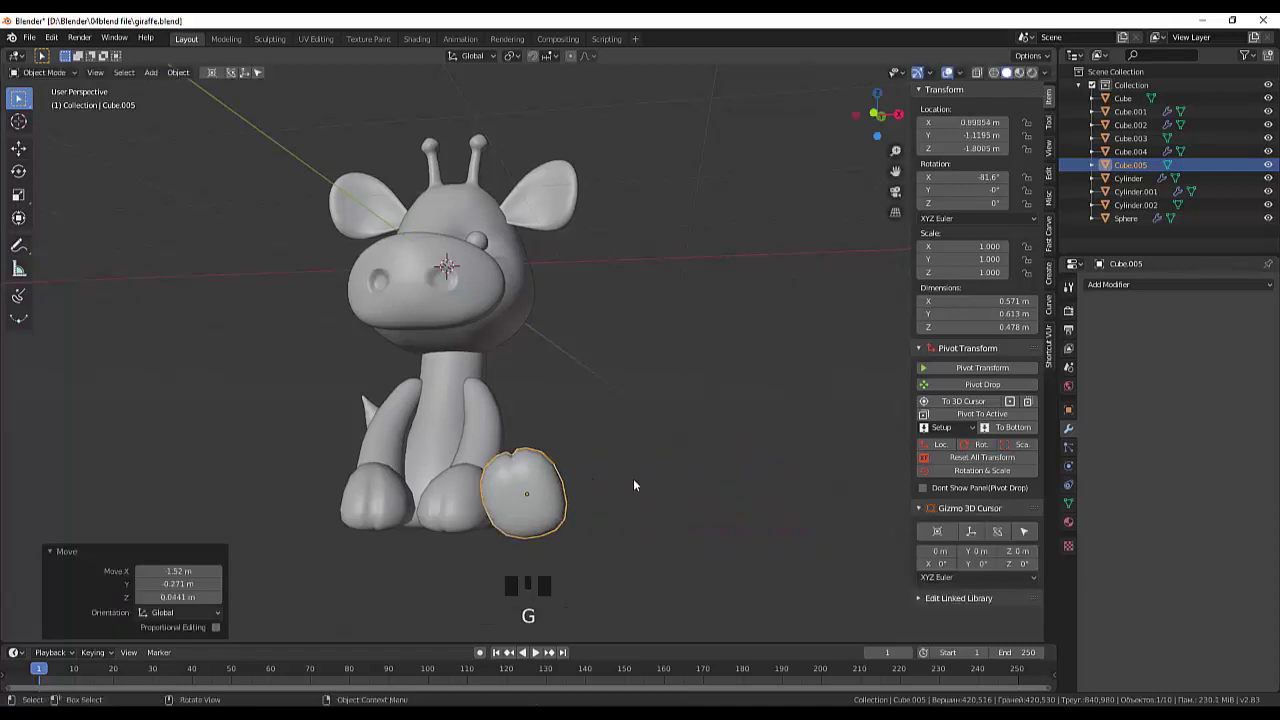
pyautogui.moveTo(632, 491); pyautogui.dragTo(343, 437)
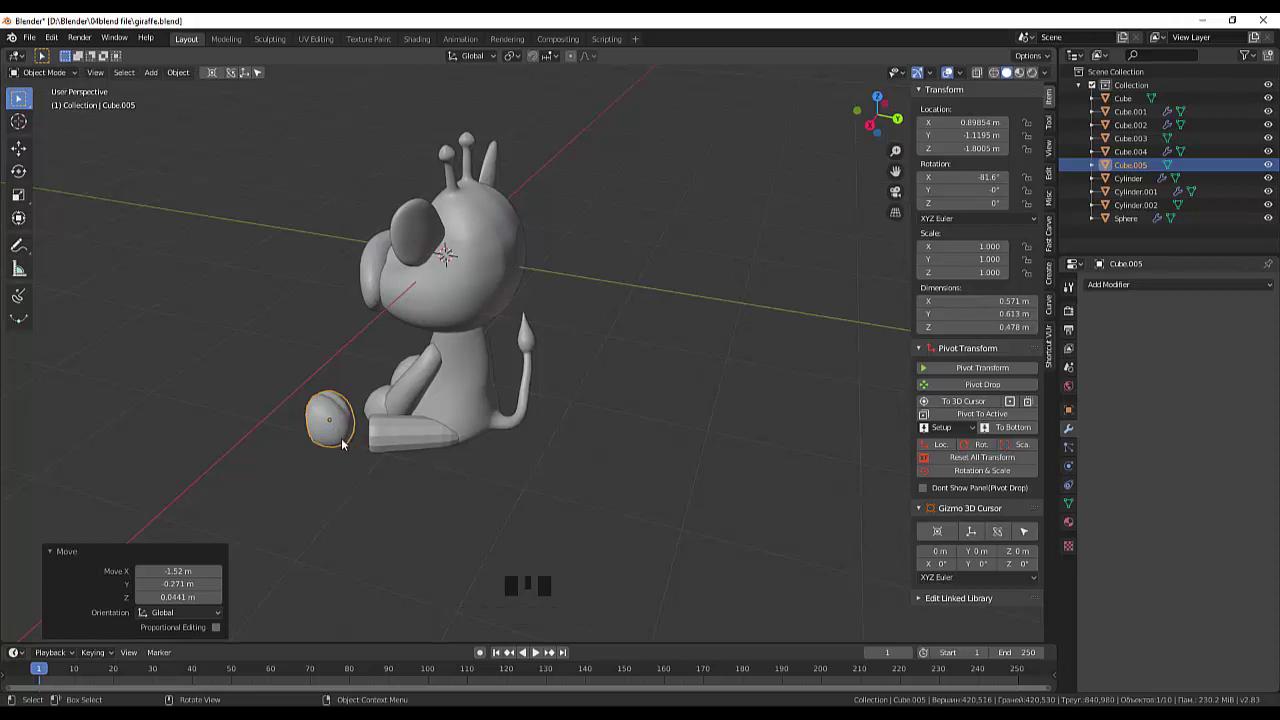
pyautogui.press('KP_7')
pyautogui.click(585, 590)
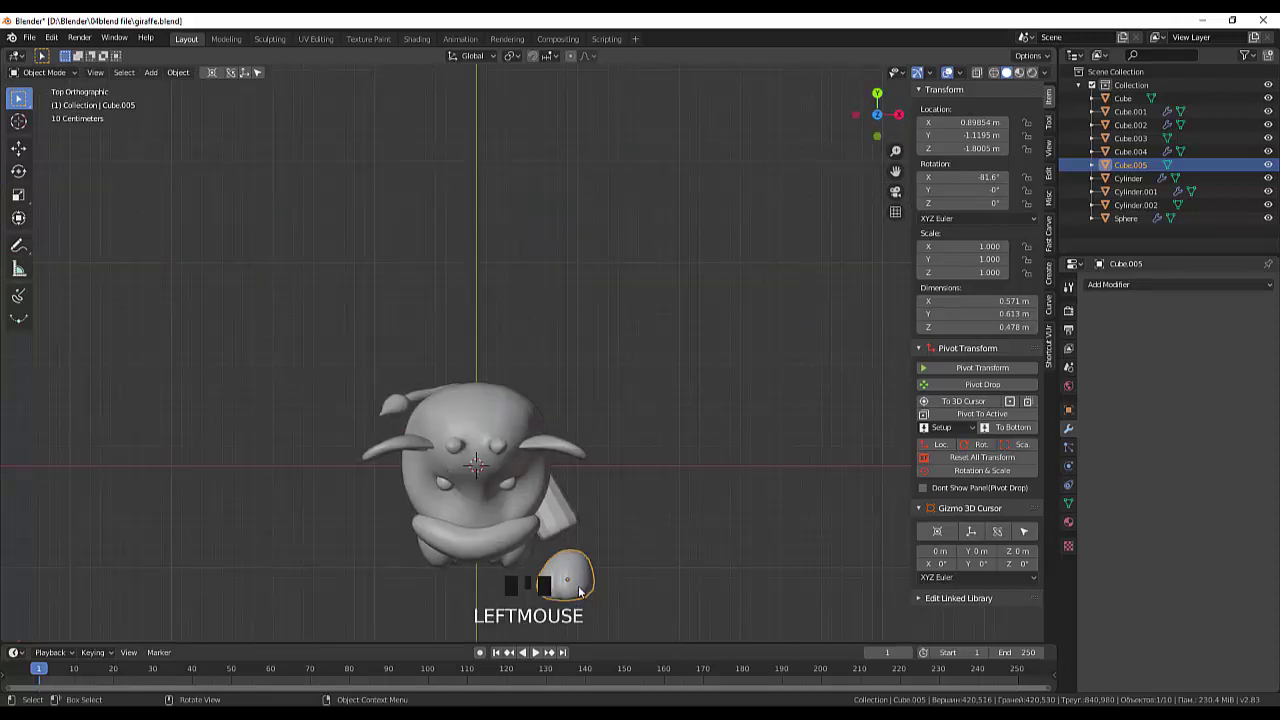
pyautogui.press('d')
pyautogui.press('g')
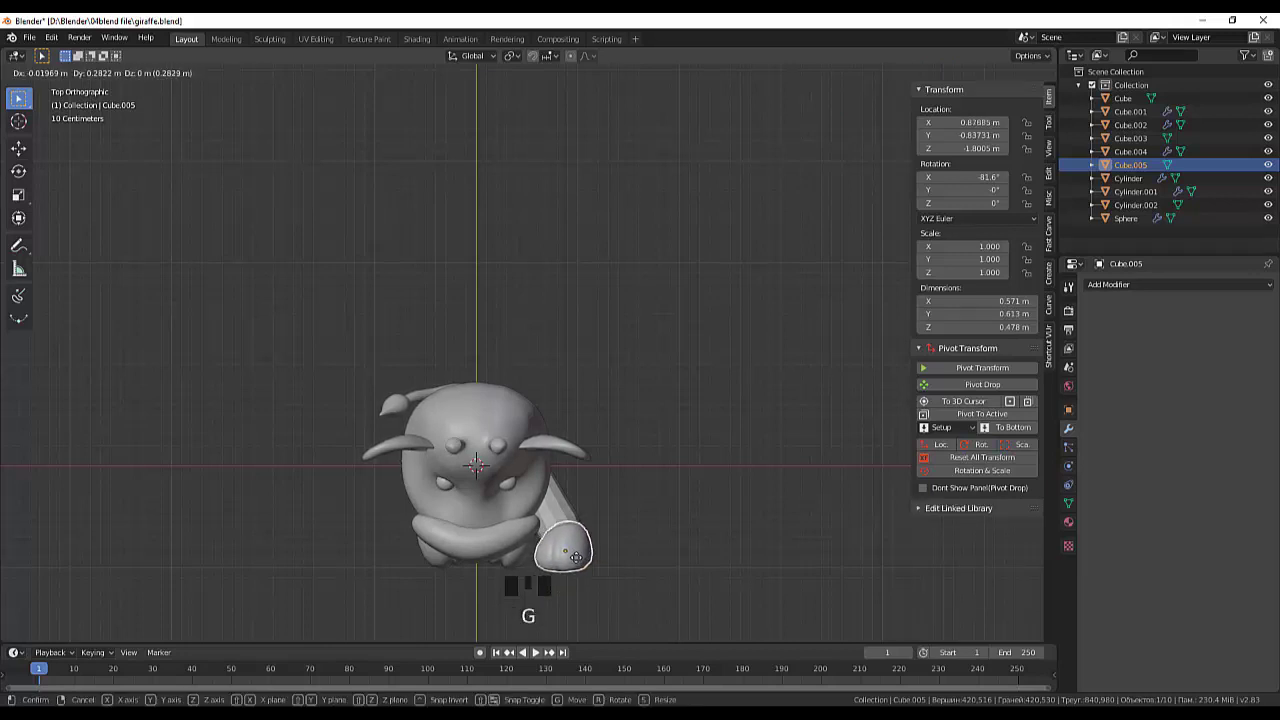
# Step: Refine the back hoof's position from the side, then select the mirrored front hooves
pyautogui.moveTo(629, 531); pyautogui.dragTo(635, 466)
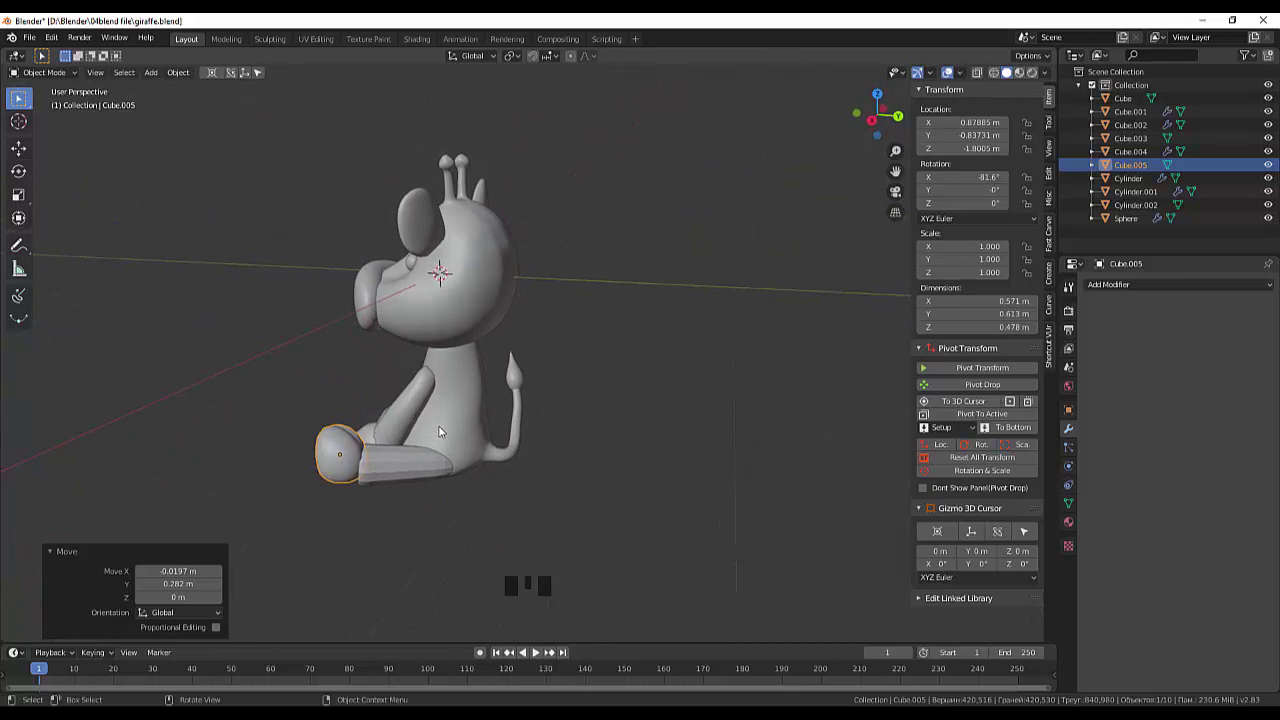
pyautogui.press('KP_3')
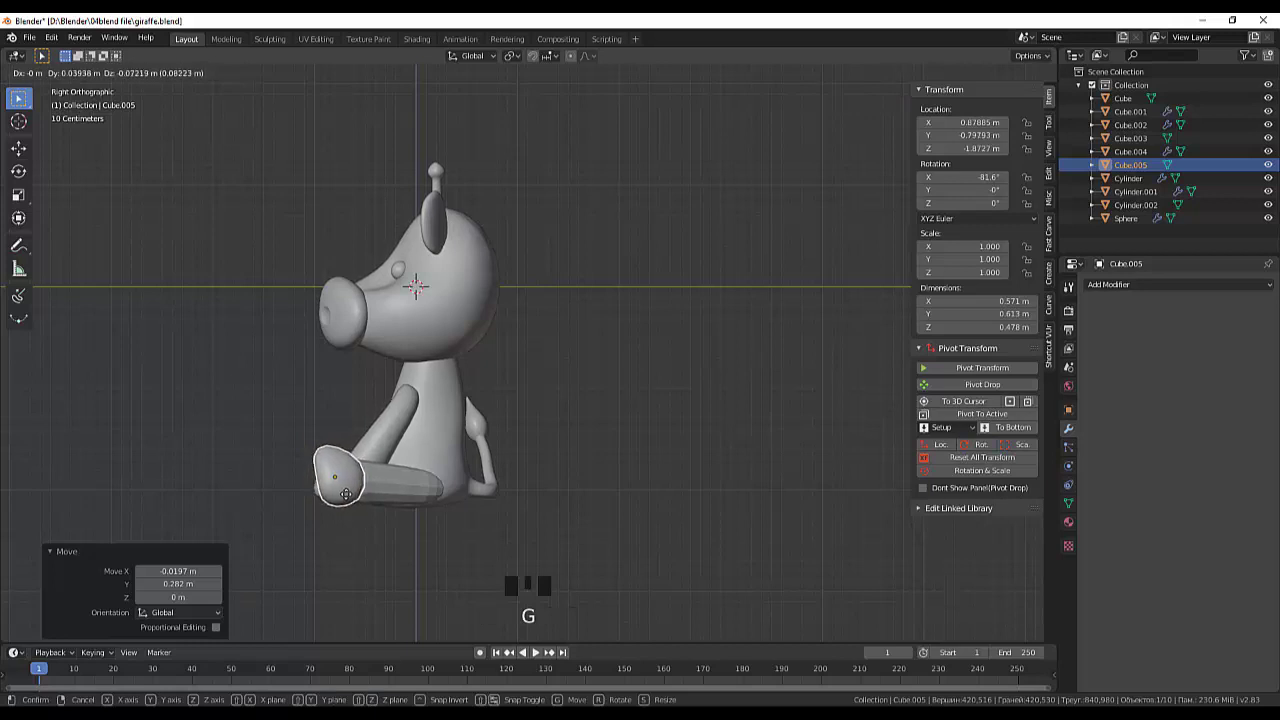
pyautogui.moveTo(475, 500); pyautogui.dragTo(621, 480)
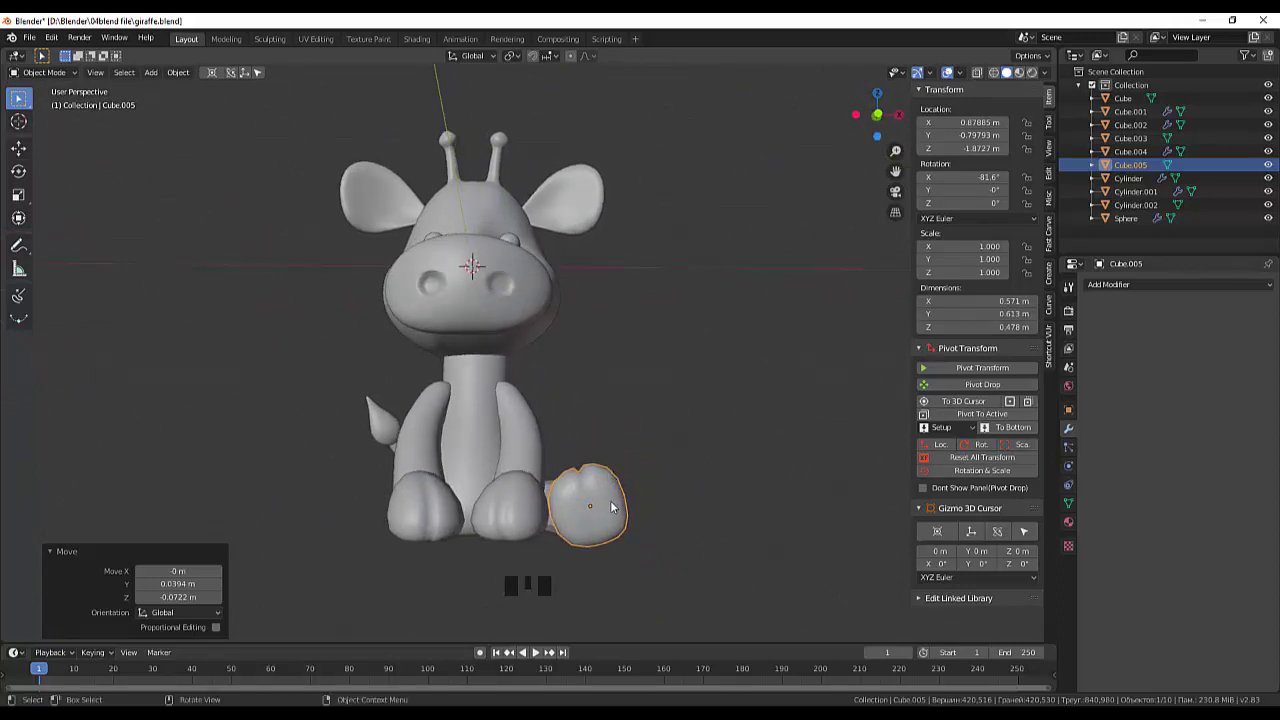
pyautogui.press('KP_1')
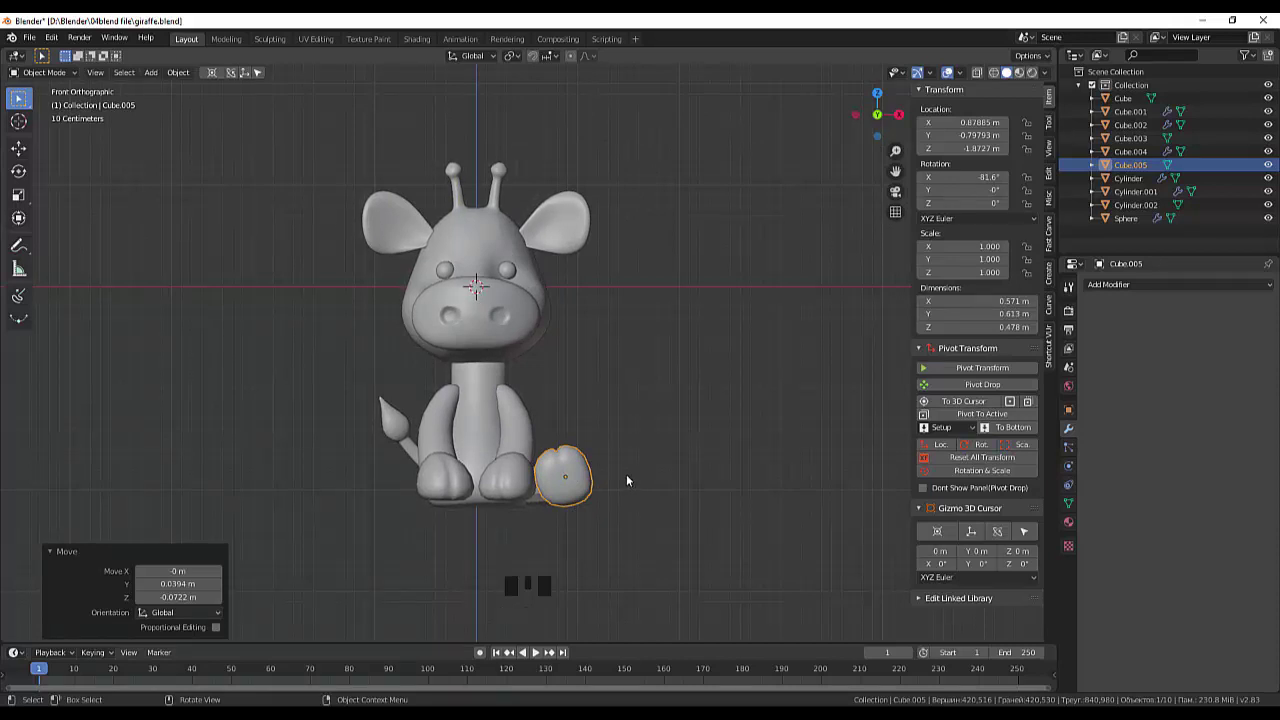
pyautogui.click(505, 489)
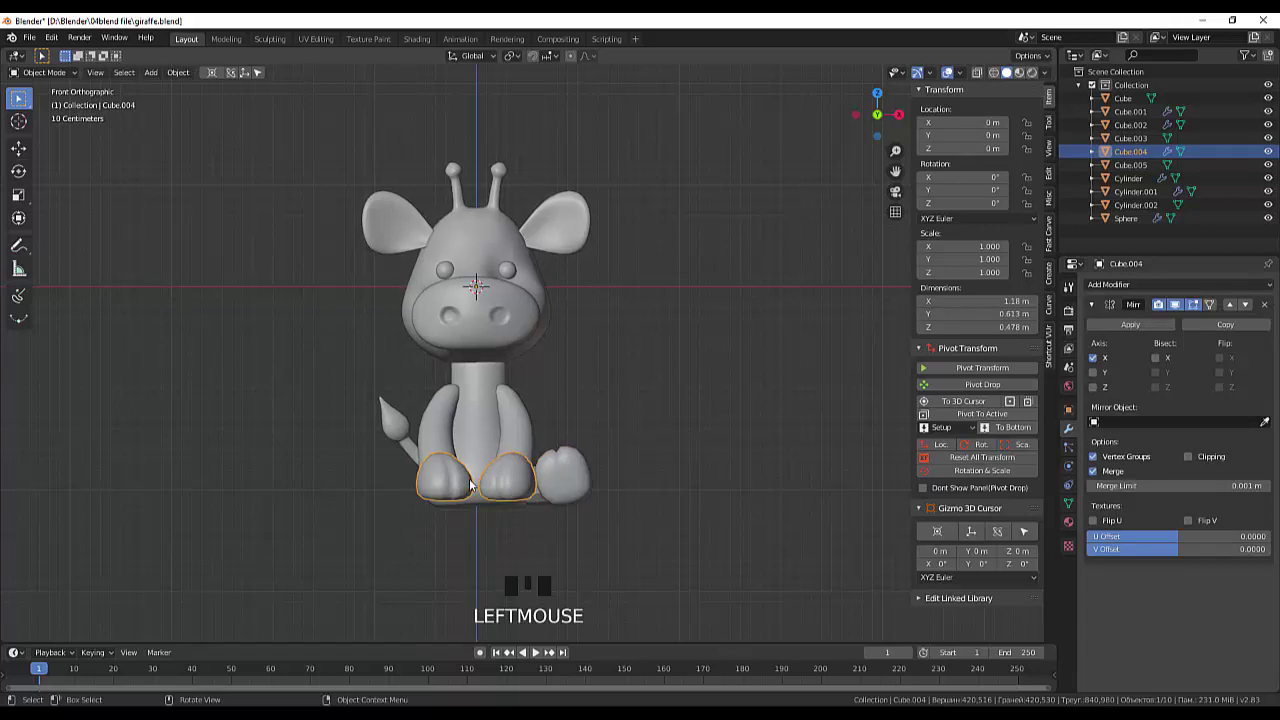
pyautogui.press('g')
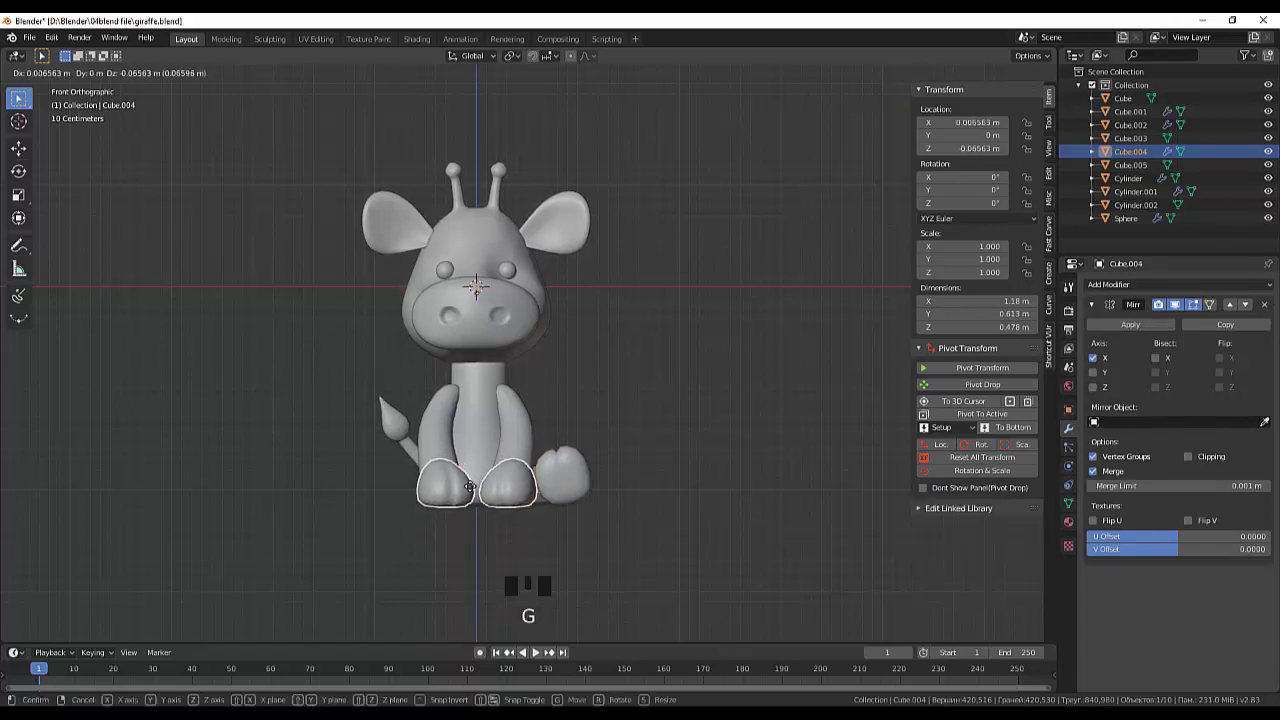
pyautogui.click(573, 486)
pyautogui.moveTo(640, 503); pyautogui.dragTo(455, 564)
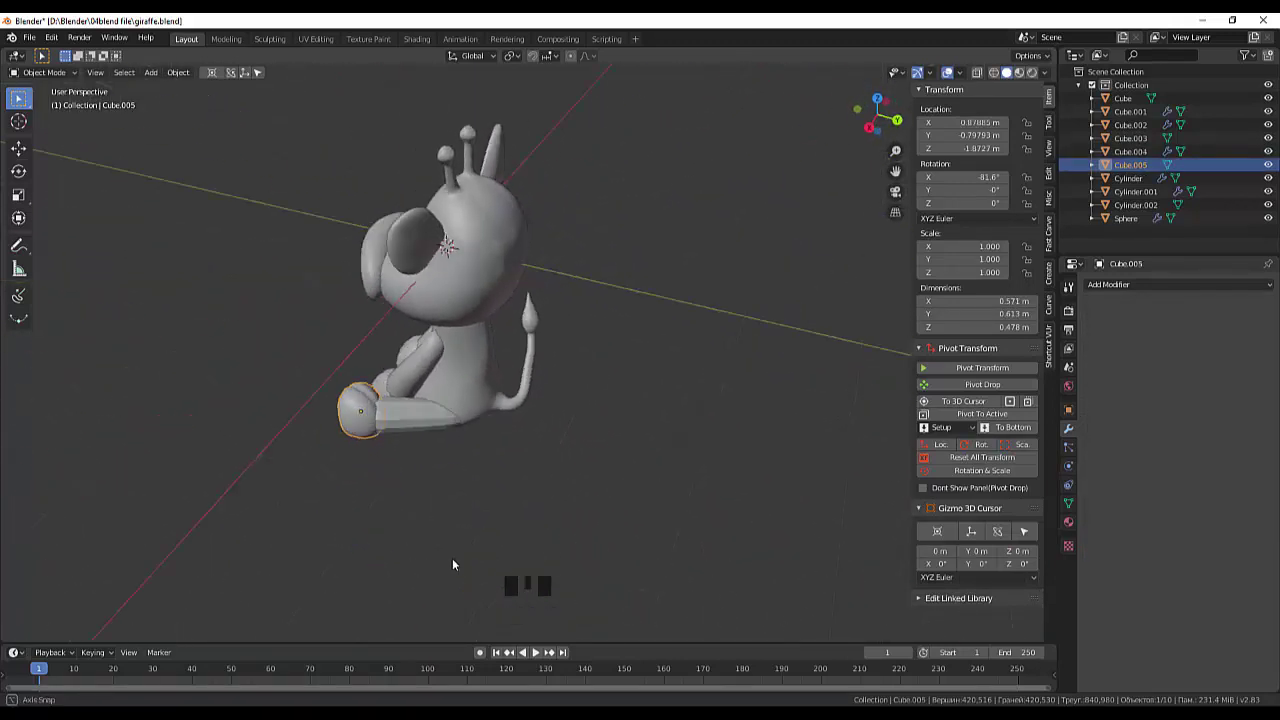
pyautogui.click(415, 461)
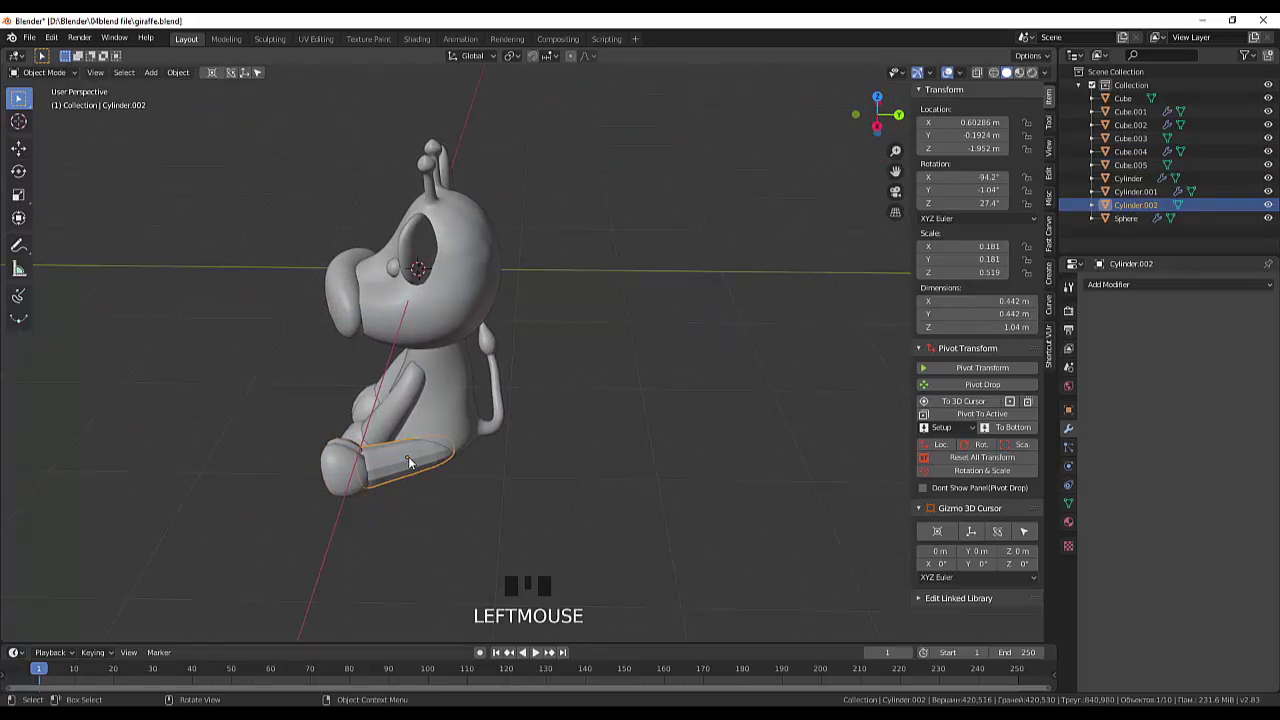
pyautogui.moveTo(1107, 286); pyautogui.dragTo(387, 470)
pyautogui.moveTo(387, 470); pyautogui.dragTo(592, 511)
pyautogui.click(592, 511)
pyautogui.moveTo(599, 503); pyautogui.dragTo(437, 481)
pyautogui.click(405, 450)
pyautogui.moveTo(609, 504); pyautogui.dragTo(638, 493)
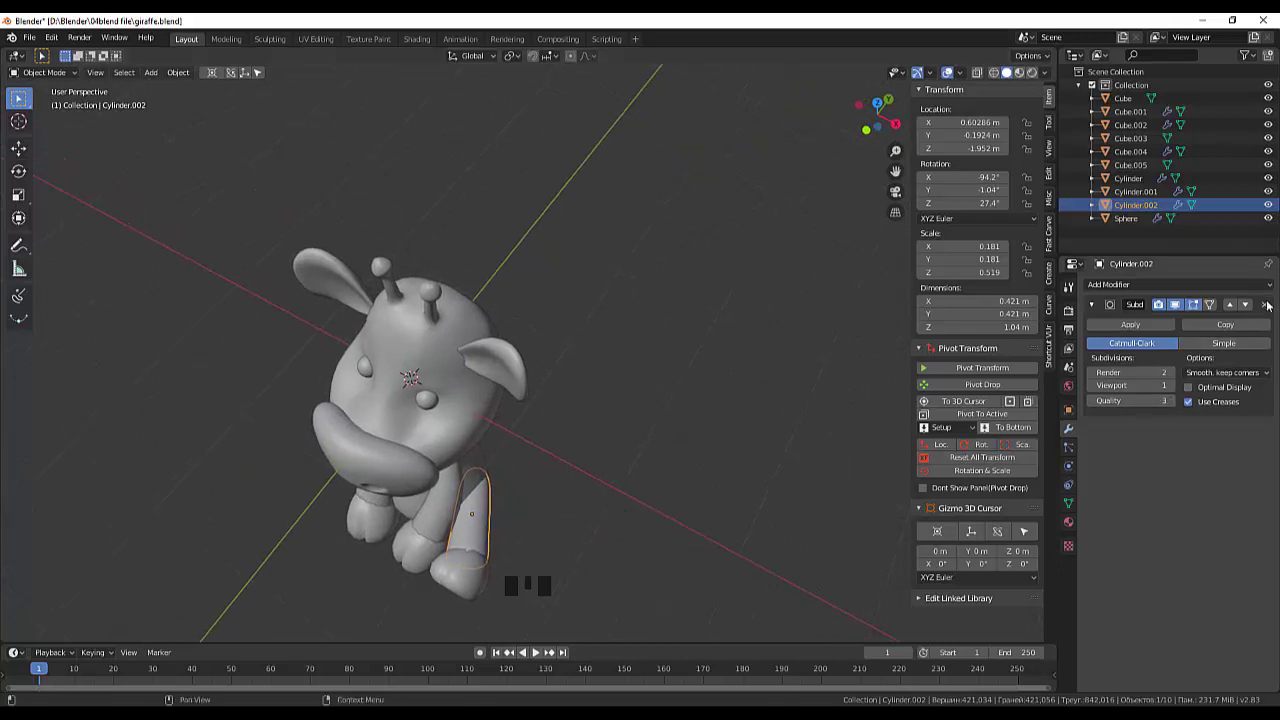
pyautogui.click(1271, 307)
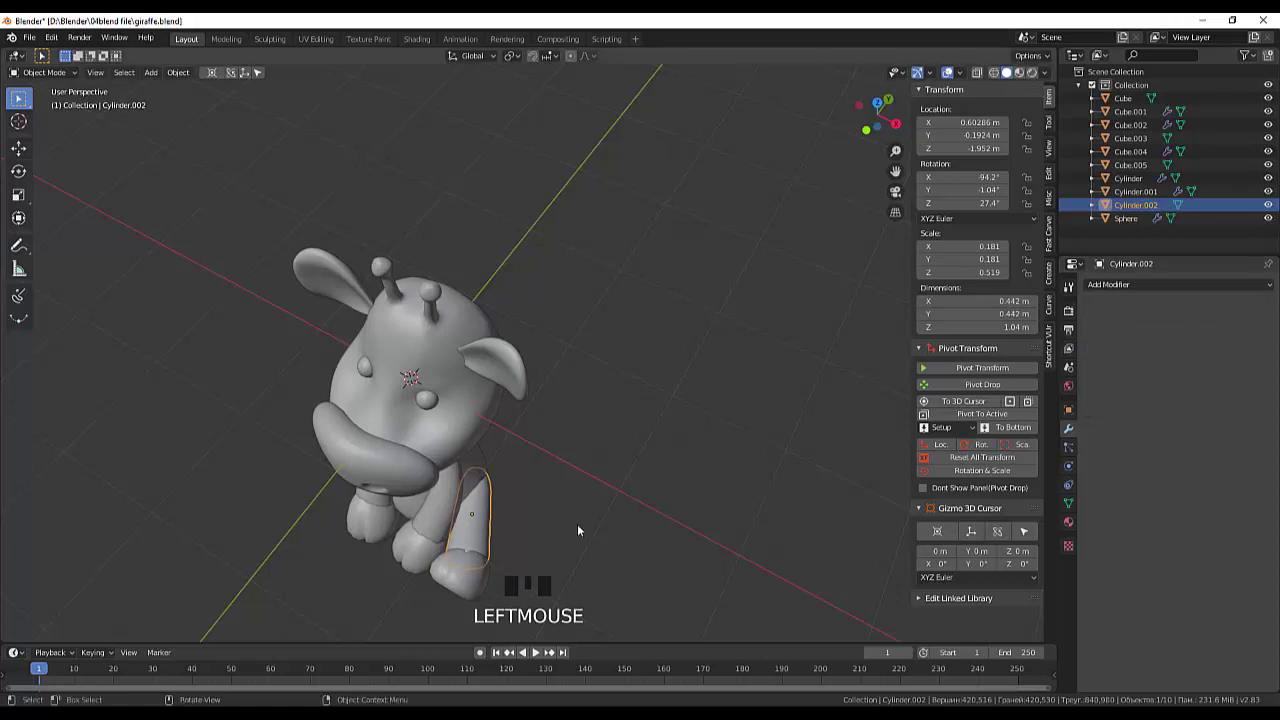
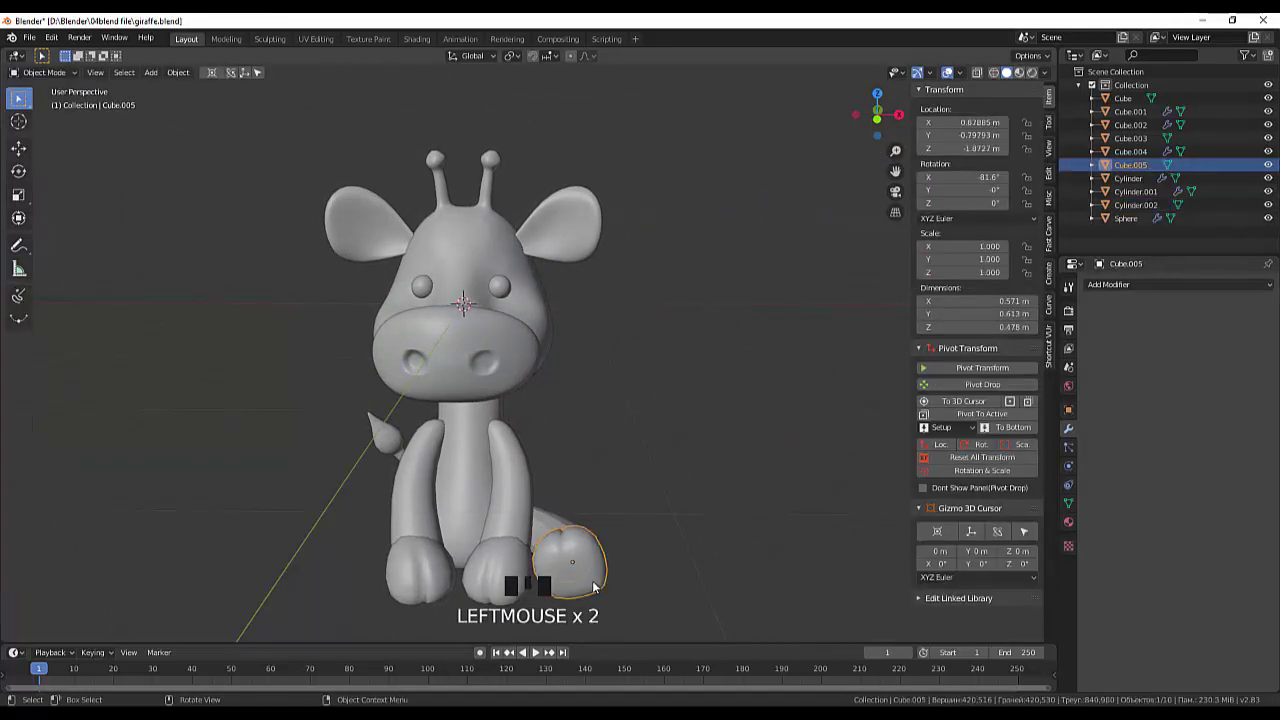
# Step: Nudge the back hoof Cube.005 slightly outward along X in front view
pyautogui.moveTo(818, 524); pyautogui.dragTo(530, 600)
pyautogui.press('KP_1')
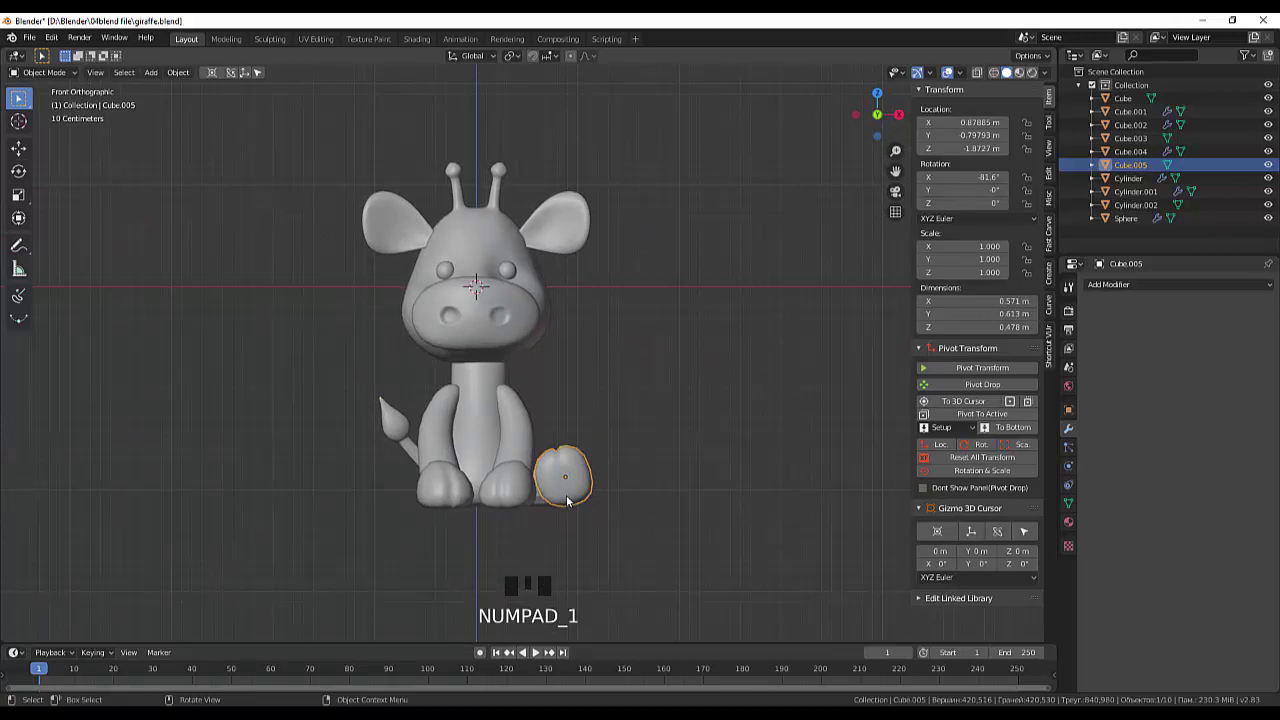
pyautogui.press('g')
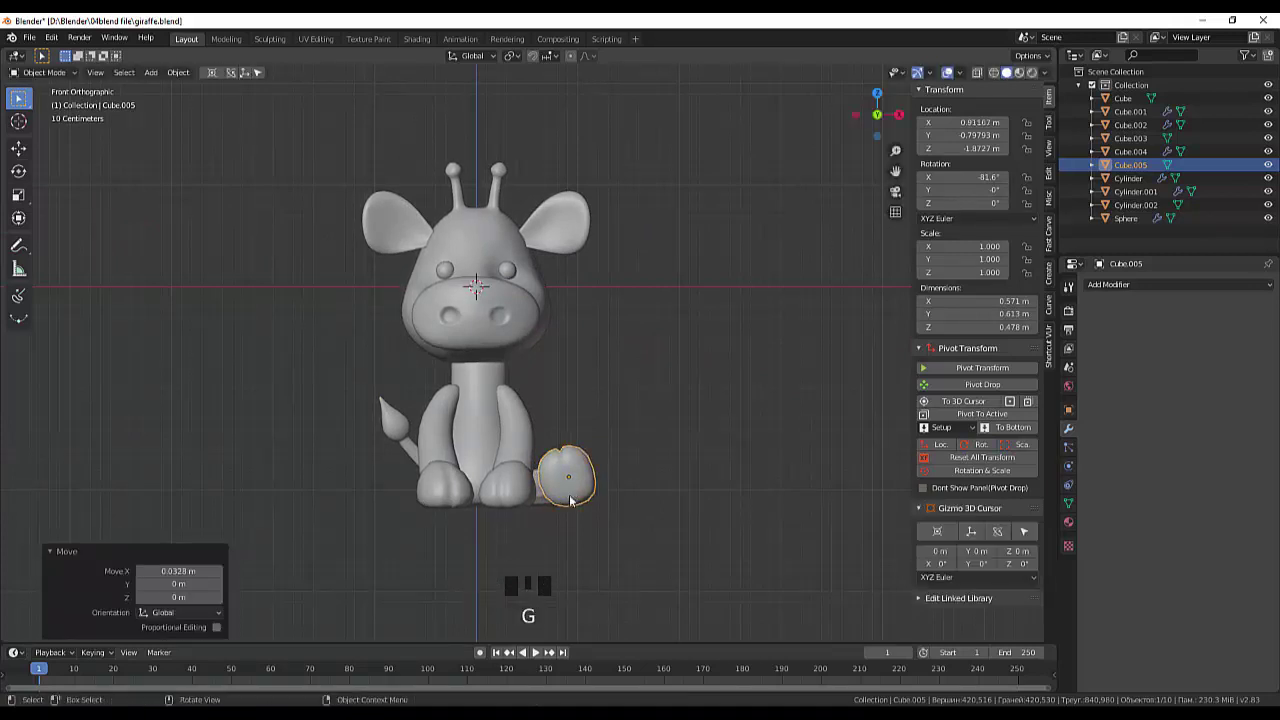
pyautogui.middleClick(684, 504)
pyautogui.click(660, 537)
pyautogui.moveTo(667, 501); pyautogui.dragTo(488, 514)
# Step: Add a Subdivision Surface modifier to the back leg Cylinder.002
pyautogui.click(411, 496)
pyautogui.moveTo(1110, 284); pyautogui.dragTo(420, 489)
pyautogui.moveTo(420, 489); pyautogui.dragTo(580, 508)
pyautogui.click(580, 508)
pyautogui.moveTo(626, 484); pyautogui.dragTo(773, 454)
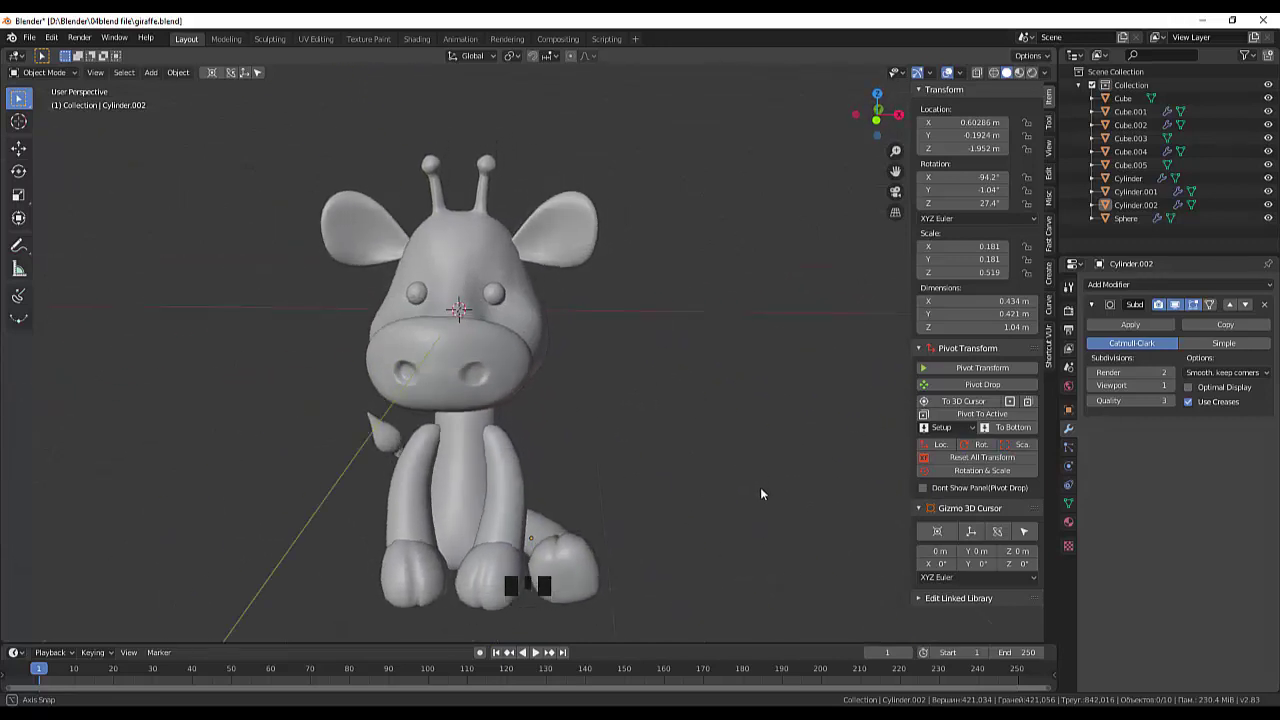
# Step: Lower the back leg Cylinder.002 and hoof Cube.005 together slightly
pyautogui.click(551, 544)
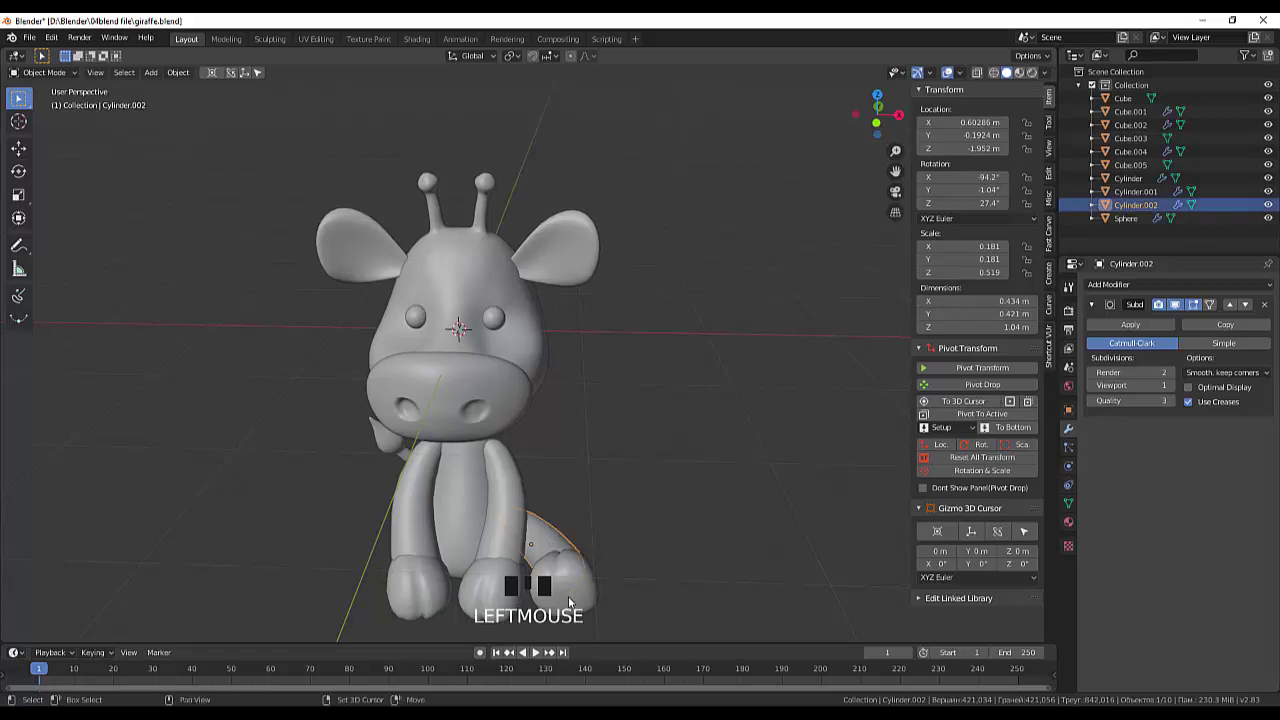
pyautogui.click(573, 603)
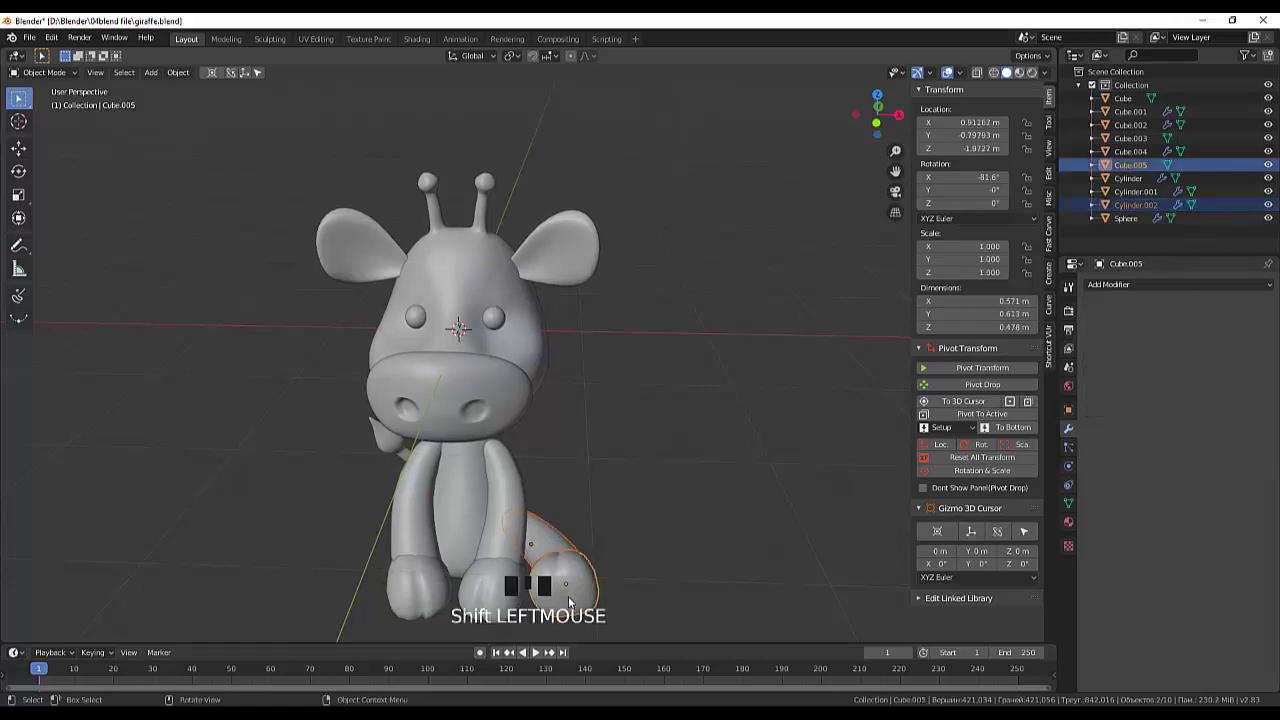
pyautogui.press('g')
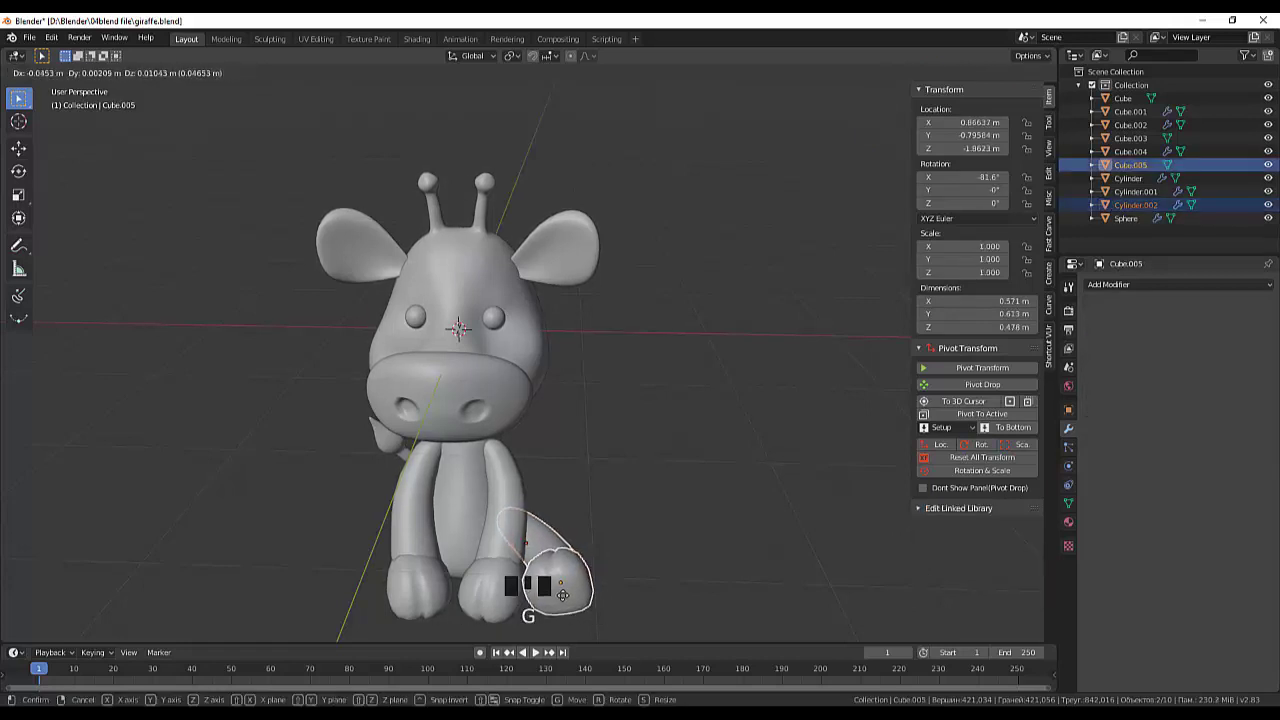
pyautogui.moveTo(655, 546); pyautogui.dragTo(620, 525)
pyautogui.press('KP_3')
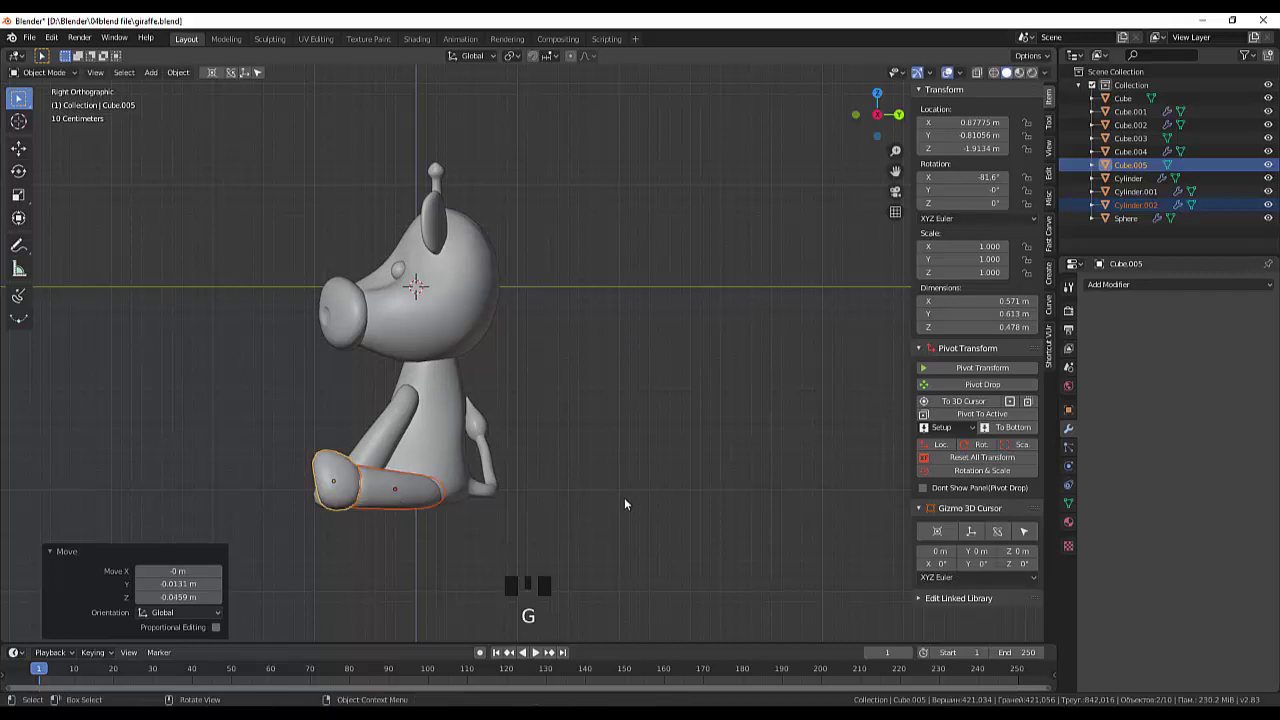
# Step: Apply all transforms and set the leg and hoof origins to the 3D cursor
pyautogui.moveTo(634, 505); pyautogui.dragTo(755, 520)
pyautogui.scroll(-3)
pyautogui.moveTo(974, 467); pyautogui.dragTo(833, 486)
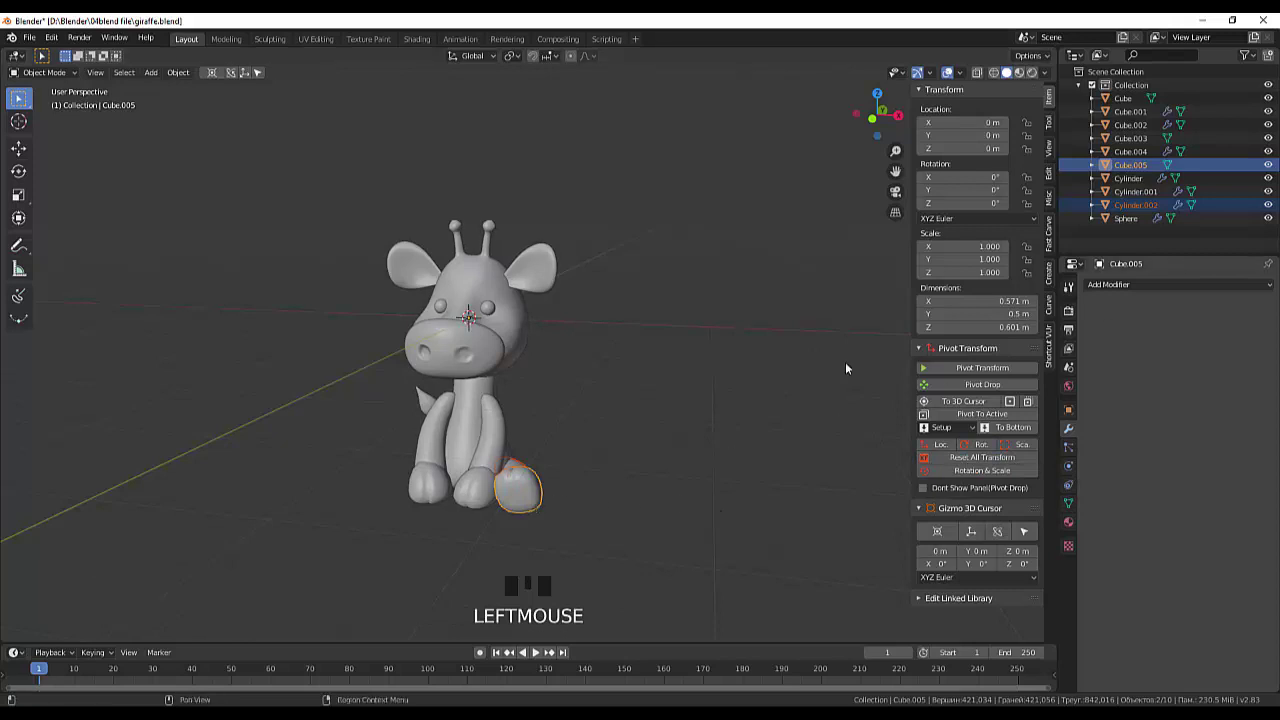
pyautogui.moveTo(756, 375); pyautogui.dragTo(1129, 290)
pyautogui.moveTo(1129, 290); pyautogui.dragTo(348, 135)
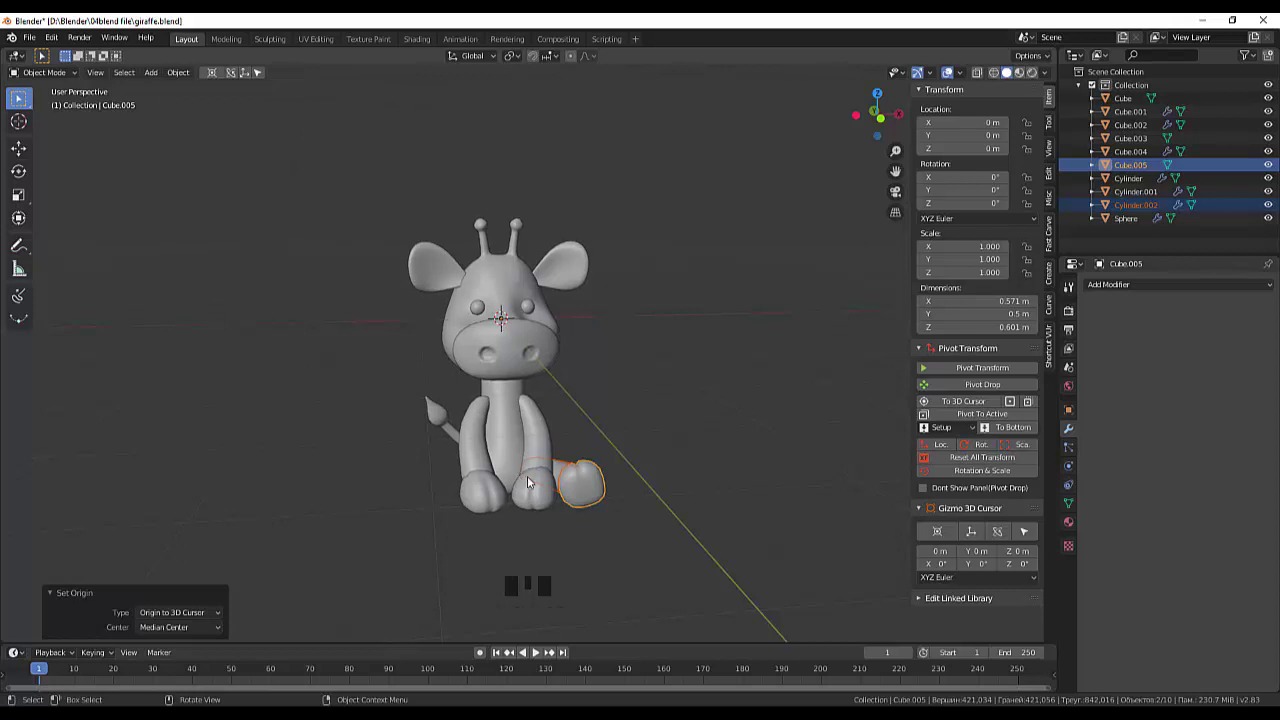
pyautogui.click(581, 496)
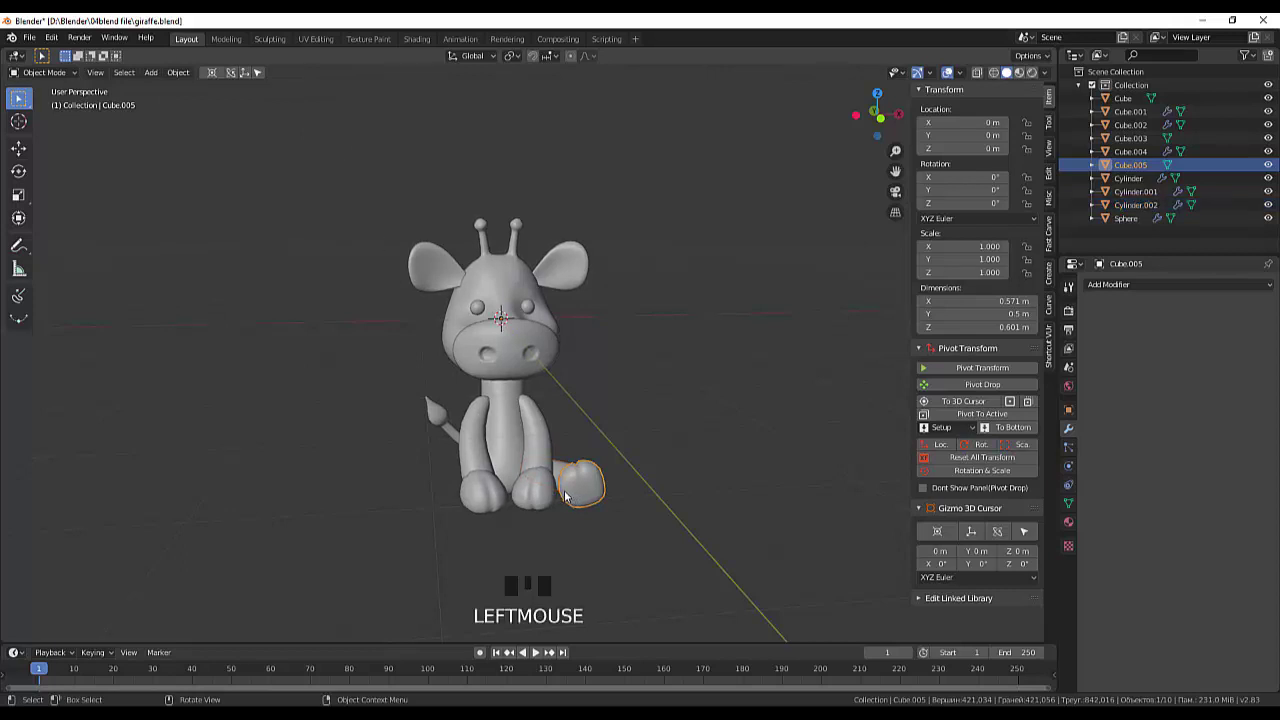
# Step: Add X-axis Mirror modifiers to the back hoof Cube.005 and back leg Cylinder.002
pyautogui.moveTo(1100, 289); pyautogui.dragTo(1099, 367)
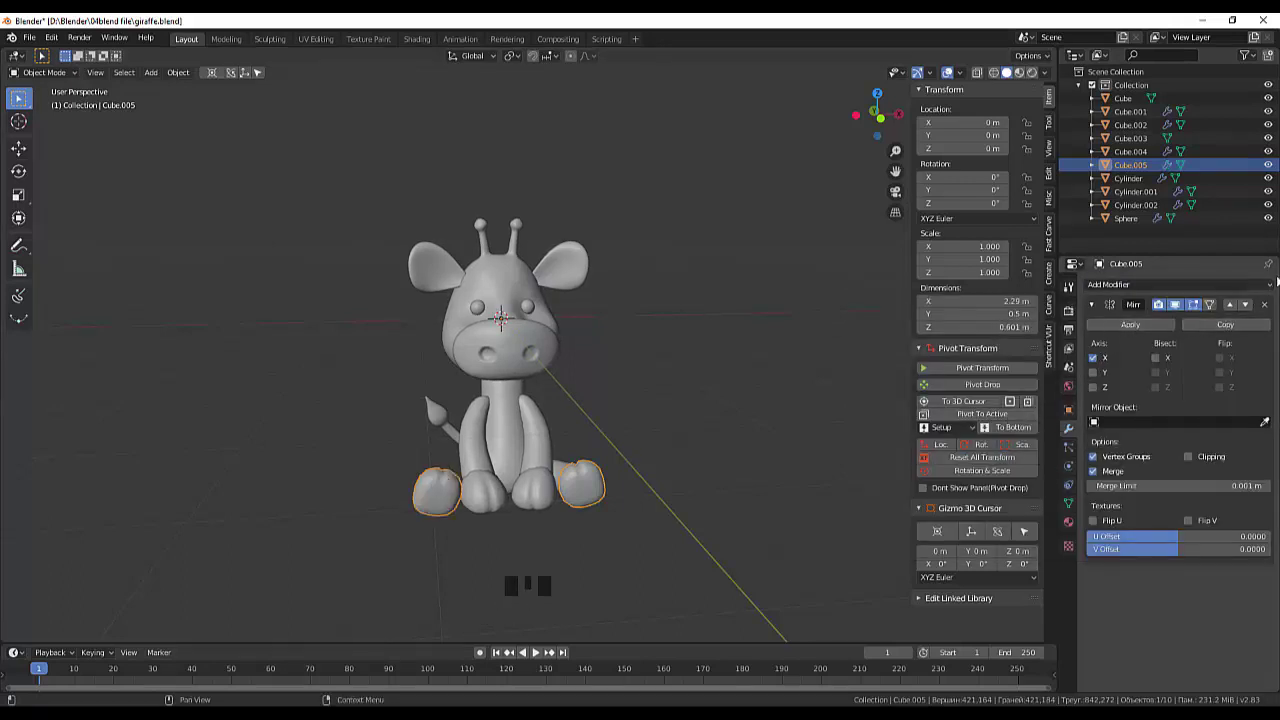
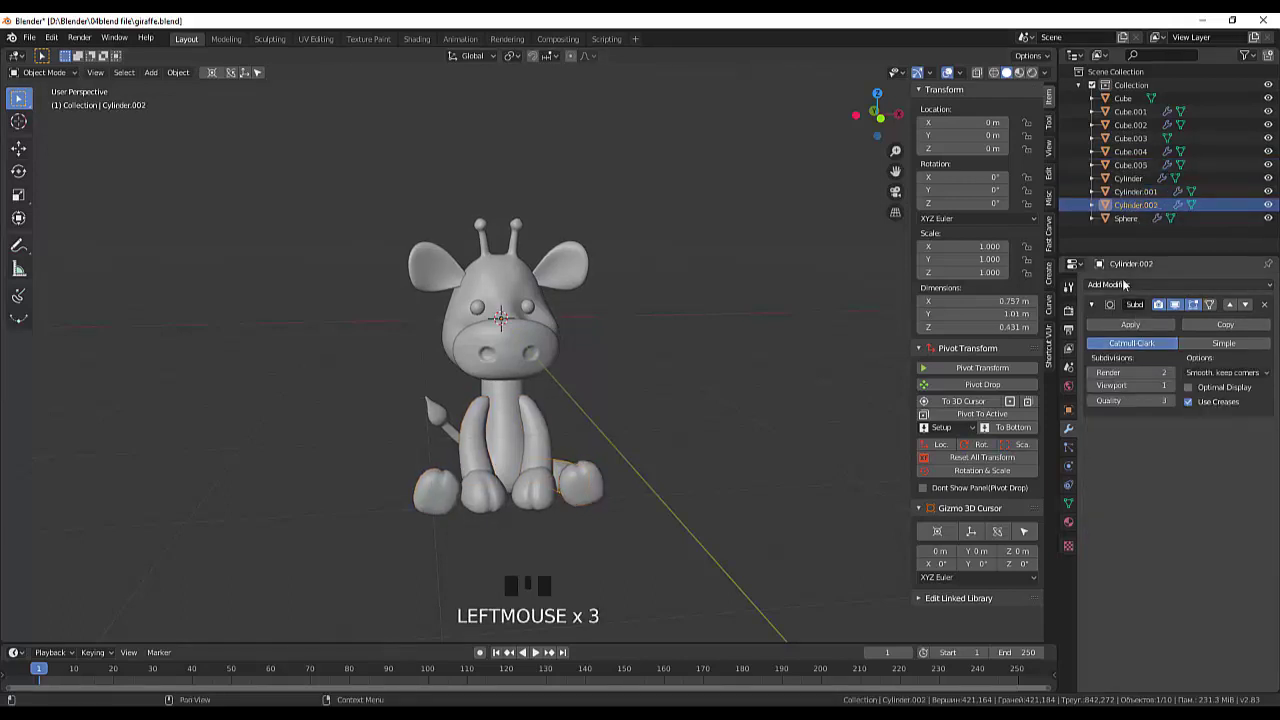
pyautogui.moveTo(1119, 286); pyautogui.dragTo(706, 488)
pyautogui.moveTo(721, 466); pyautogui.dragTo(747, 498)
pyautogui.scroll(3)
pyautogui.moveTo(692, 474); pyautogui.dragTo(797, 401)
pyautogui.moveTo(802, 345); pyautogui.dragTo(679, 290)
# Step: Scale the ears Cube.002 along Y to about 1.3 times their thickness
pyautogui.click(679, 290)
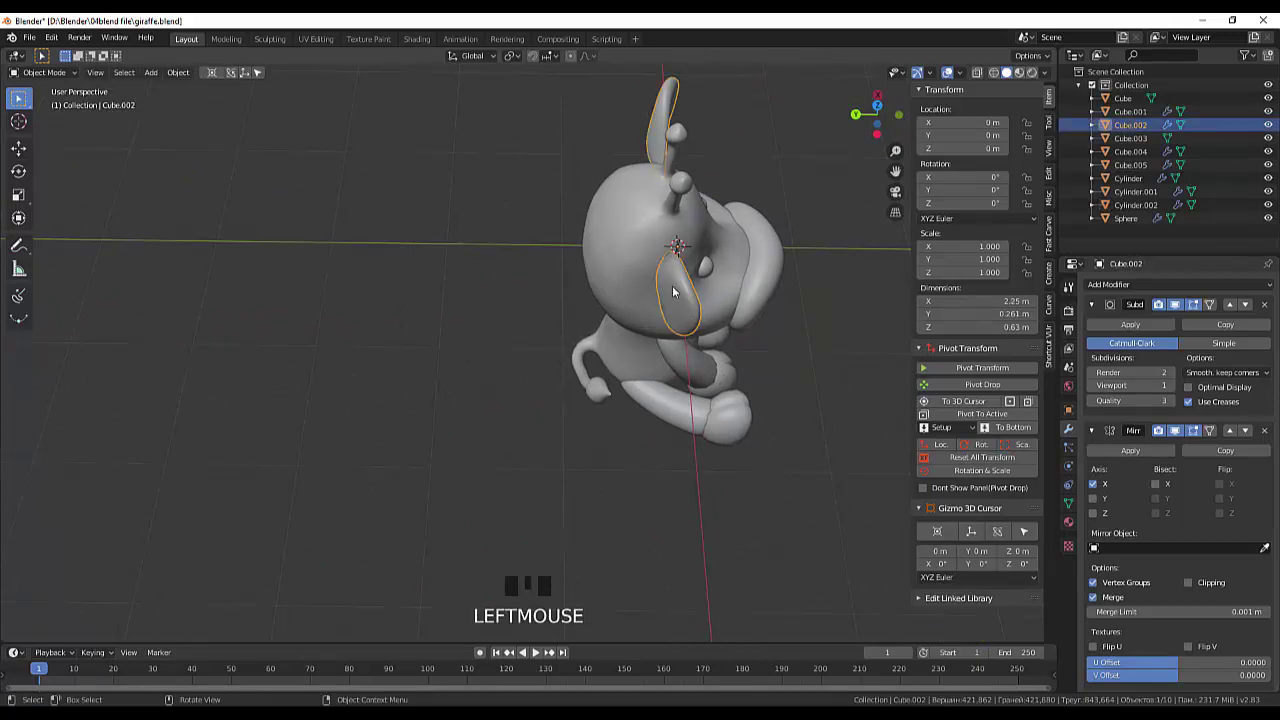
pyautogui.press('s')
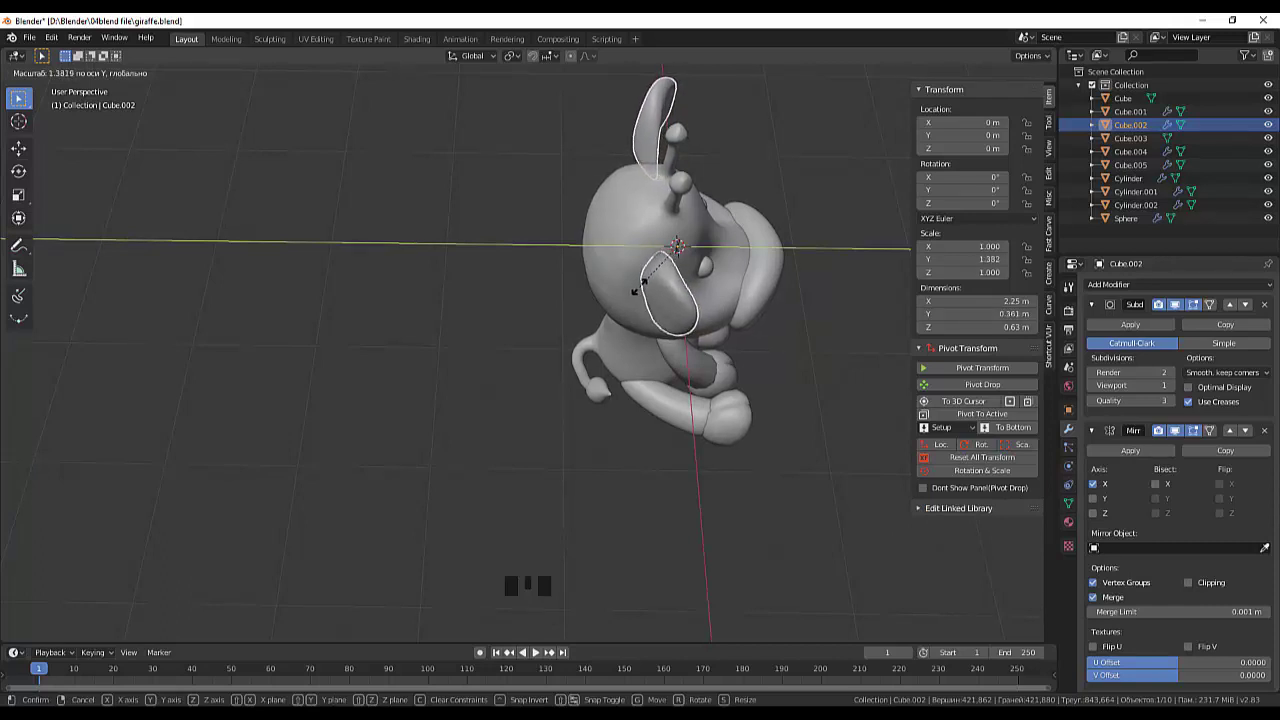
pyautogui.moveTo(769, 369); pyautogui.dragTo(643, 336)
pyautogui.scroll(-3)
pyautogui.click(717, 360)
# Step: Orbit back to face the finished giraffe from the front
pyautogui.moveTo(716, 360); pyautogui.dragTo(690, 393)
pyautogui.scroll(3)
pyautogui.moveTo(699, 389); pyautogui.dragTo(747, 372)
pyautogui.scroll(3)
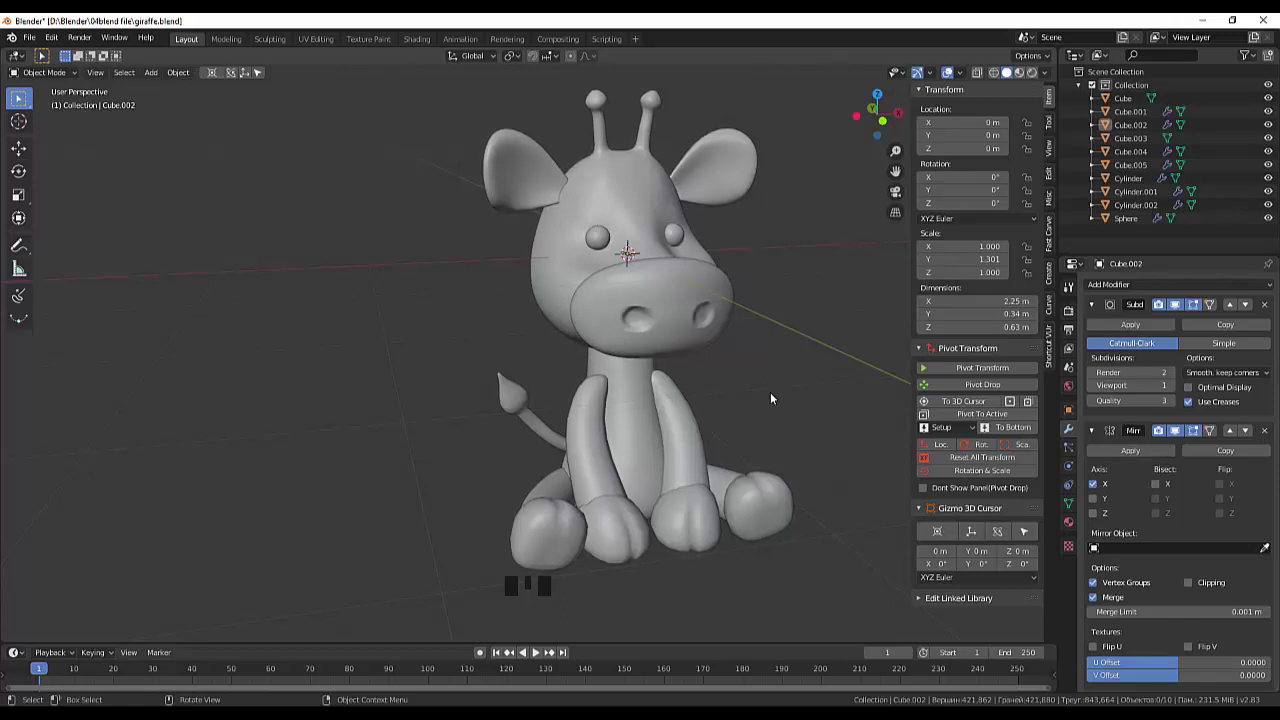
pyautogui.click(839, 458)
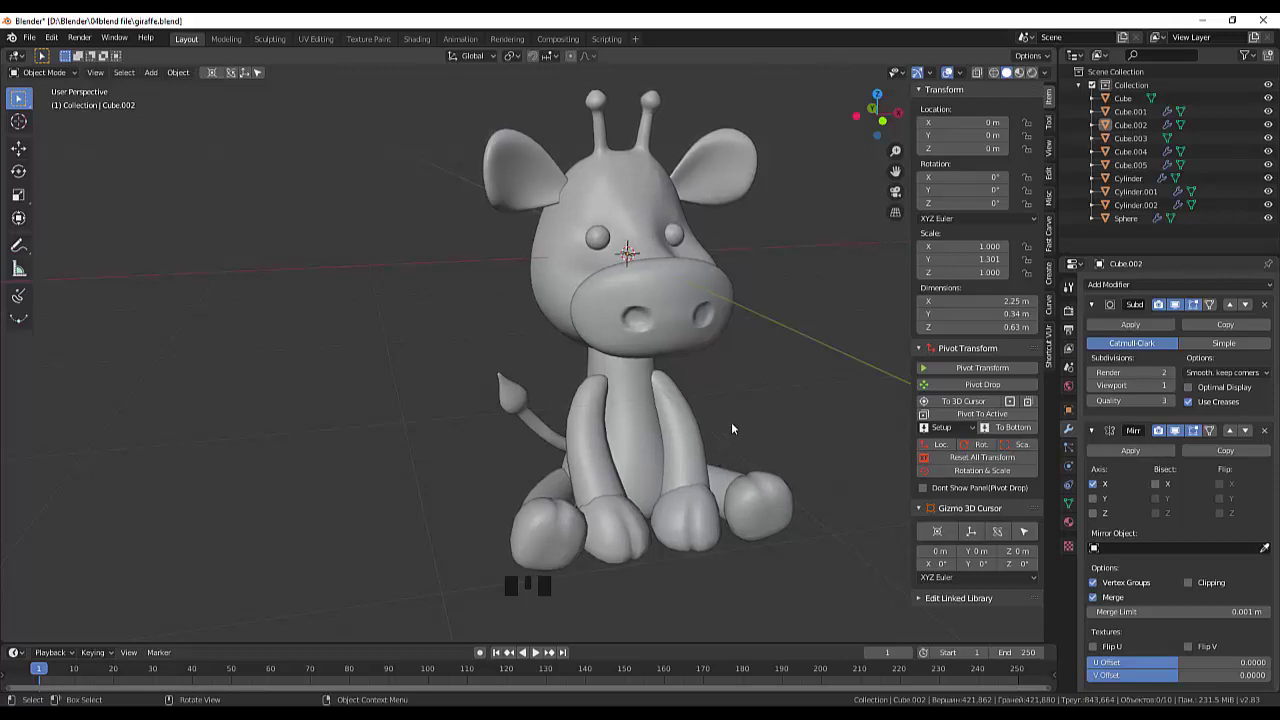
pyautogui.click(741, 426)
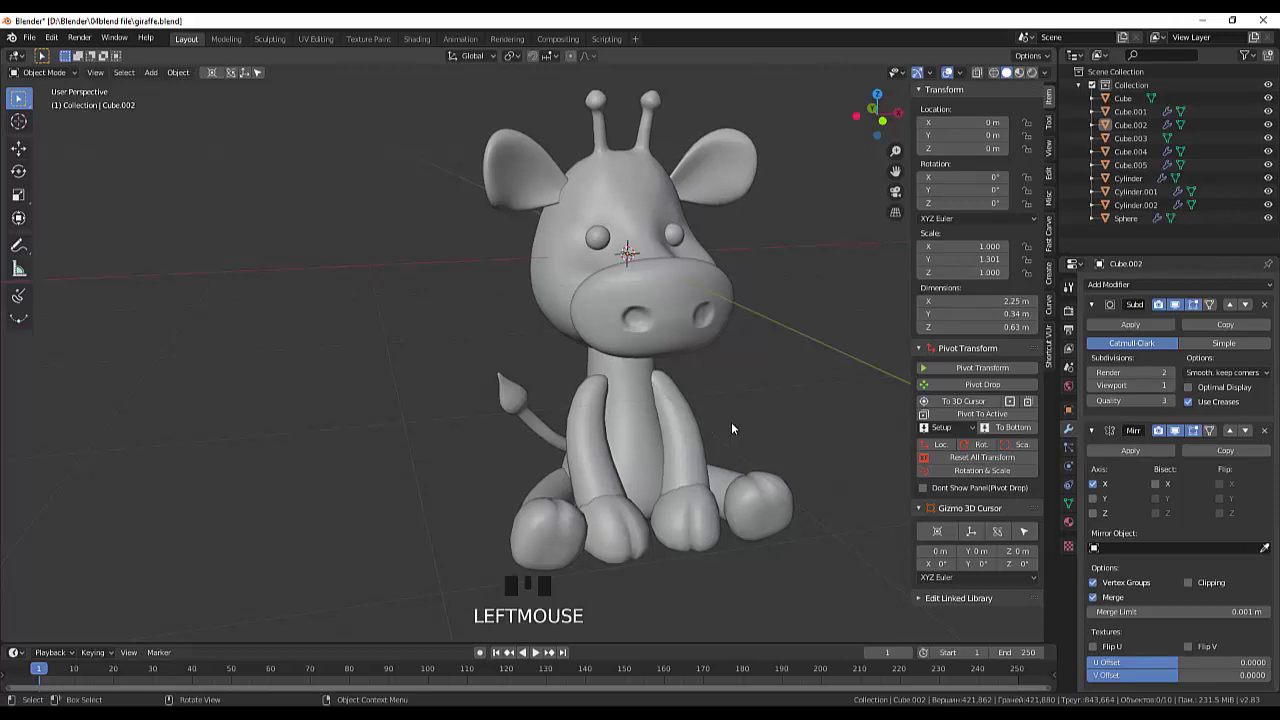